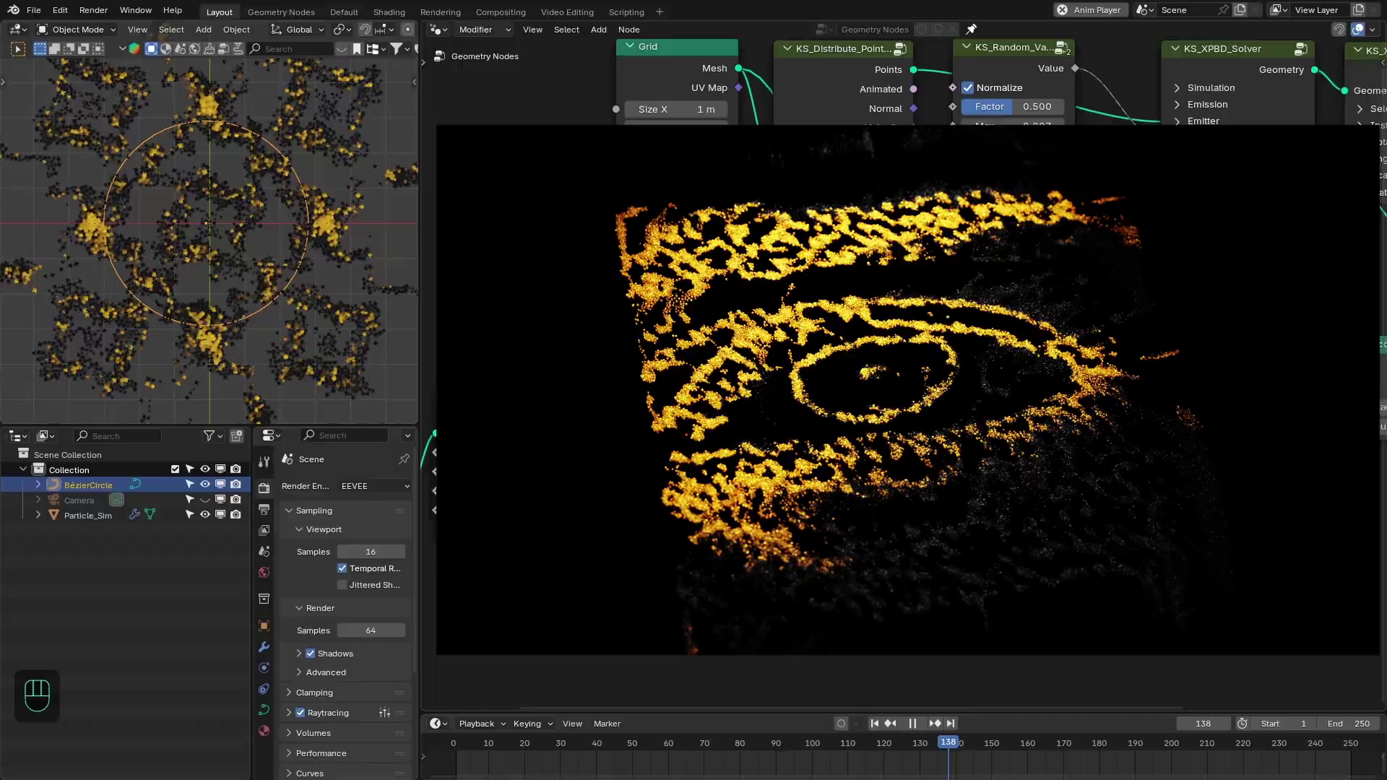
Add a mesh plane and rename it Particle_Sim
key("space")
key("space")
left_click(665, 569)
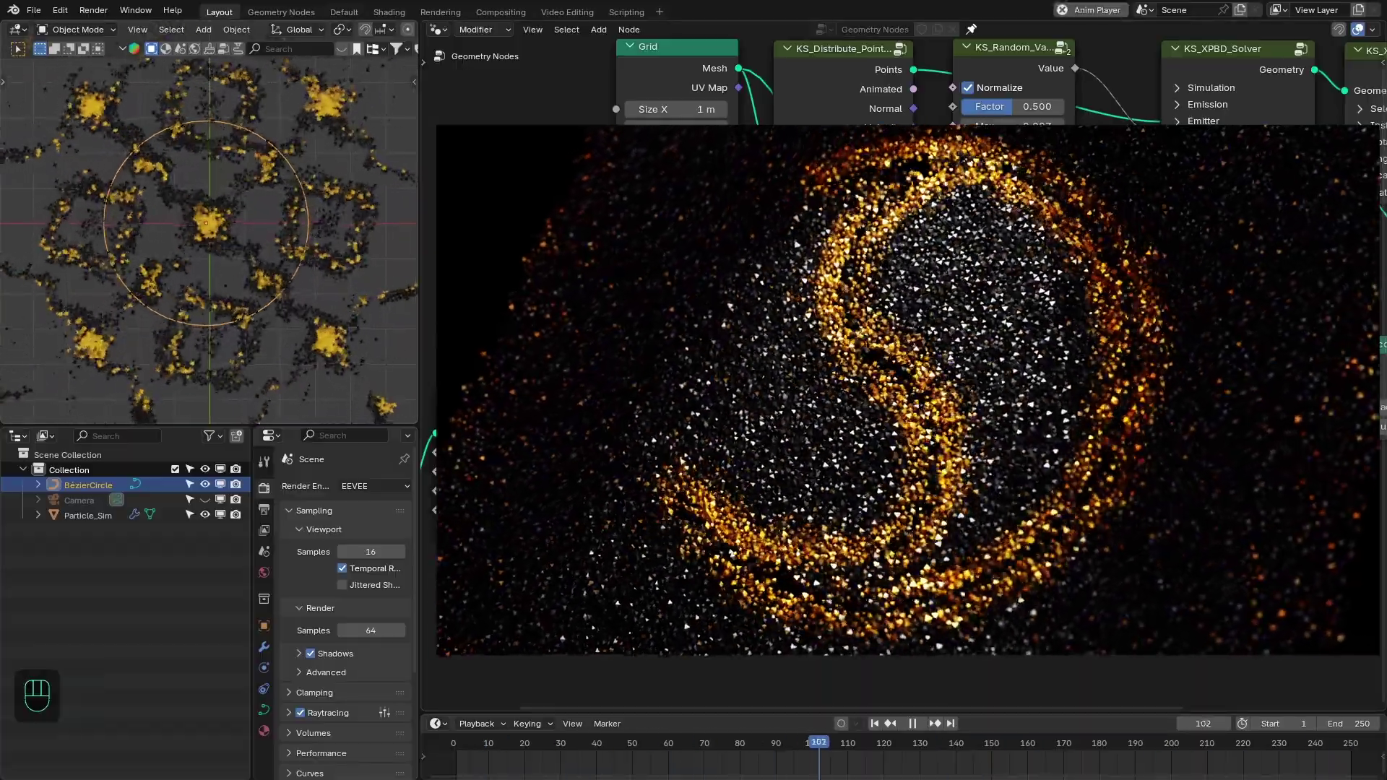
key("shift+a")
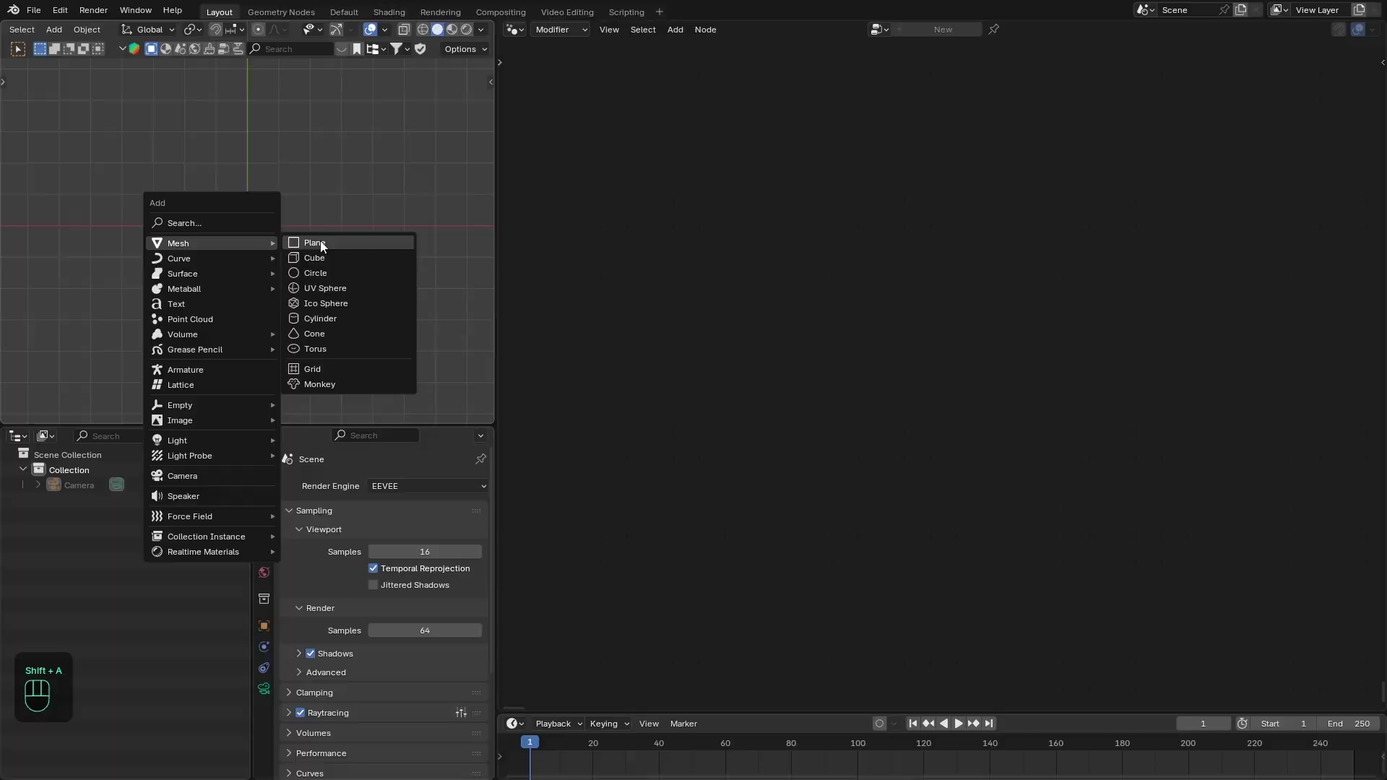
key("F2")
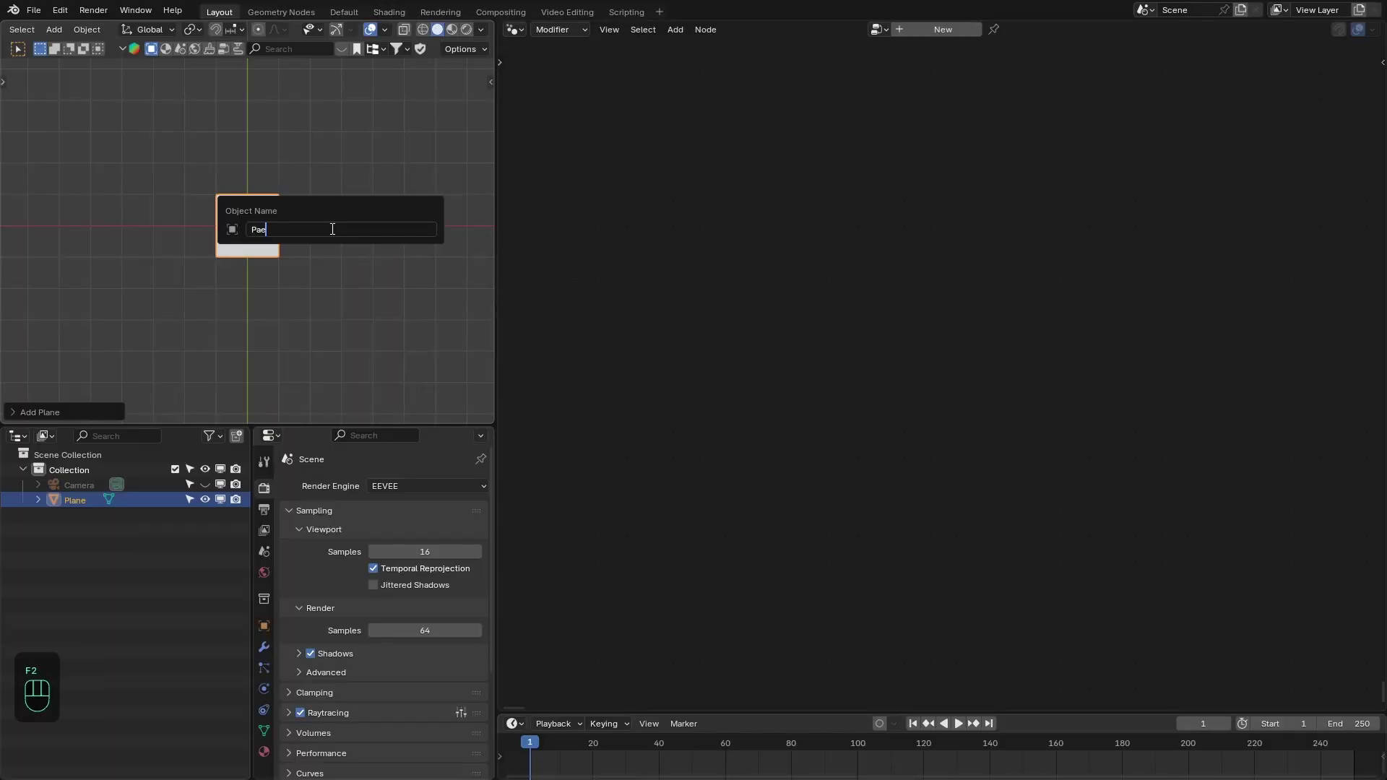
key("BackSpace")
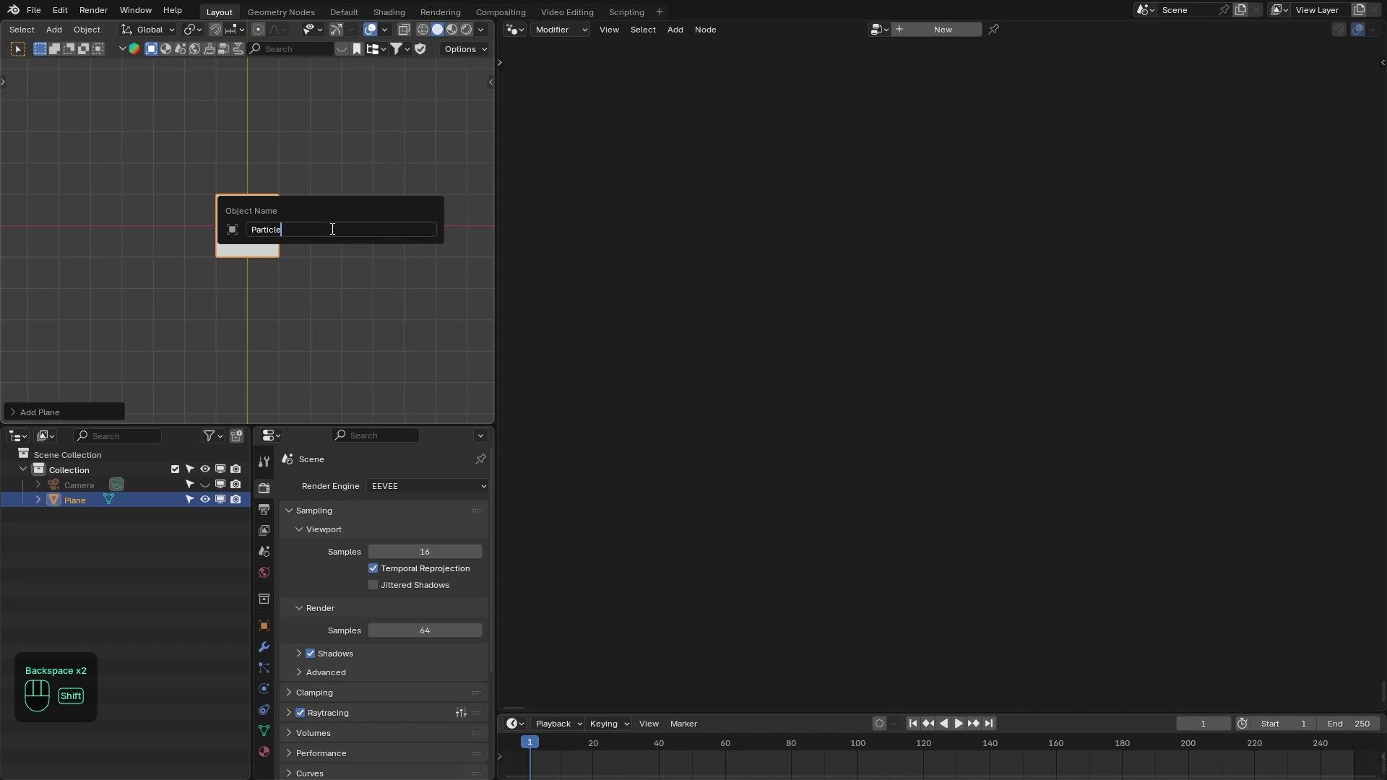
Create a new geometry node tree on the plane and delete its Group Input node
left_click_drag(939, 34, 940, 50)
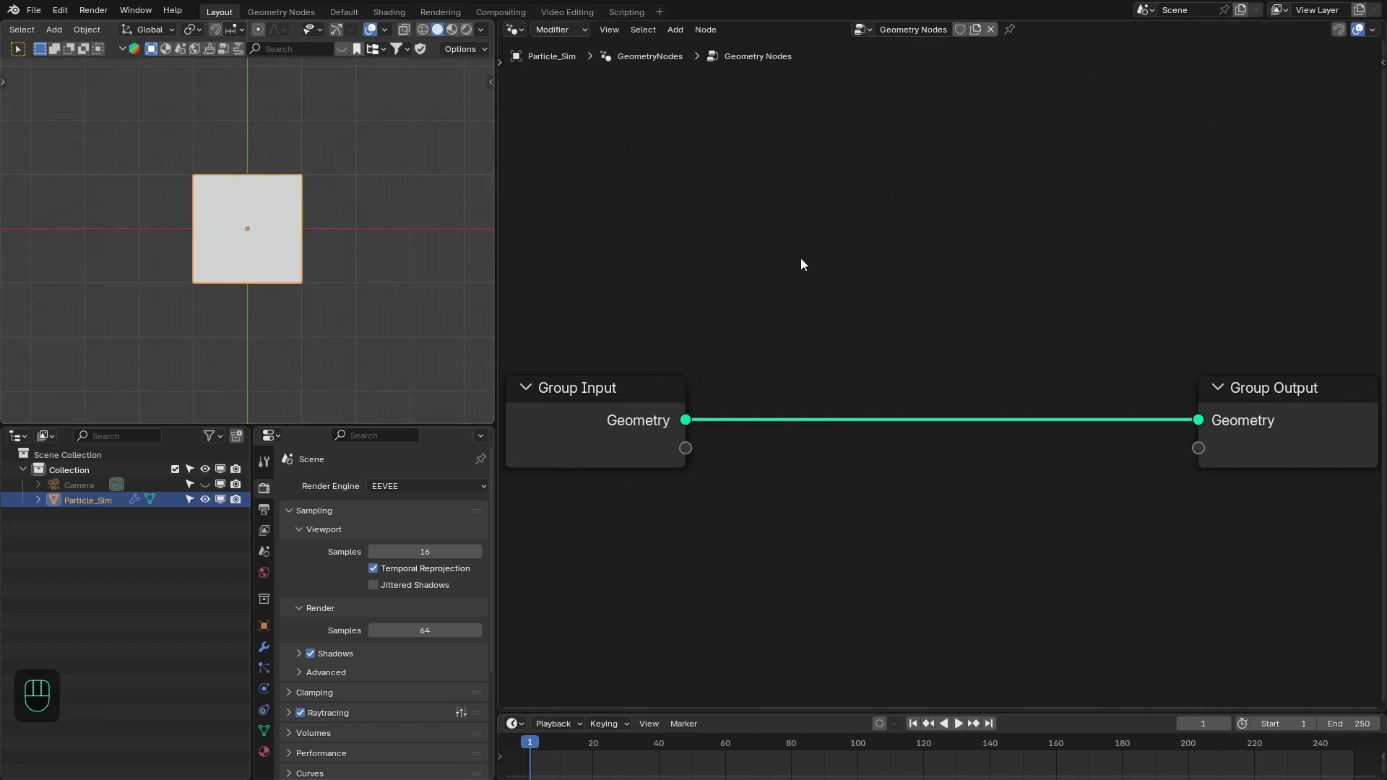
left_click_drag(789, 276, 797, 157)
left_click(668, 245)
key("x")
left_click_drag(808, 264, 739, 184)
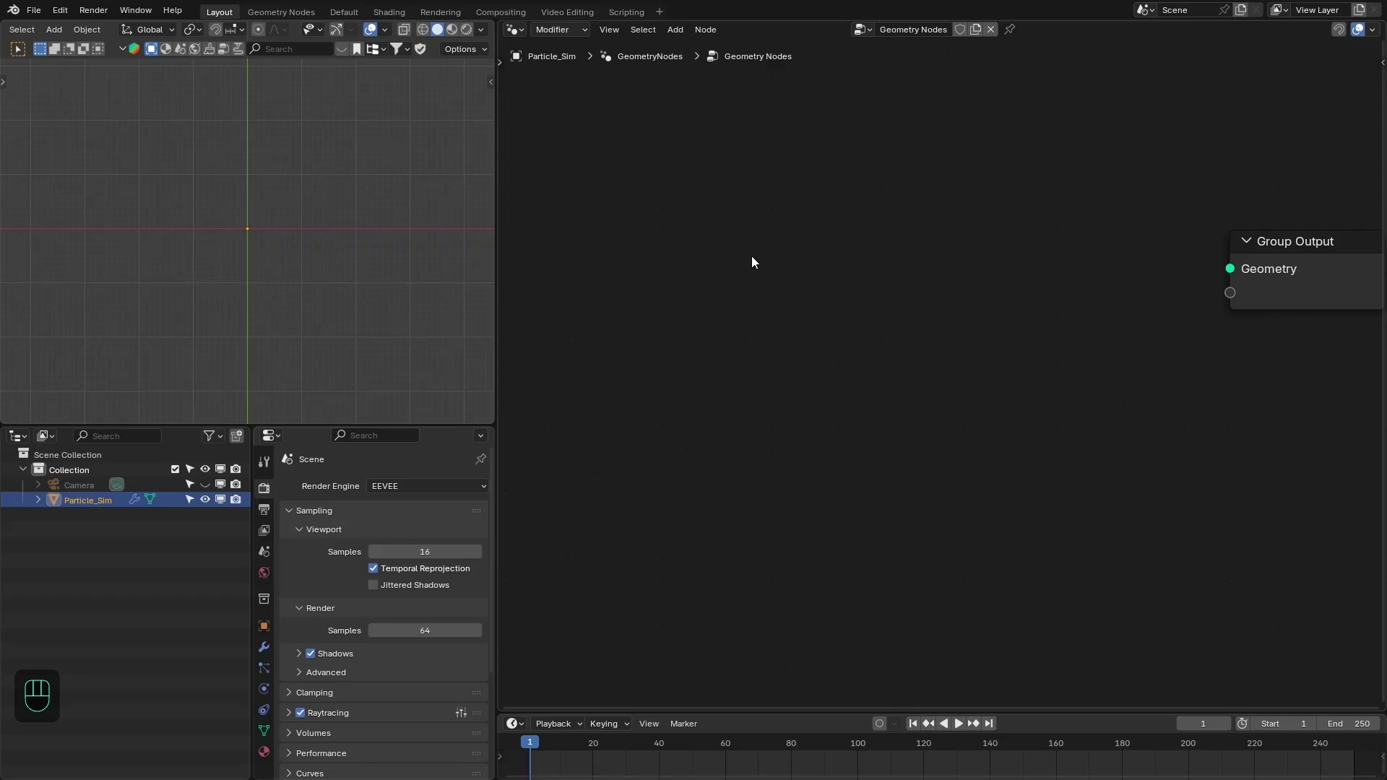
Add a 1 m Grid node and feed its mesh to the Group Output
key("shift+a")
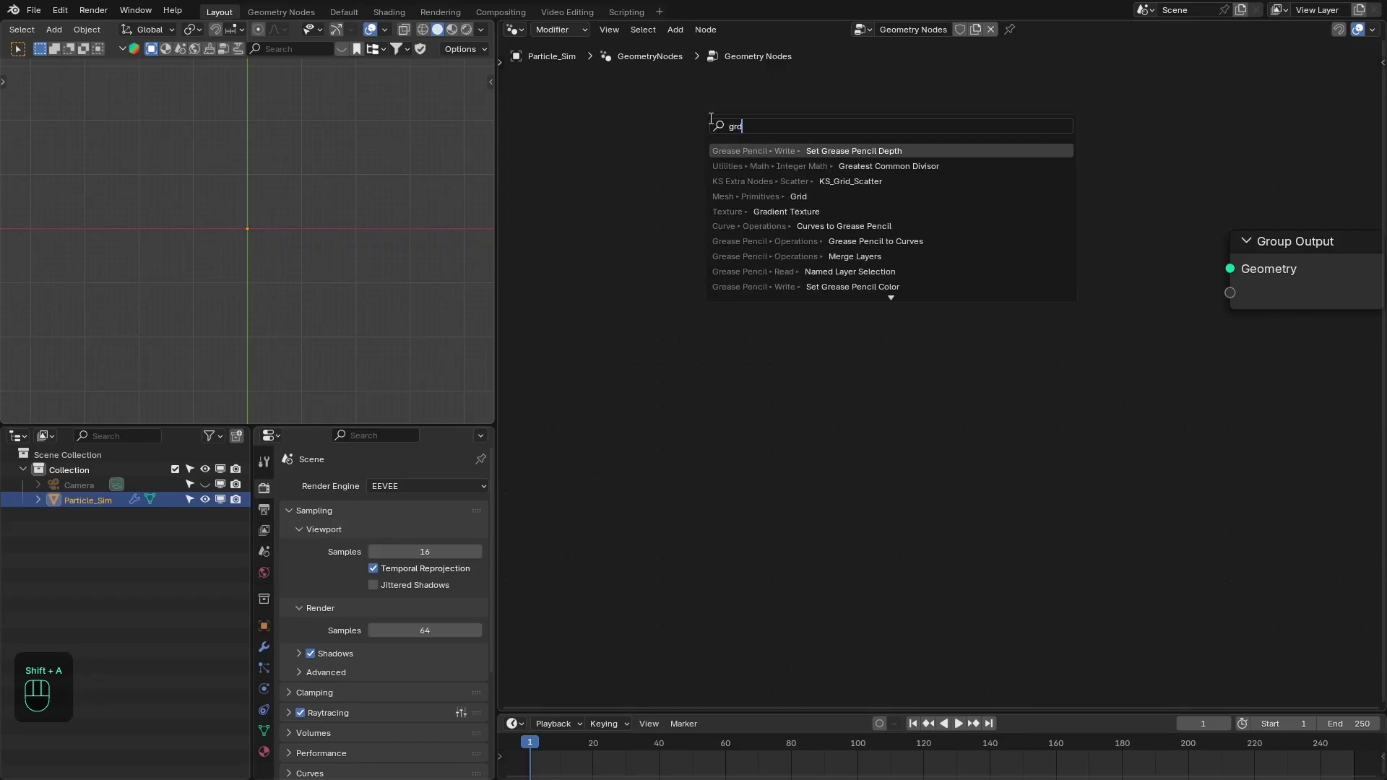
key("Down")
left_click_drag(703, 263, 606, 272)
left_click_drag(658, 293, 700, 328)
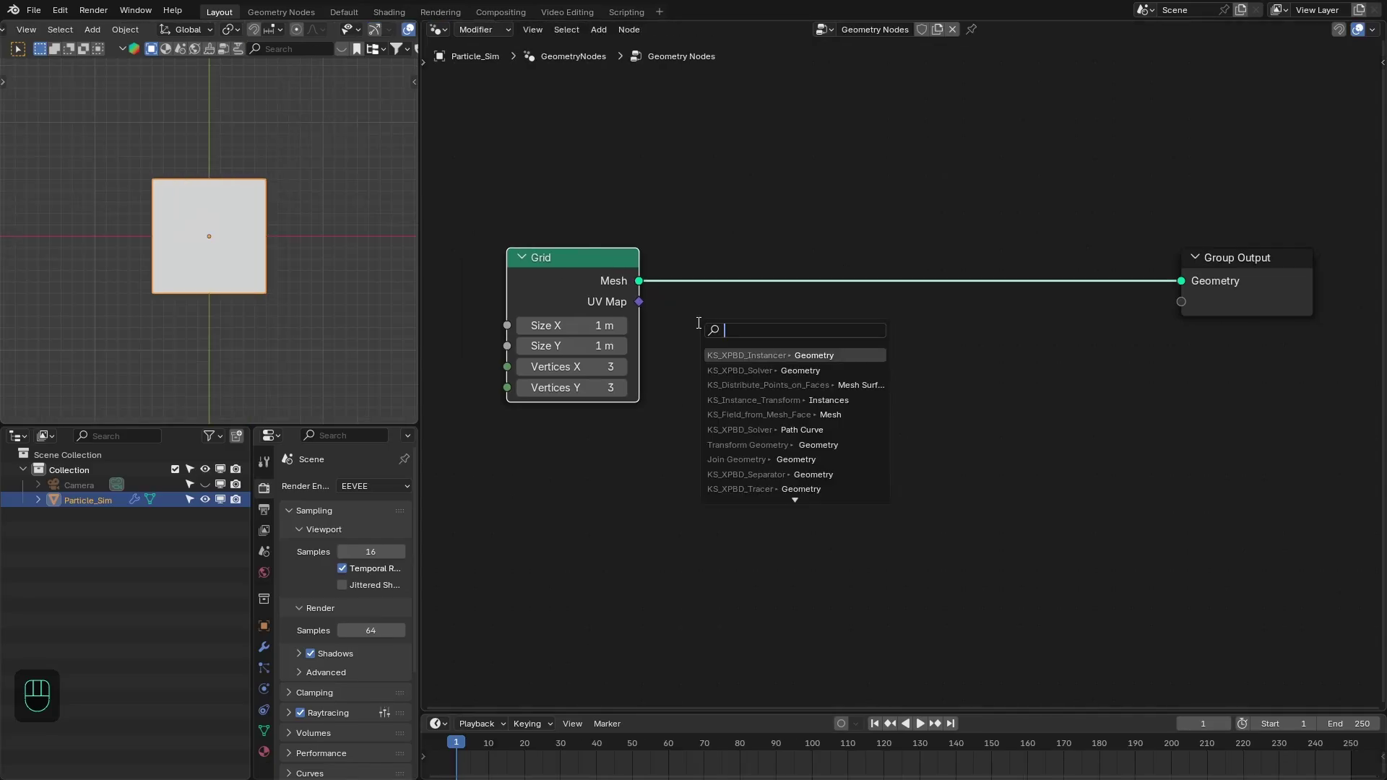
Insert KS_Distribute_Points_on_Faces between grid and output in Surface mode at density 500
key("Down")
left_click_drag(712, 456, 703, 457)
left_click(711, 484)
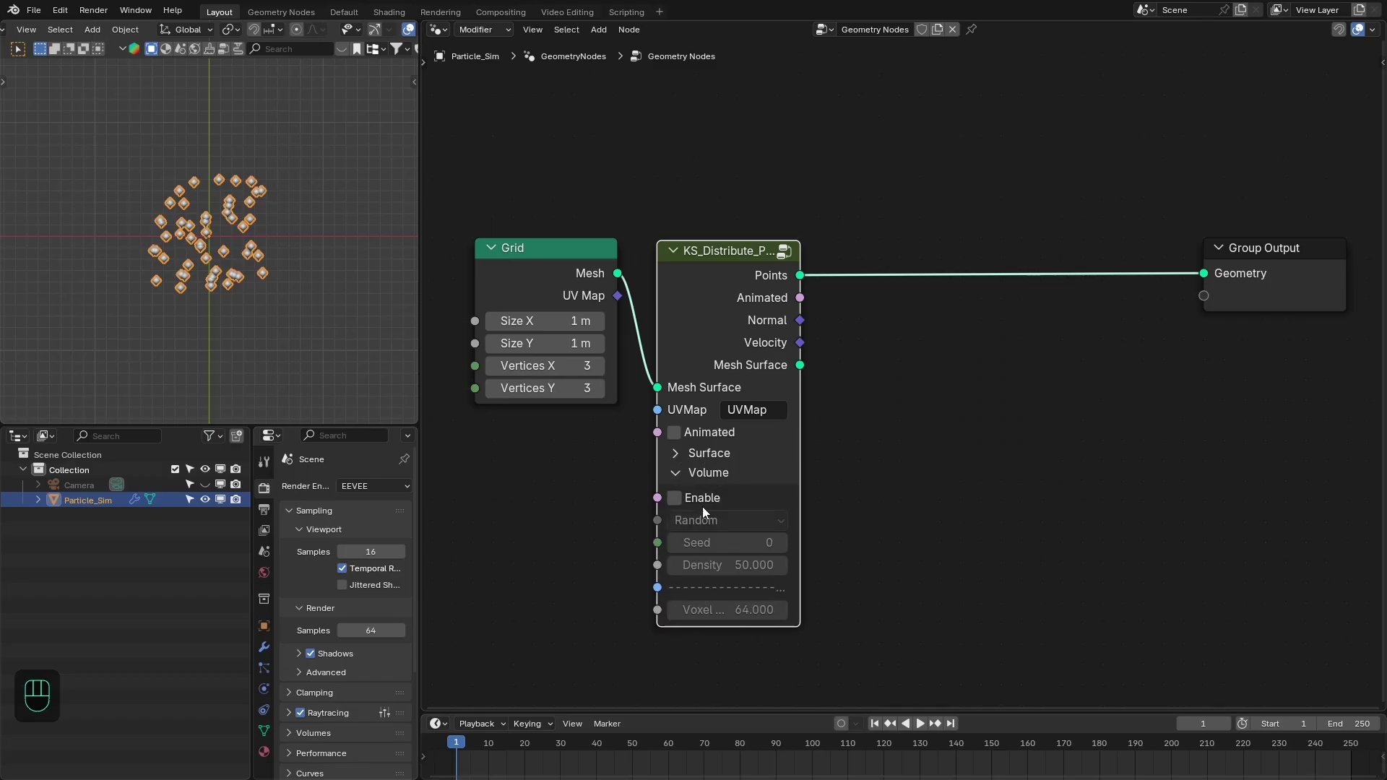
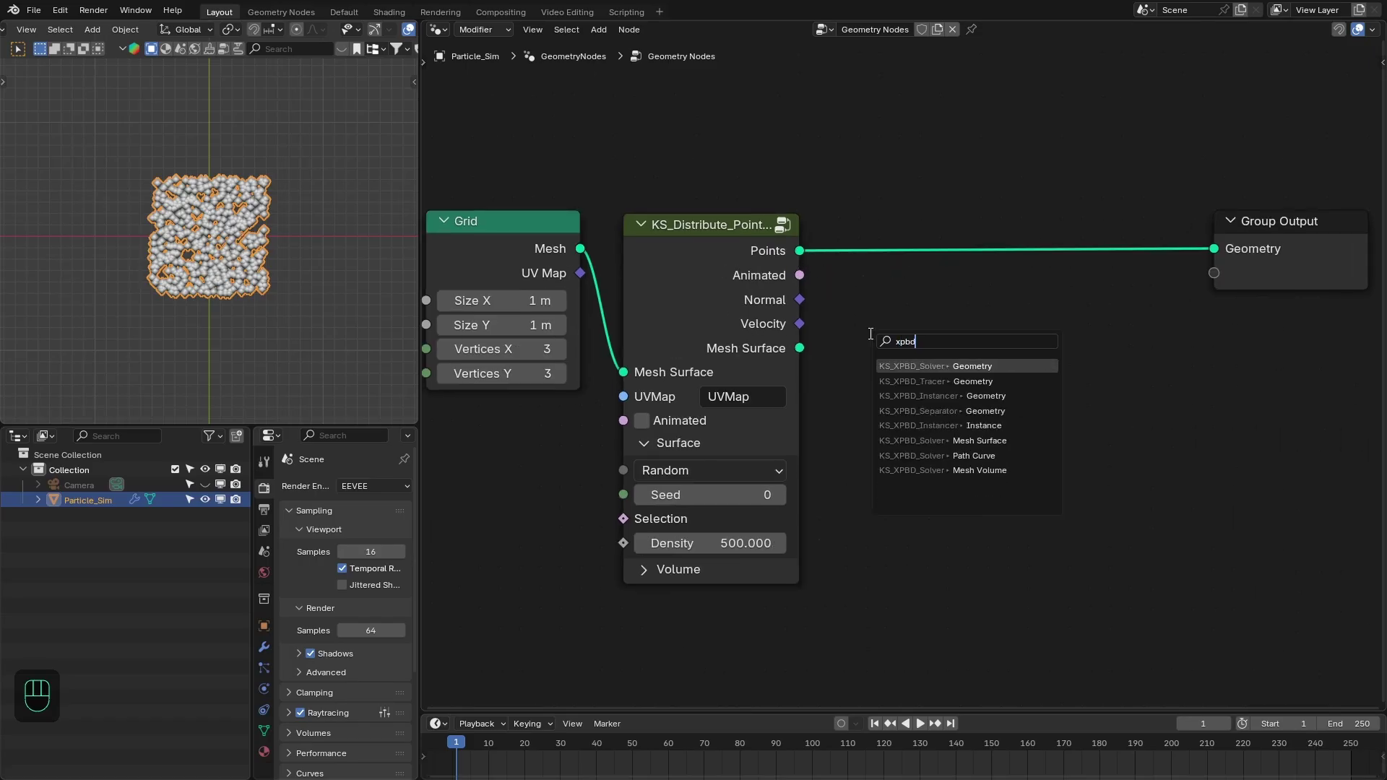
Insert KS_XPBD_Solver after the distributed points, sending its geometry to the output
left_click(848, 244)
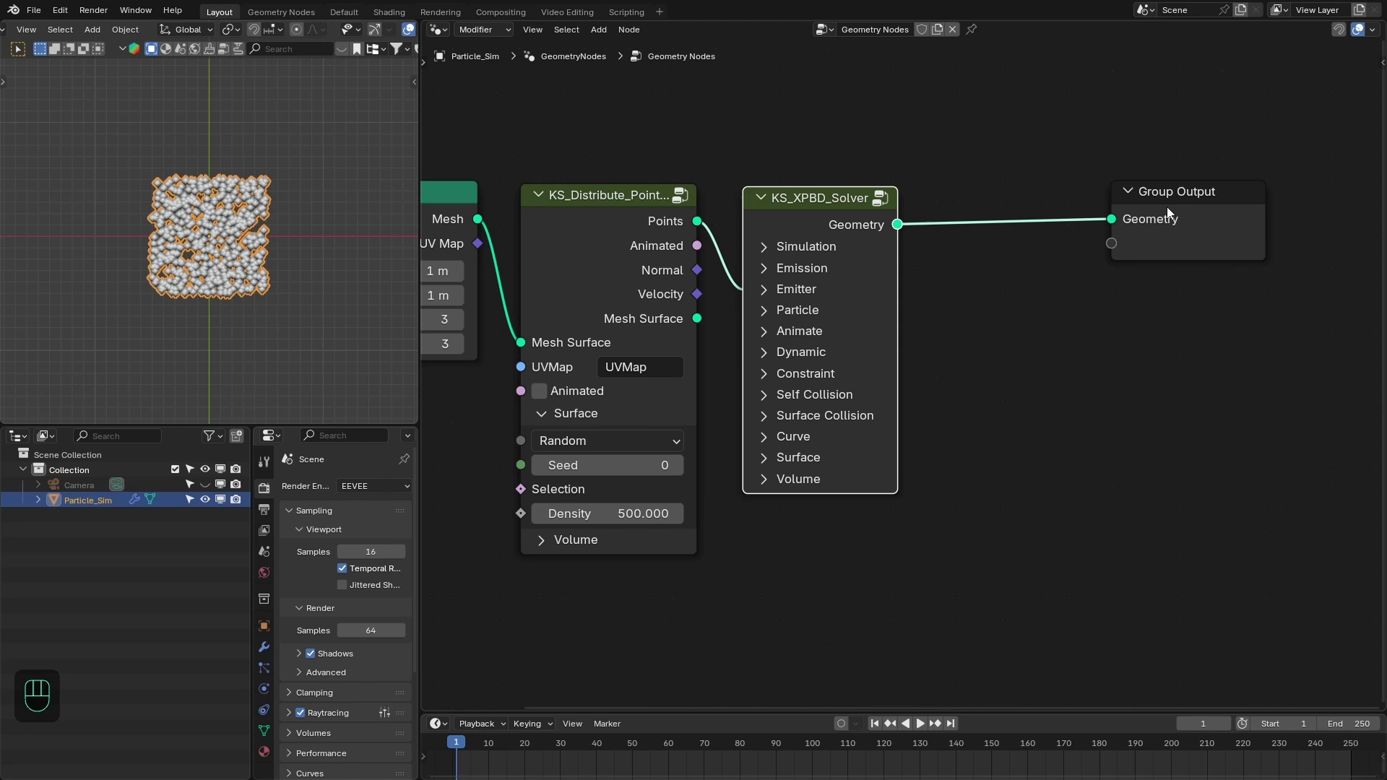
left_click_drag(1202, 206, 1283, 217)
left_click_drag(915, 234, 986, 305)
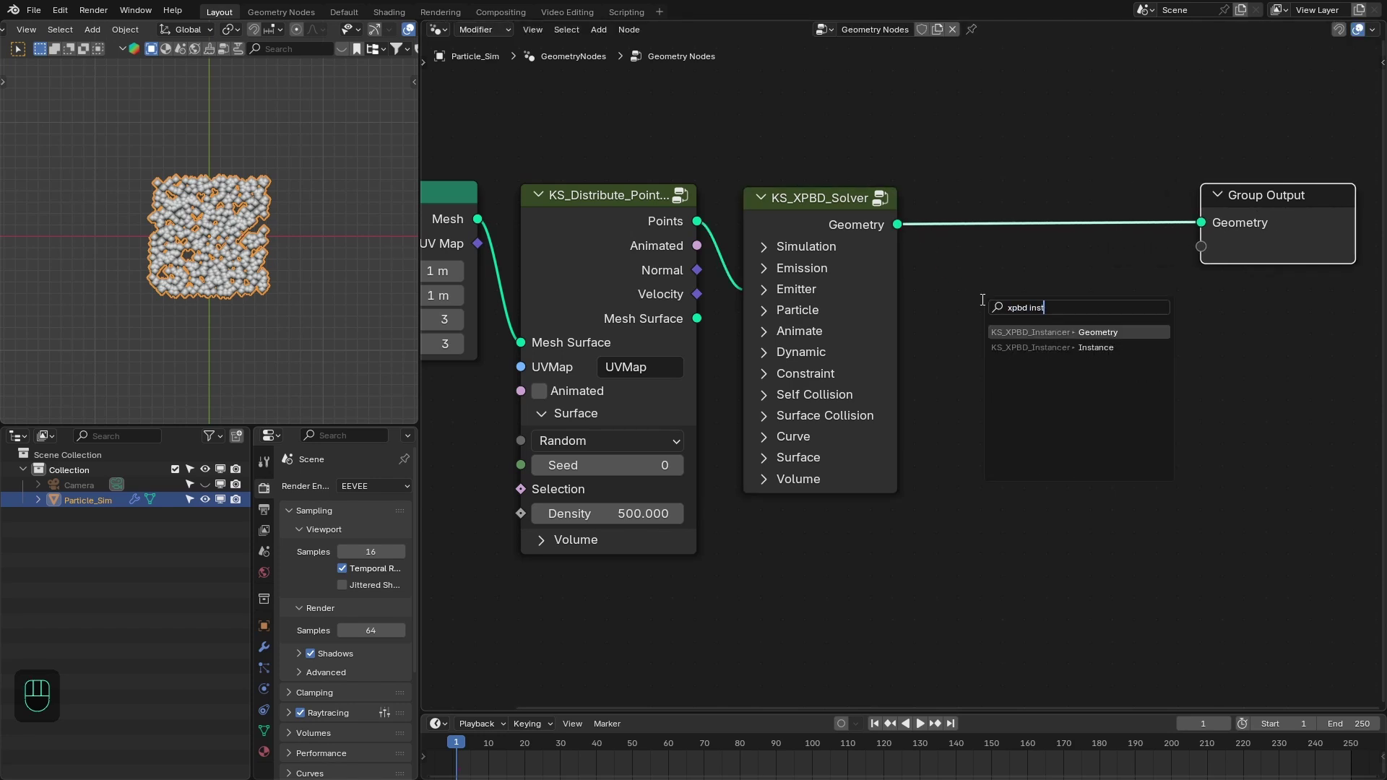
Add KS_XPBD_Instancer before the output with an Ico Sphere plugged into its Instance input
left_click(945, 213)
left_click(977, 295)
left_click_drag(944, 326, 1032, 543)
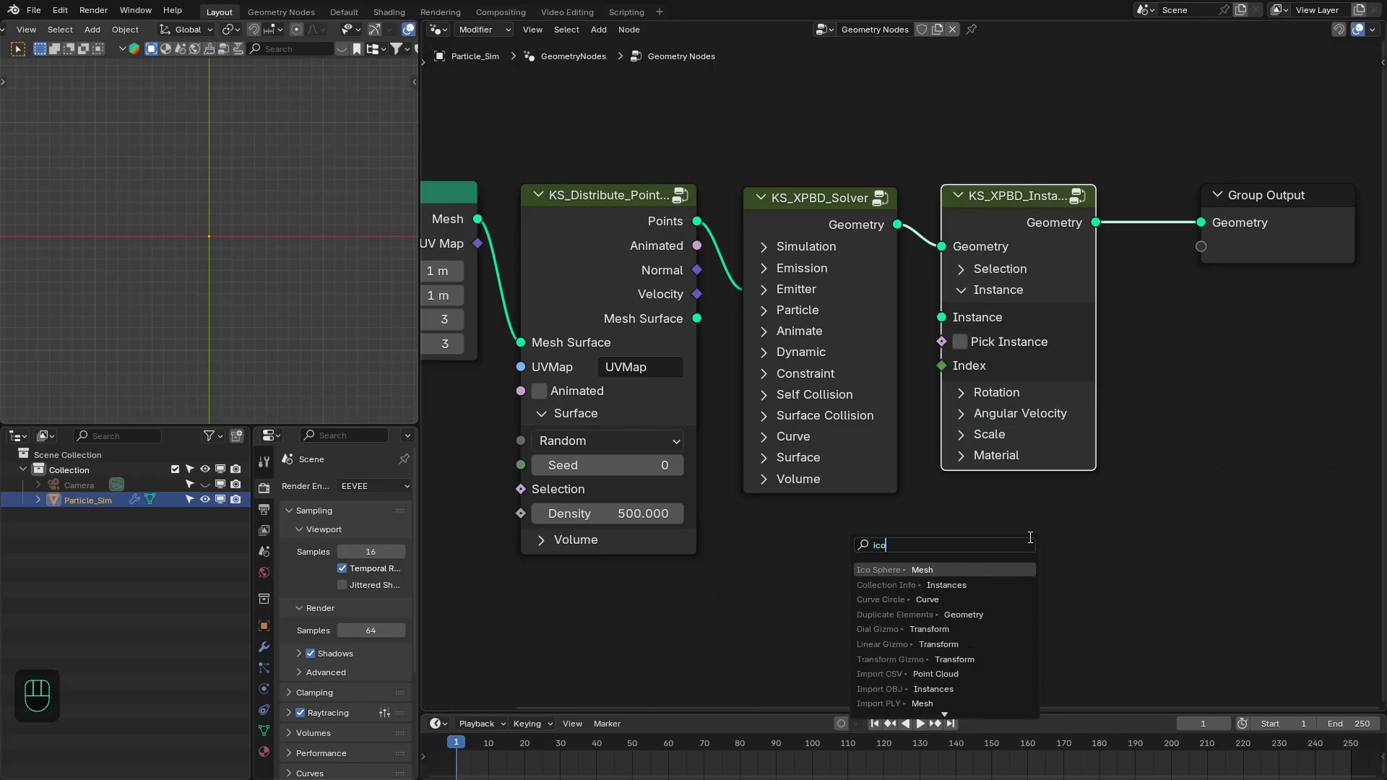
right_click(1246, 239)
left_click_drag(1238, 332, 1215, 331)
left_click(1062, 308)
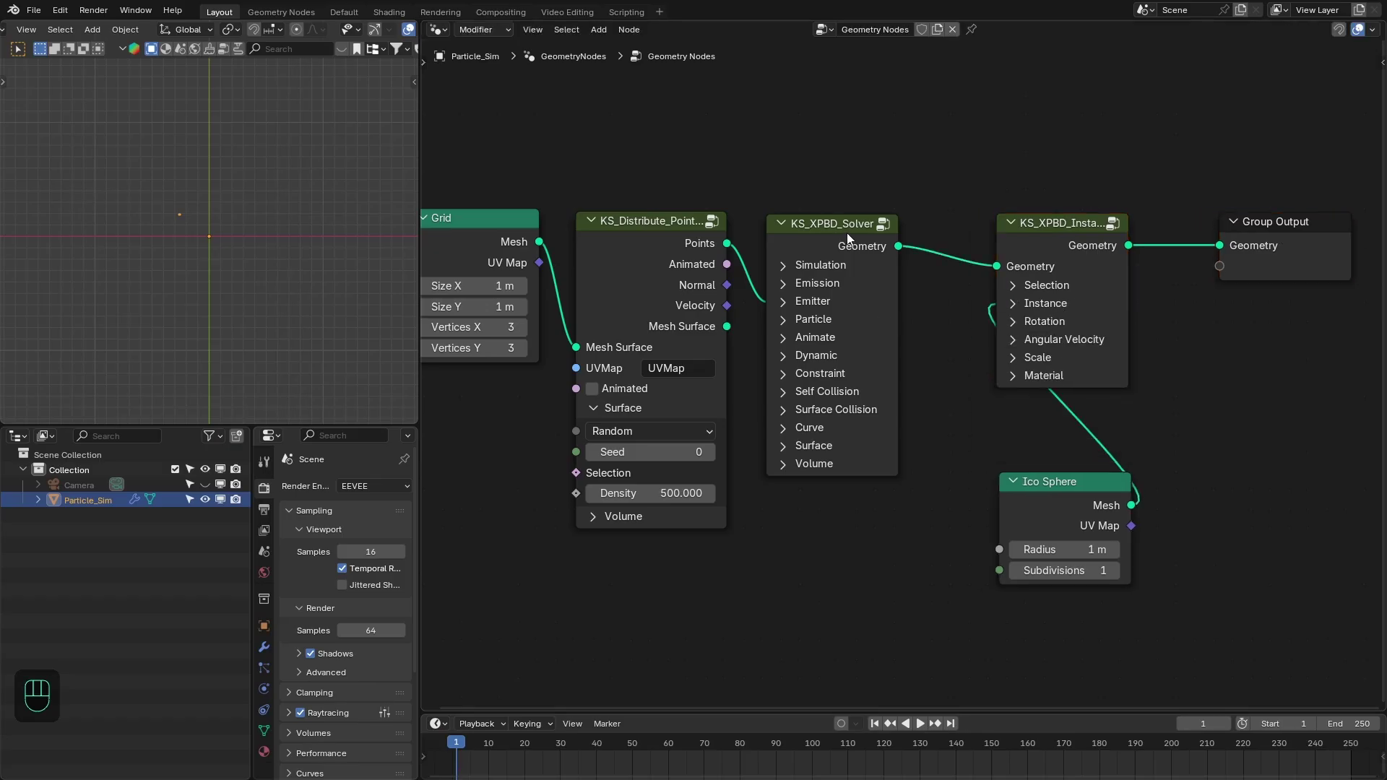
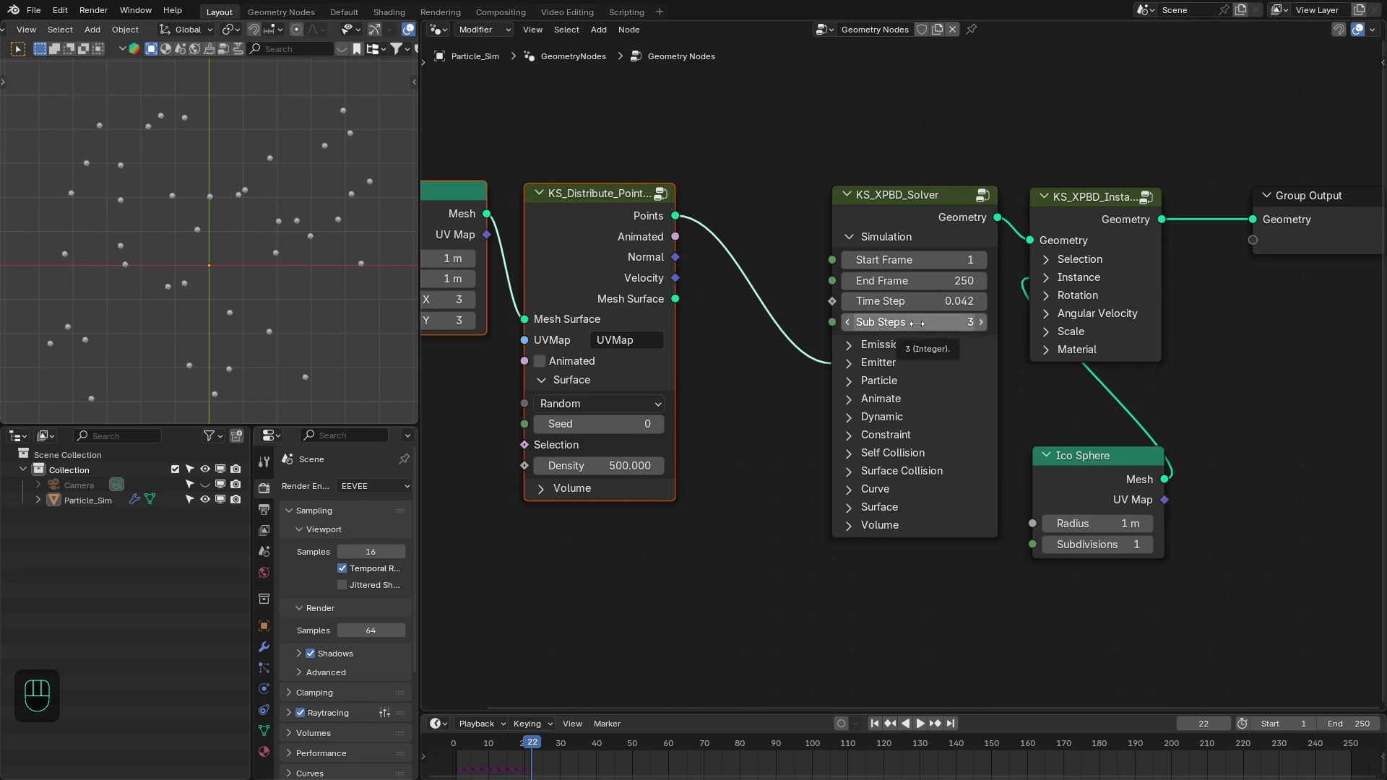
Set the solver's emission End Frame to 1 and link the points' Animated output to its emitter
left_click(884, 264)
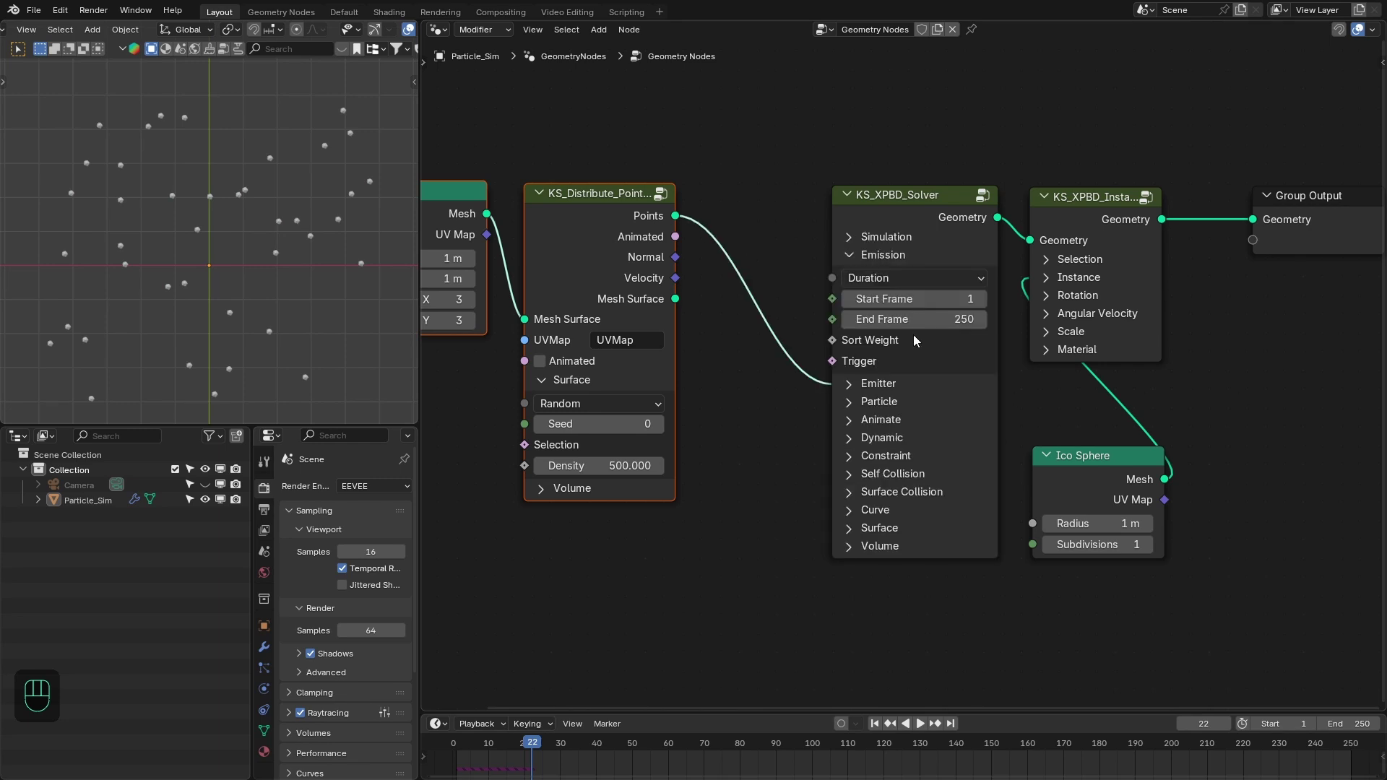
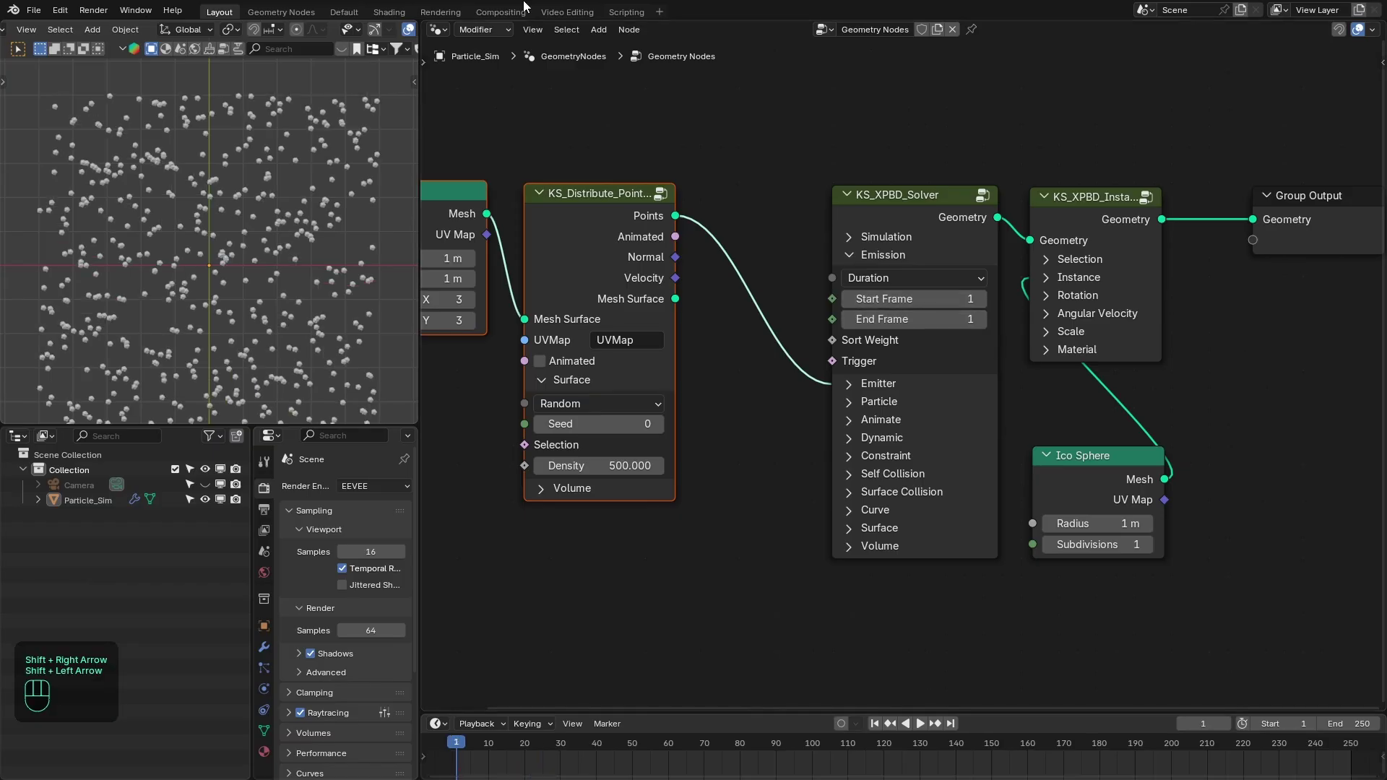
left_click_drag(250, 339, 248, 320)
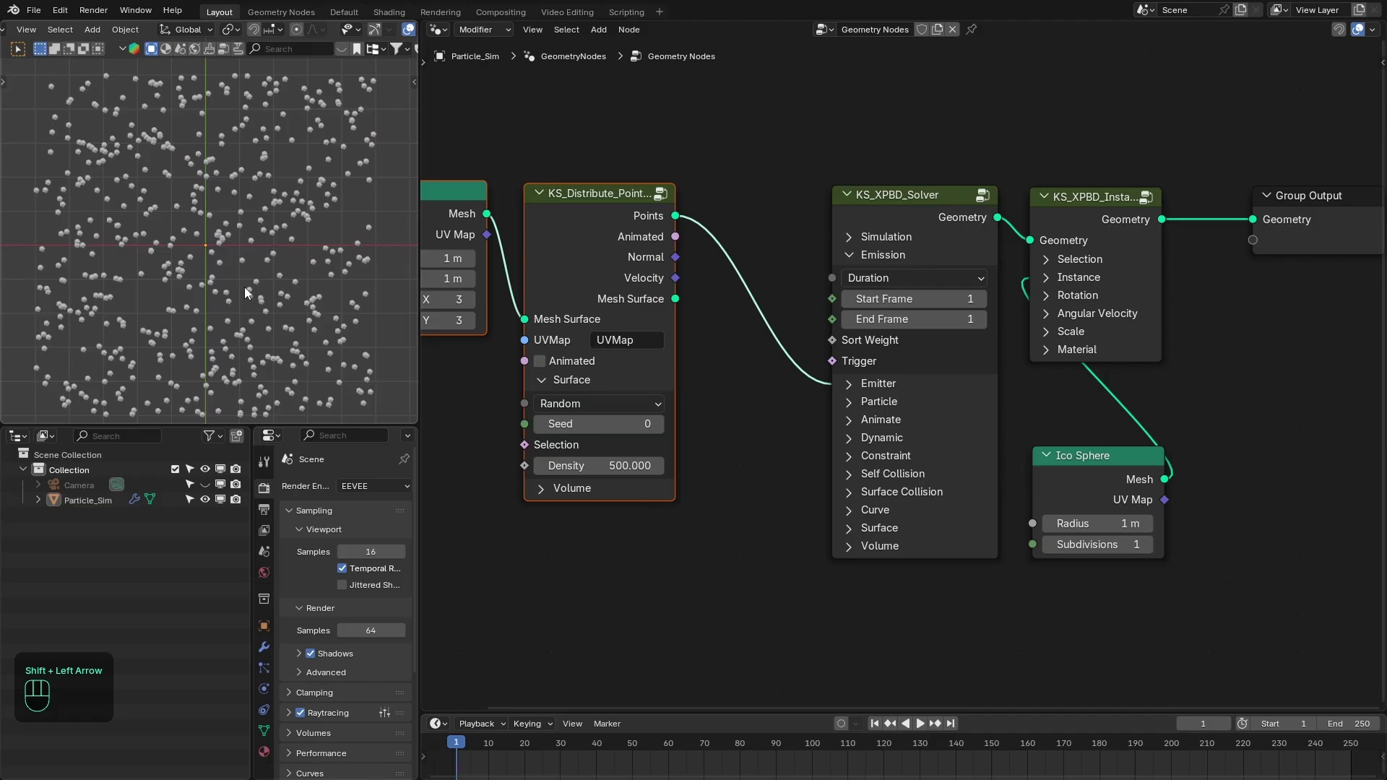
left_click(871, 279)
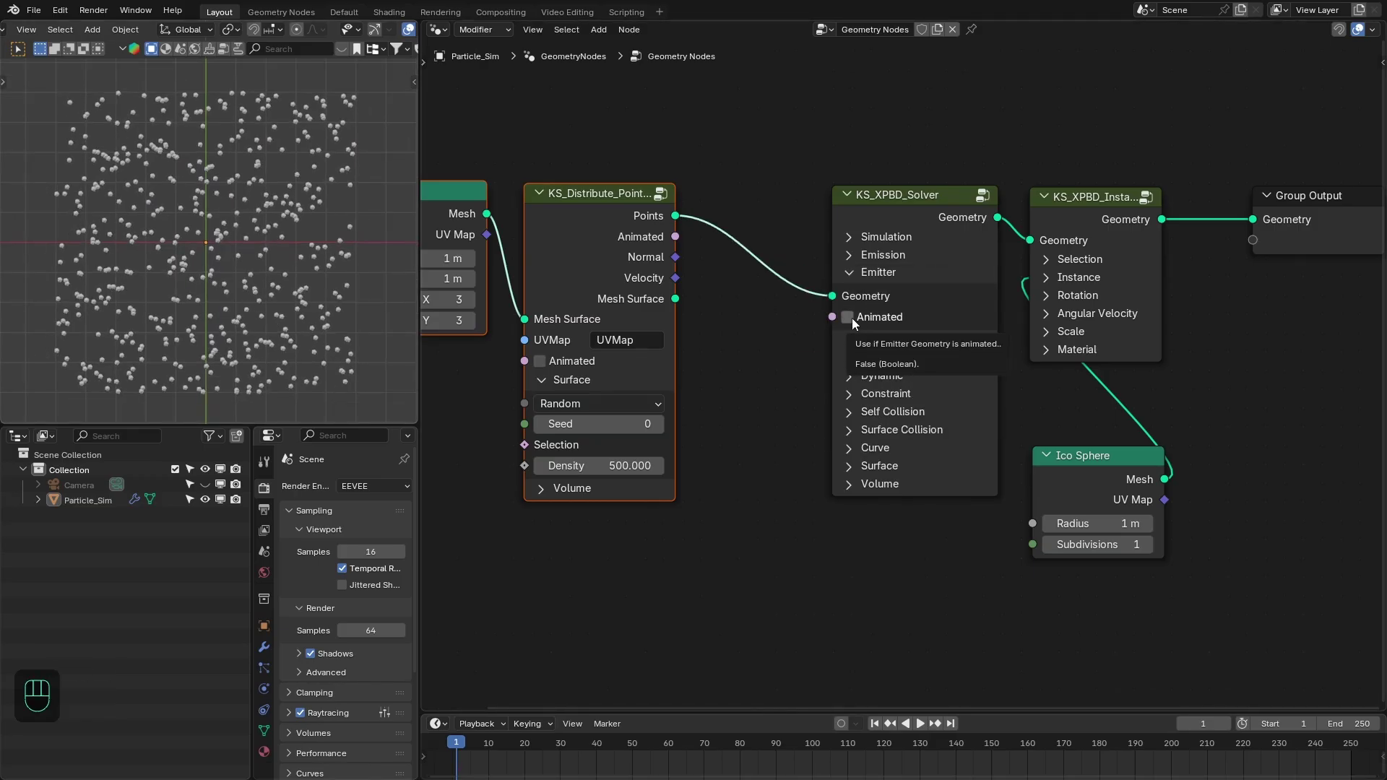
left_click_drag(832, 322, 586, 335)
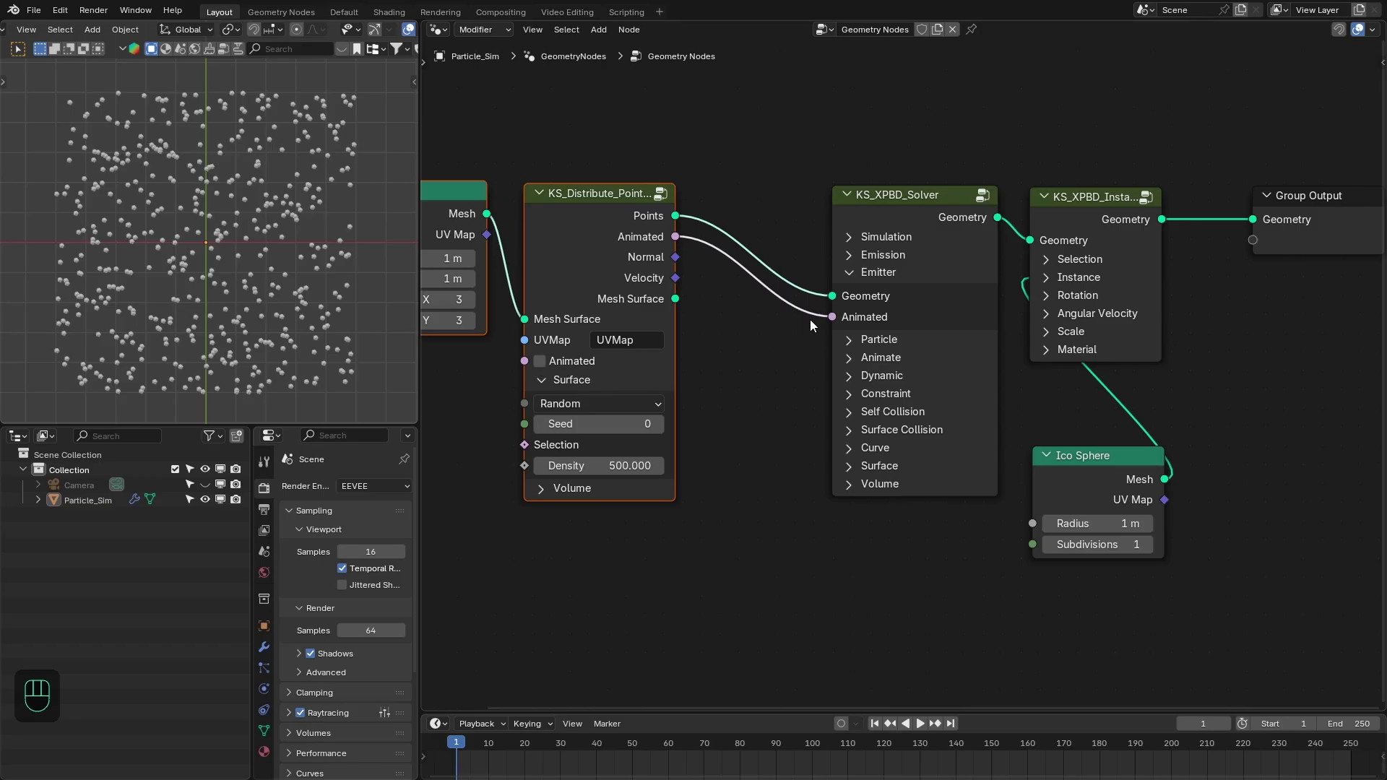
left_click(815, 309)
Expand the solver's Particle panel showing life 250, size 0.01 m and mass 1
left_click(878, 280)
middle_click(861, 352)
left_click_drag(531, 150, 689, 231)
left_click_drag(679, 228, 539, 230)
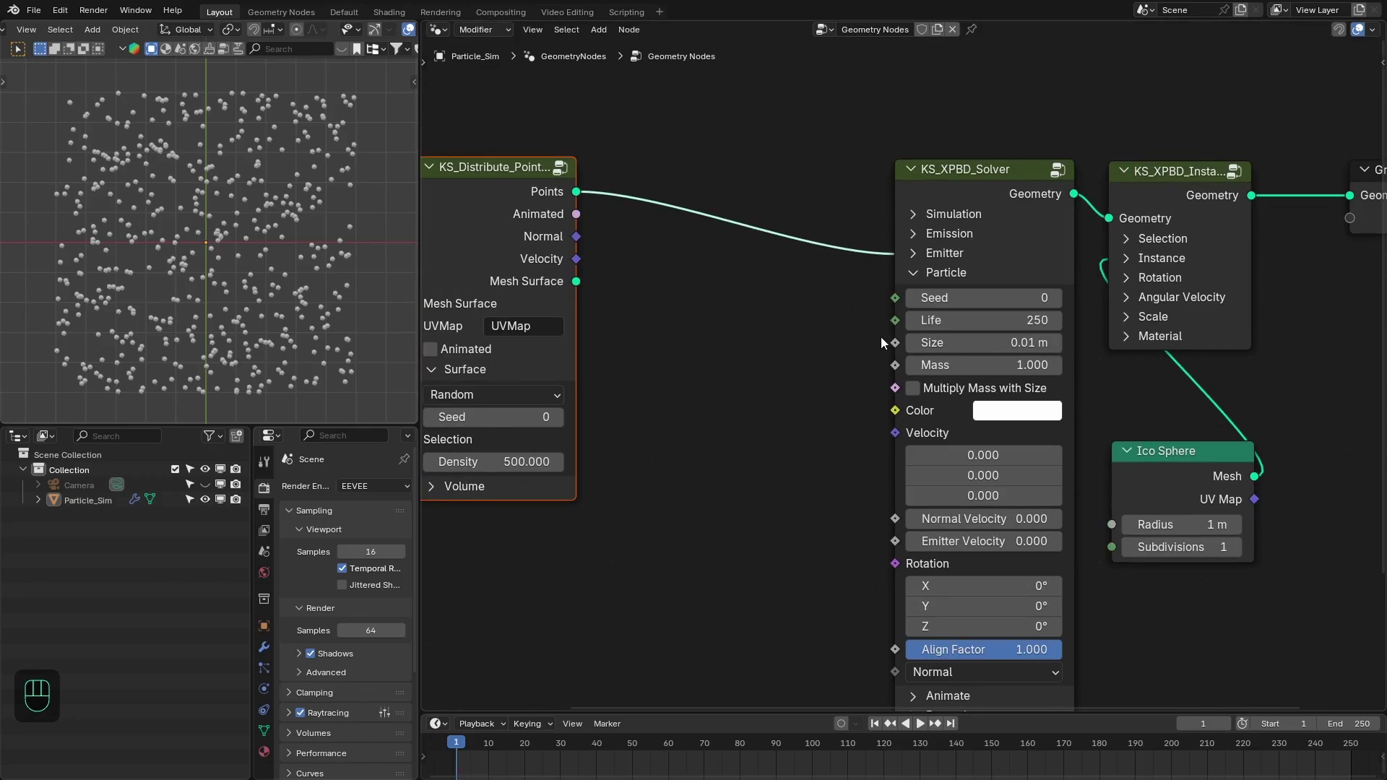
Drive particle size from a KS_Random_Value node and duplicate it below
left_click(894, 343)
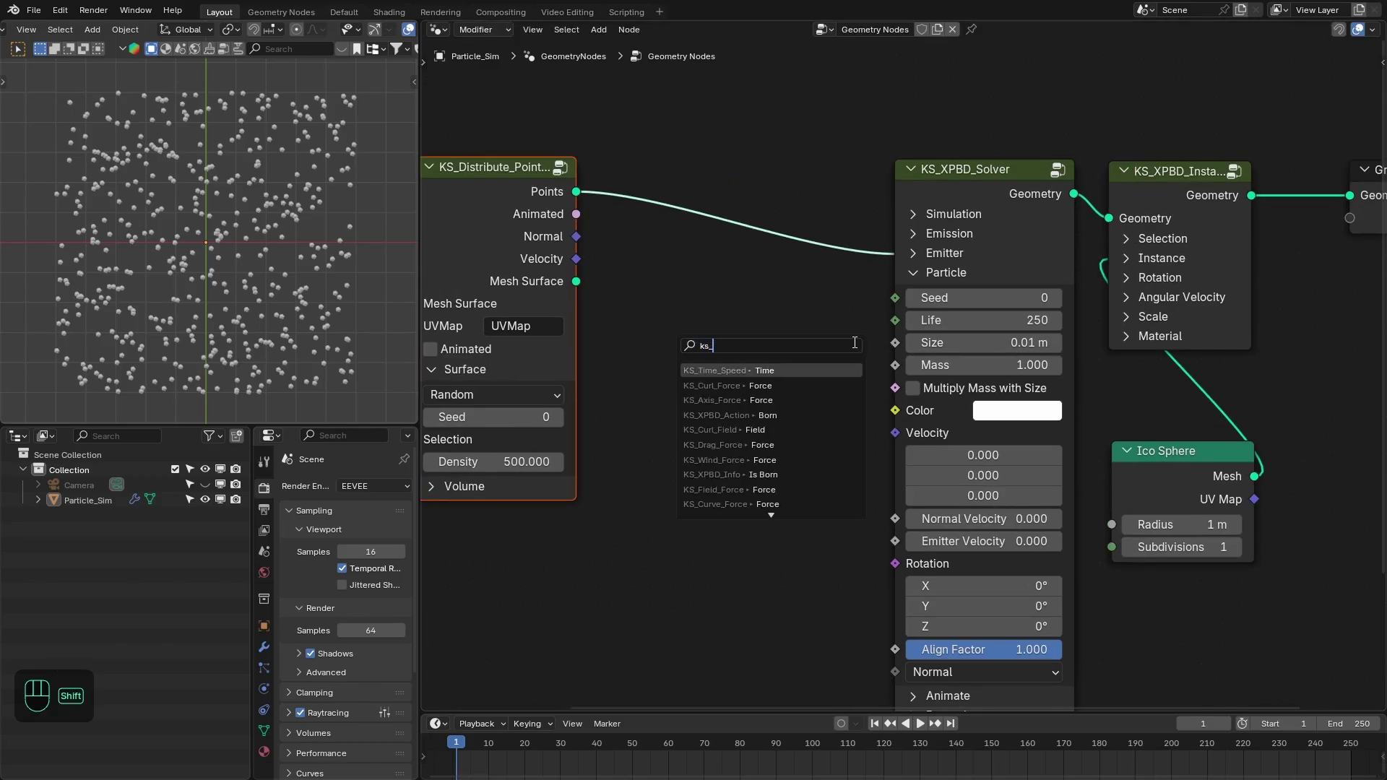
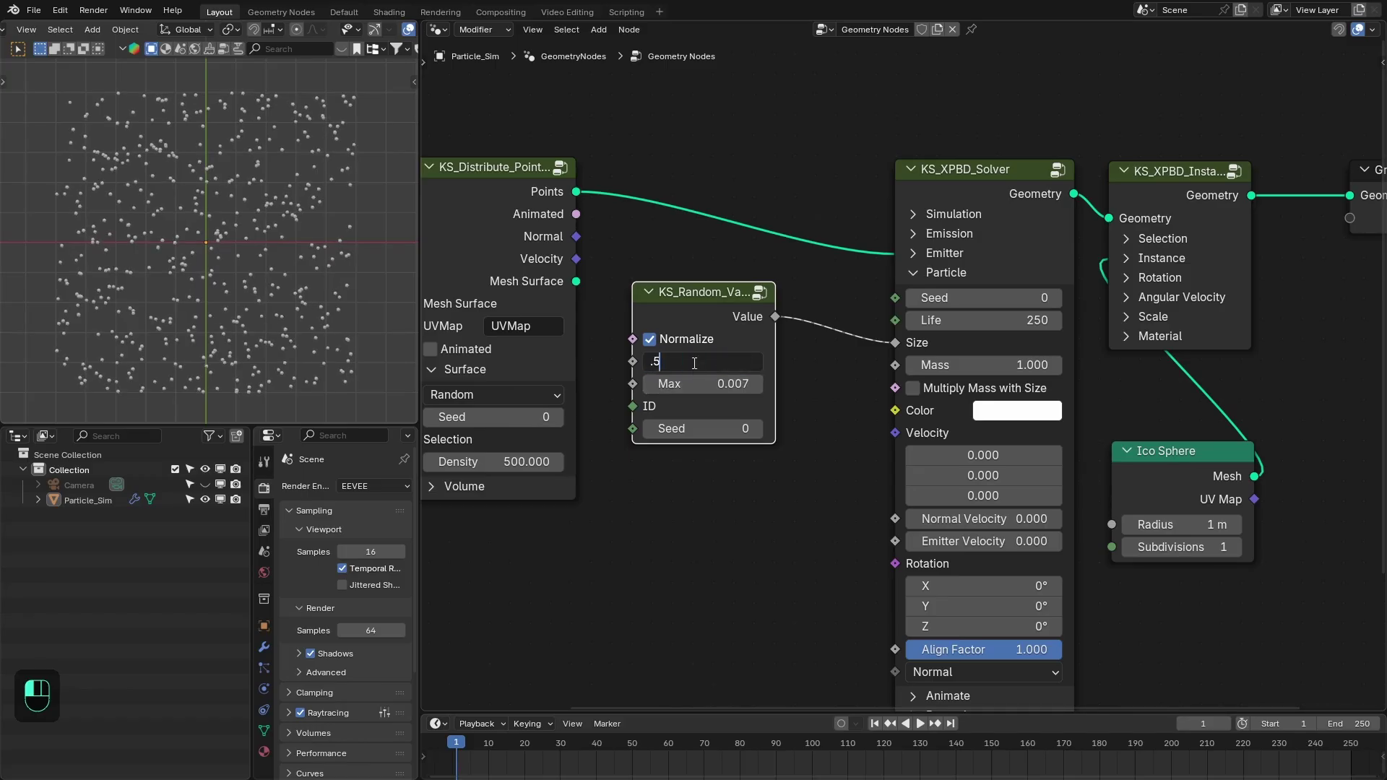
double_click(755, 433)
left_click_drag(859, 406, 875, 360)
left_click(729, 252)
key("shift+d")
left_click(725, 432)
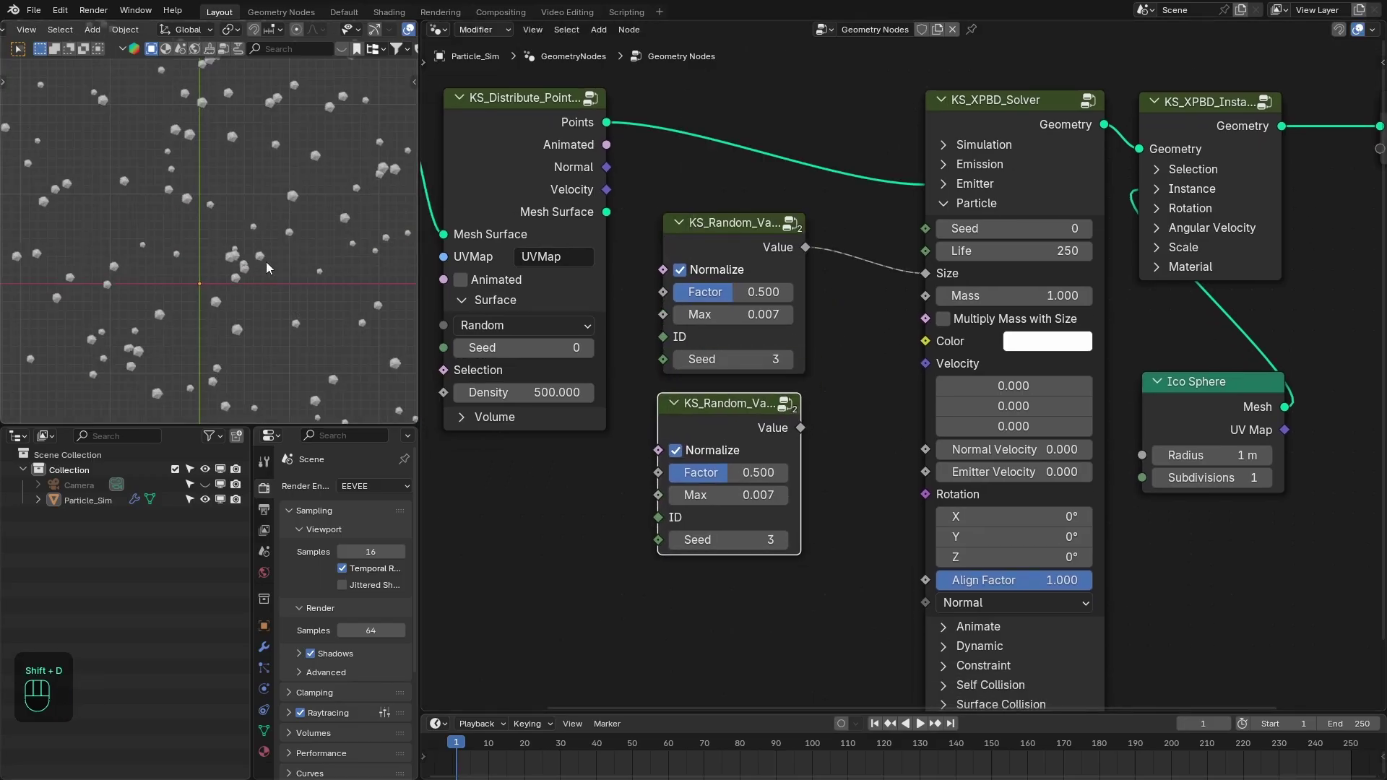
Set the second random value to factor 1, max 20, seed 64 and feed it to the solver's Rotation
left_click_drag(273, 240, 260, 288)
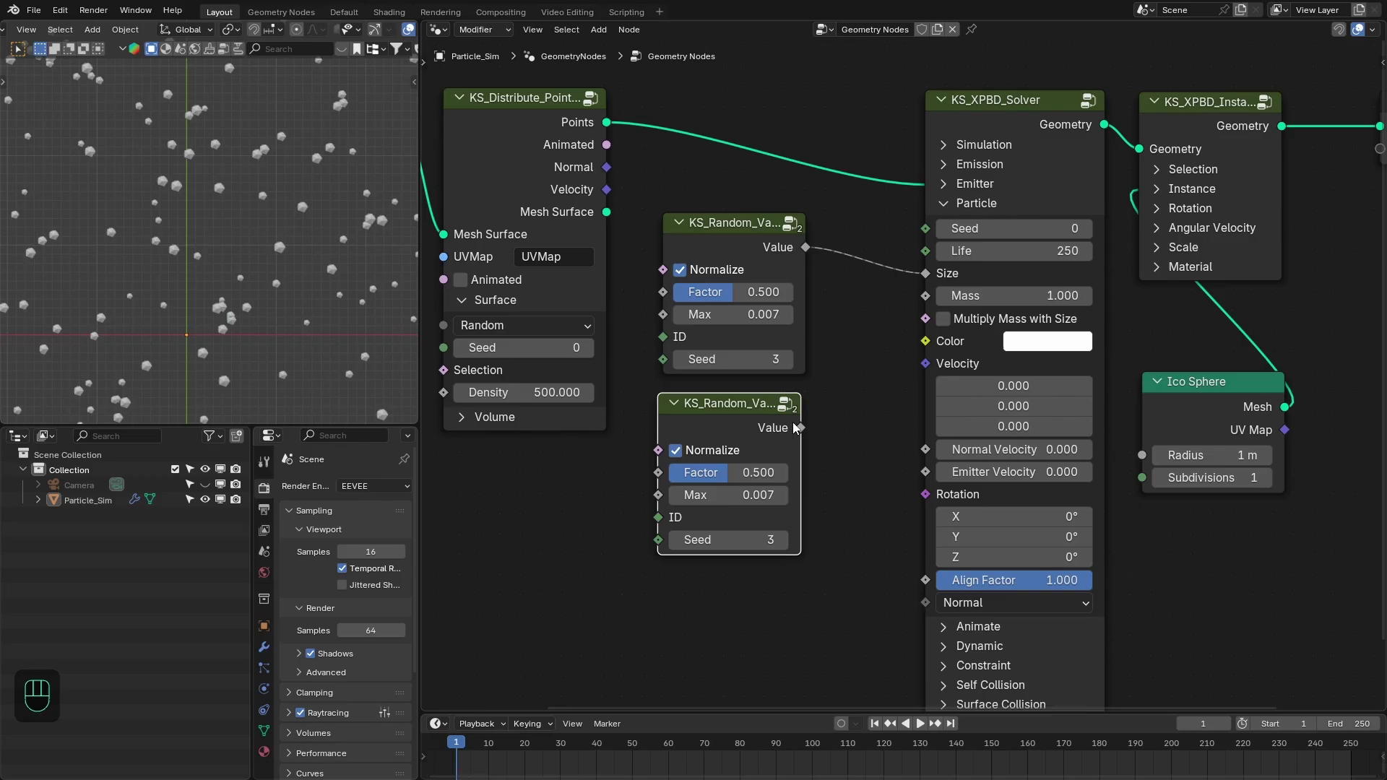
left_click_drag(803, 439, 929, 506)
left_click(738, 480)
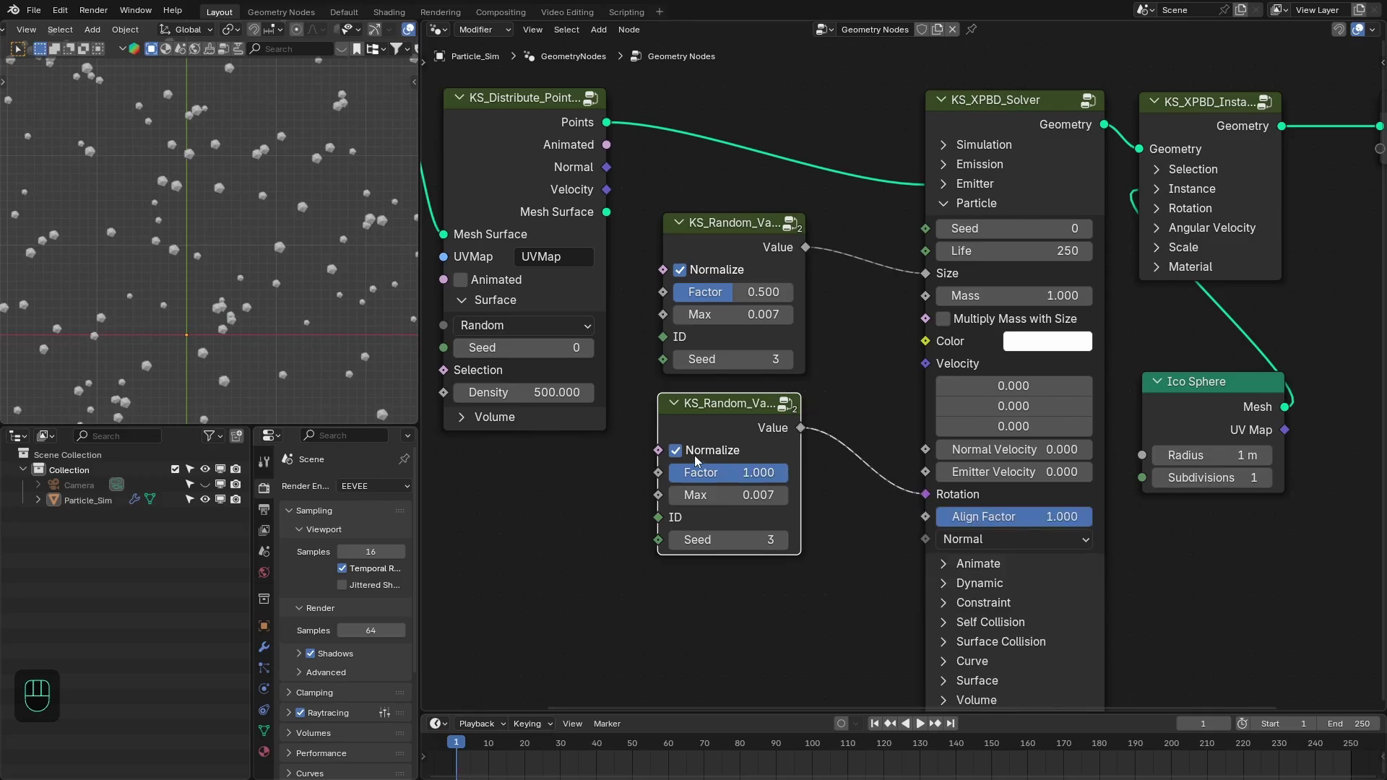
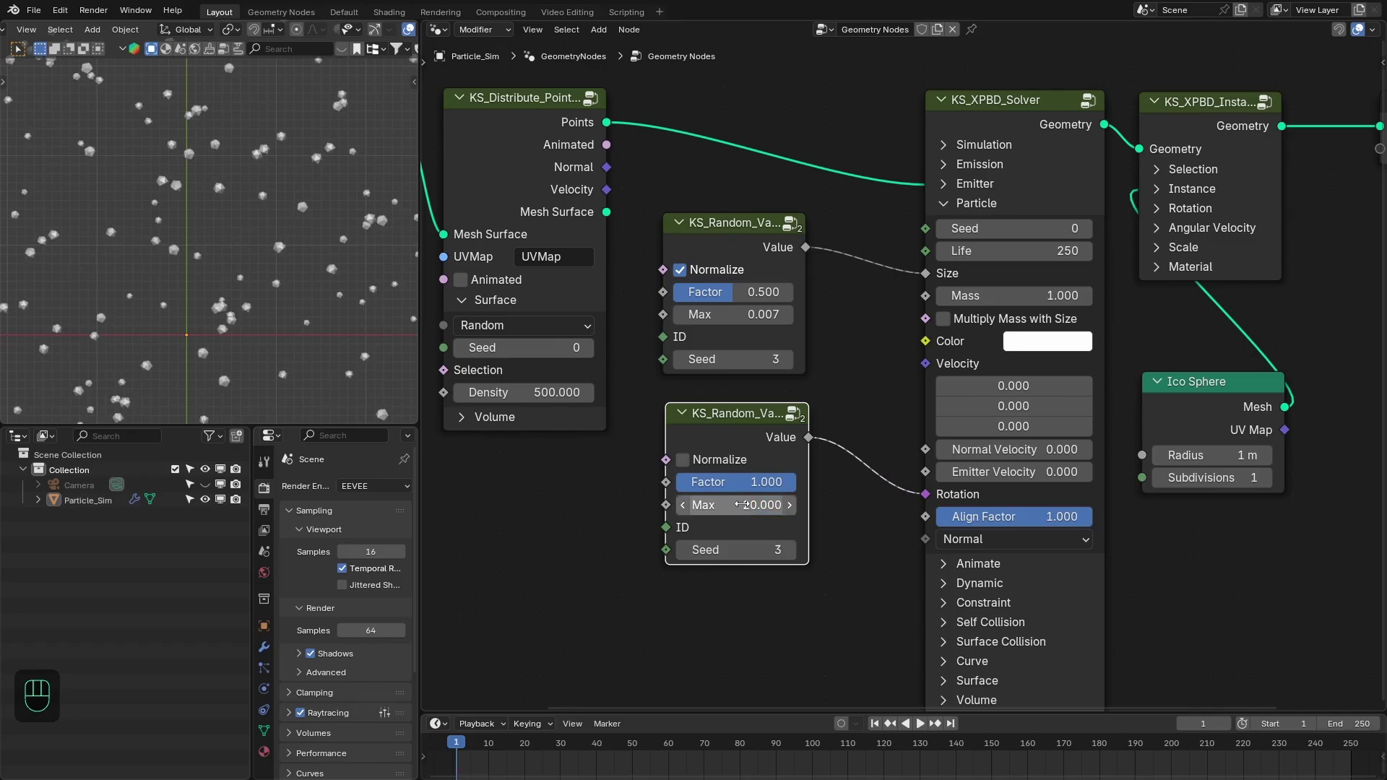
left_click(261, 229)
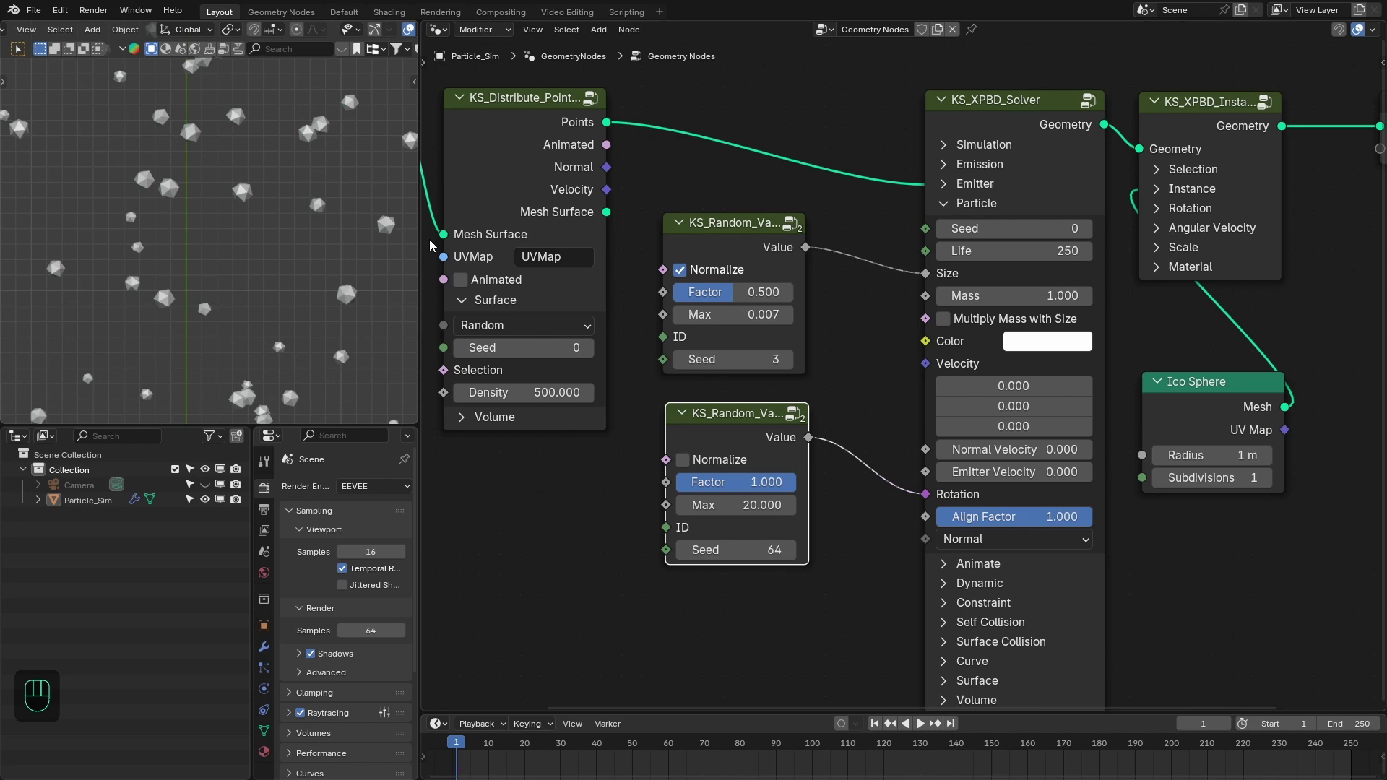
left_click(720, 424)
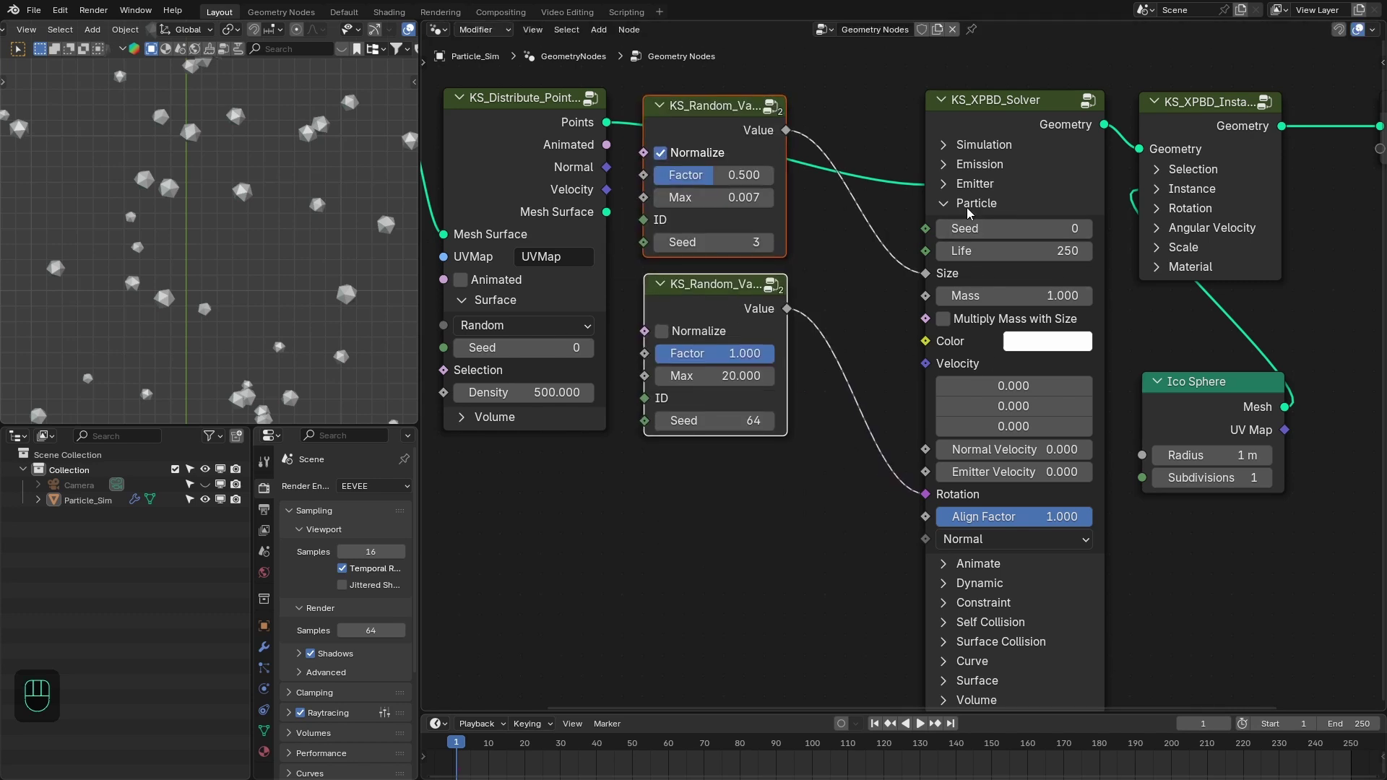
Expand the solver's Dynamic settings and tidy the random value nodes in the graph
left_click(969, 207)
left_click(973, 250)
left_click_drag(967, 248, 885, 342)
middle_click(884, 342)
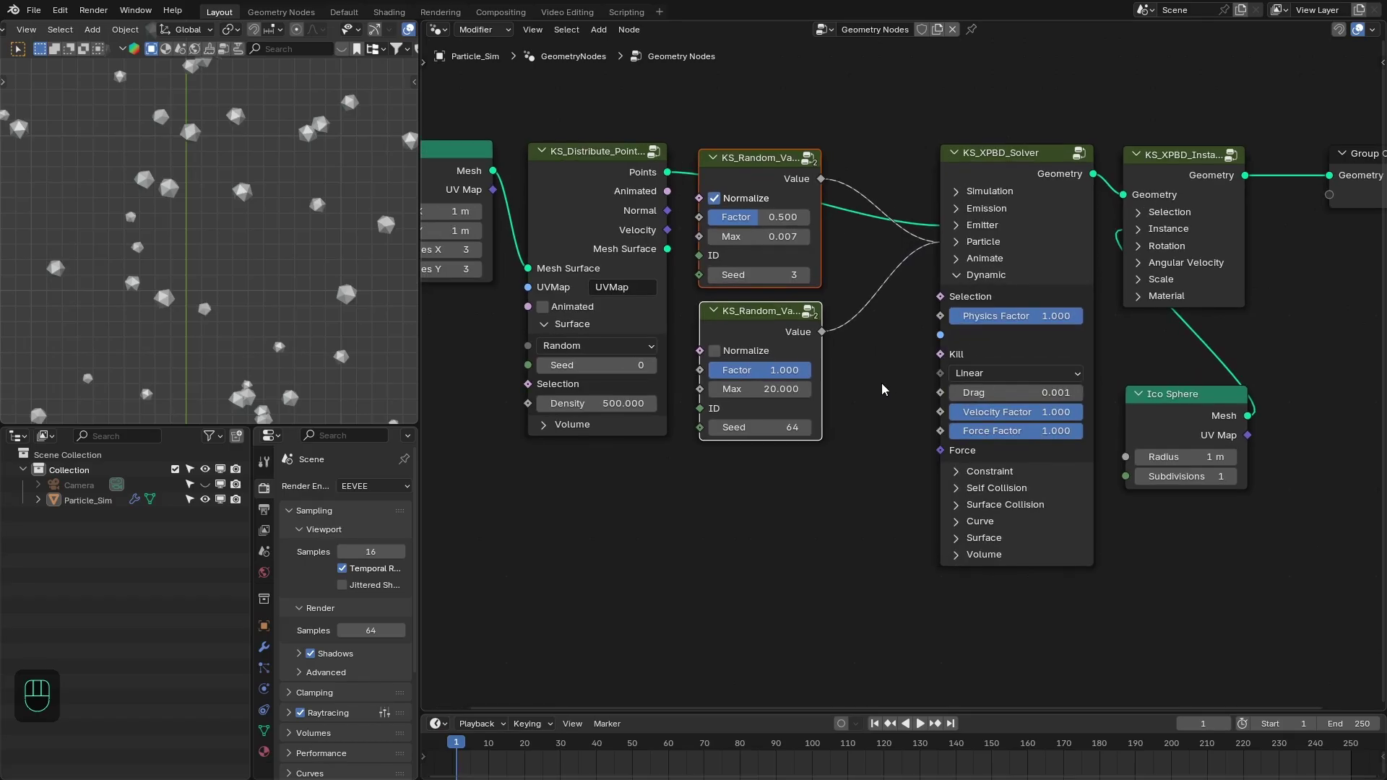
left_click_drag(752, 496, 773, 271)
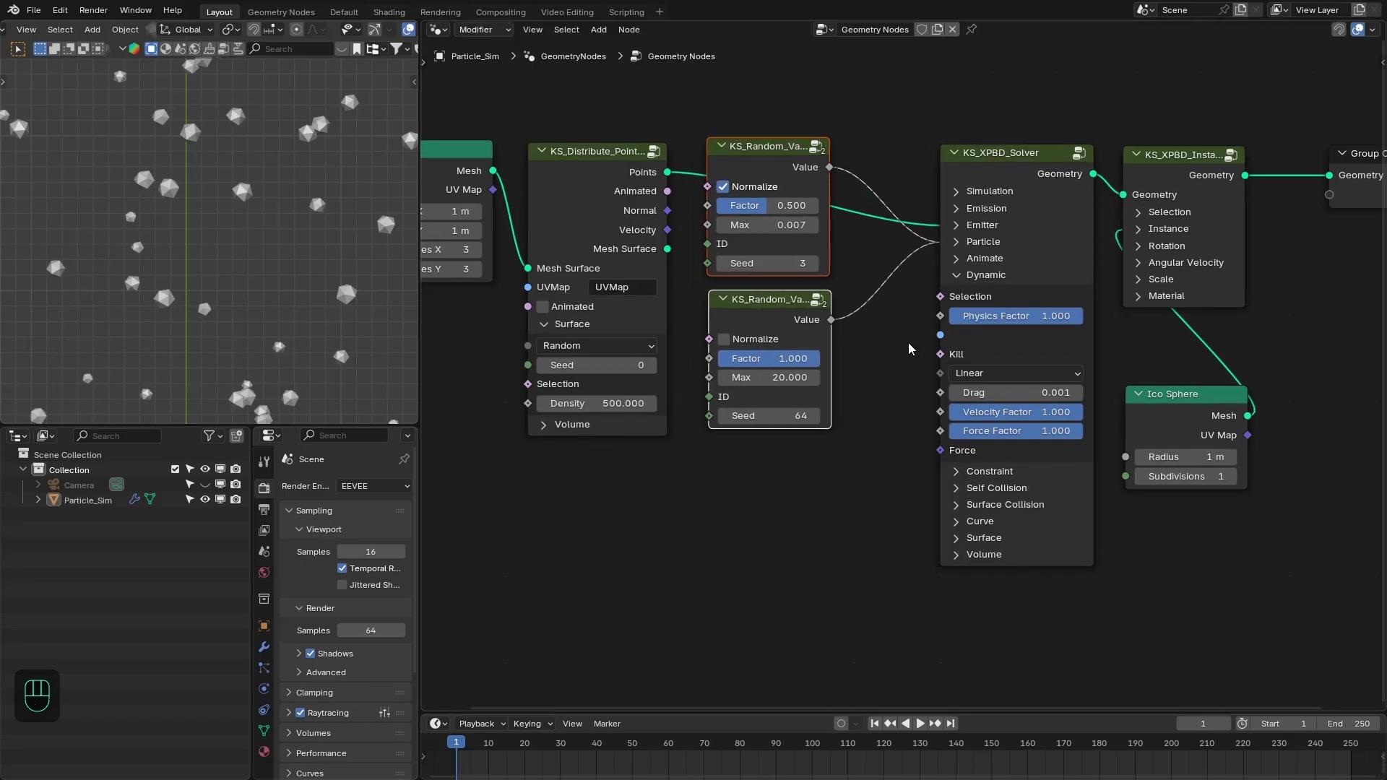
right_click(760, 169)
left_click(892, 161)
Set Drag 0 and Velocity Factor 0.1, and connect KS_Surface_Curl_Force into the solver's Force
left_click_drag(1024, 396, 1026, 395)
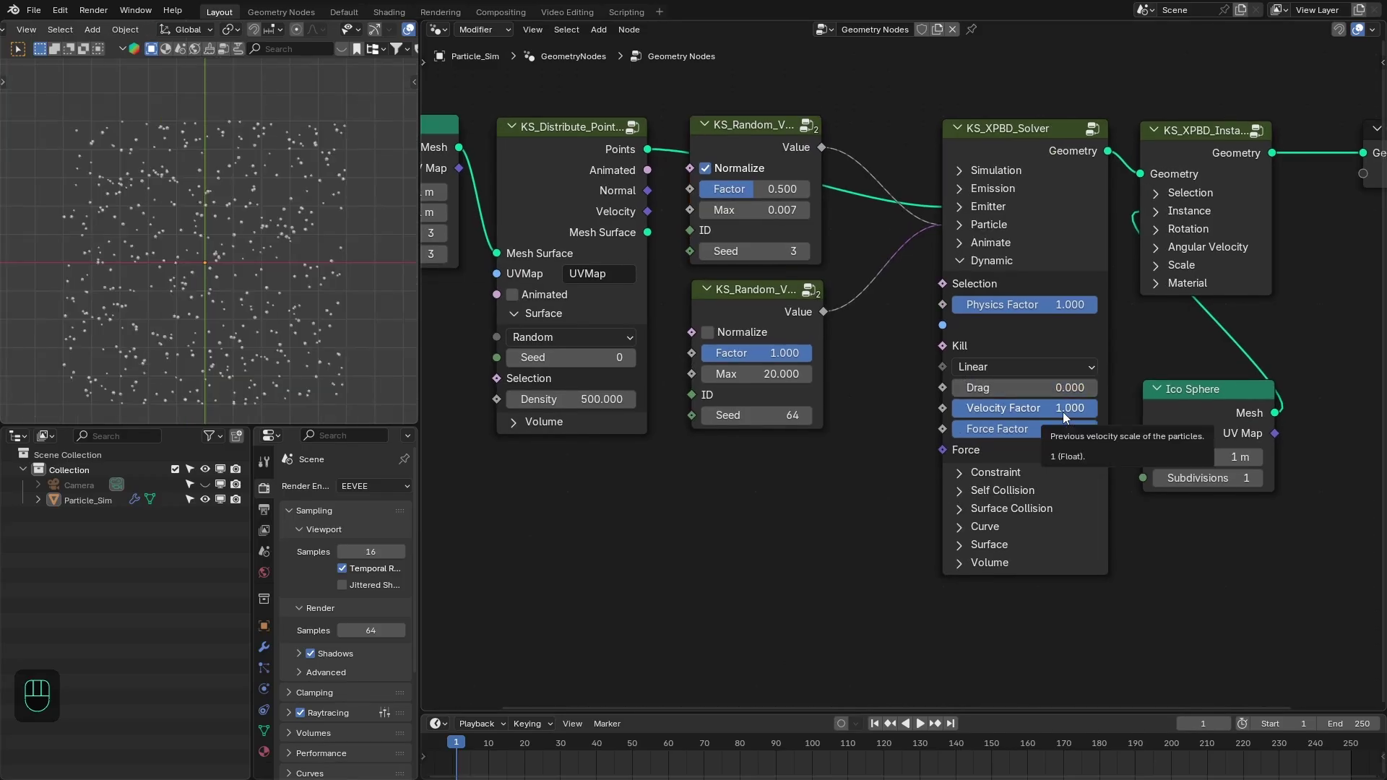
left_click_drag(1068, 417, 1068, 417)
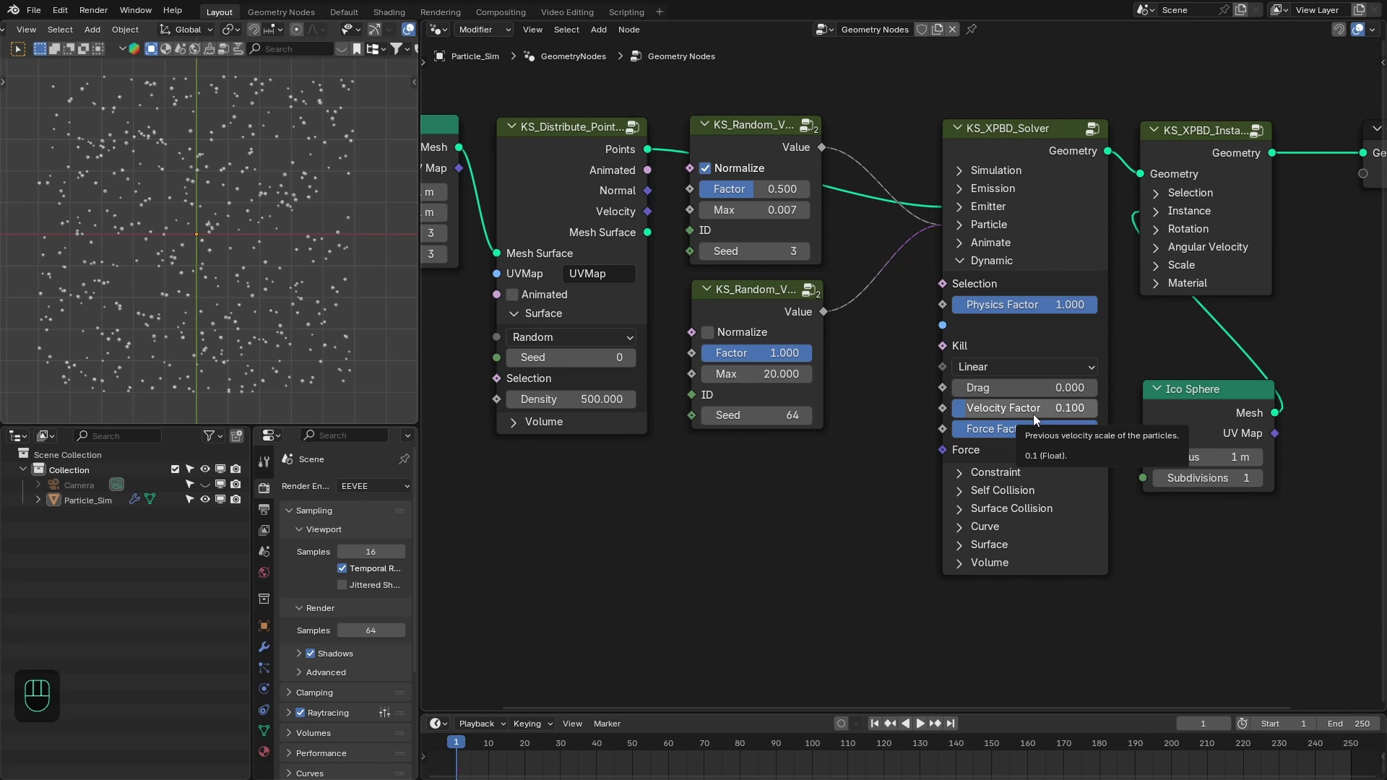
left_click_drag(981, 447, 1037, 442)
left_click_drag(1006, 443, 895, 464)
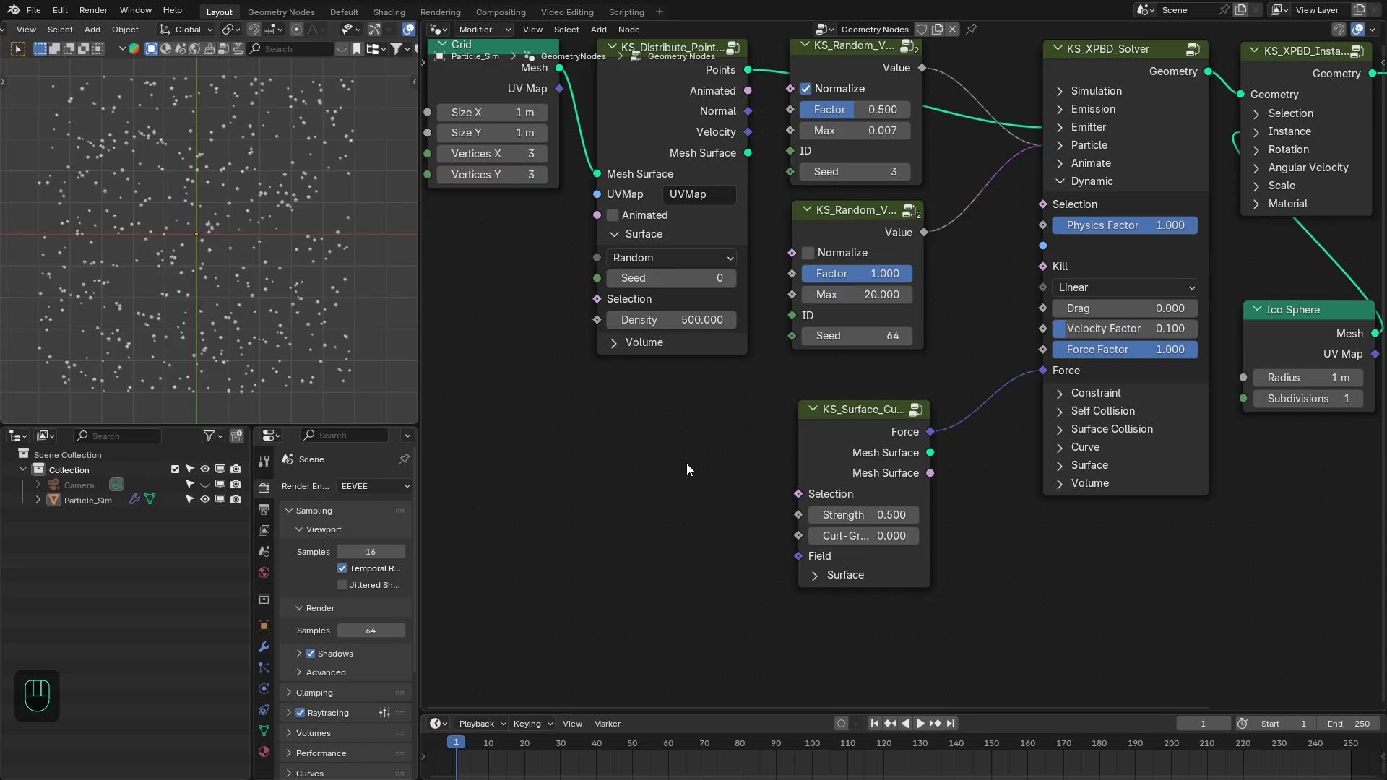
Set the Grid to 60 by 60 vertices, feed it to the curl force's Mesh Surface and preview it with a Viewer
key("shift+a")
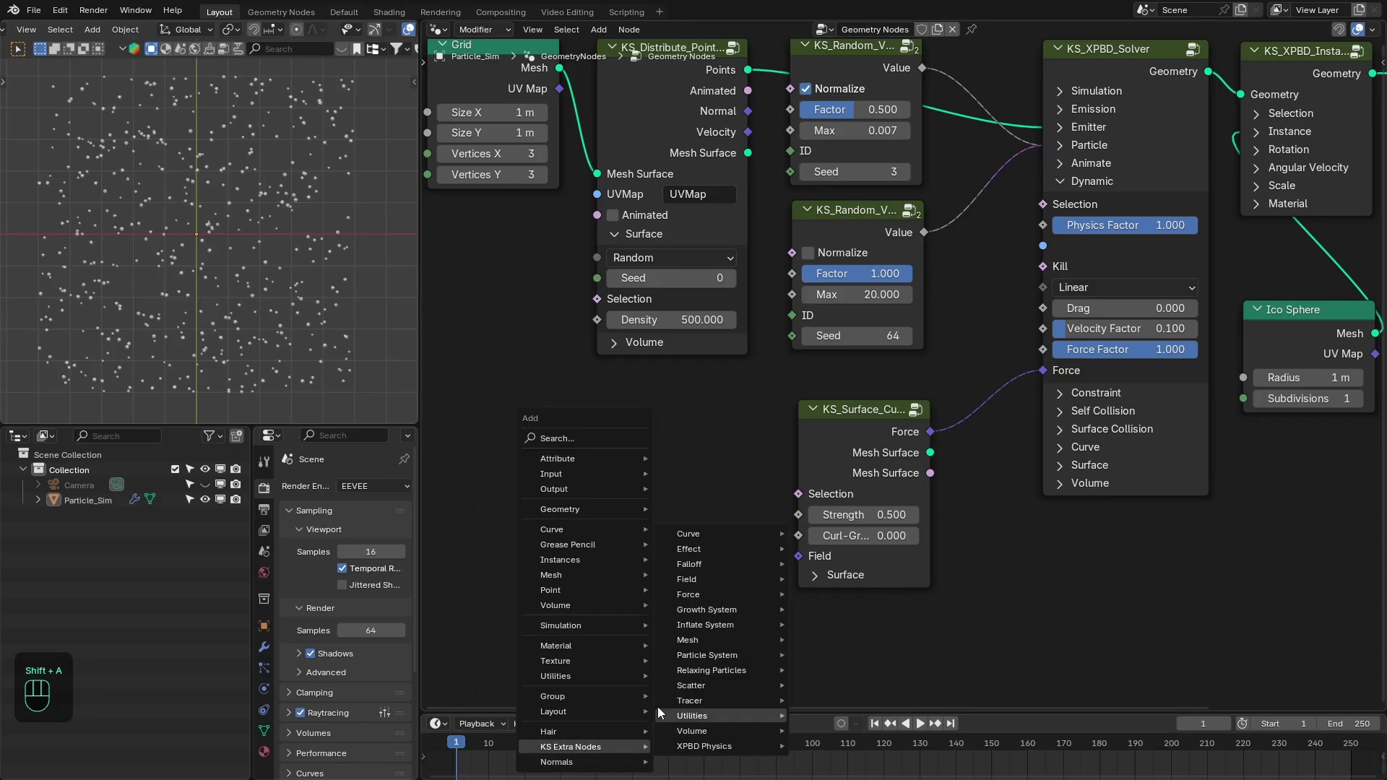
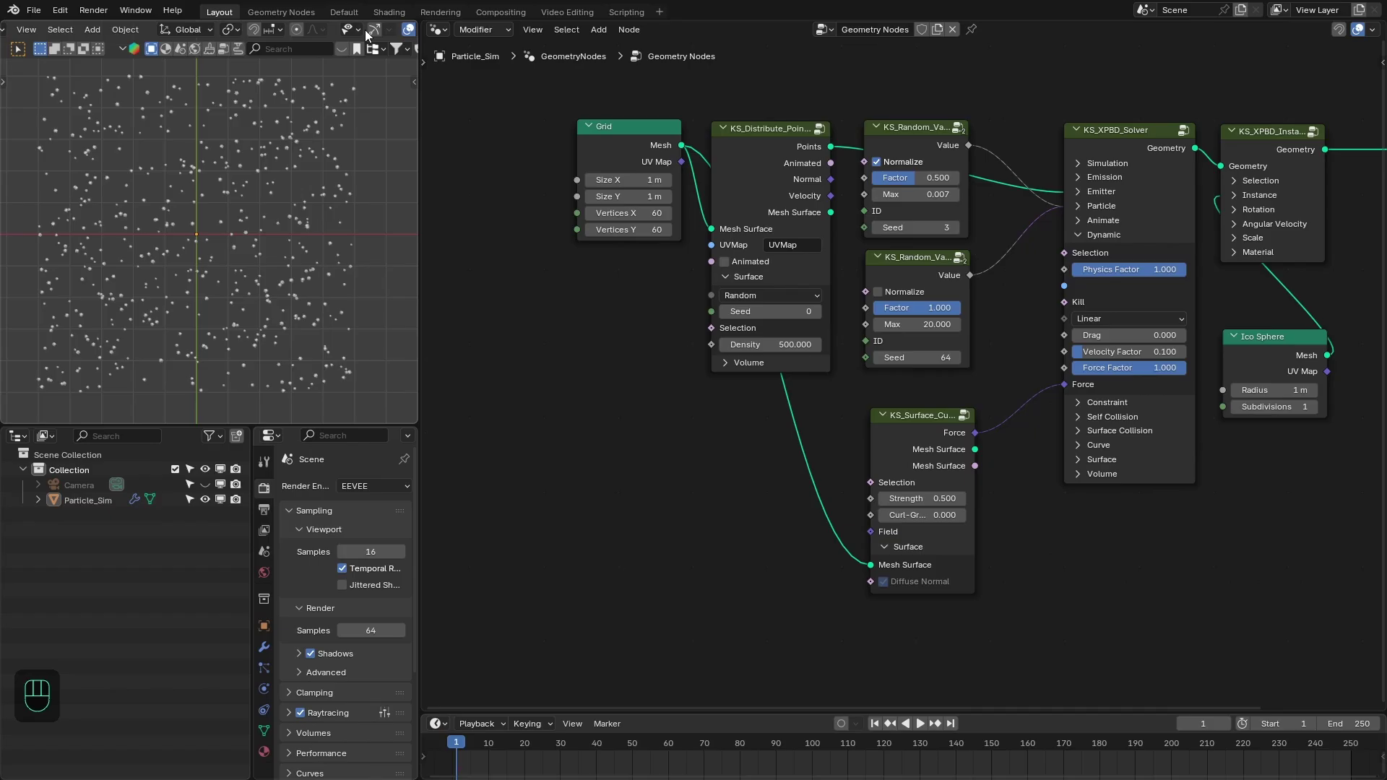
left_click_drag(344, 31, 556, 220)
key("z")
left_click(673, 143)
left_click_drag(338, 32, 3, 205)
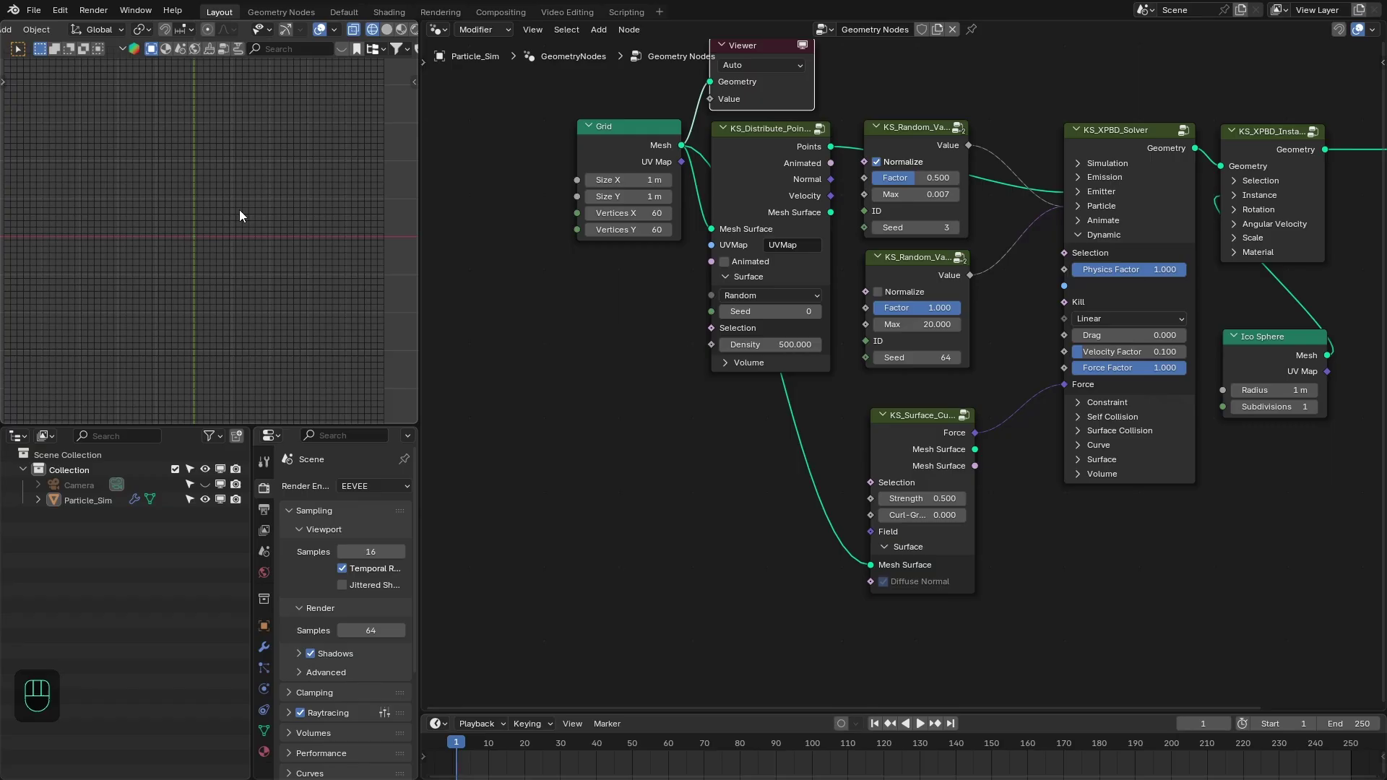
left_click(247, 197)
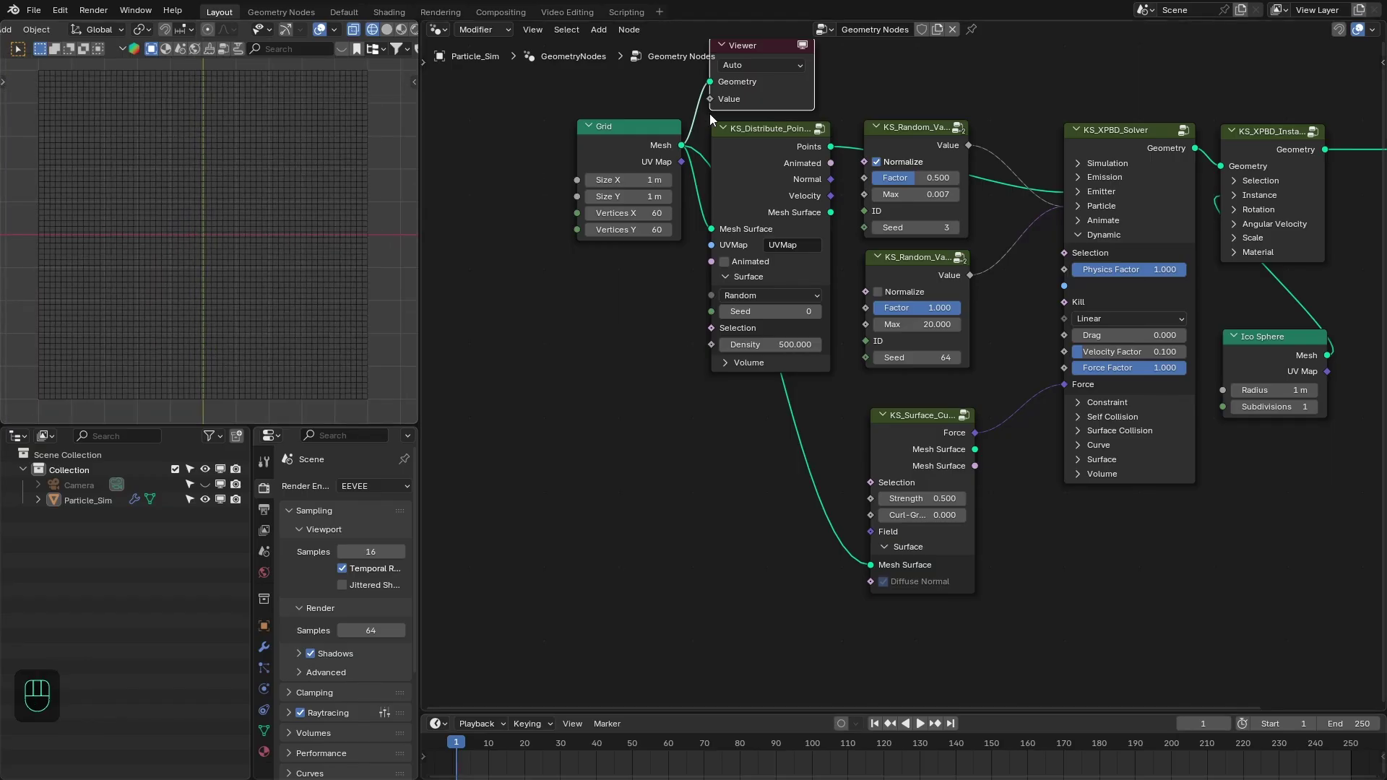
Remove the Viewer node, rewind to frame 1 and start searching for a falloff node
left_click(739, 104)
key("x")
key("z")
key("shift+Right")
key("shift+Left")
left_click_drag(850, 542, 760, 487)
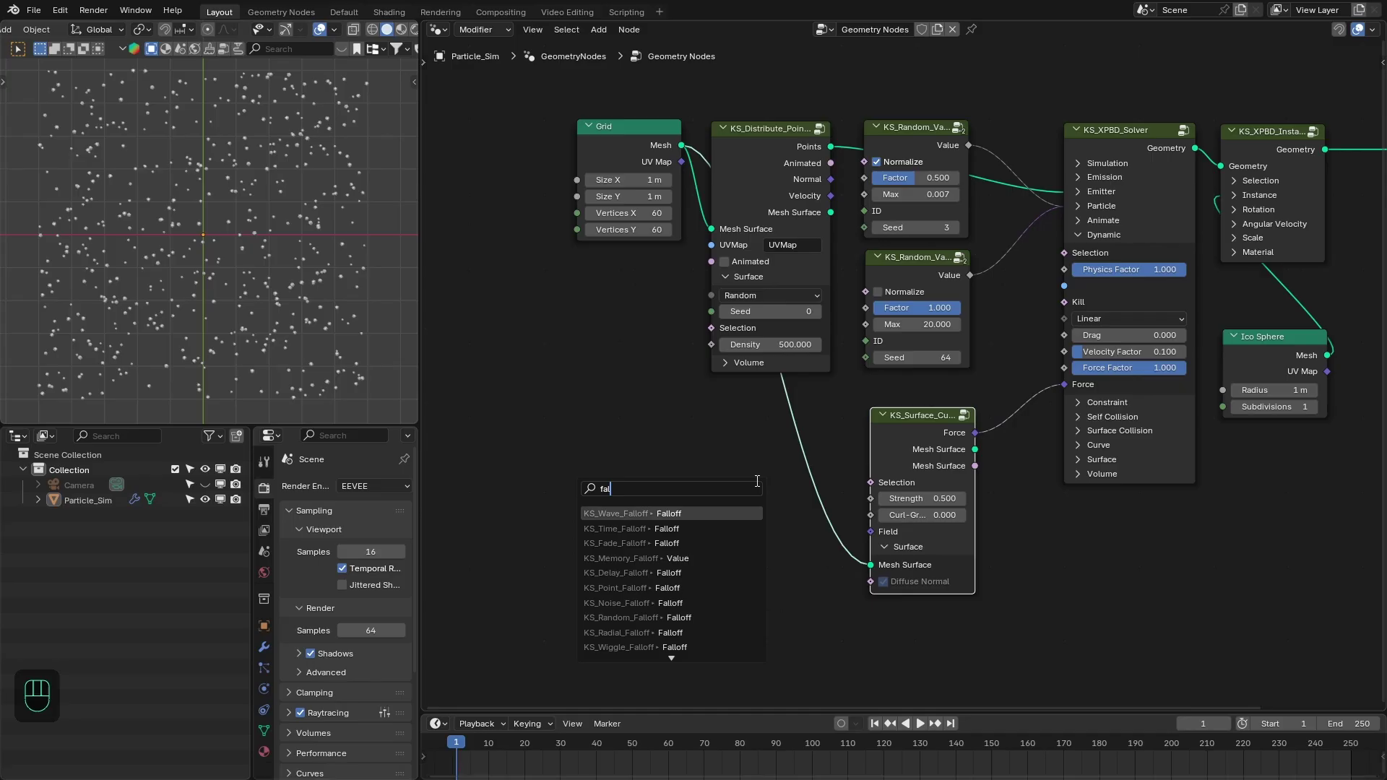
Feed KS_Curve_Edge_Falloff of the BezierCircle's Object Info into the curl Field, previewing then removing the viewer
key("f")
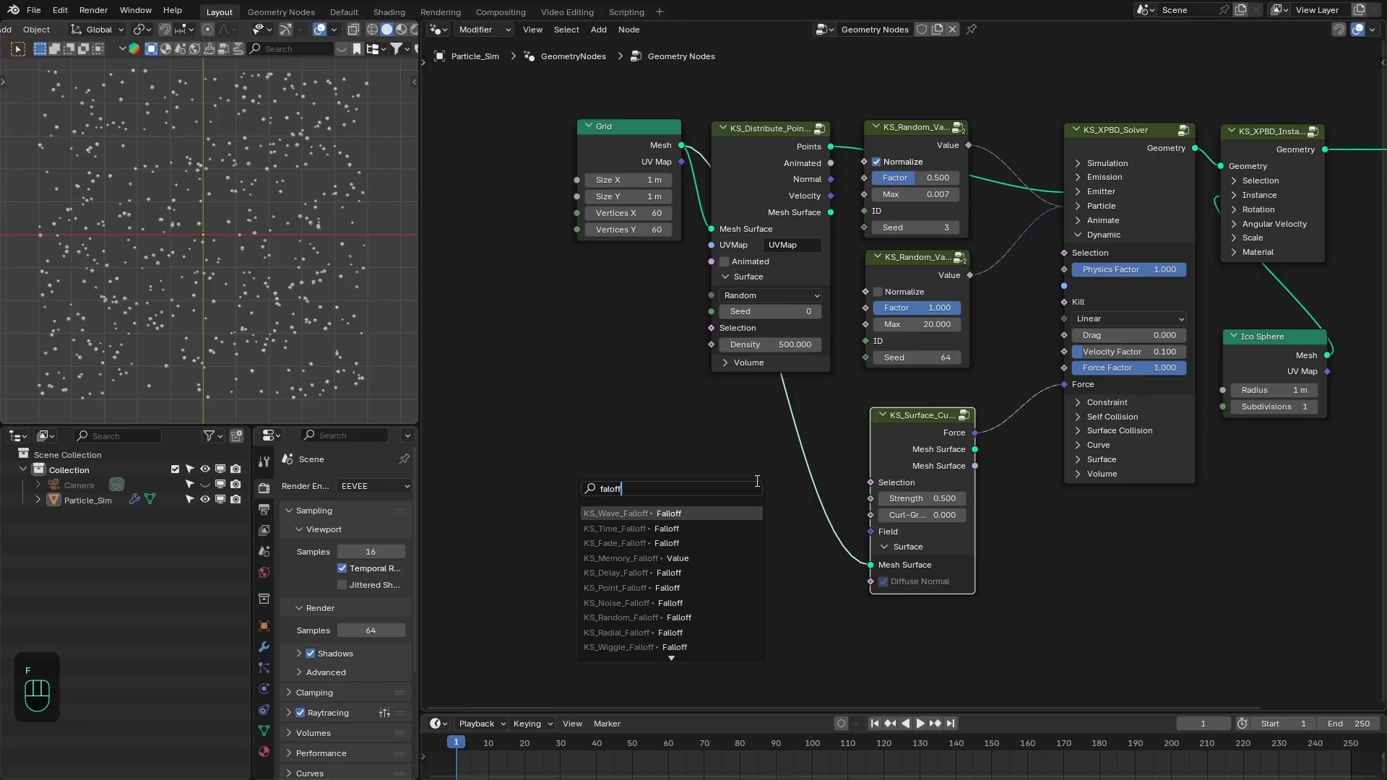
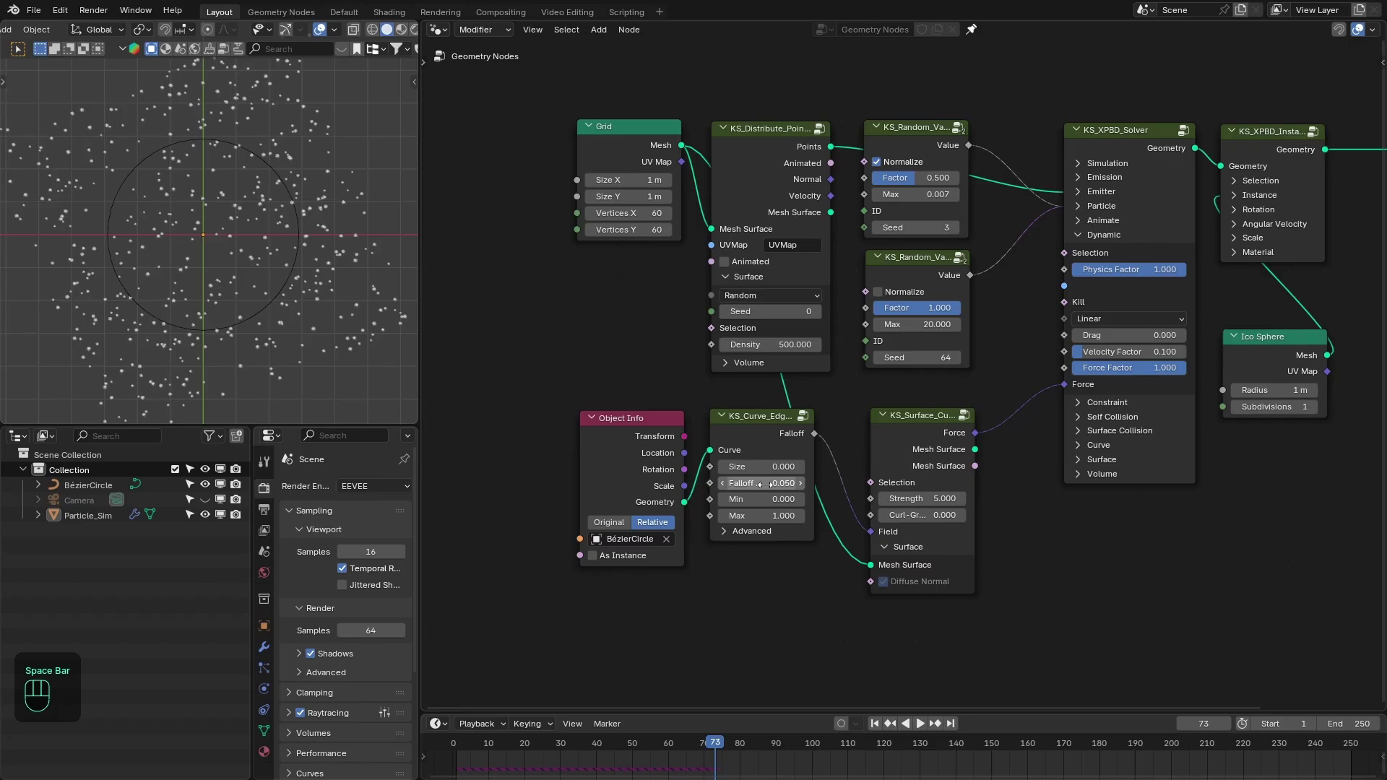
left_click(791, 441)
left_click(649, 149)
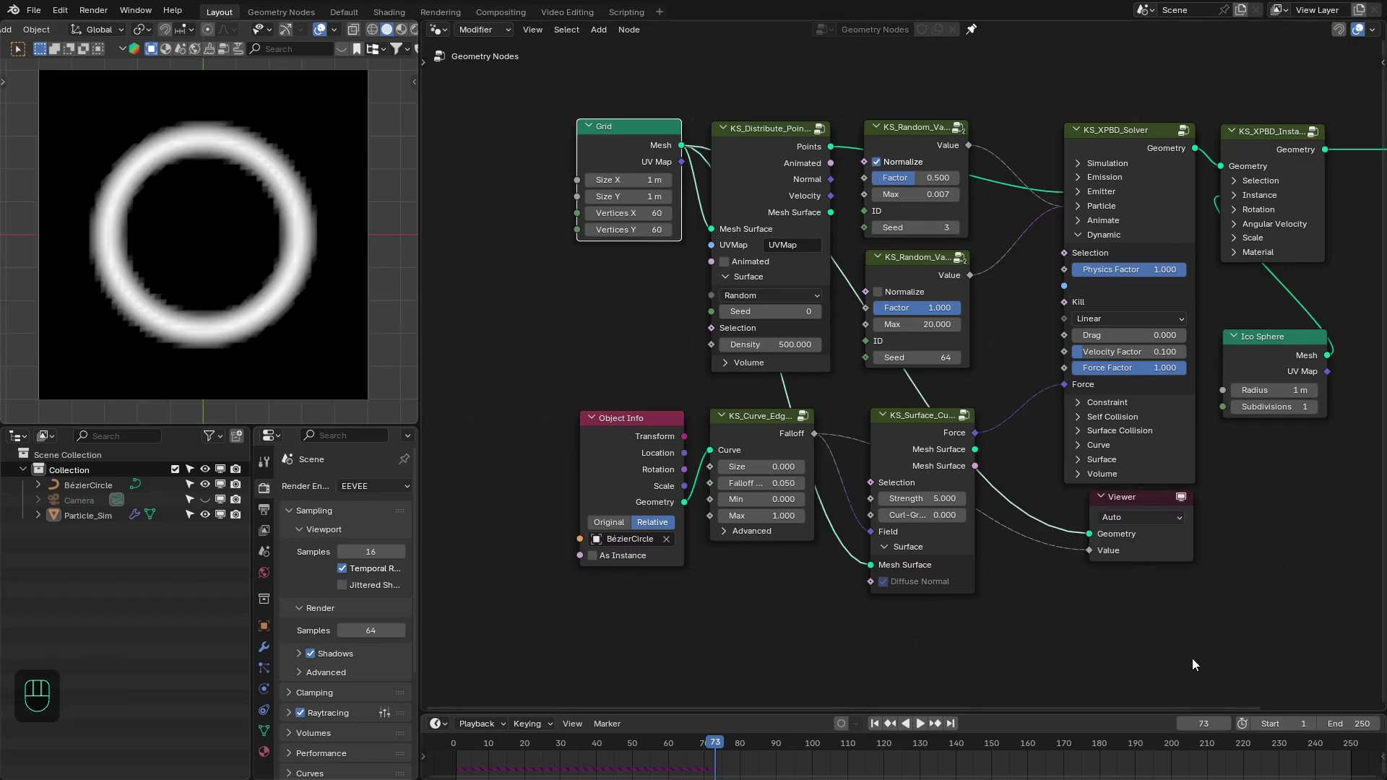
left_click(1143, 556)
key("x")
key("shift+Right")
key("shift+Left")
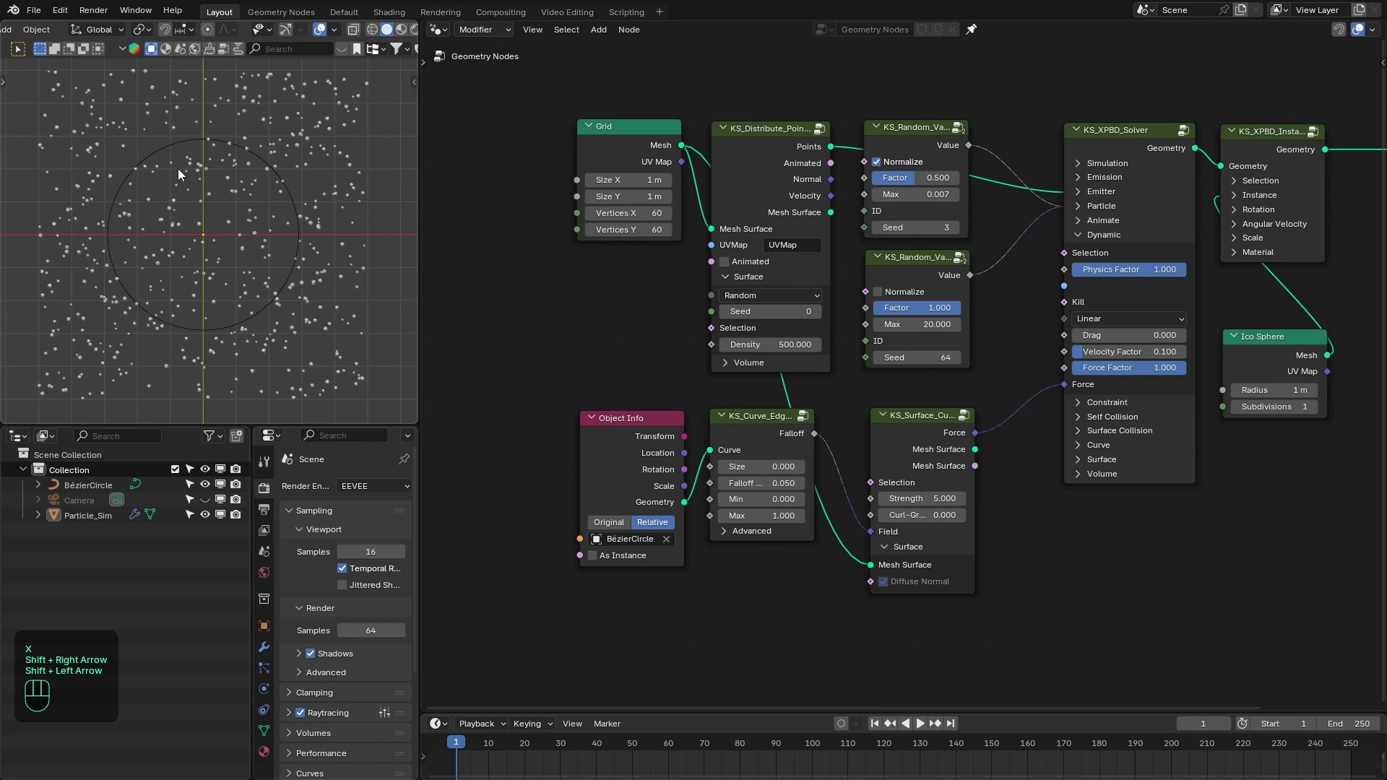
Play the simulation with strength 5 and raise the curl gradient to 1
key("space")
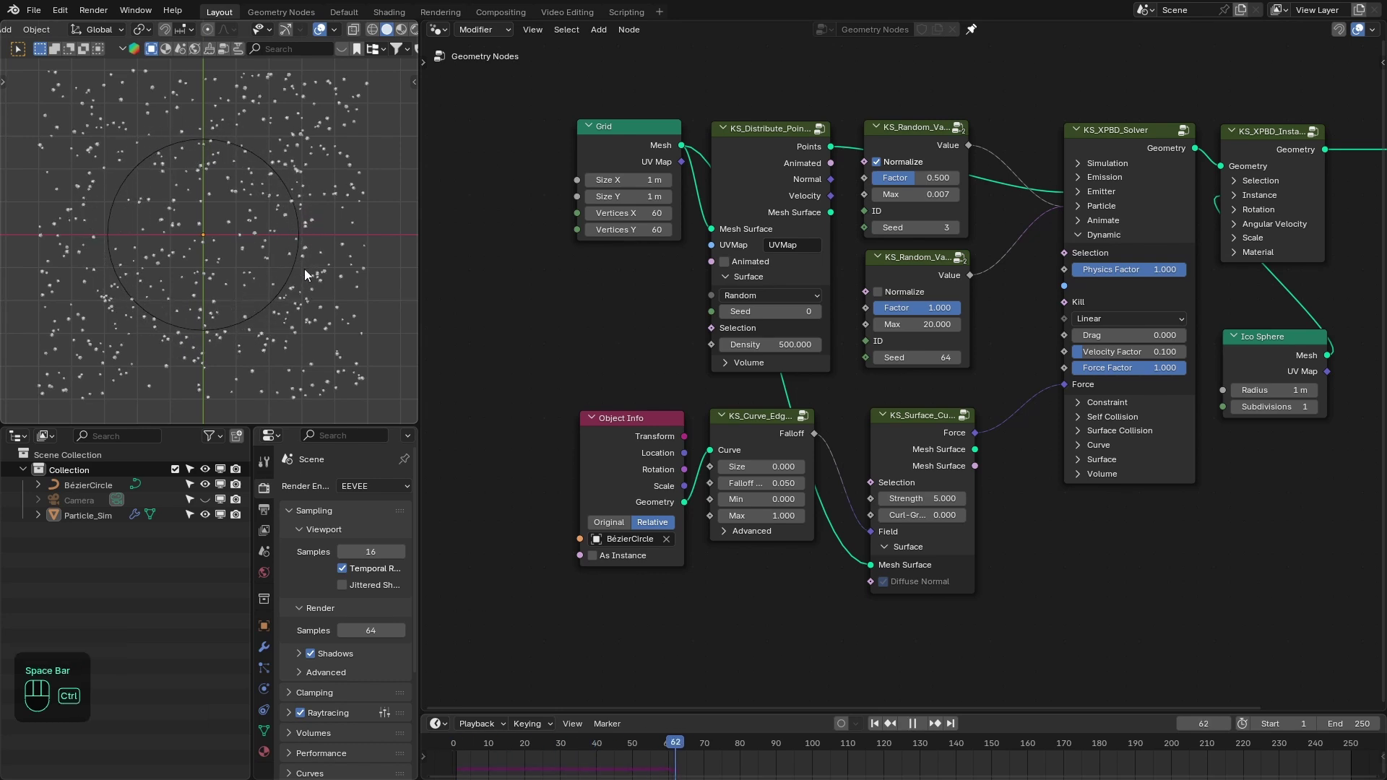
left_click(313, 267)
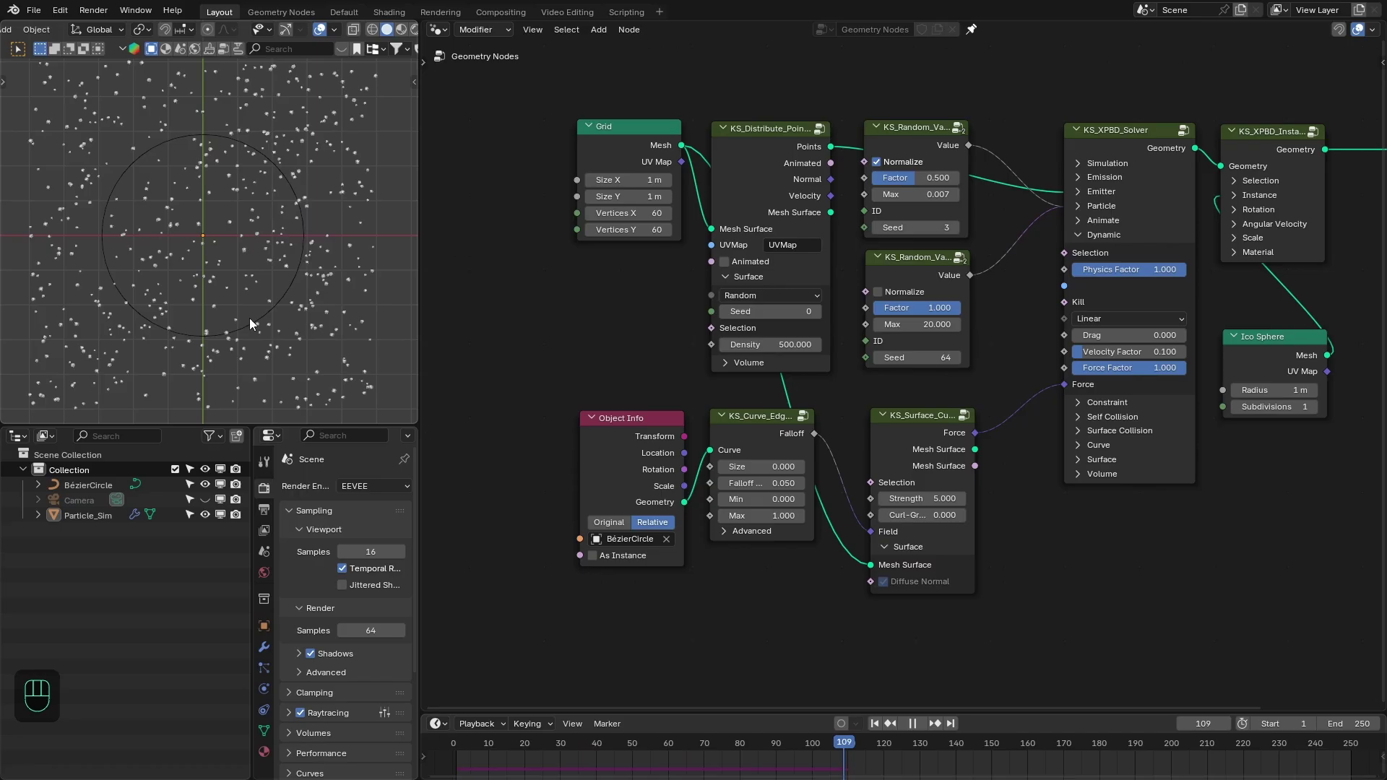
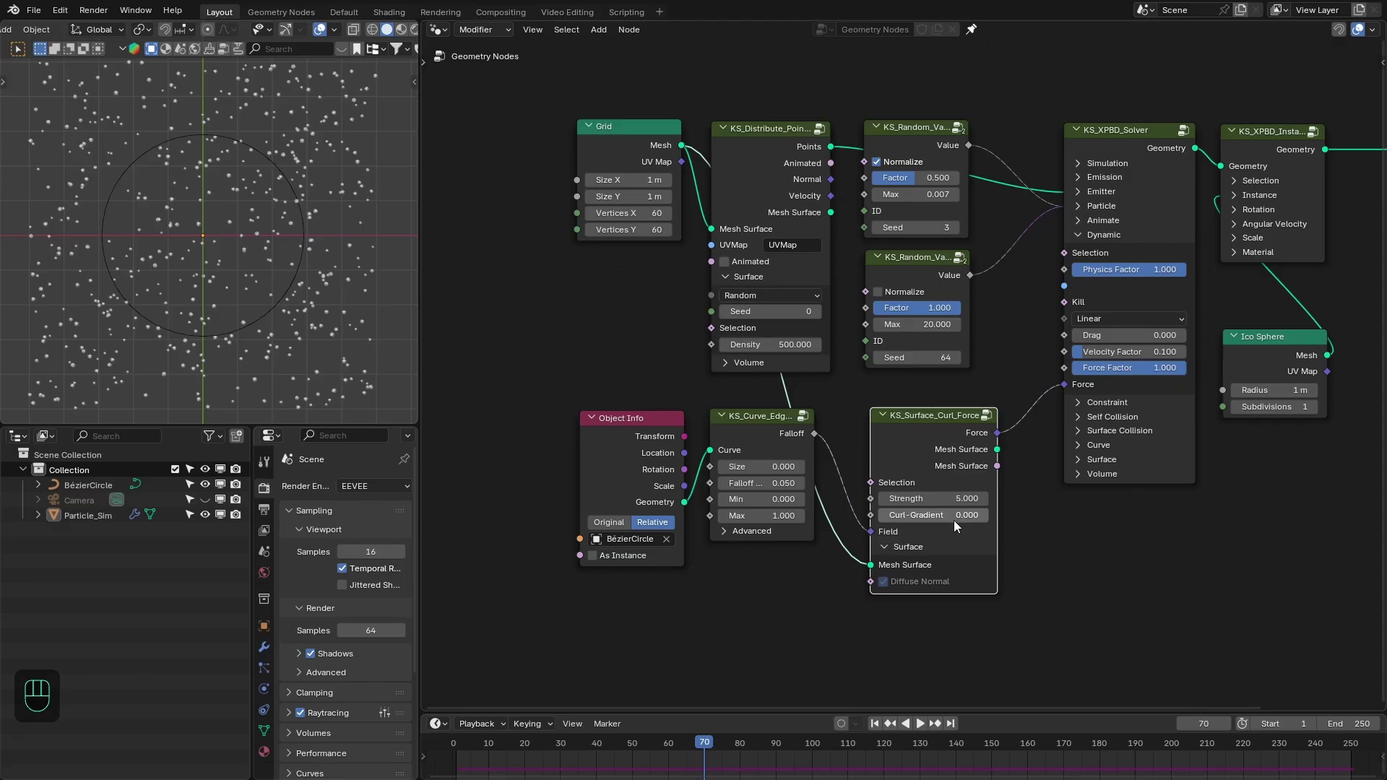
left_click_drag(959, 525, 957, 526)
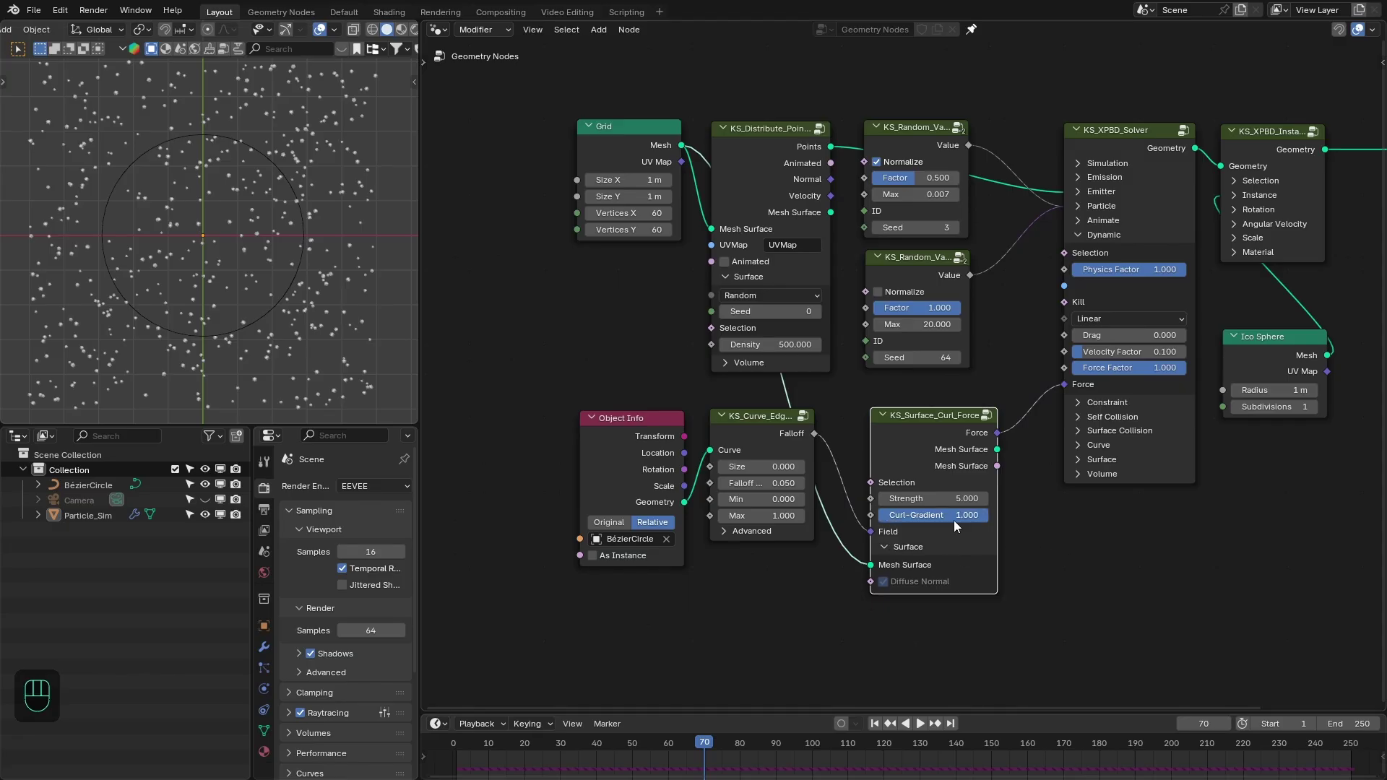
key("shift+Right")
key("shift+Left")
Replay with strength reversed to -5 and move the Bézier circle while the particles swirl
key("space")
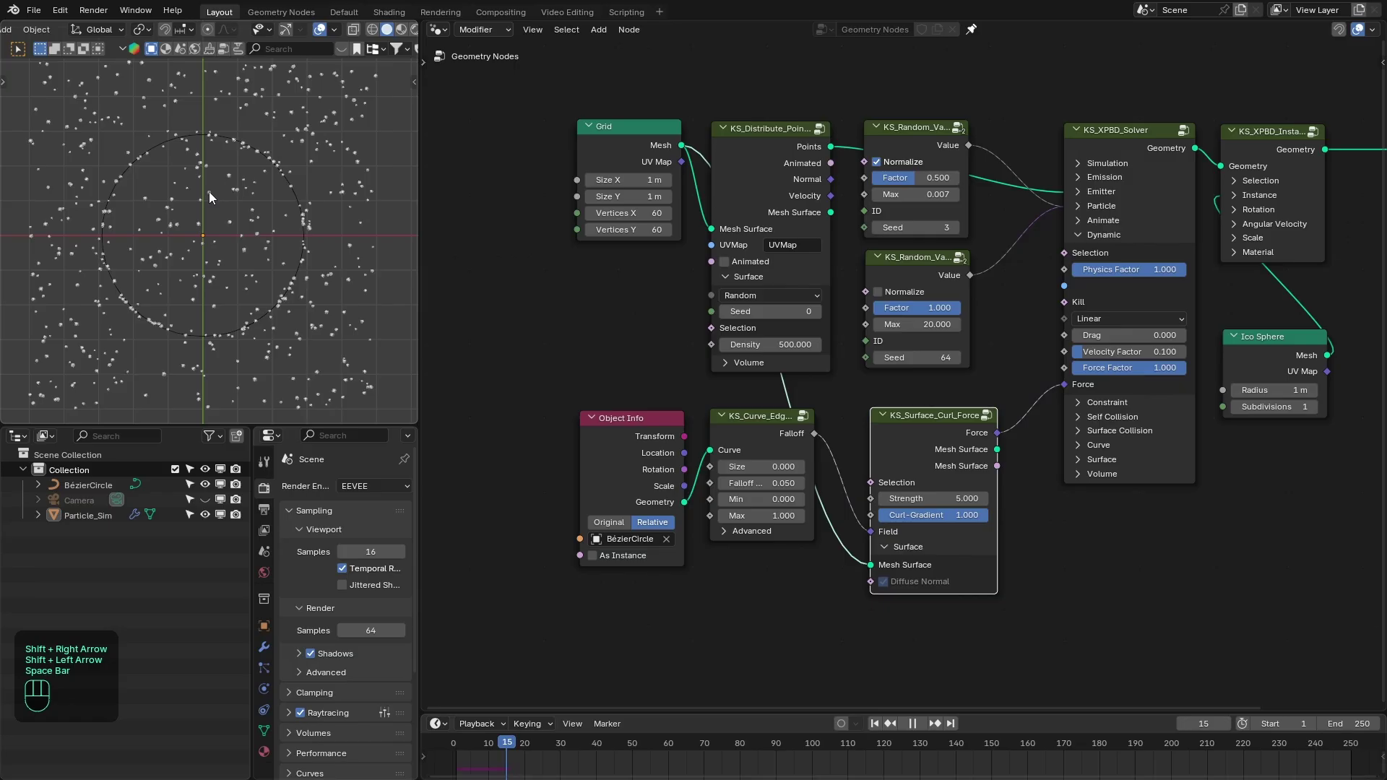
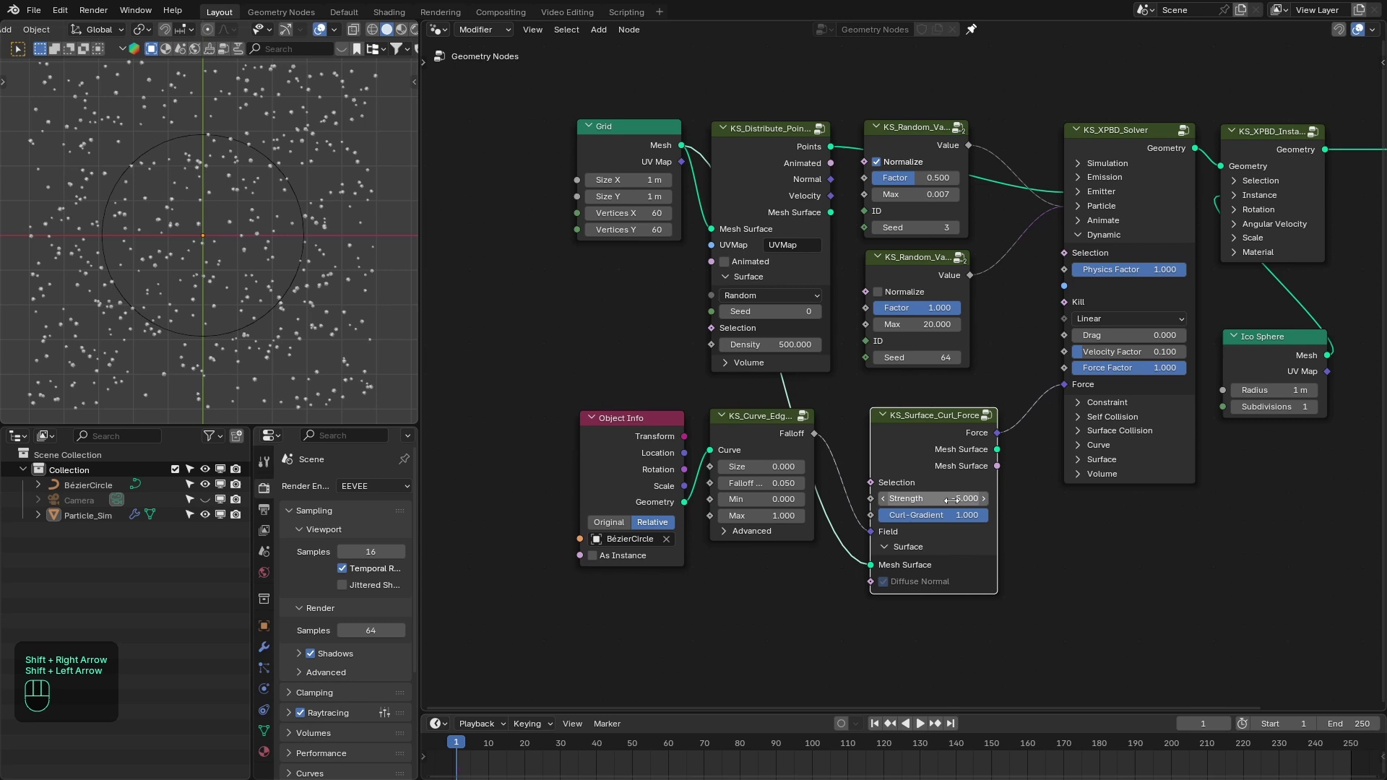
key("space")
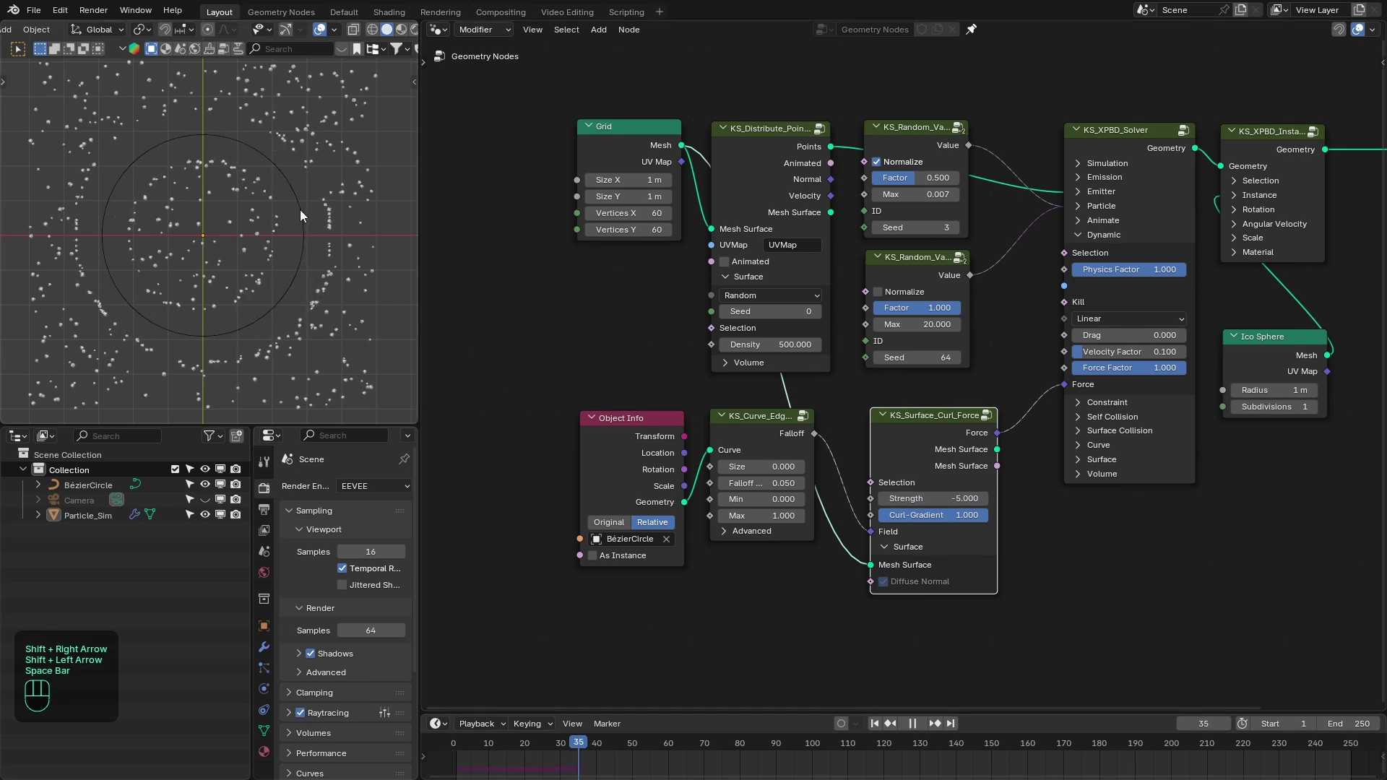
left_click_drag(300, 235, 303, 216)
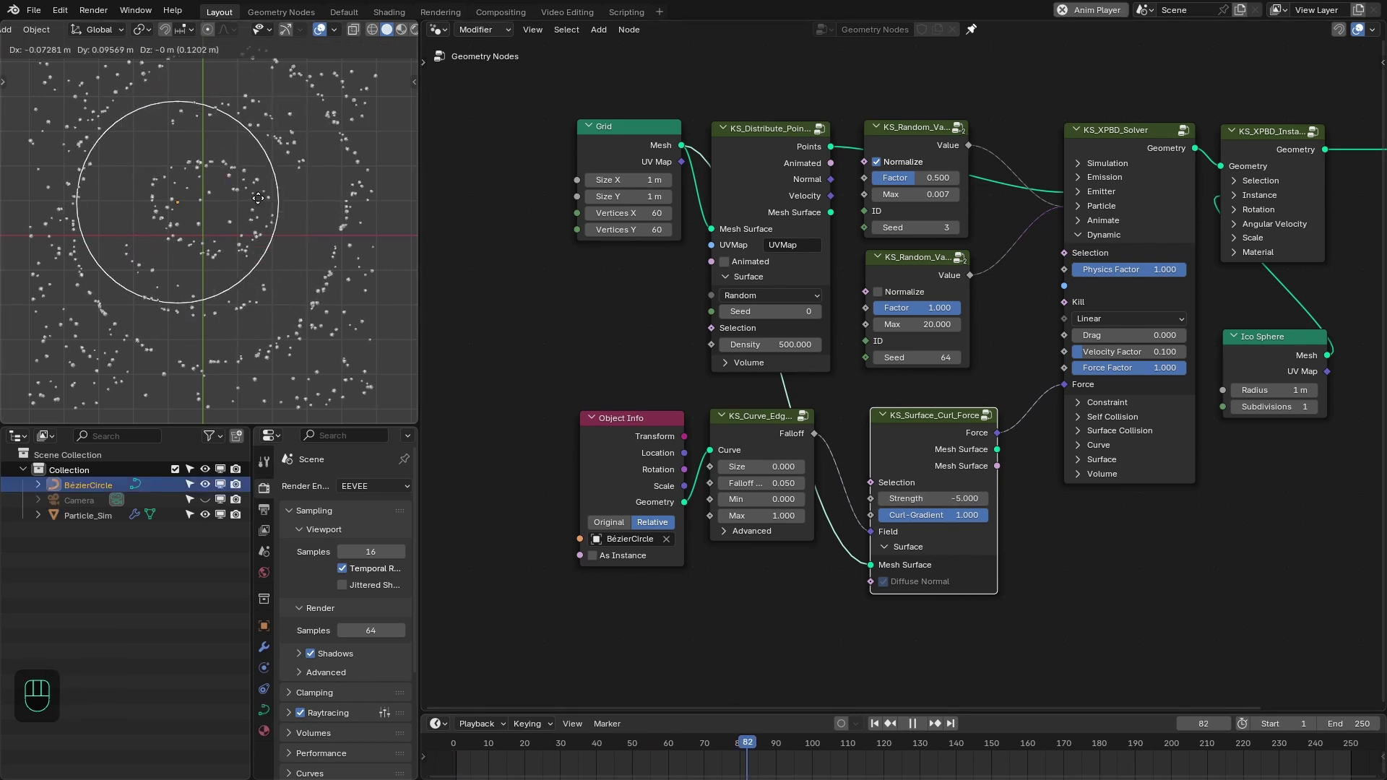
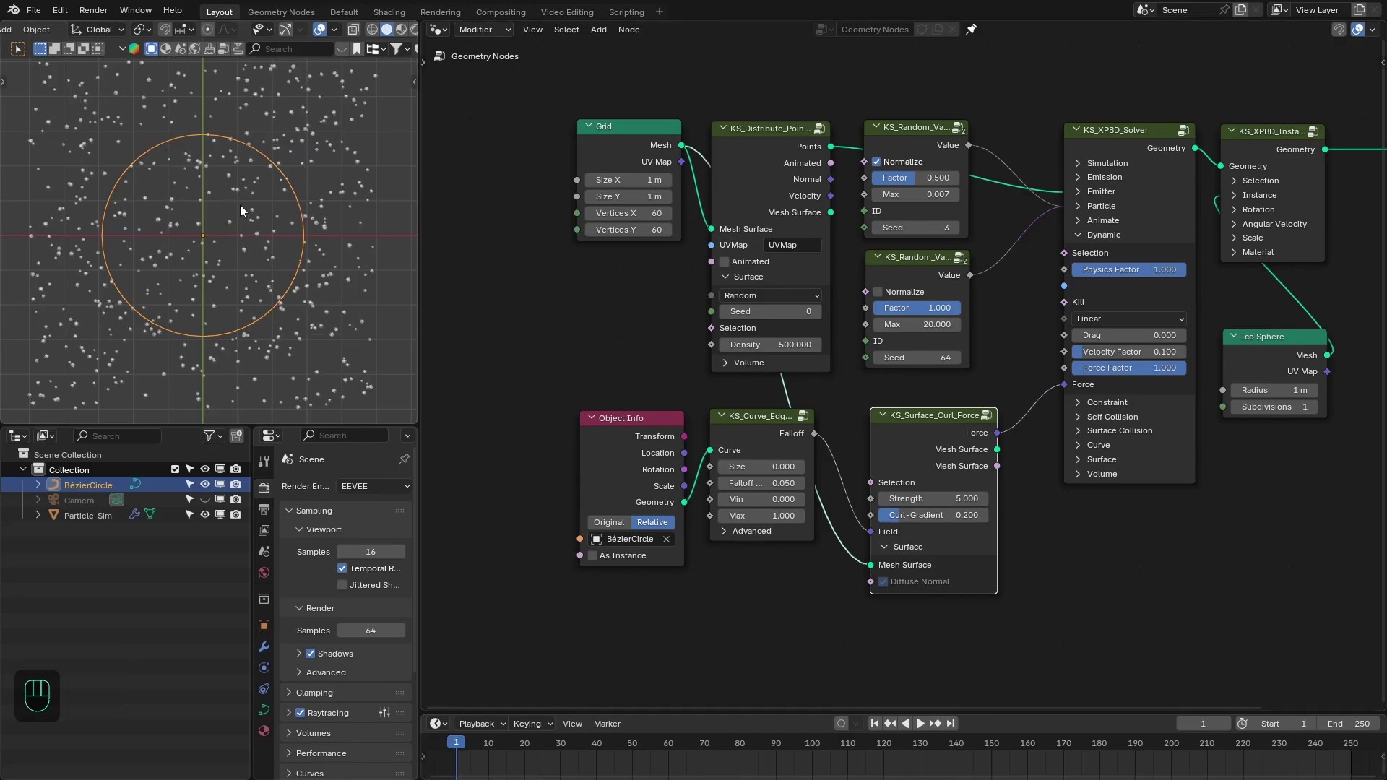
Raise the Distribute Points density to 2000 and replay so particles gather along the ring
key("space")
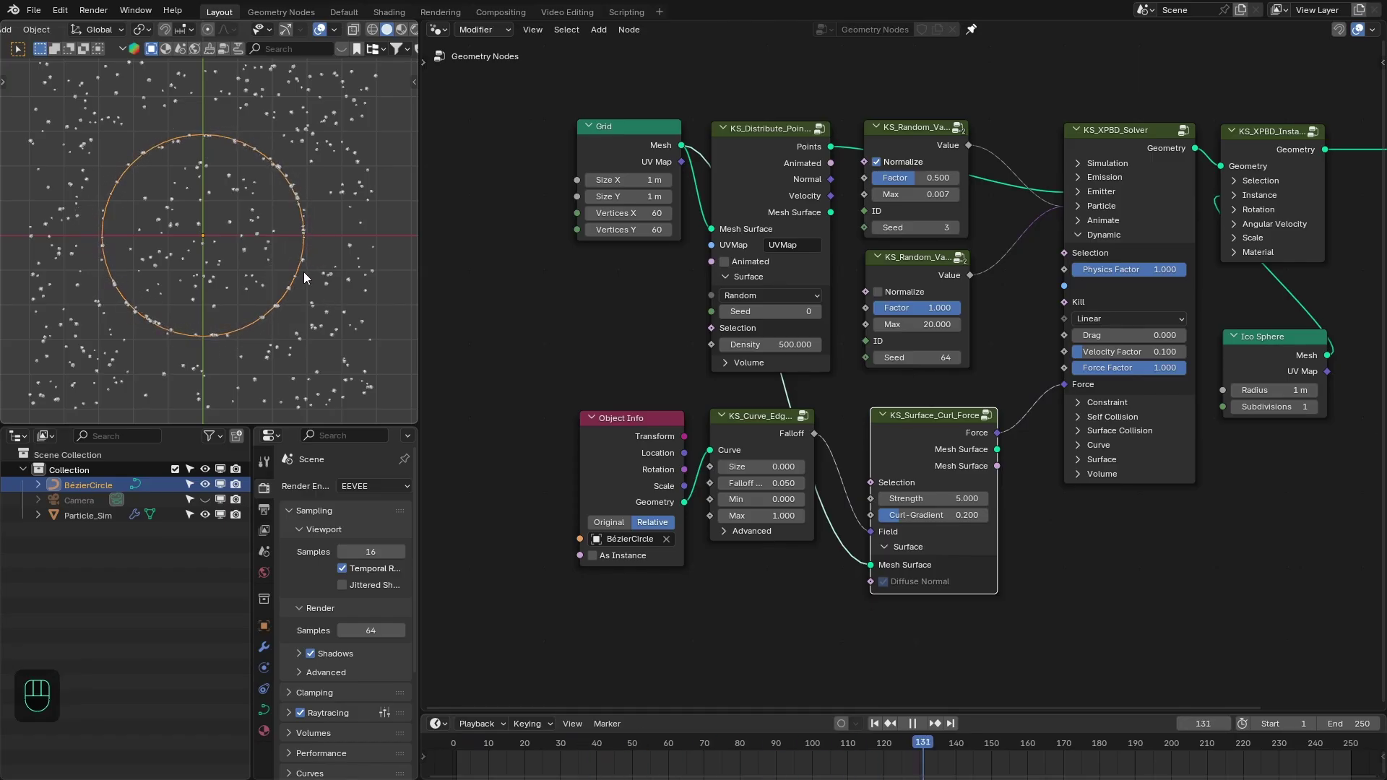
key("space")
left_click(788, 358)
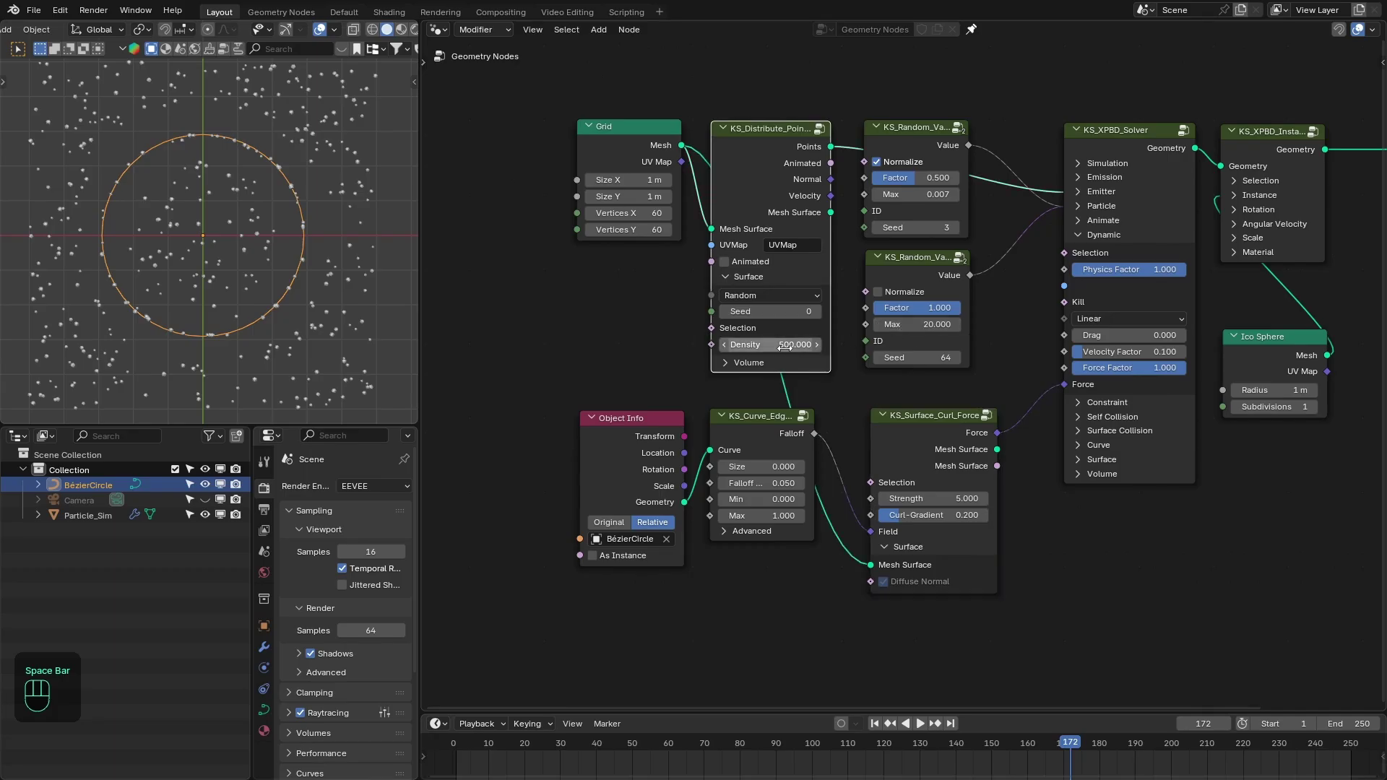
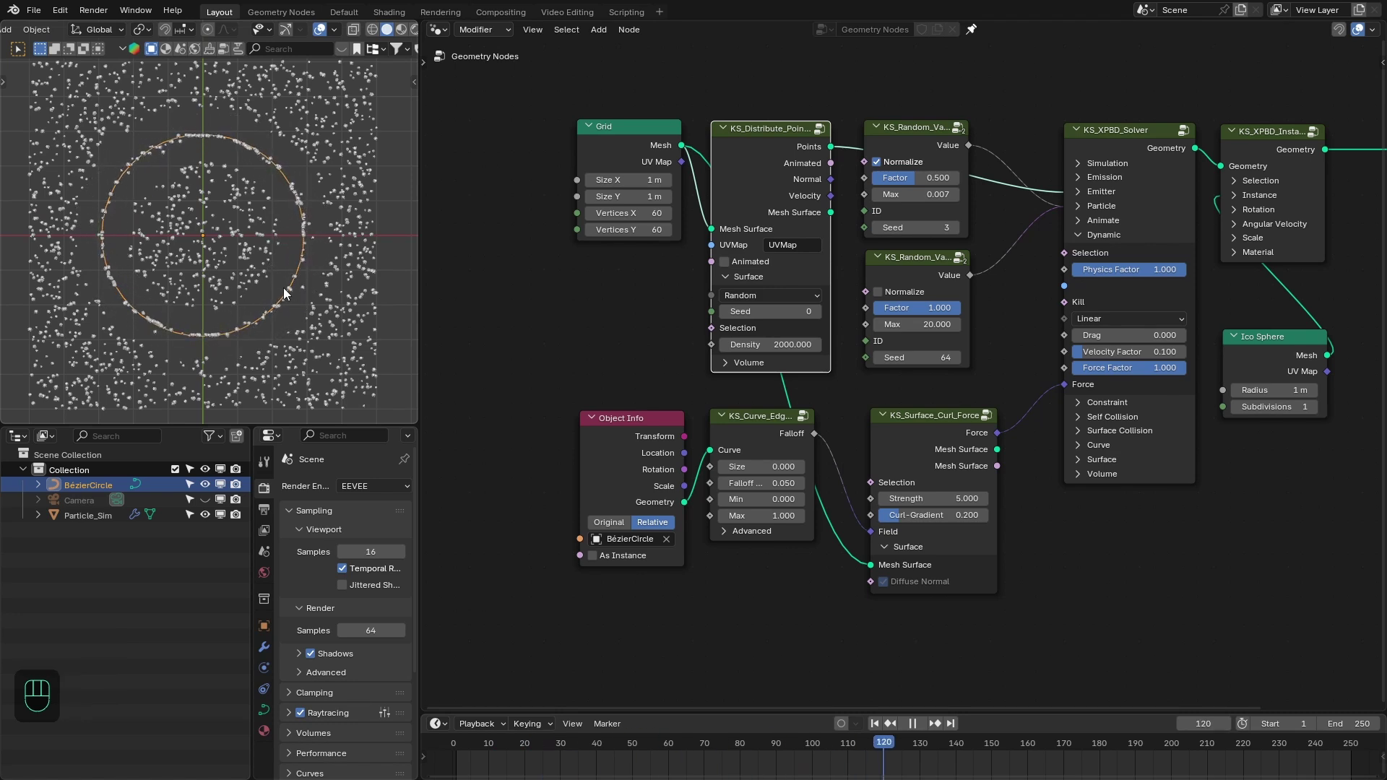
key("space")
left_click_drag(969, 396, 1010, 253)
Enable the solver's Self Collision with rotation and replay the simulation from frame 1
left_click(1002, 221)
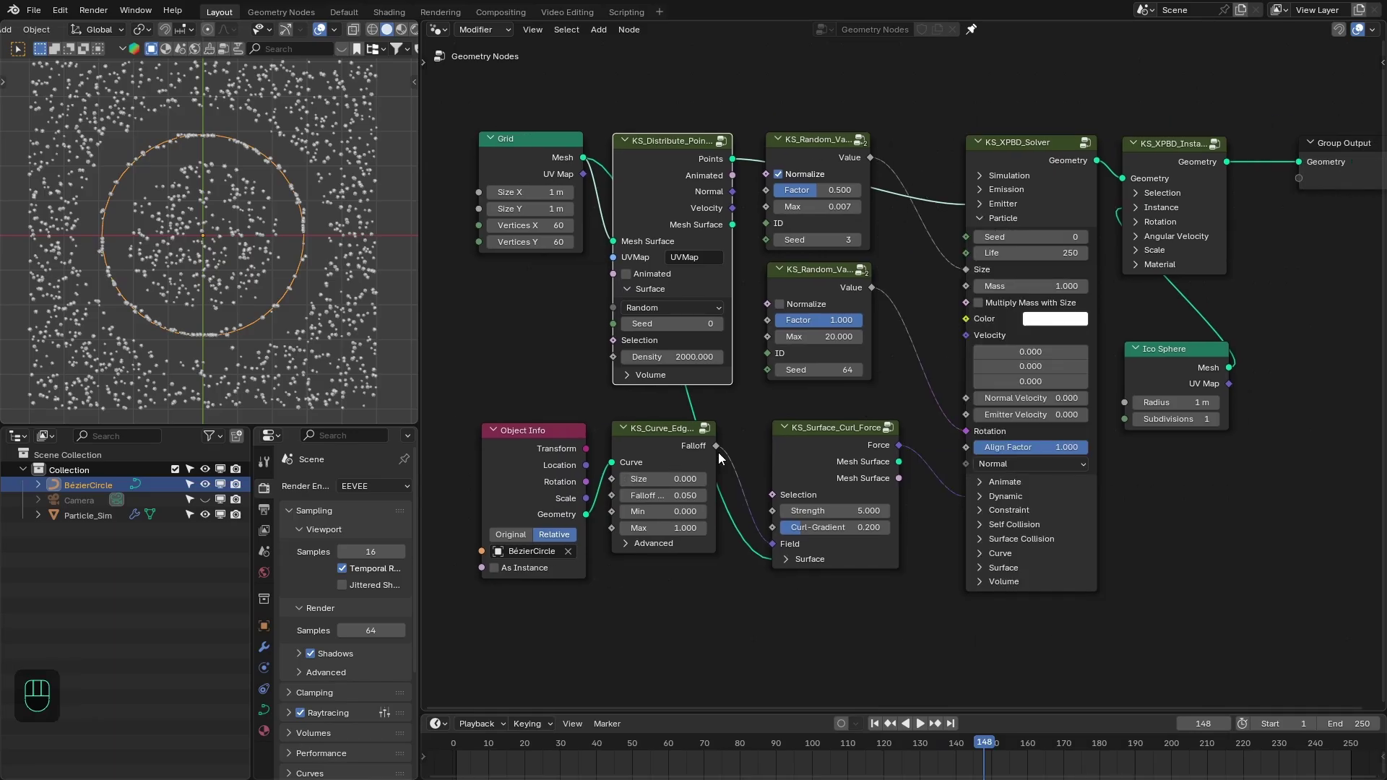
left_click(717, 447)
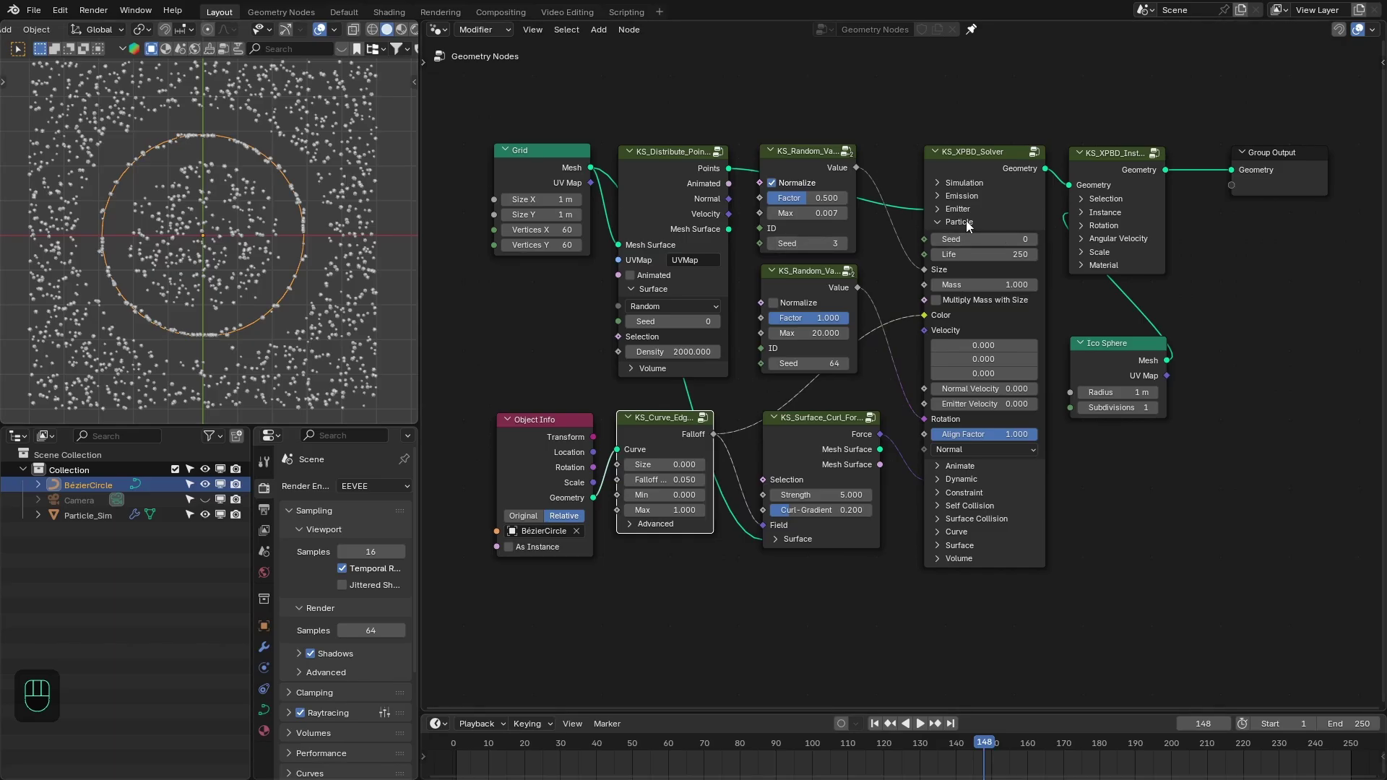
left_click(963, 281)
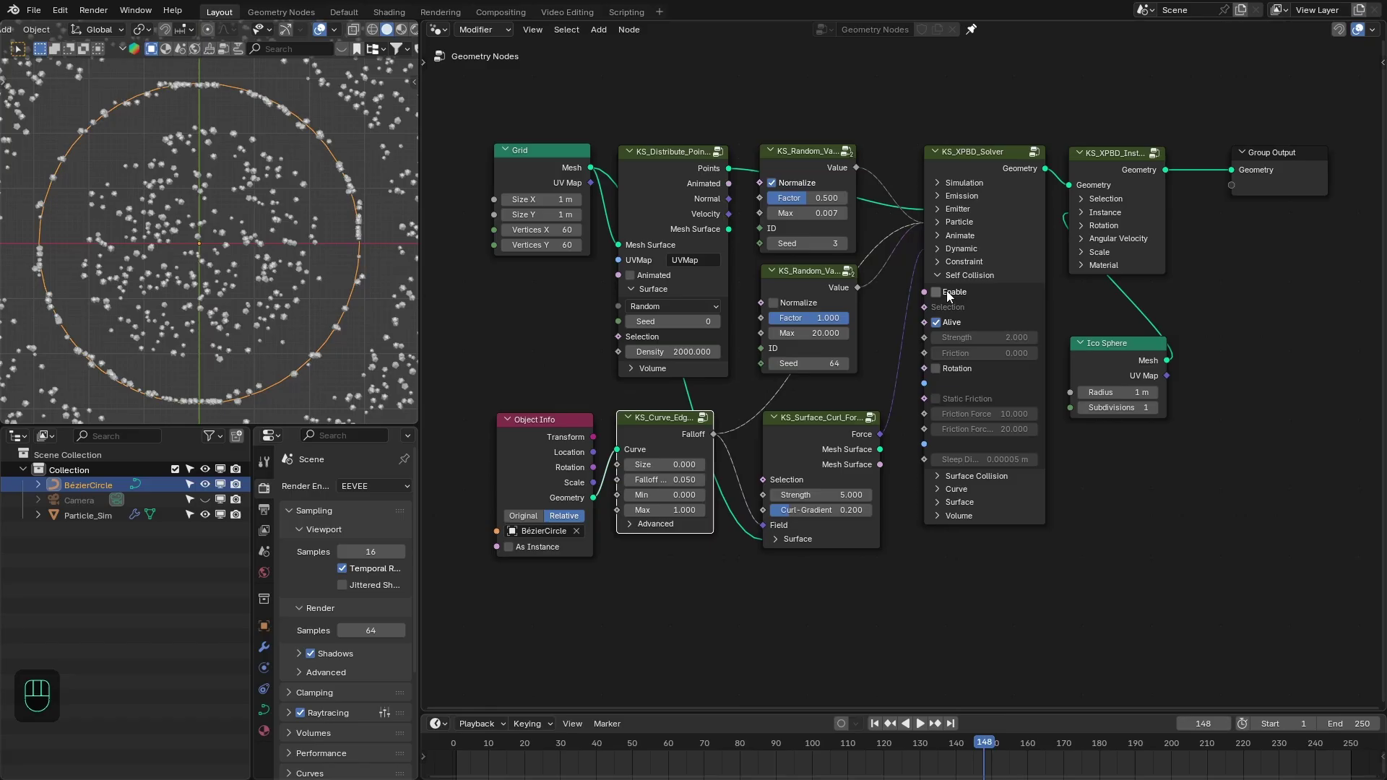
left_click(950, 296)
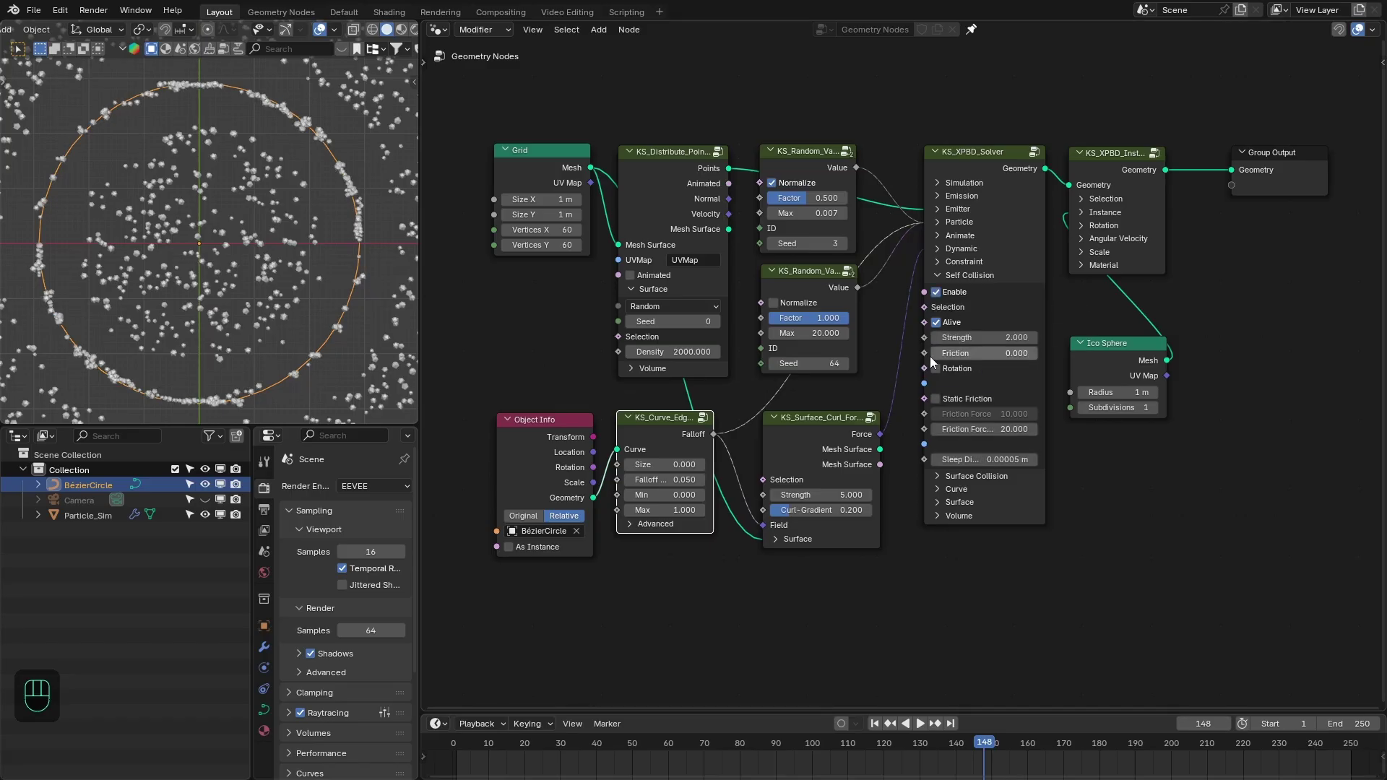
left_click(962, 375)
key("shift+Right")
key("shift+Left")
key("space")
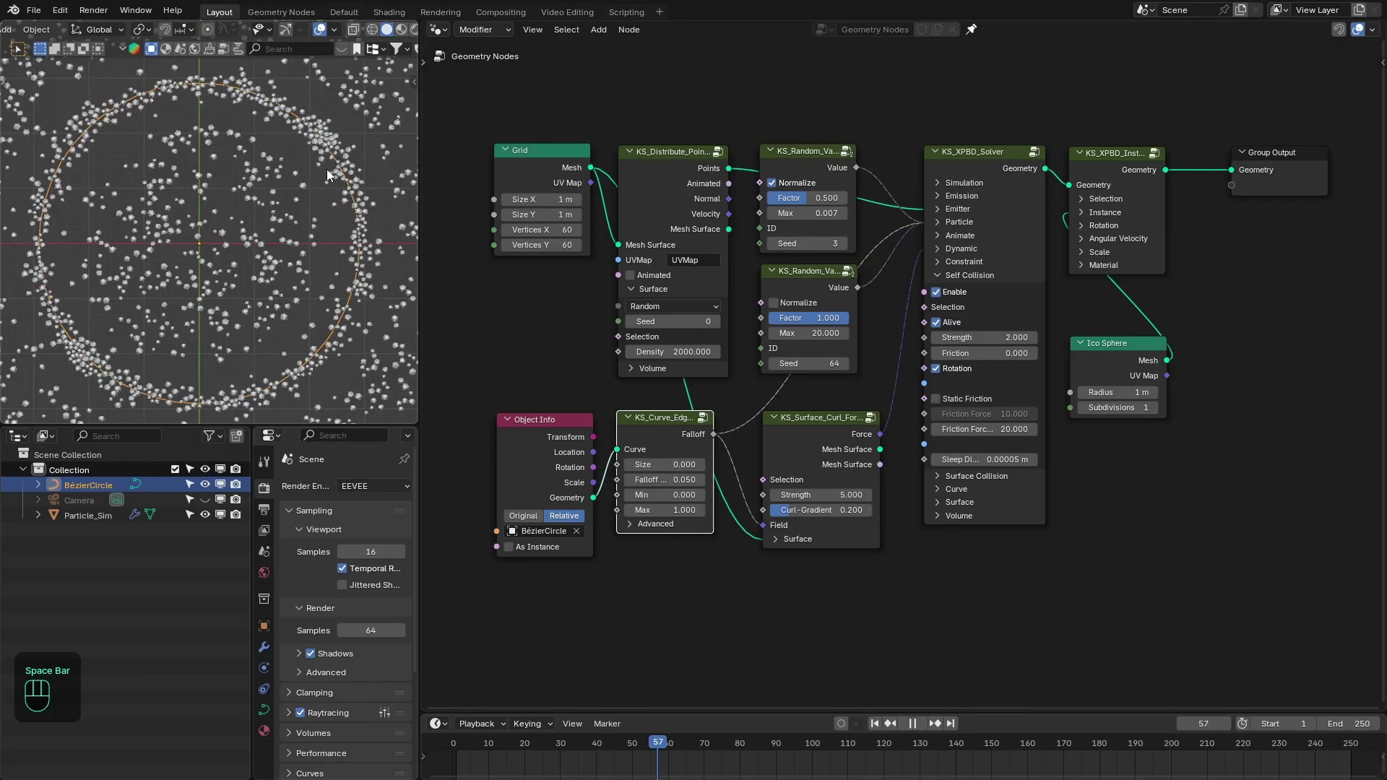
key("space")
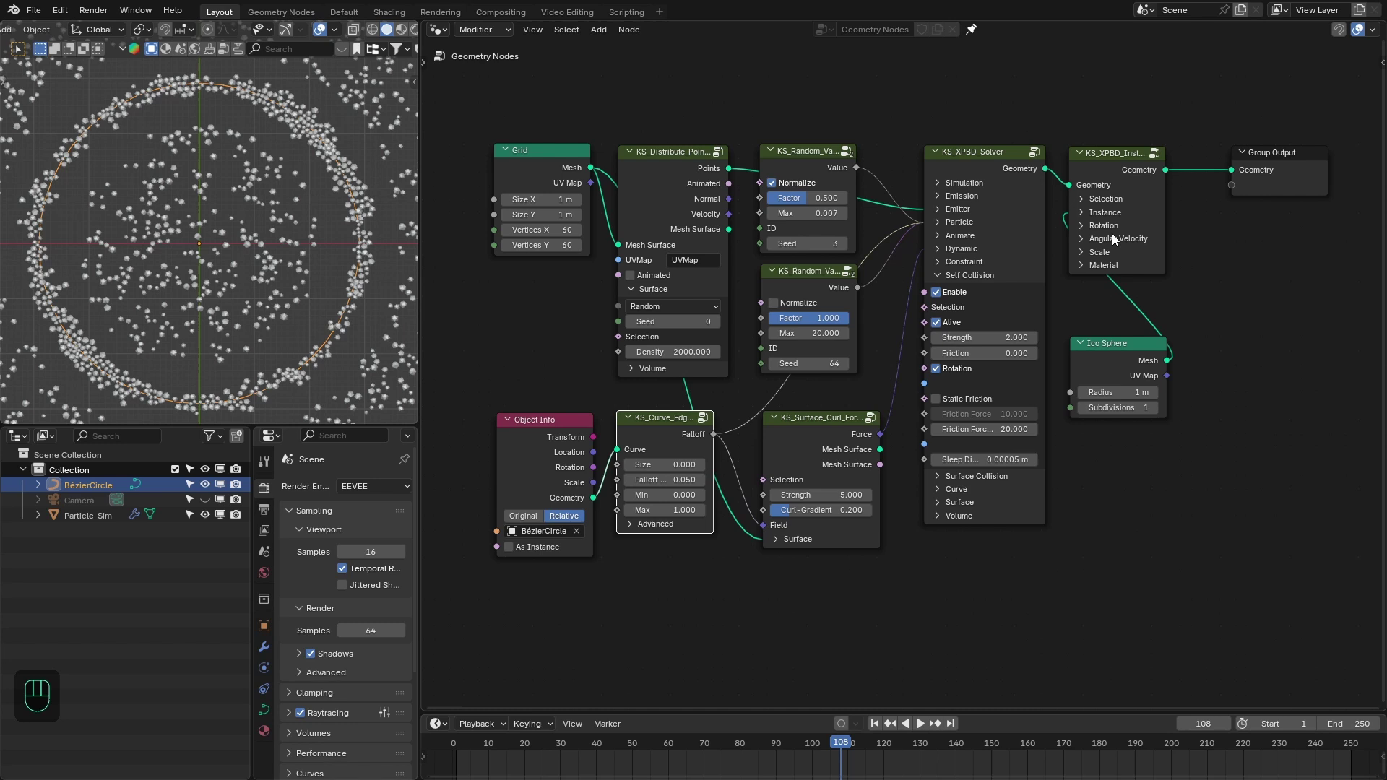
Set the instancer's align factor to 0, replay from frame 1 and enlarge the 3D view to full screen
left_click_drag(1114, 232, 1120, 246)
left_click_drag(1127, 362, 1129, 407)
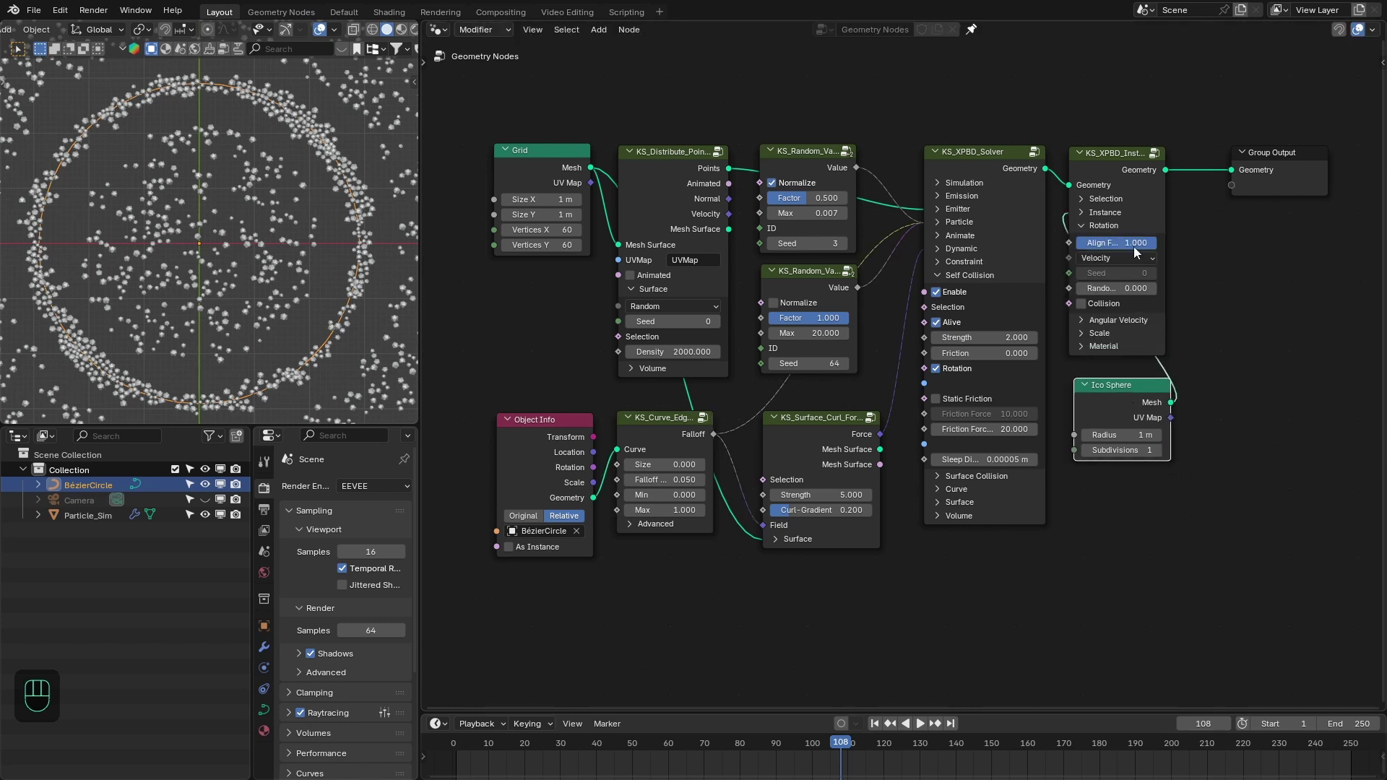
left_click_drag(1146, 250, 1079, 249)
left_click(1099, 309)
left_click(1101, 231)
key("shift+Right")
key("shift+Left")
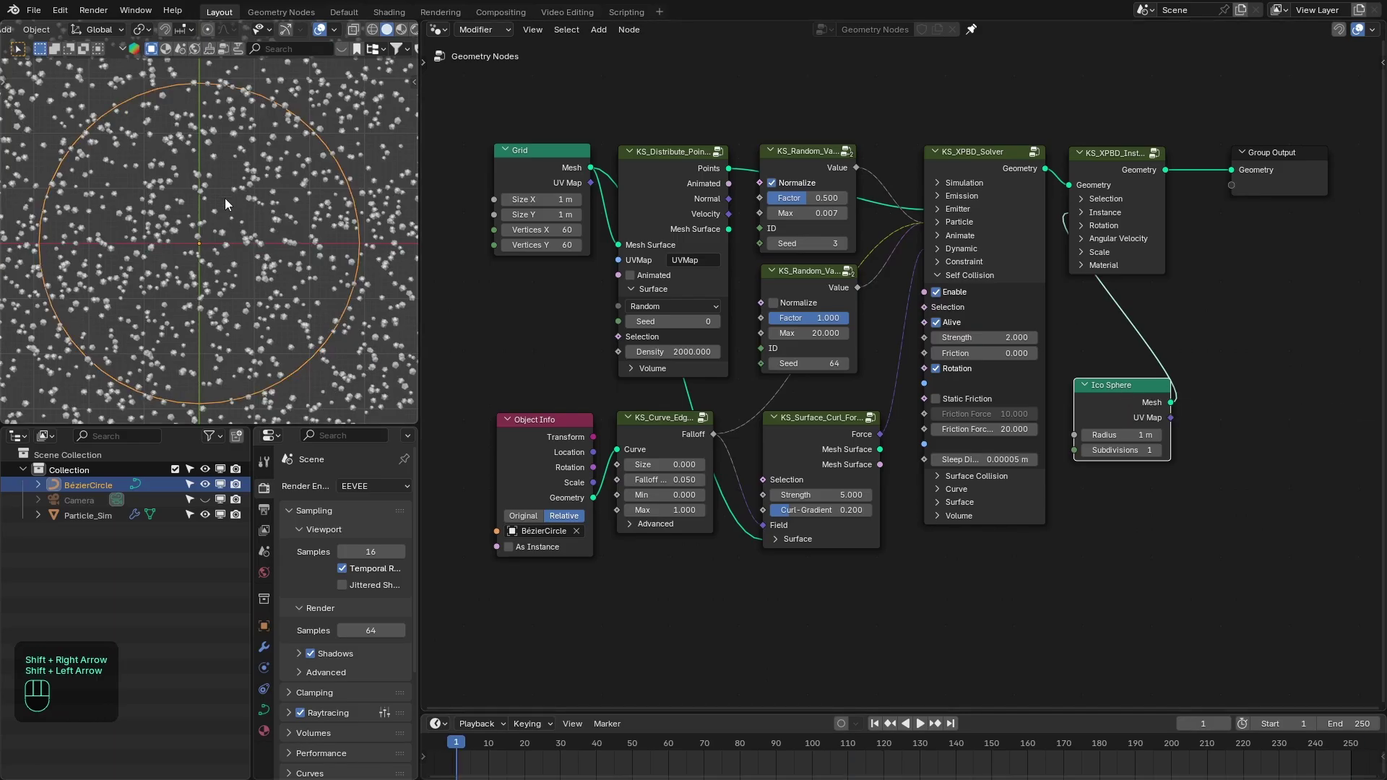
key("ctrl+space")
Replay the simulation, view the whole particle ring, and return to the normal layout
key("space")
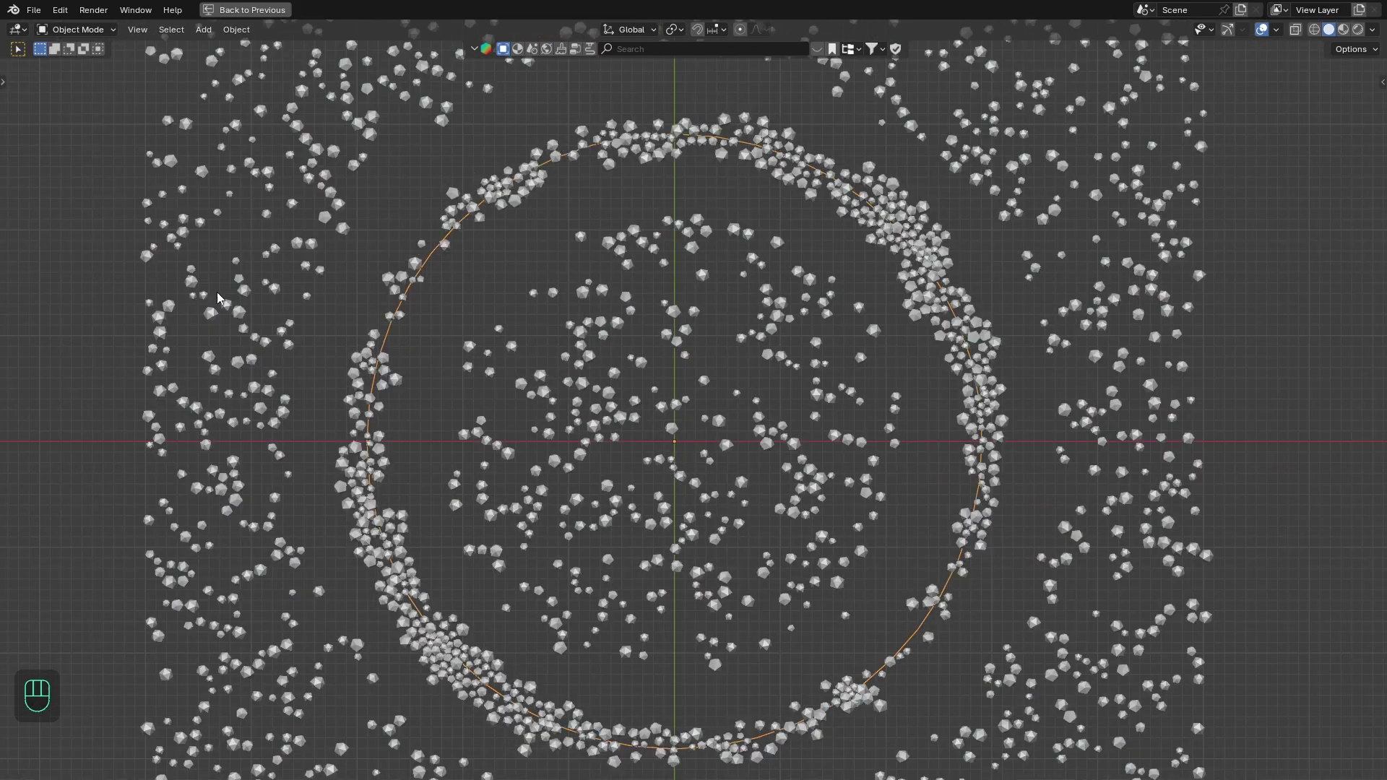
left_click_drag(818, 529, 820, 526)
left_click(1105, 311)
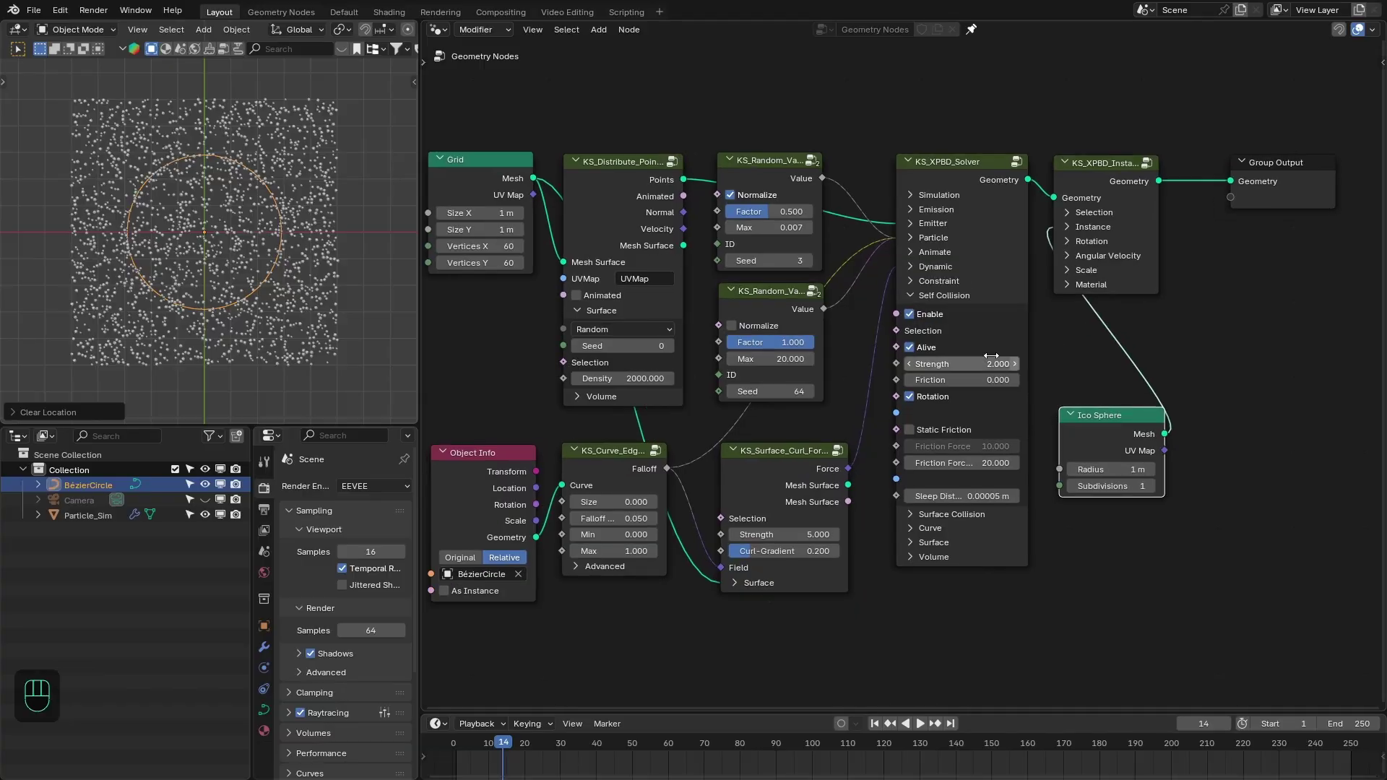
Check that the KS_XPBD_Instancer applies XPBD_Material, then collapse its Material panel
left_click_drag(524, 429, 624, 469)
left_click_drag(624, 468, 794, 503)
left_click(1090, 291)
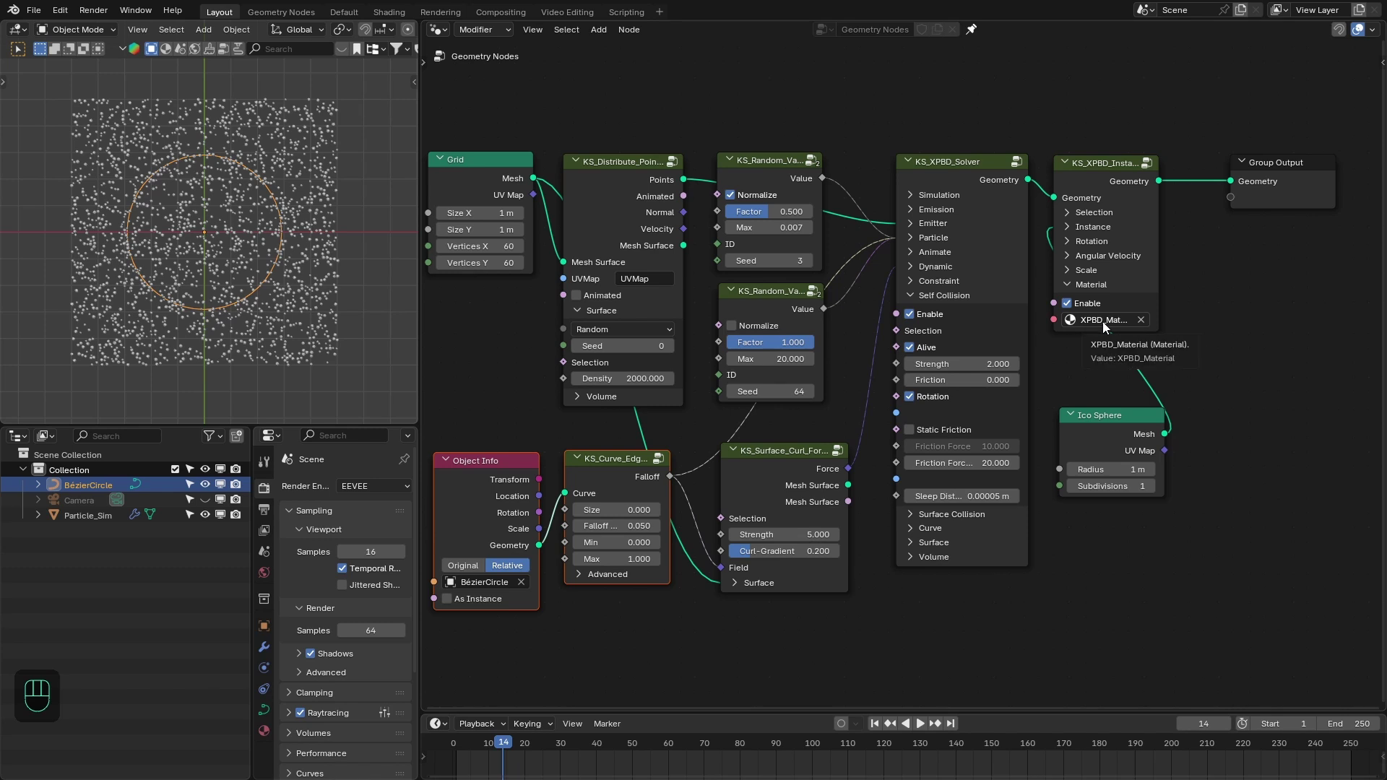
left_click(1088, 287)
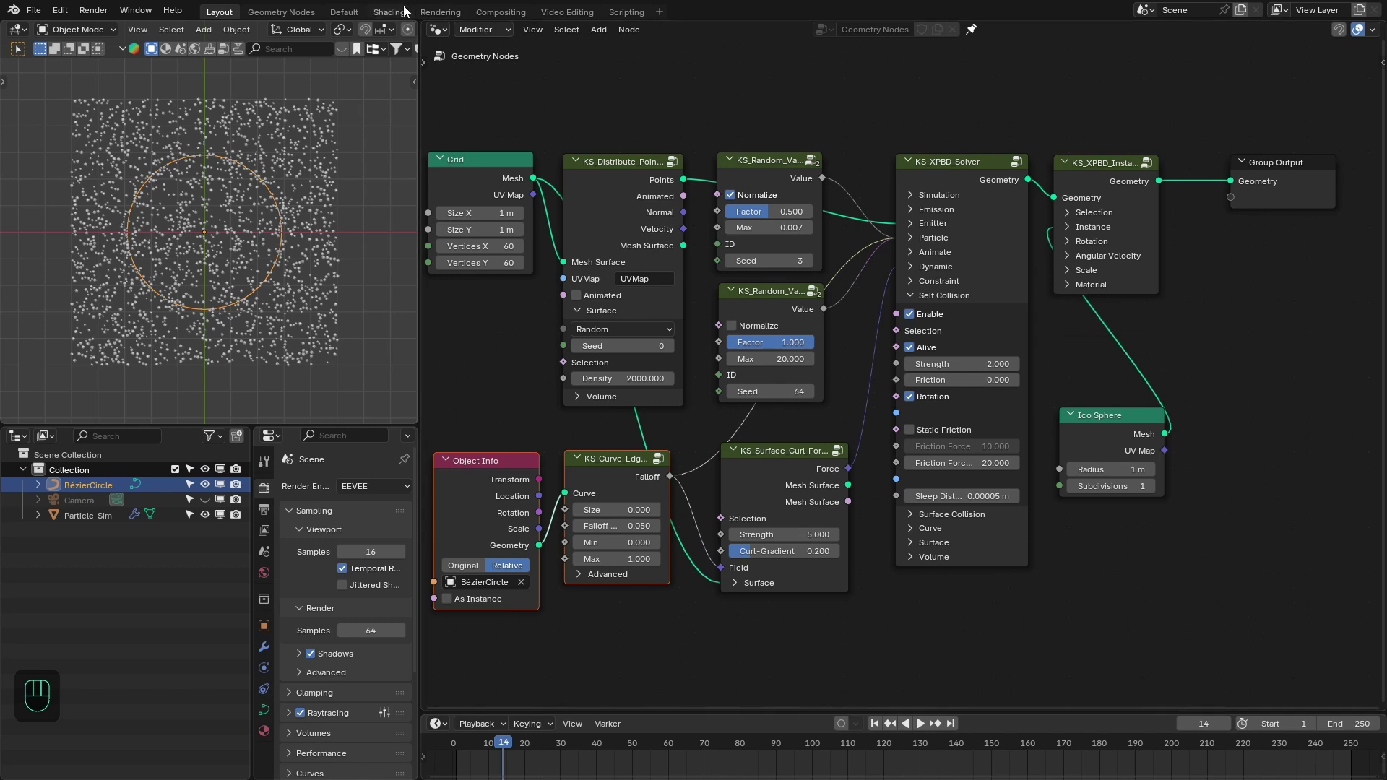
Switch to the Shading workspace and frame the XPBD_Material nodes in an enlarged shader editor
left_click(387, 10)
key("KP_7")
key("z")
left_click(880, 39)
left_click_drag(933, 190, 826, 175)
middle_click(820, 175)
key("ctrl+space")
left_click_drag(215, 194, 456, 315)
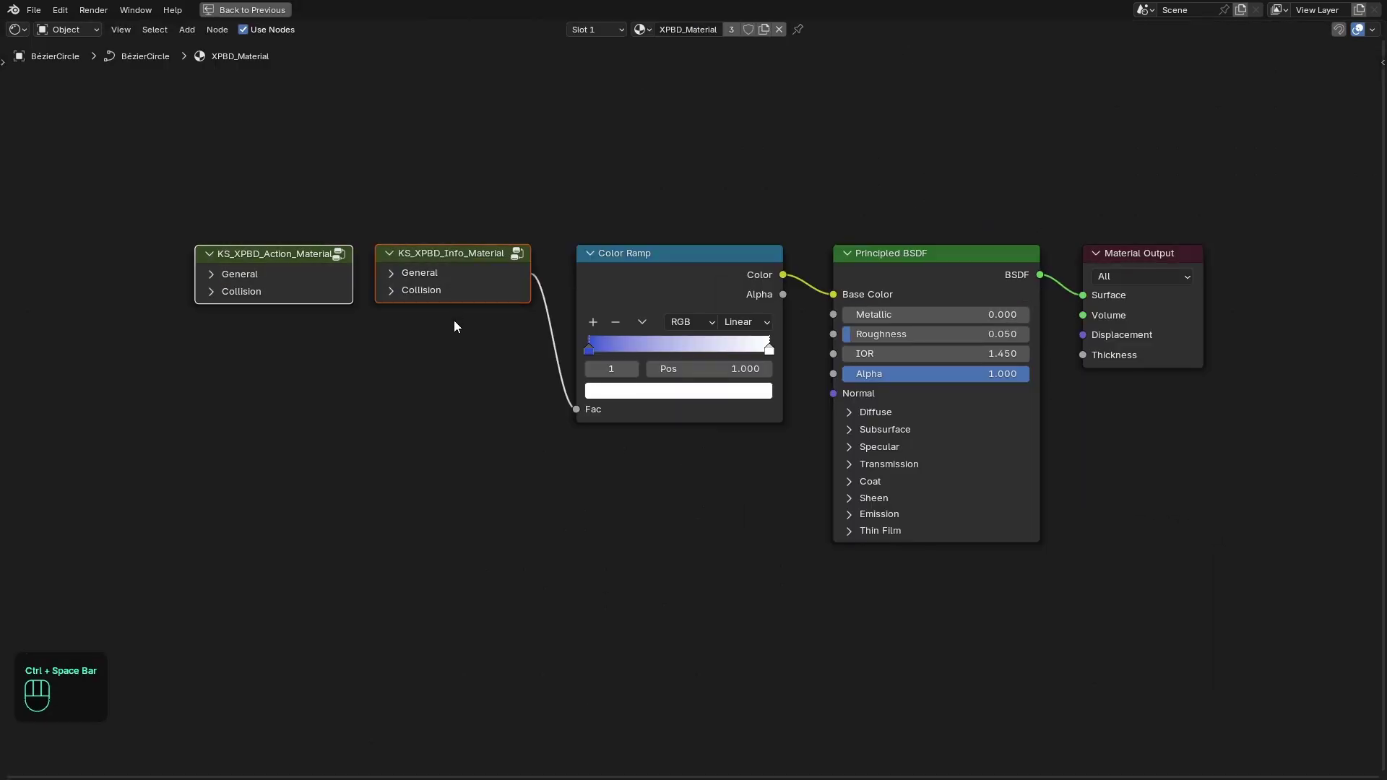
left_click_drag(394, 328, 371, 302)
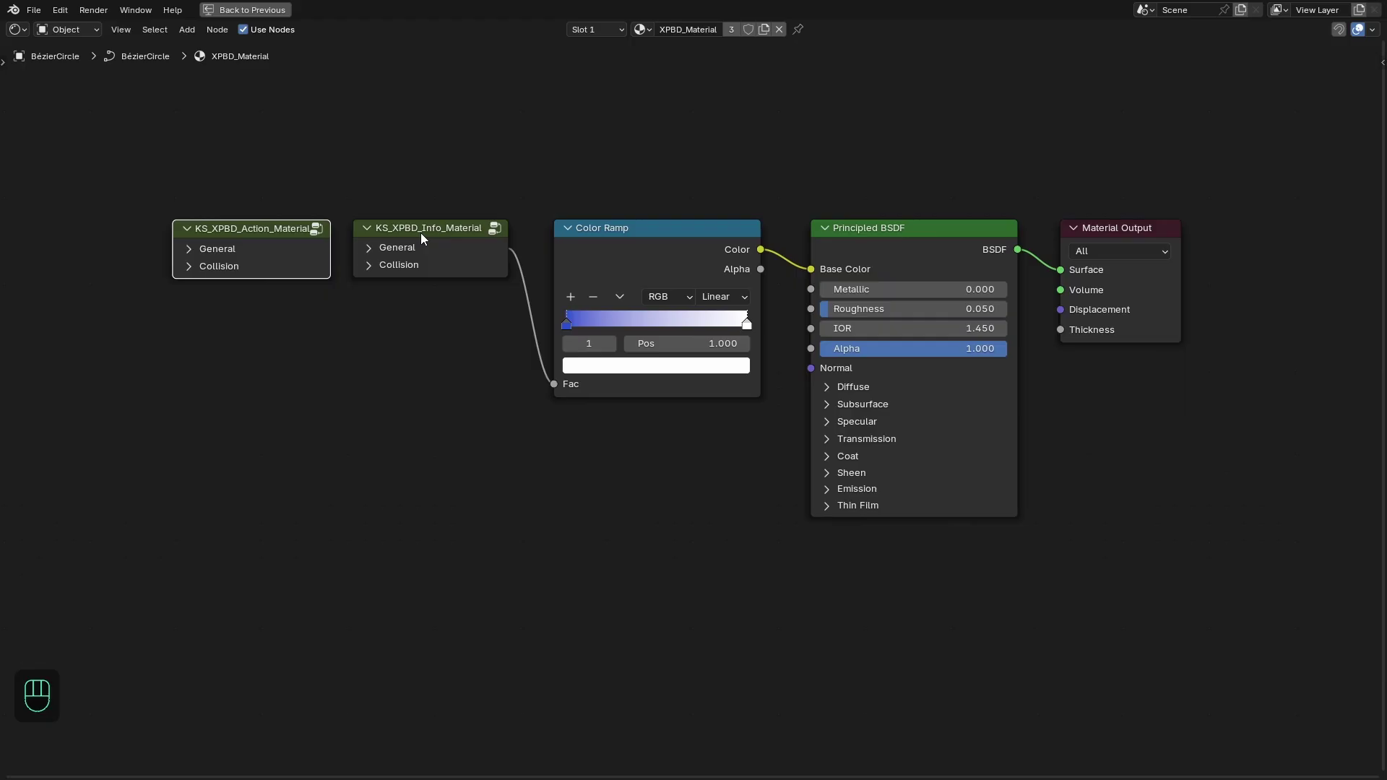
Expand the General and Collision outputs of the KS_XPBD_Info_Material node
left_click(234, 254)
left_click_drag(179, 482, 245, 417)
left_click(212, 258)
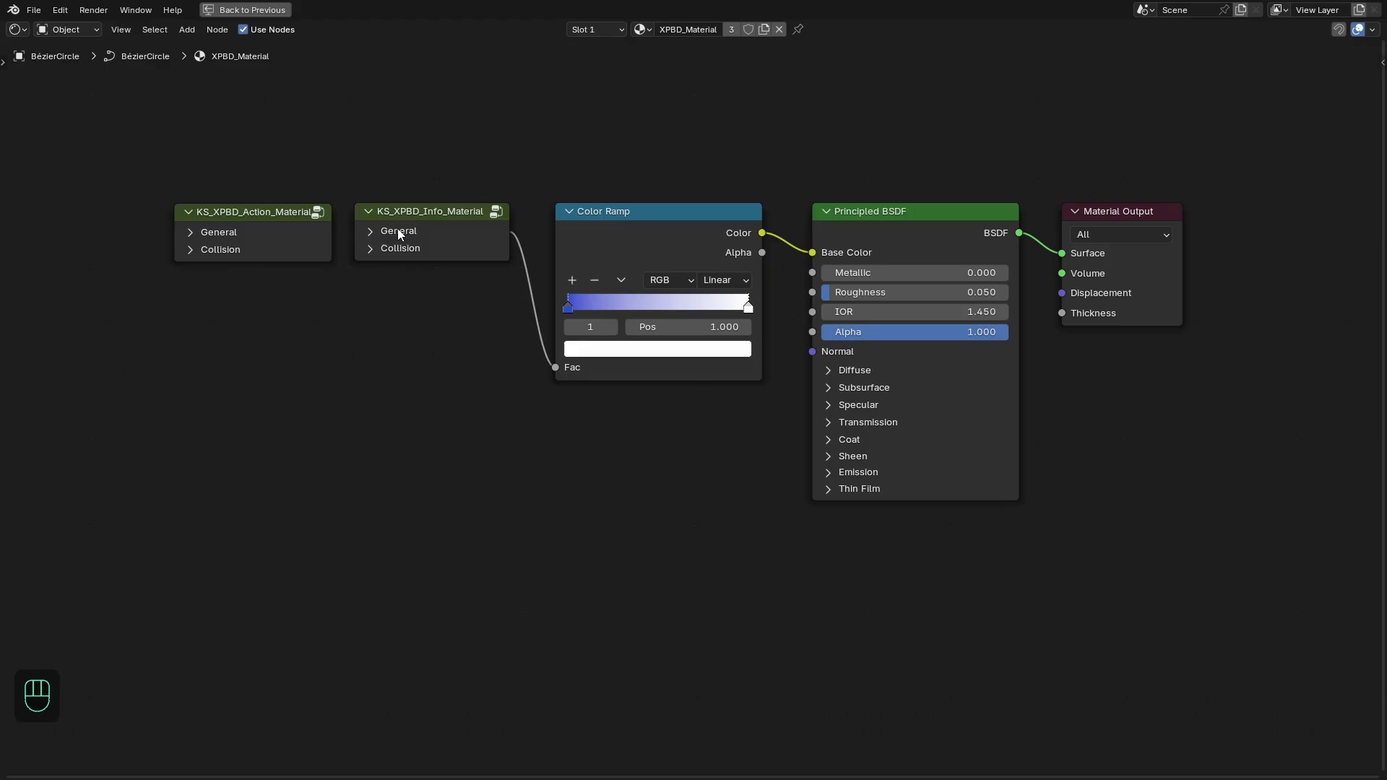
left_click(401, 235)
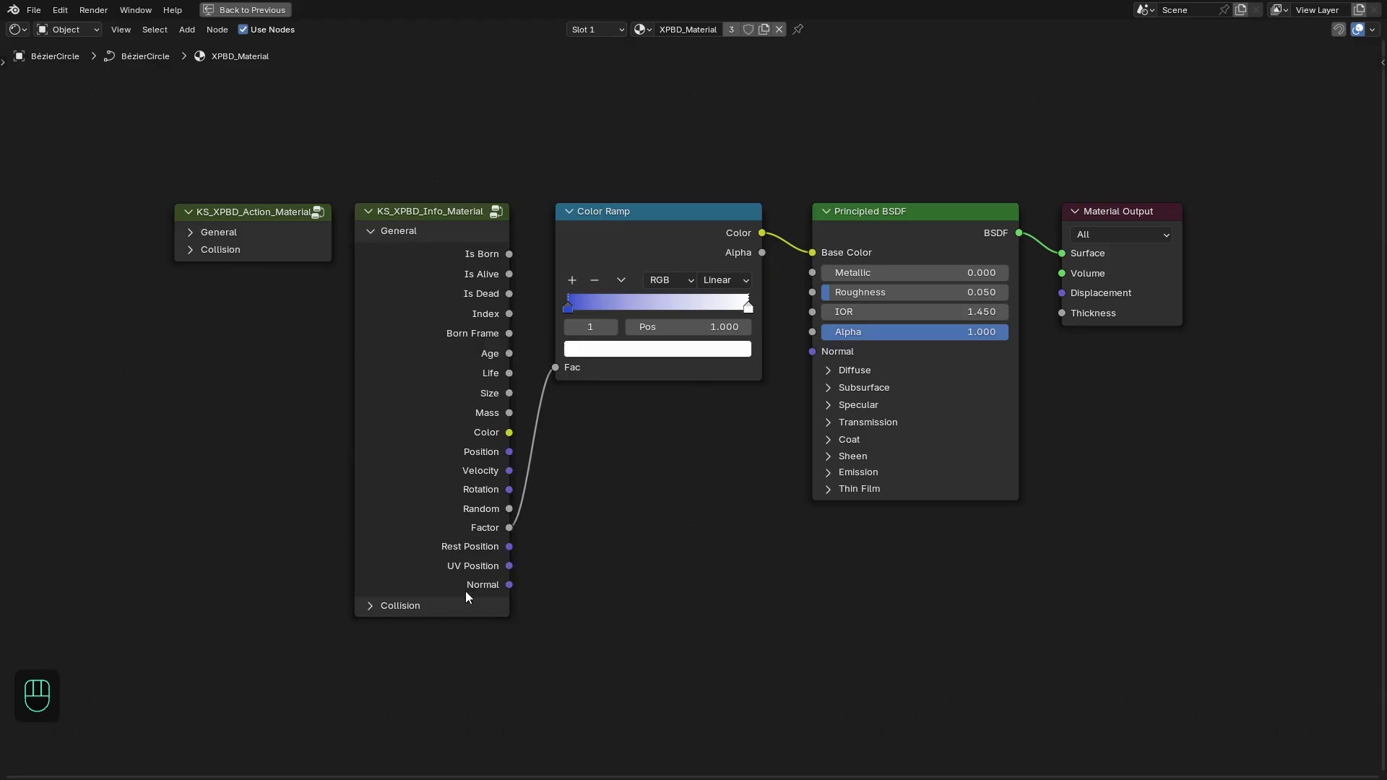
left_click(425, 612)
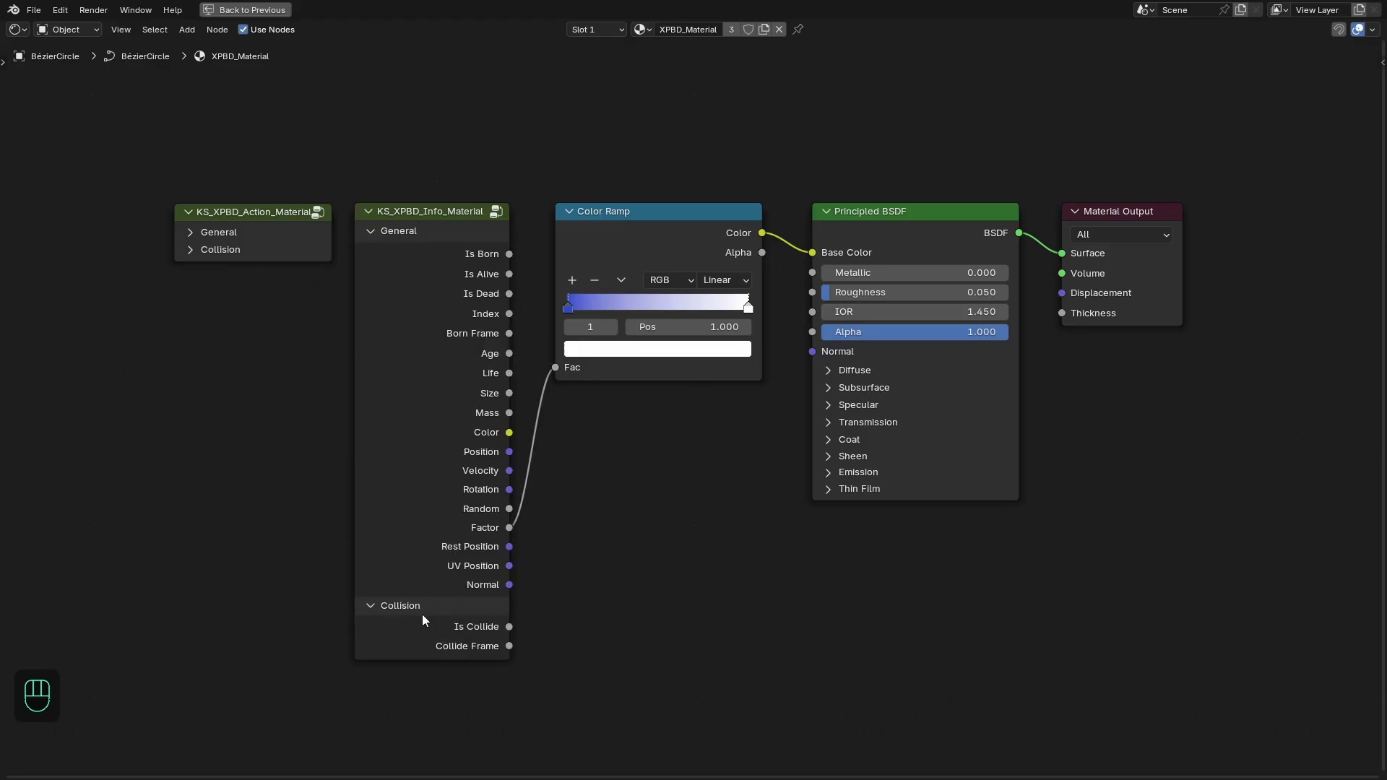
left_click(409, 613)
Drive the Color Ramp from the info node's Color output and restore the editor size
left_click_drag(304, 182, 411, 211)
left_click(464, 328)
left_click_drag(584, 454, 759, 360)
key("ctrl+space")
key("ctrl+z")
Set the Color Ramp's first stop nearly black and give the end stop a gold colour
left_click(625, 356)
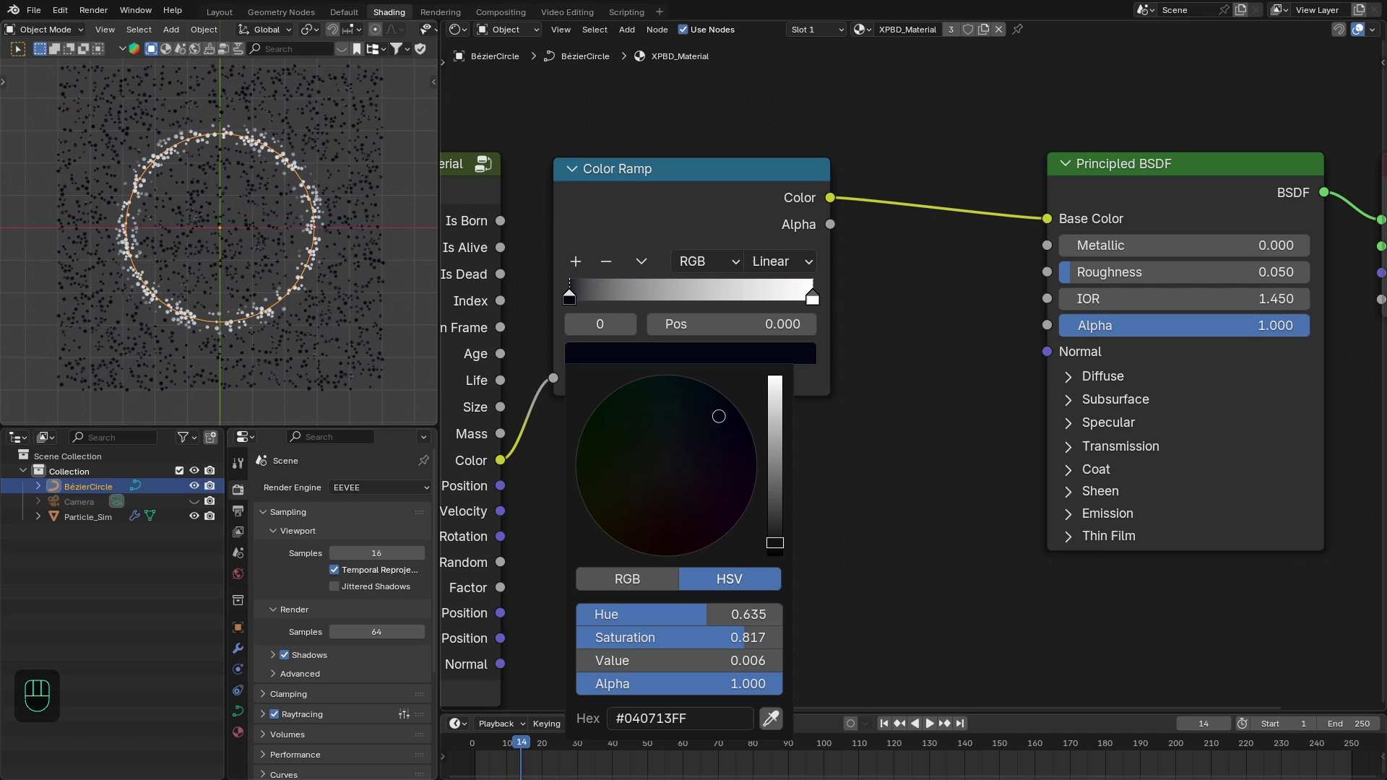
left_click(814, 303)
left_click(750, 360)
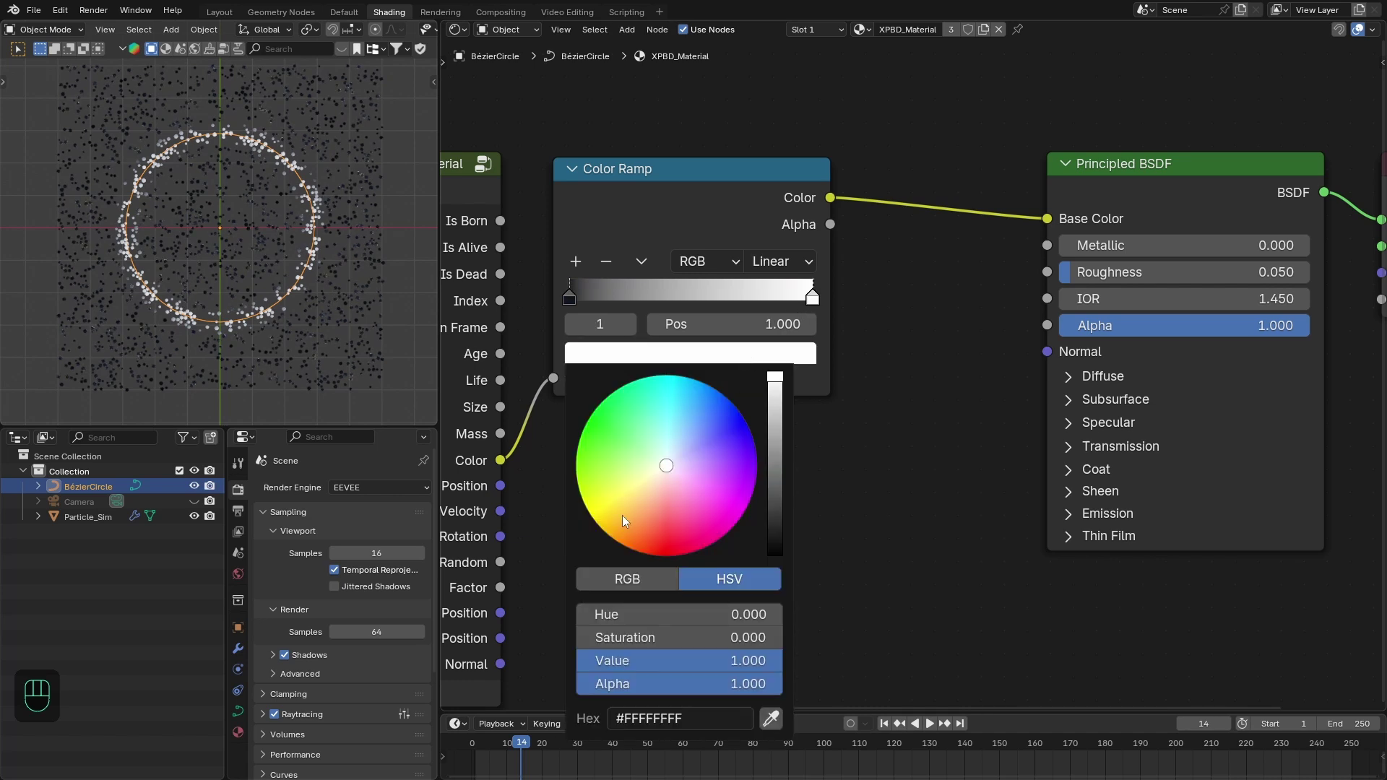
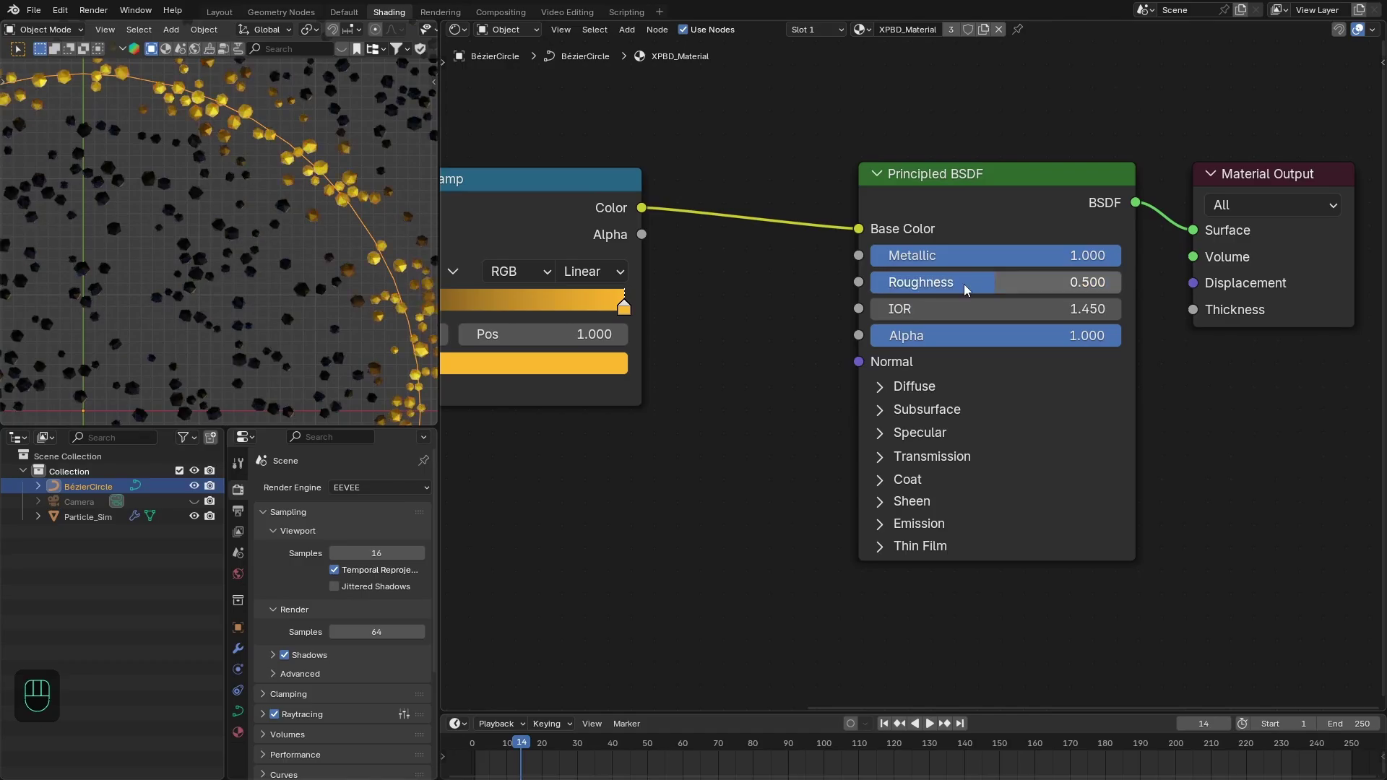
Switch the shader editor to the World and bring the EasyHDR node tree into view
key("z")
left_click(265, 246)
key("z")
left_click_drag(513, 32, 508, 82)
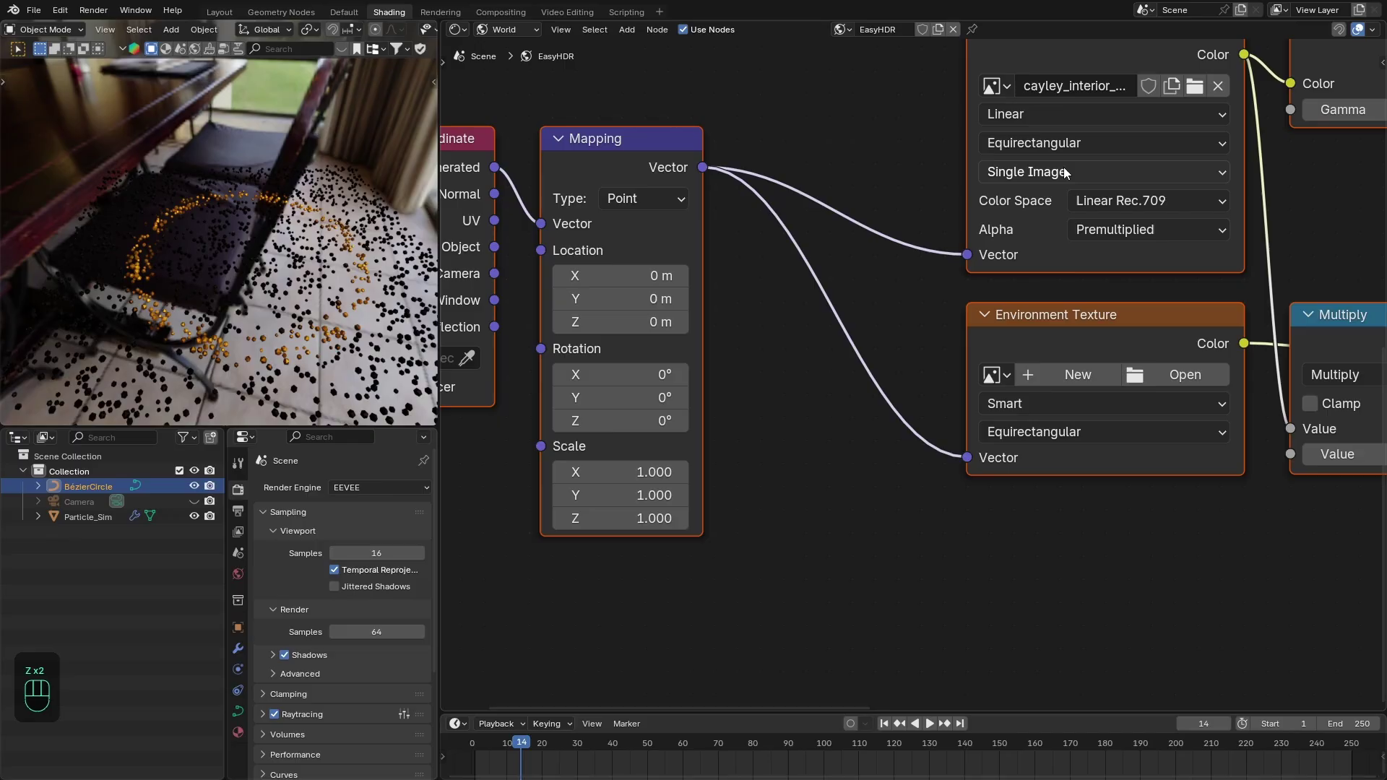
left_click_drag(722, 245, 831, 278)
left_click_drag(788, 269, 863, 238)
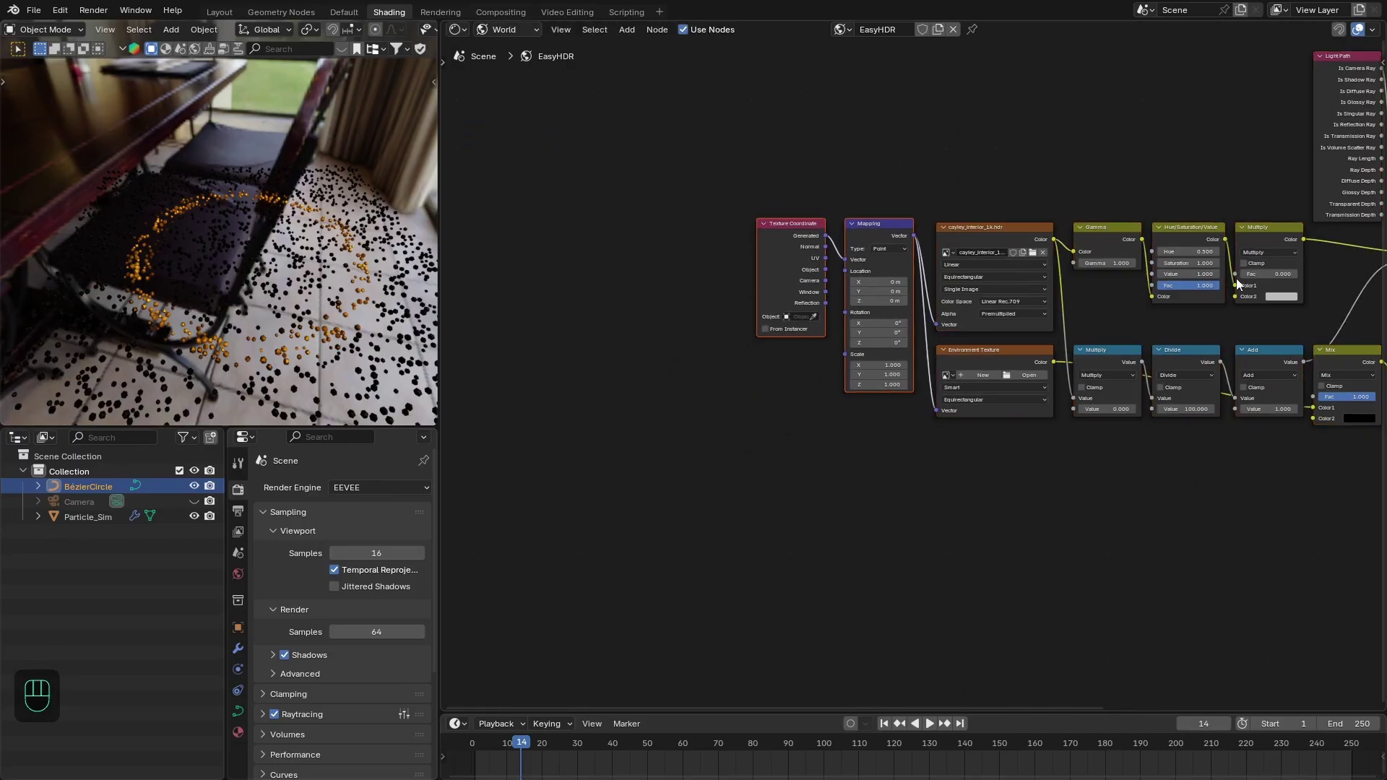
middle_click(1315, 267)
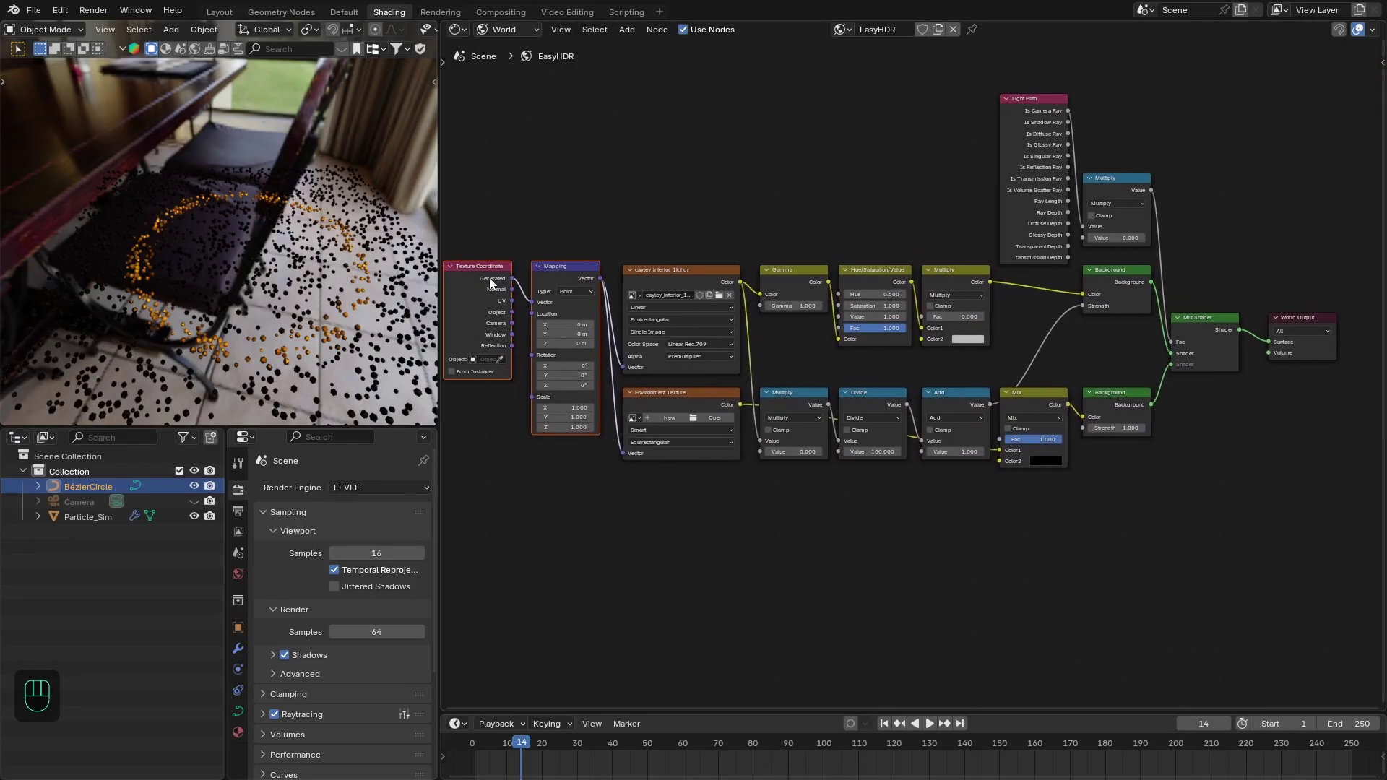
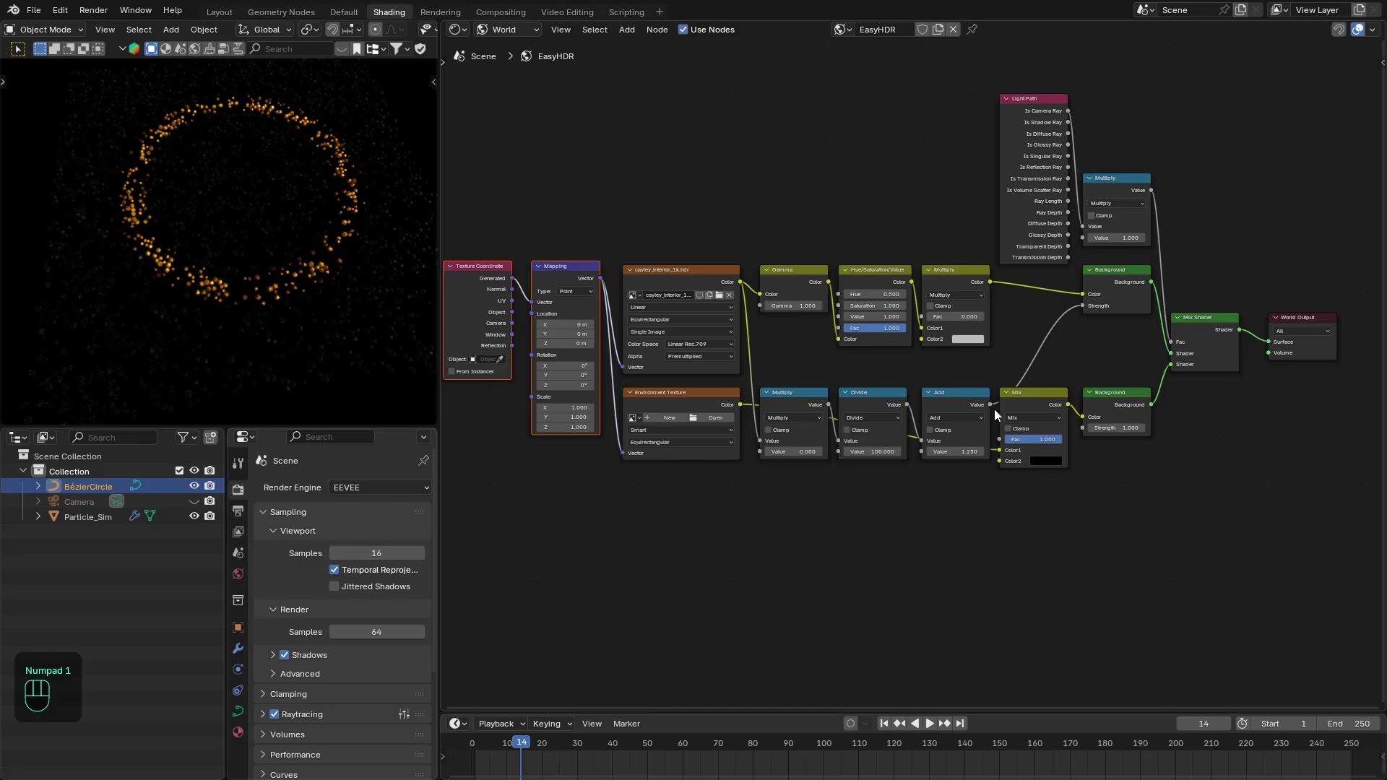
Set EasyHDR multiply 1 and add 1.25 to black out the backdrop, then return to the particle material
left_click_drag(512, 40, 510, 99)
left_click_drag(333, 237, 389, 149)
left_click(536, 331)
left_click(603, 367)
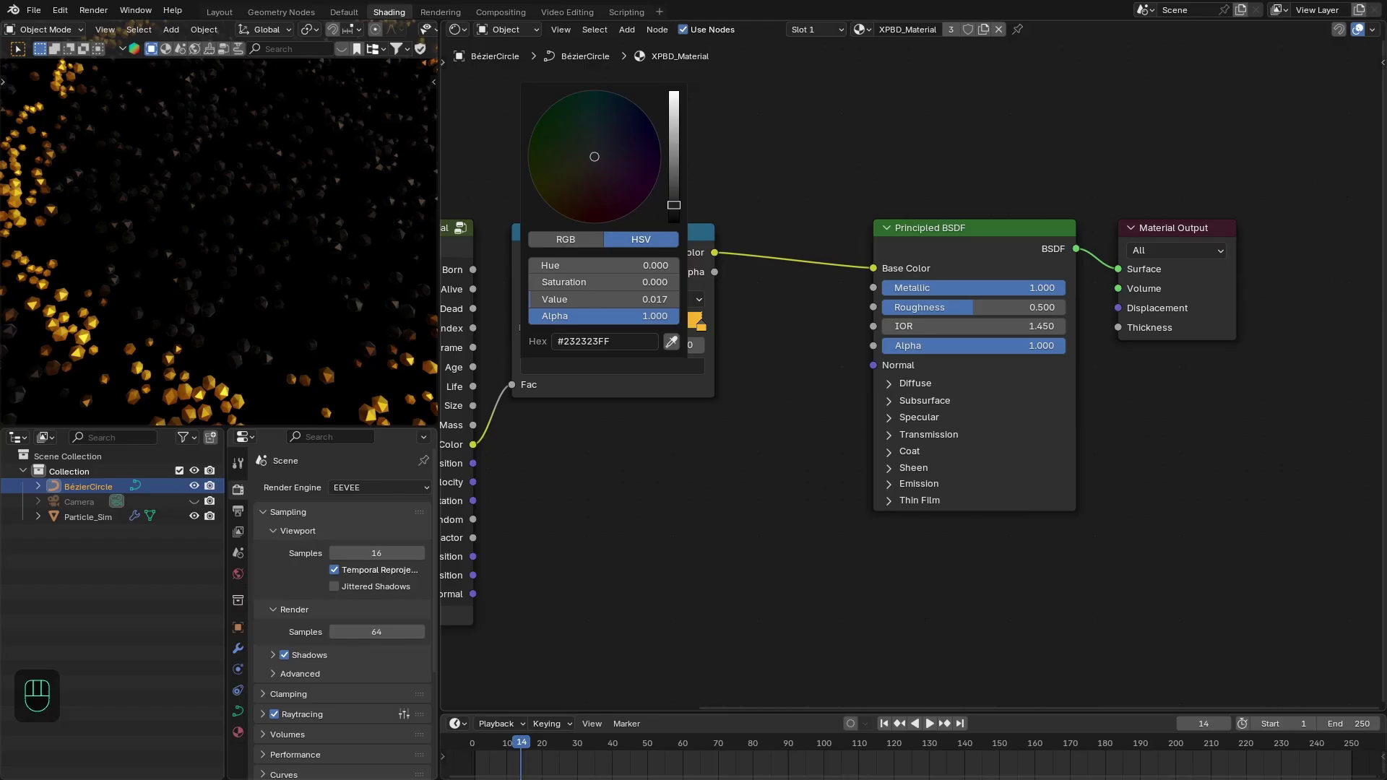
Set roughness to 0.550, return to the geometry nodes layout, and play the simulation
left_click_drag(986, 311, 982, 316)
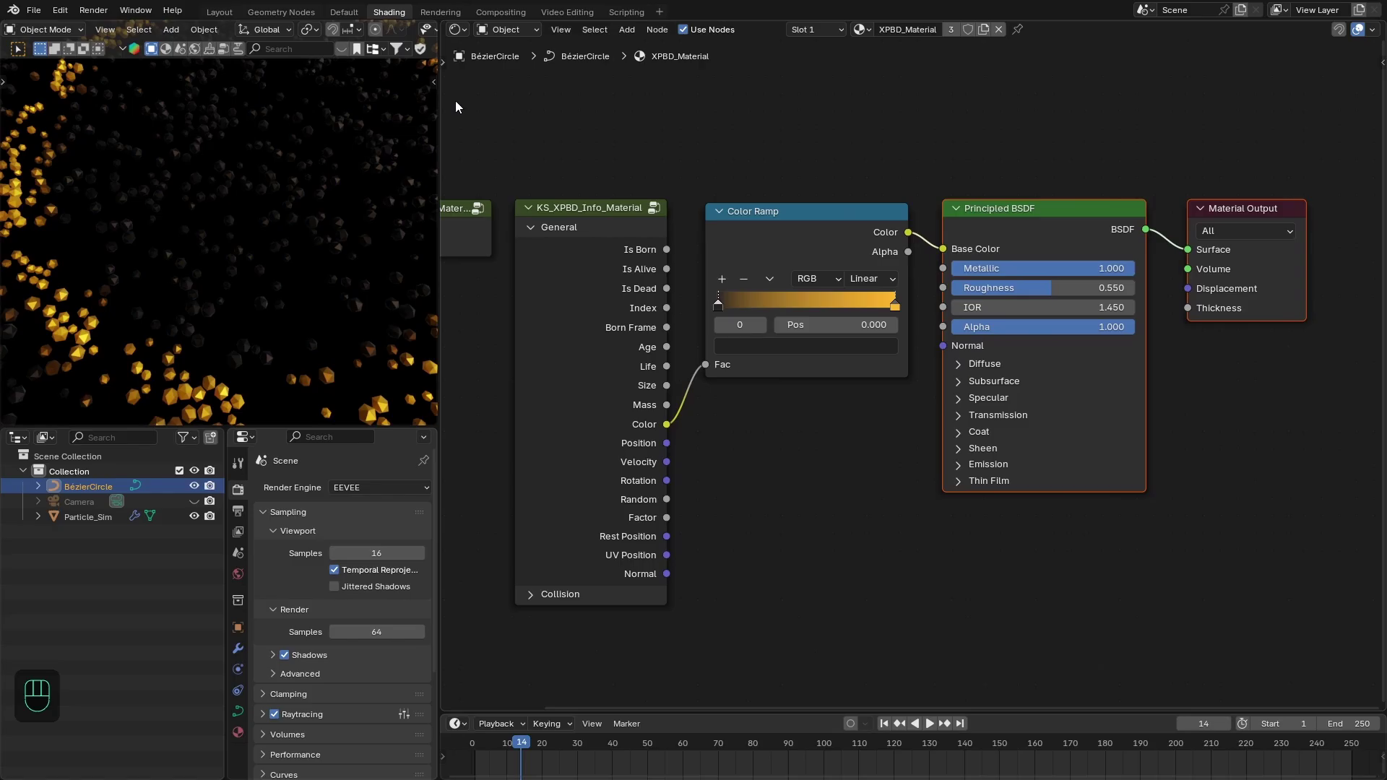
left_click_drag(228, 13, 289, 258)
key("ctrl+z")
key("space")
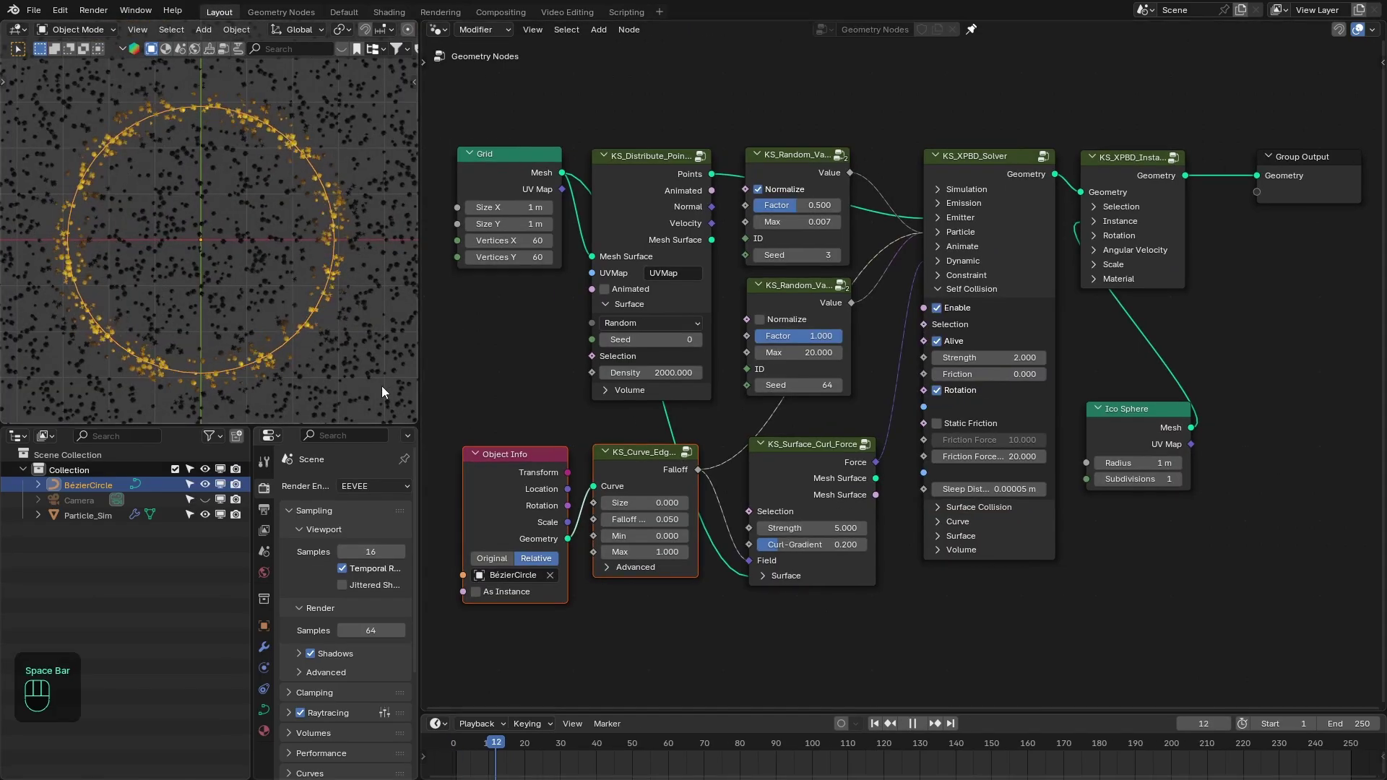
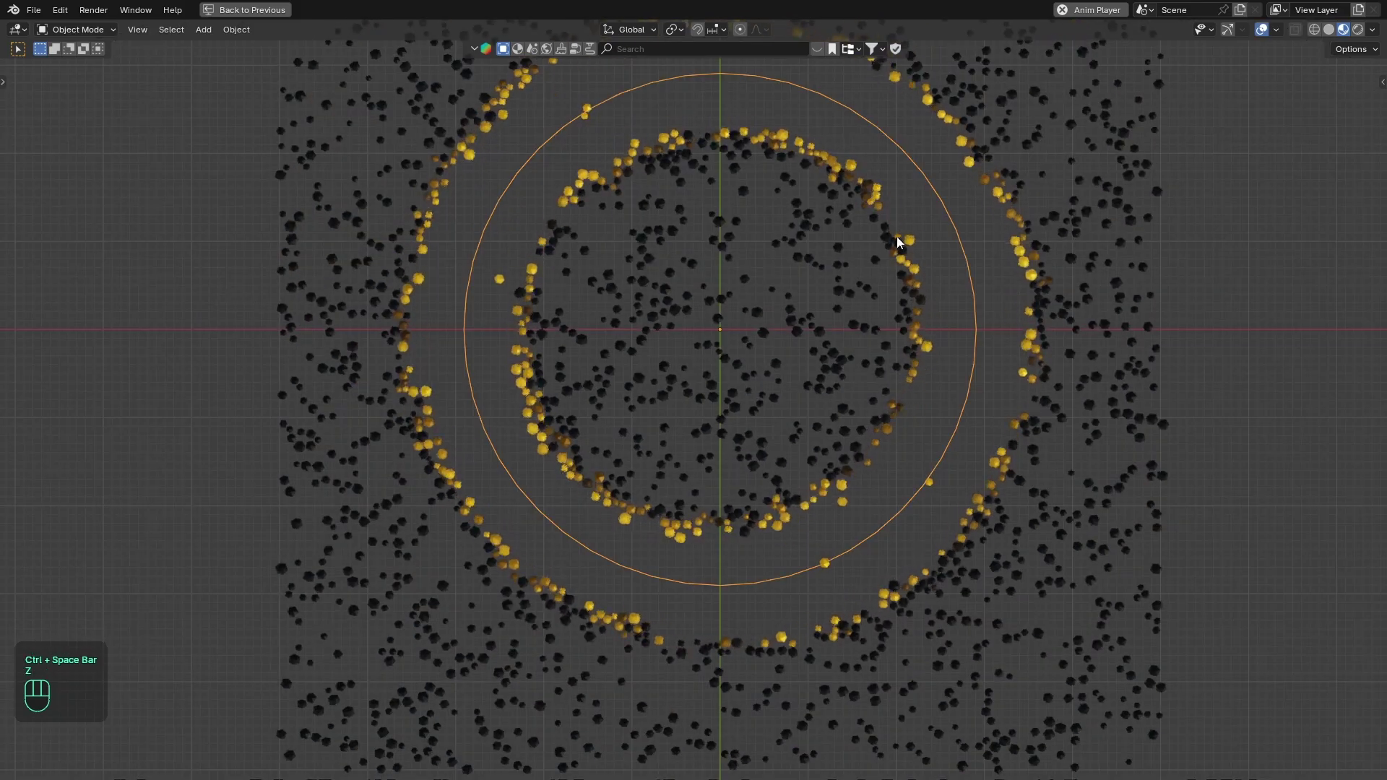
Grab the Bézier circle and move it through the particles to test the collision
left_click(965, 228)
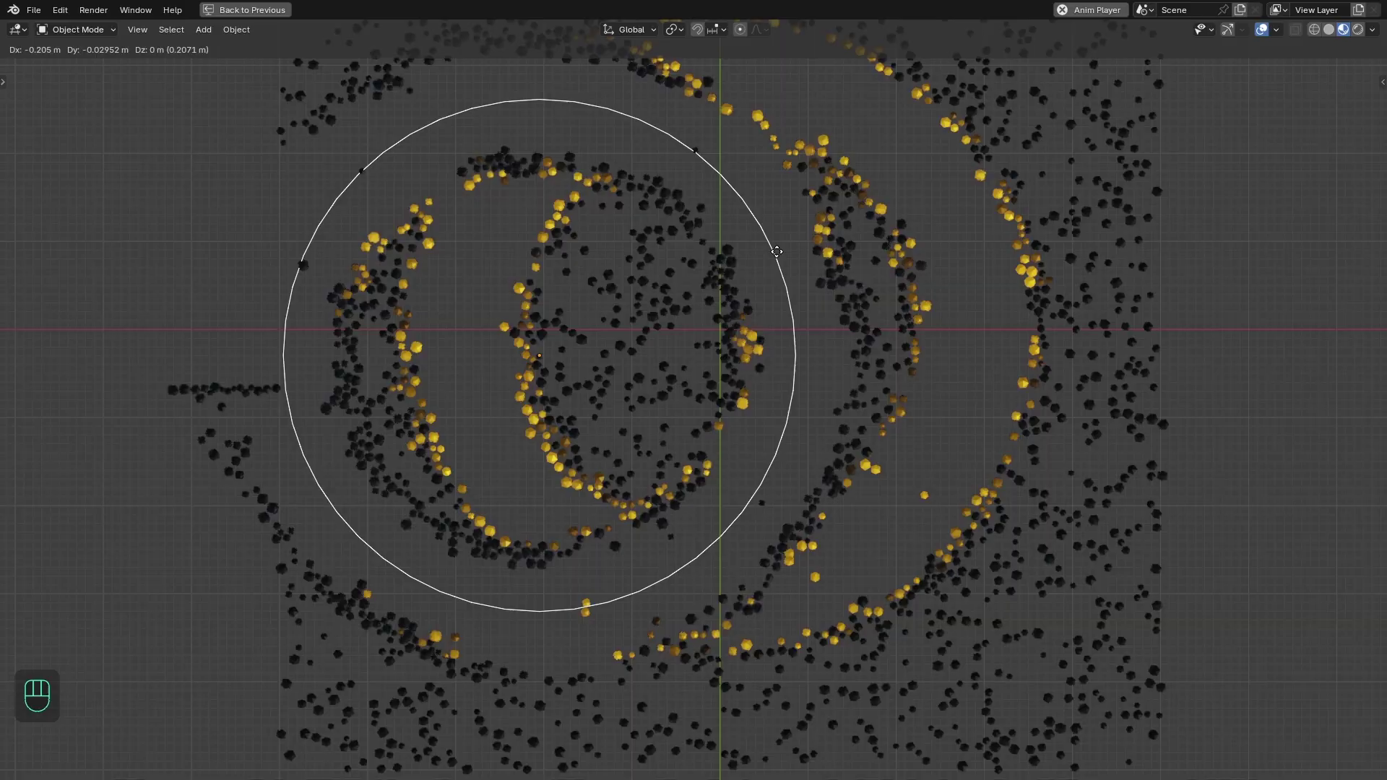
key("space")
key("shift+Right")
key("shift+Left")
left_click_drag(719, 388, 863, 427)
left_click_drag(847, 418, 547, 426)
Return to the node layout and set the Curl Force Strength to -5
key("g")
left_click(698, 416)
Add a KS_Resonance_Falloff node and connect its Falloff to the Curl Force Field
key("shift+a")
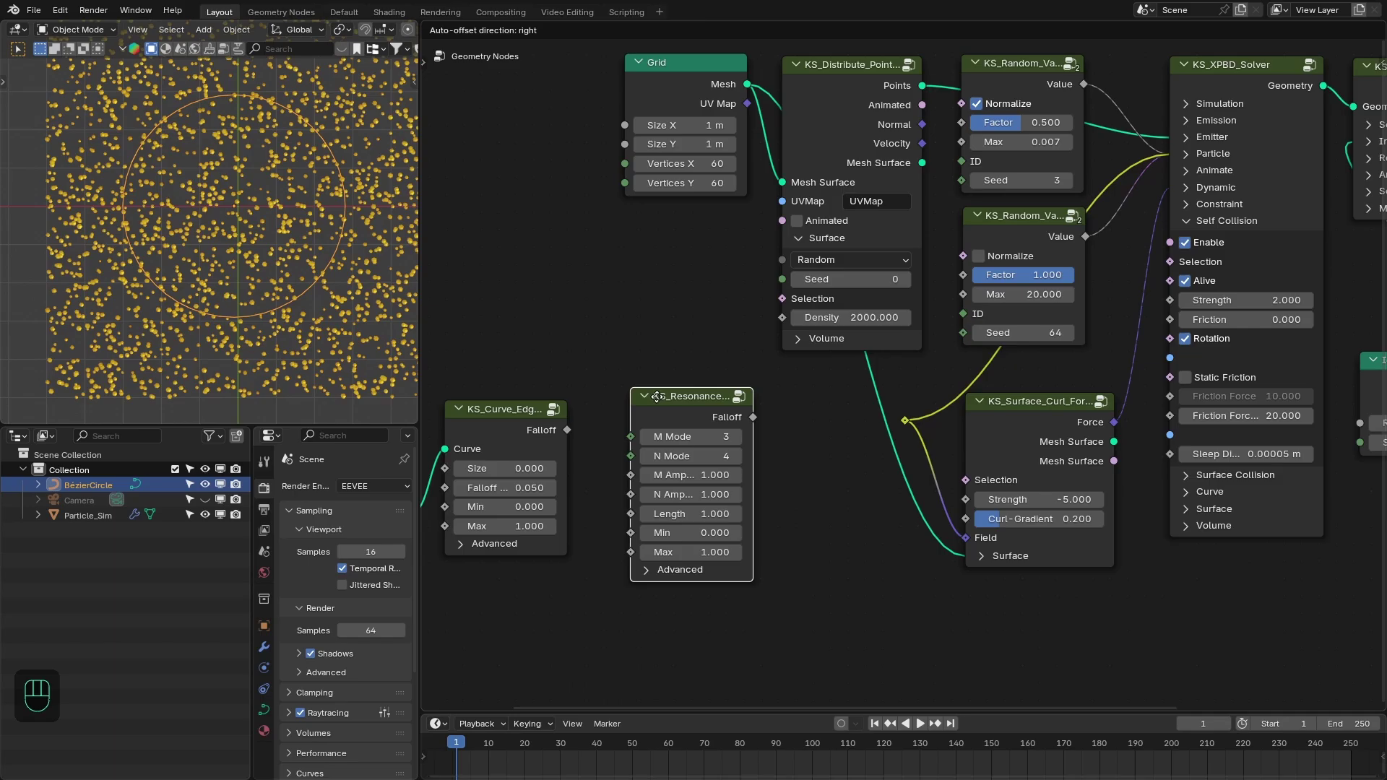
left_click(652, 406)
left_click_drag(746, 424, 896, 427)
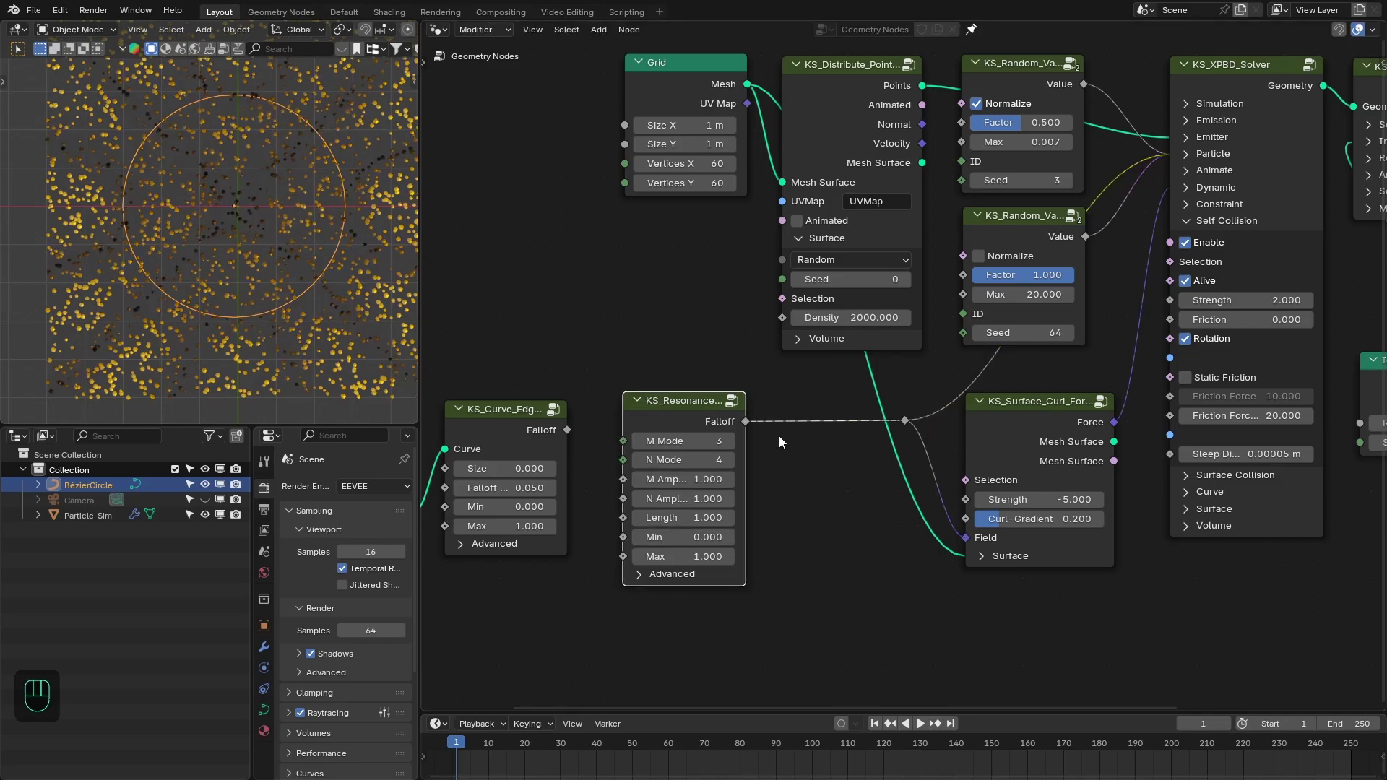
left_click(767, 415)
key("shift+Right")
key("shift+Left")
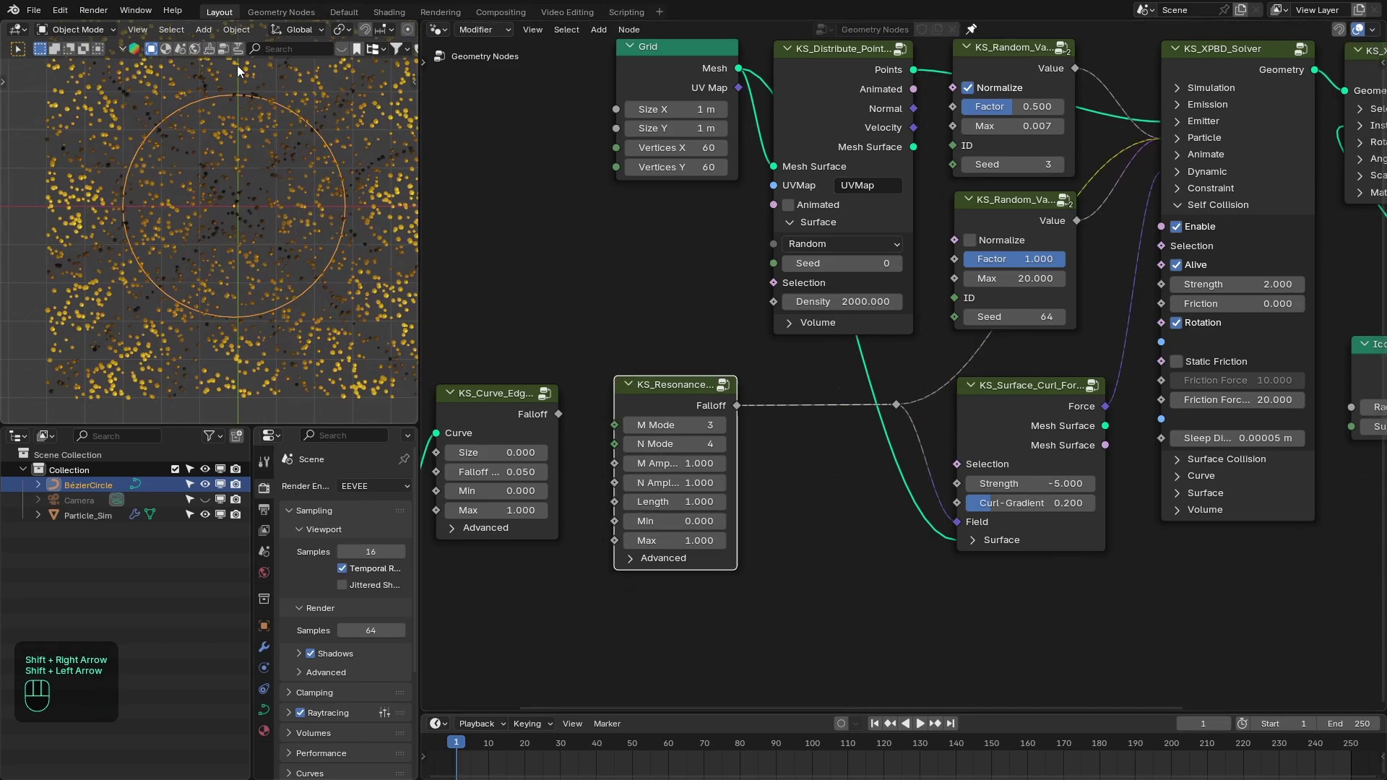
left_click_drag(382, 16, 377, 171)
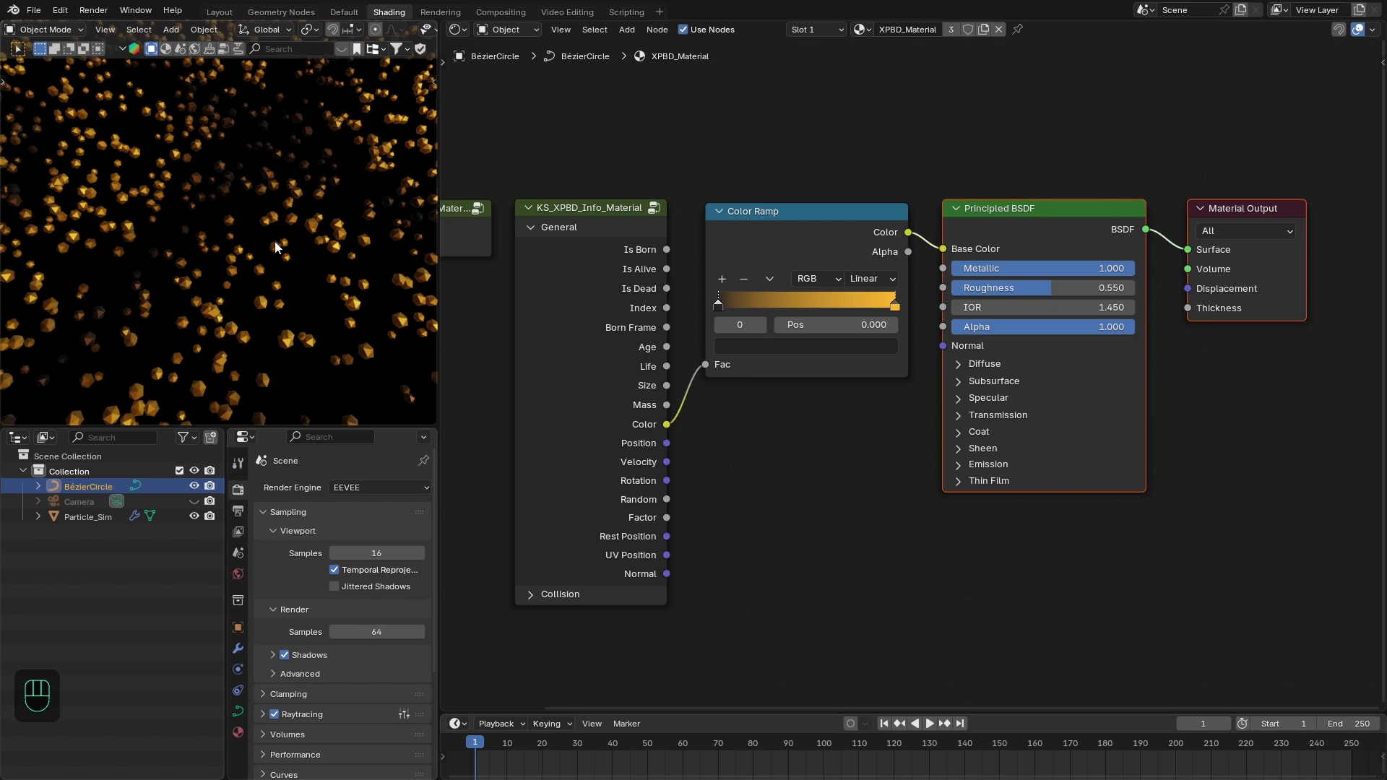
key("KP_7")
left_click_drag(753, 264, 766, 293)
left_click_drag(888, 297, 734, 294)
Raise the point Density to 5000 and the resonance N Mode to 6
left_click(284, 185)
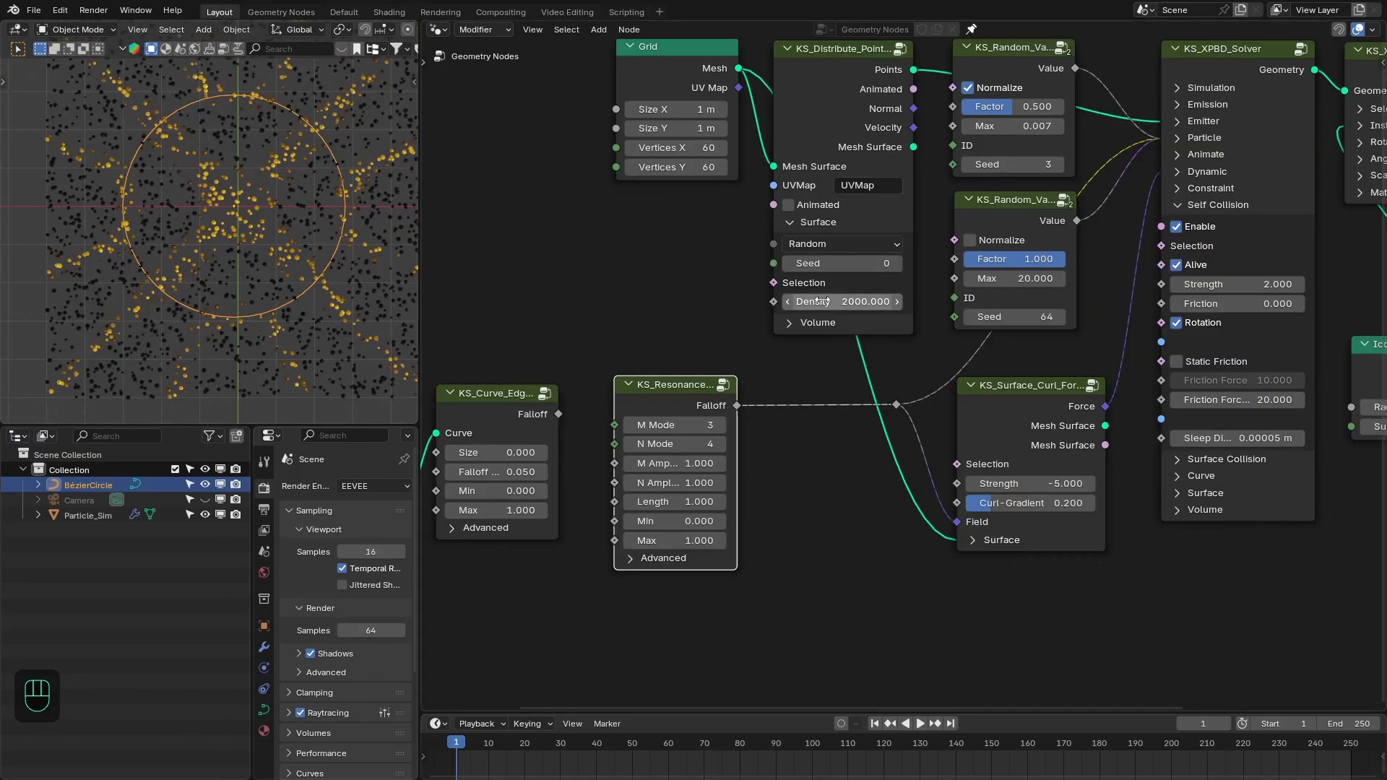
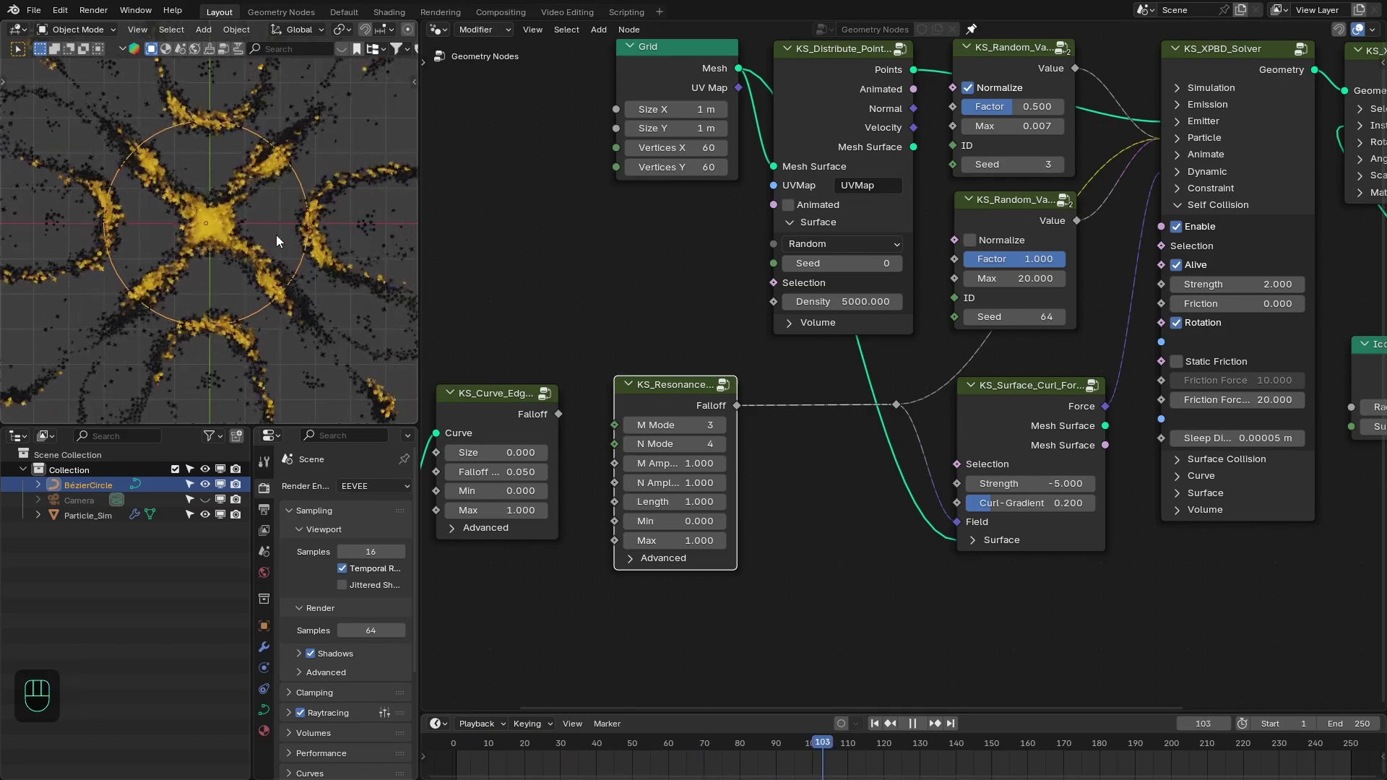
key("space")
key("shift+Left")
left_click(720, 450)
left_click(722, 451)
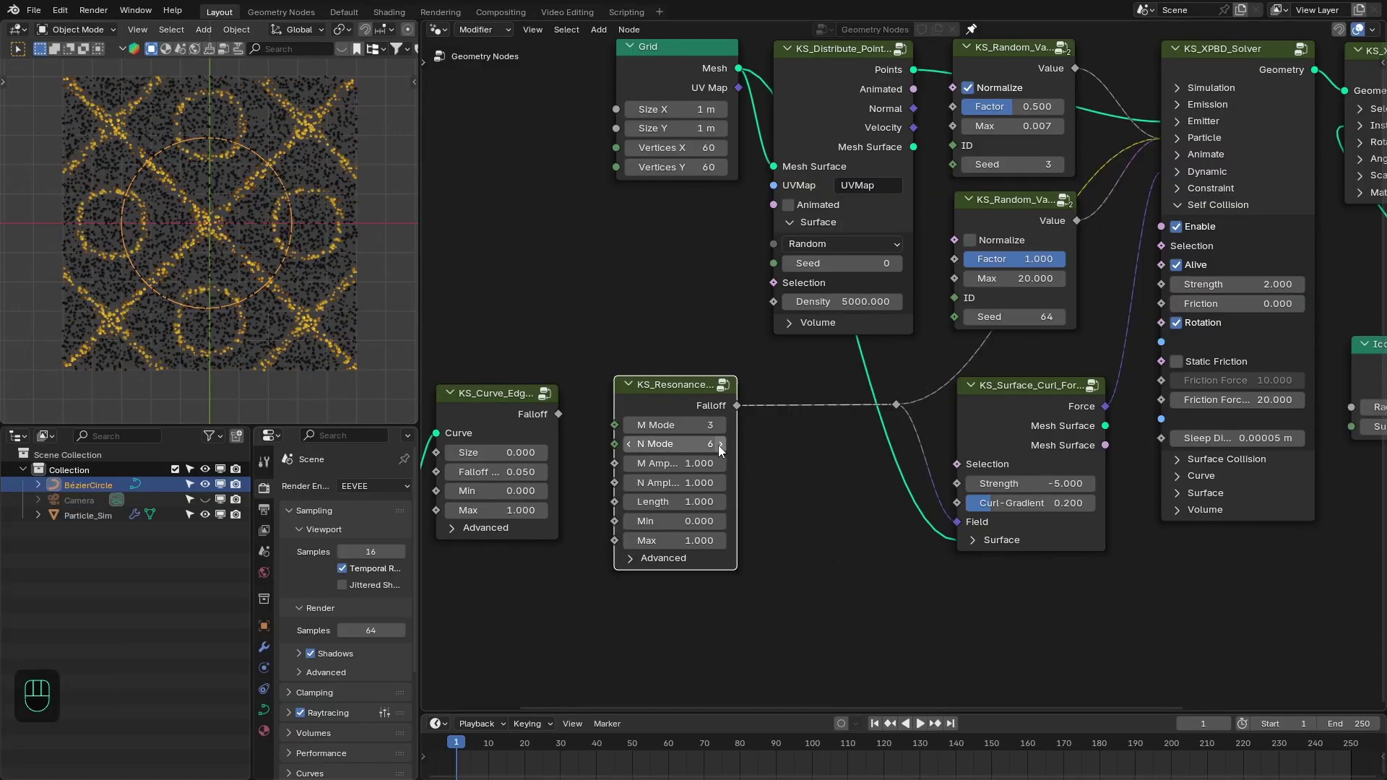
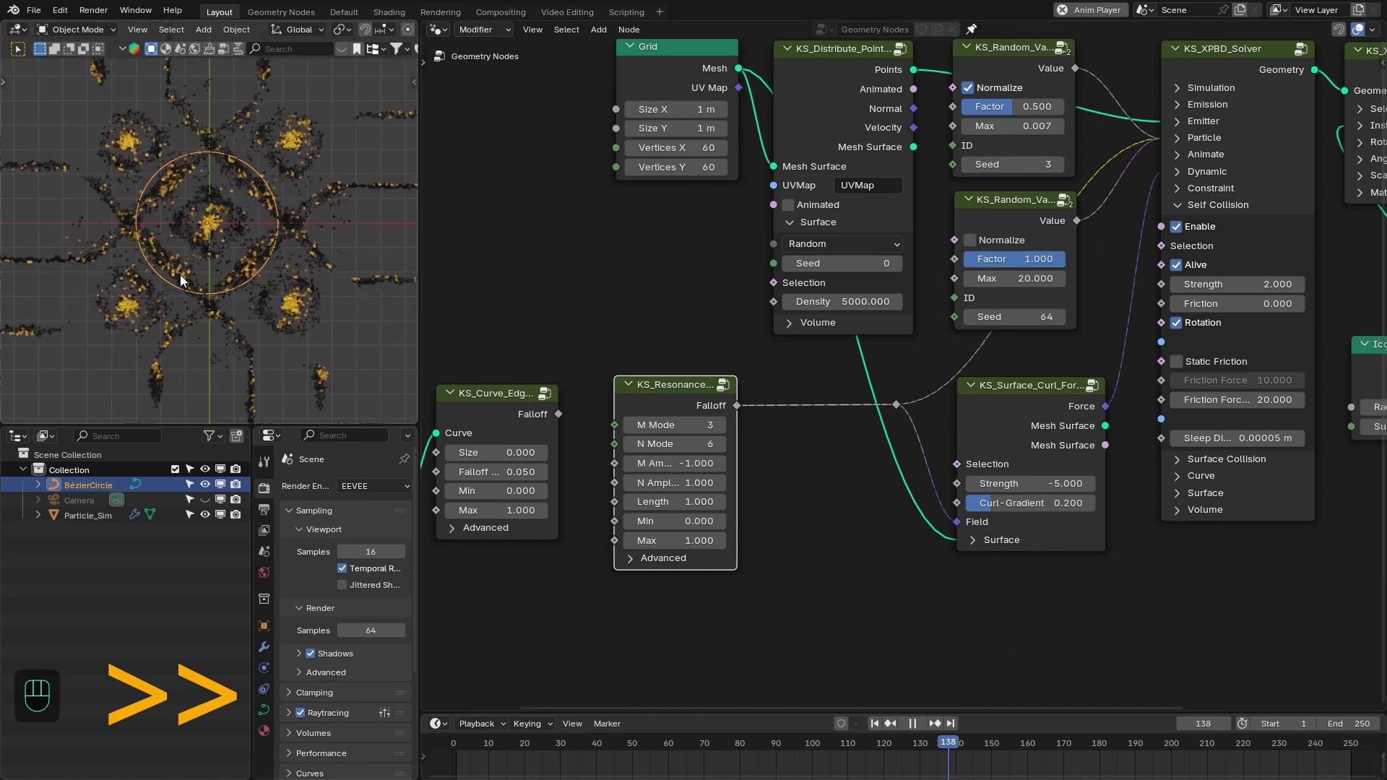
Set the M Amplitude to -1, replay, and tidy the falloff nodes in the graph
key("space")
key("shift+Right")
key("shift+Left")
left_click_drag(795, 326, 623, 496)
left_click_drag(803, 457, 715, 452)
key("shift+a")
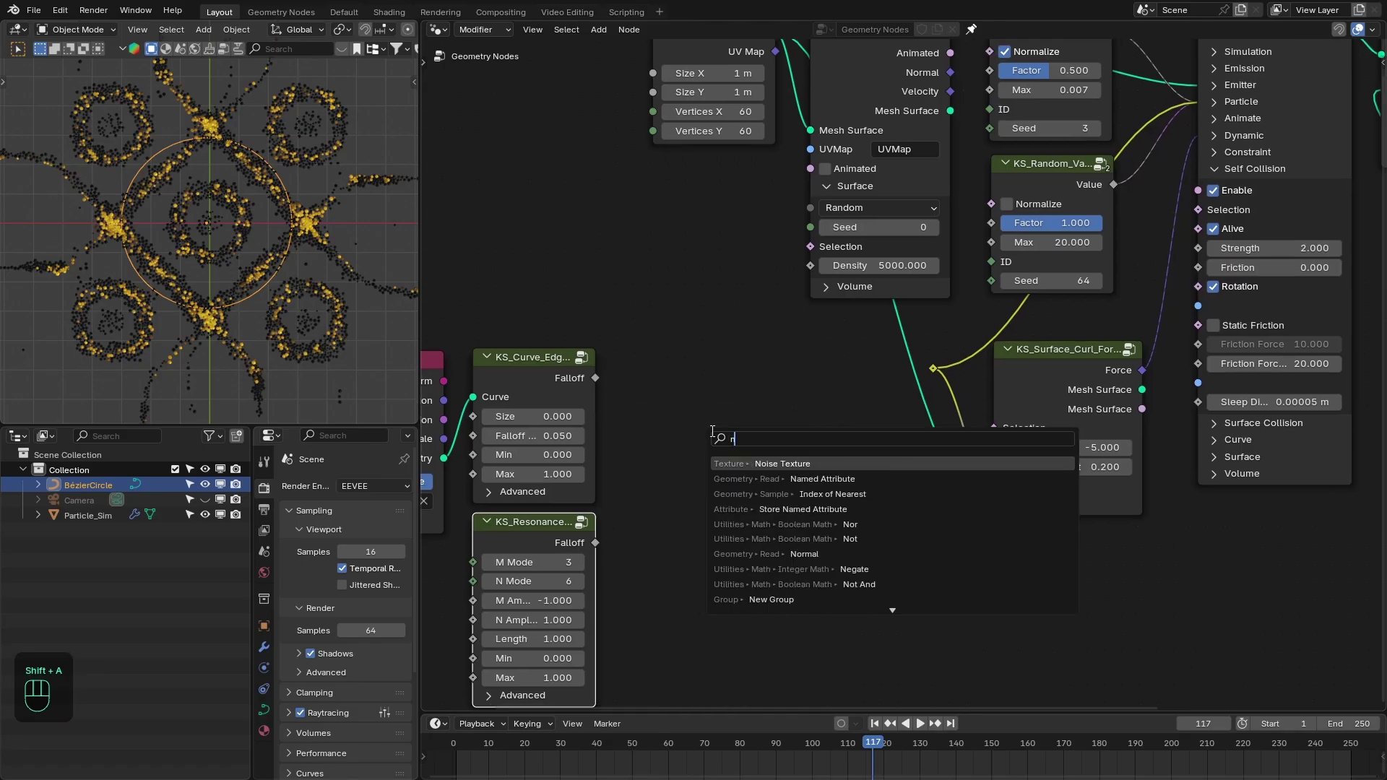
Add a Noise Texture previewed on the grid, set Scale 3 and Detail 0, then remove the viewer
left_click(714, 412)
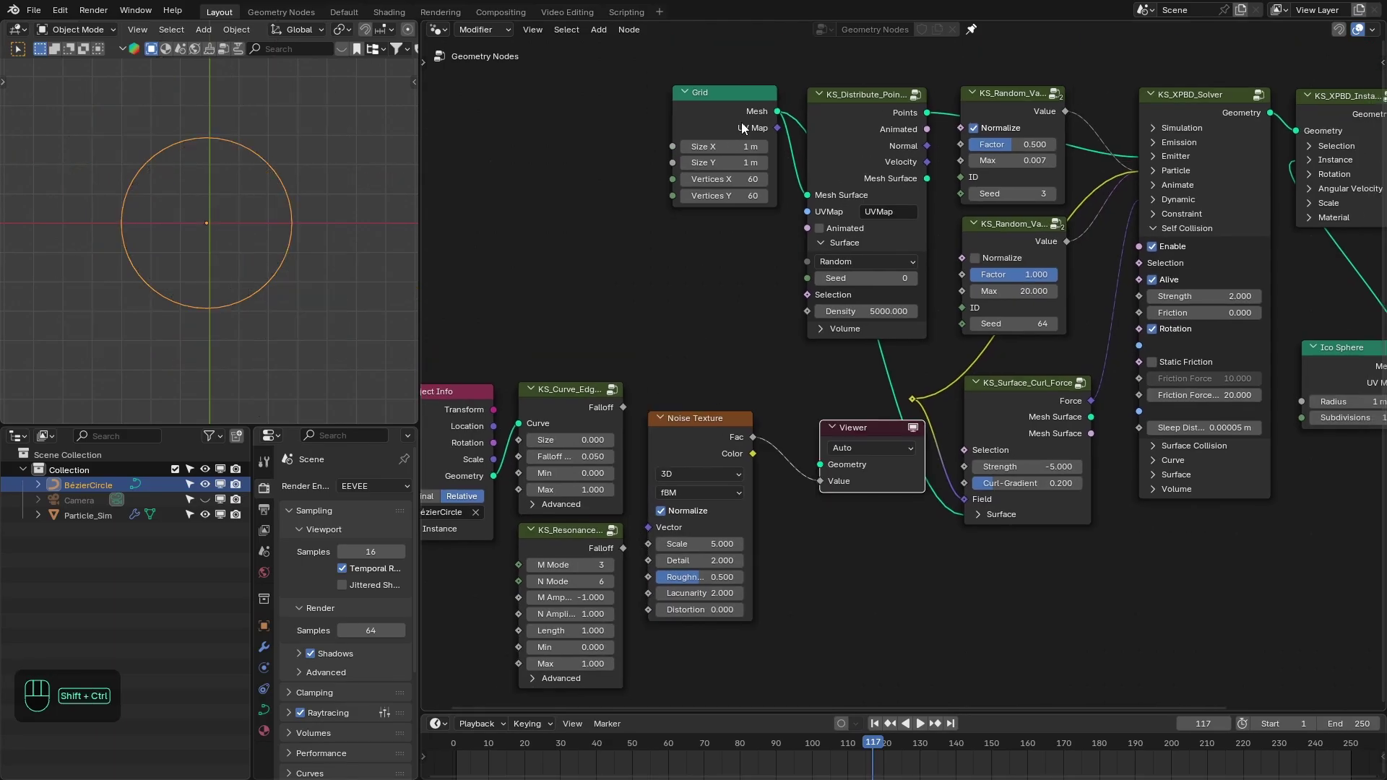
left_click(712, 541)
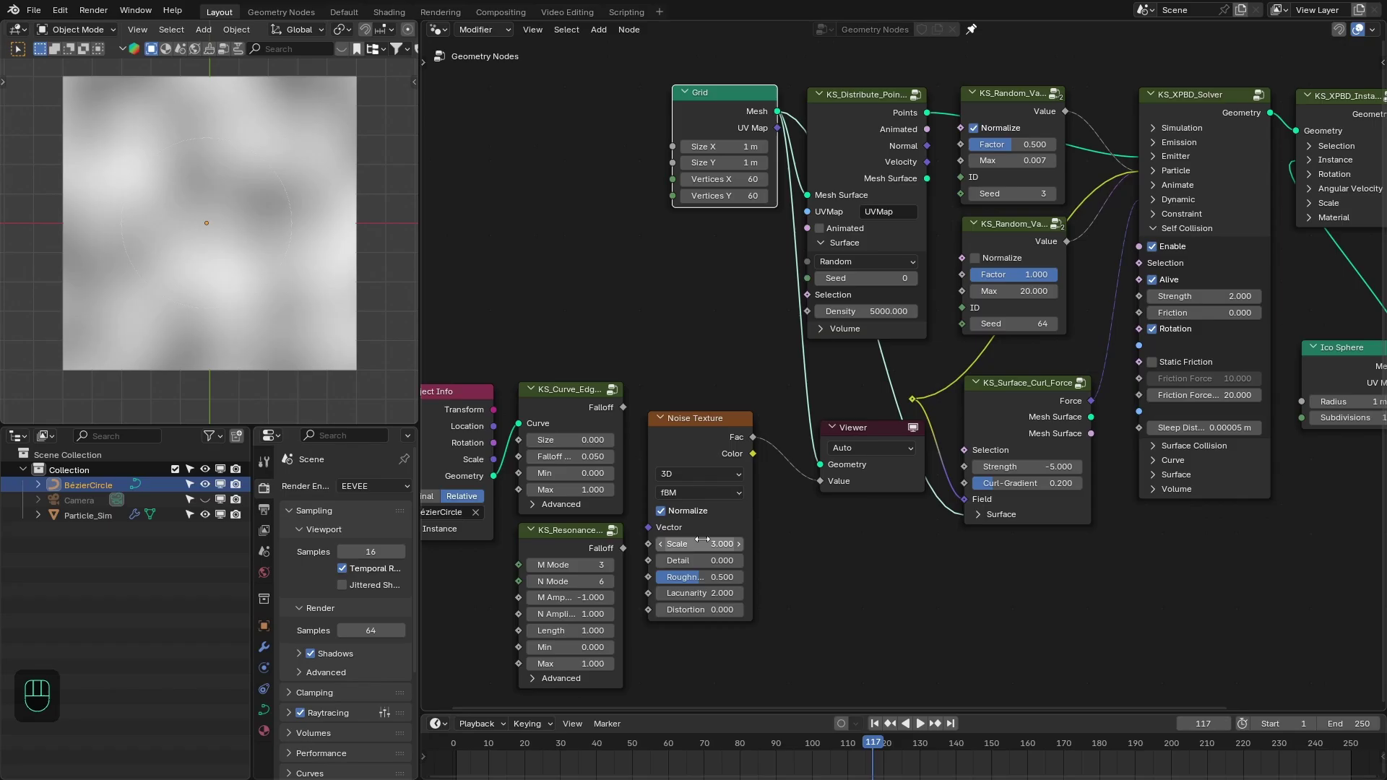
left_click_drag(848, 480, 778, 454)
key("x")
left_click(904, 410)
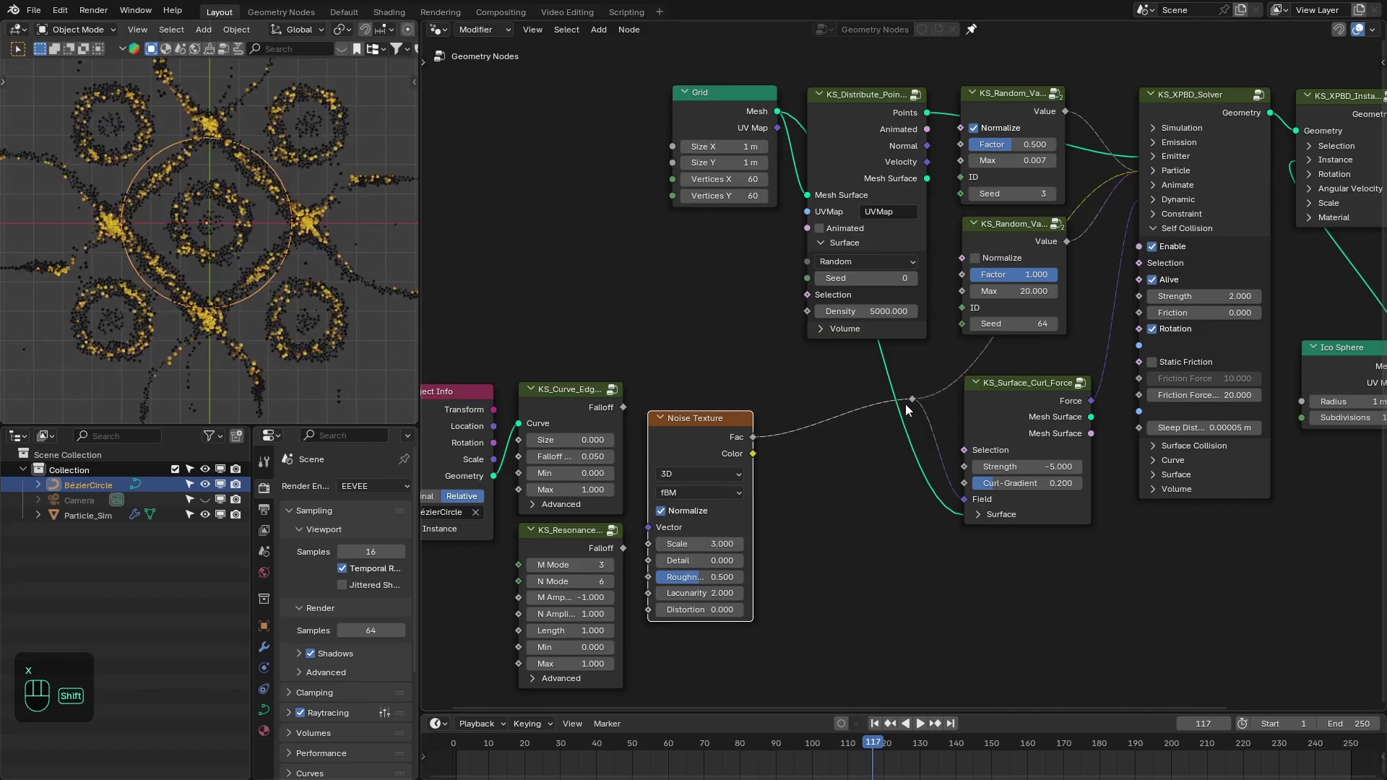
key("shift+Right")
key("shift+Left")
Connect the noise Fac to the Curl Force Field and replay the simulation with it
left_click(709, 411)
key("space")
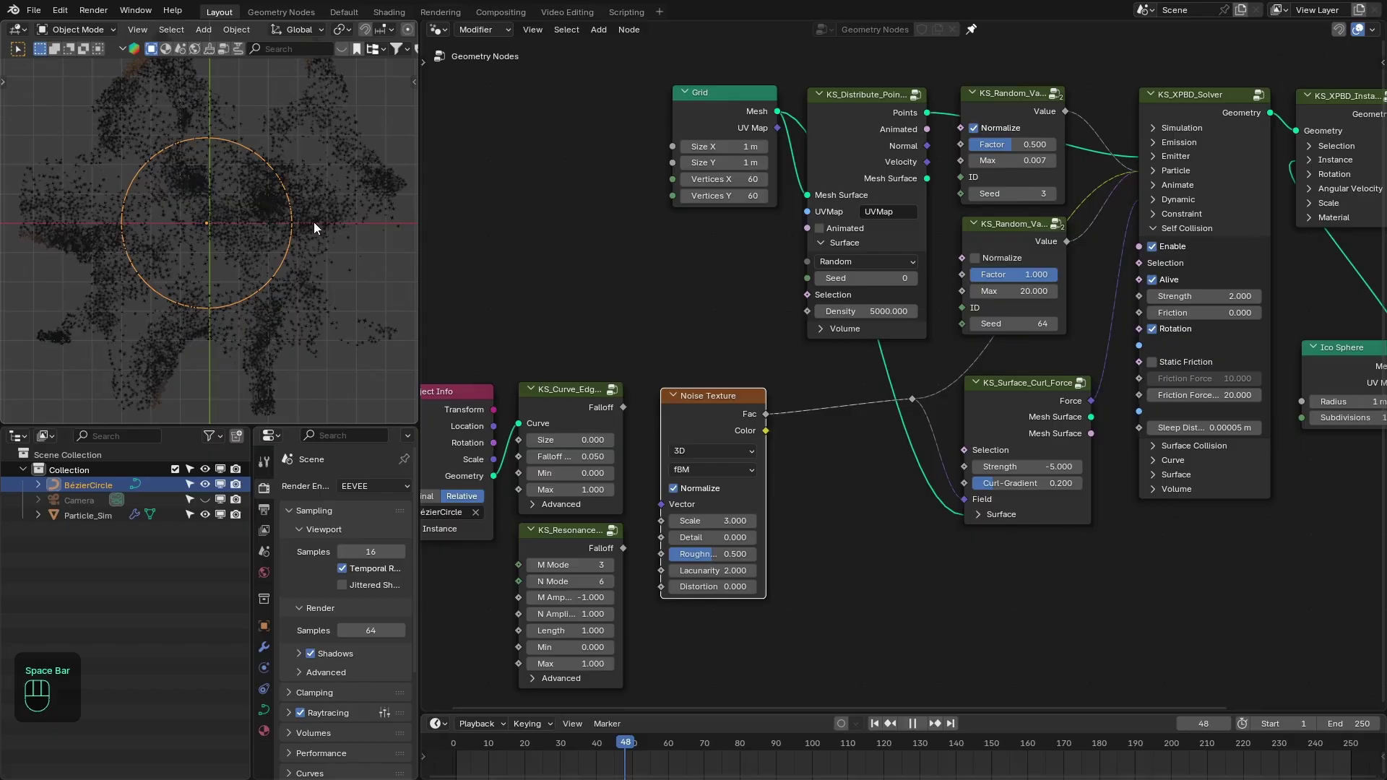
key("shift+Left")
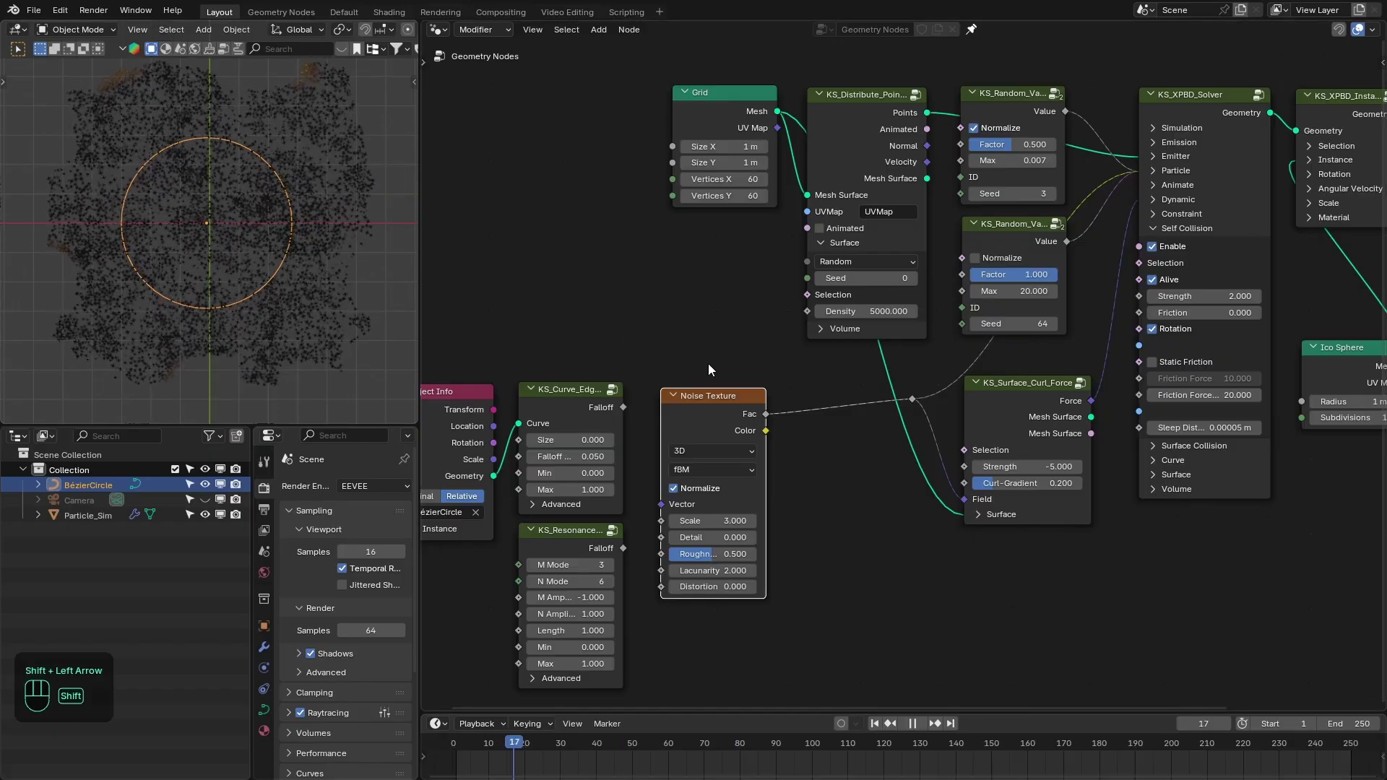
key("space")
key("shift+Left")
left_click(722, 406)
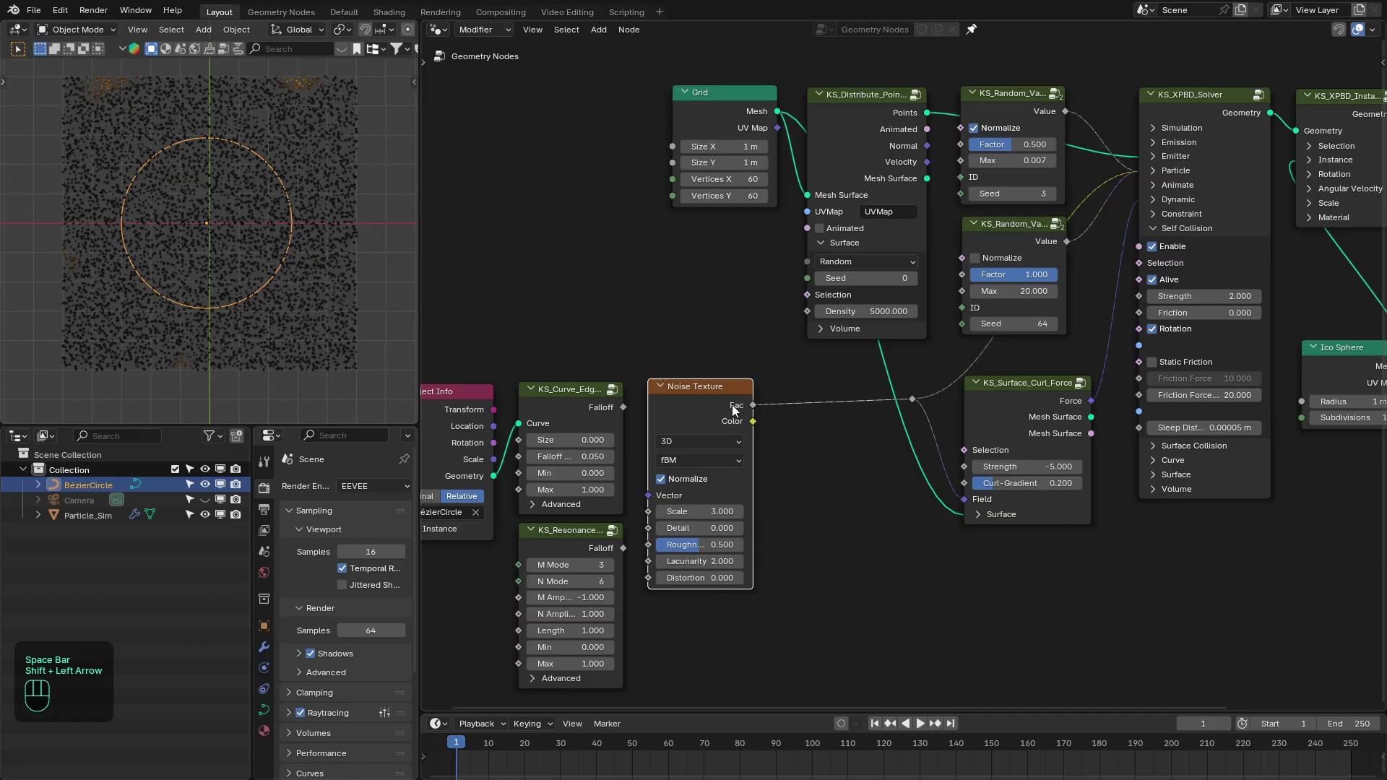
left_click(758, 416)
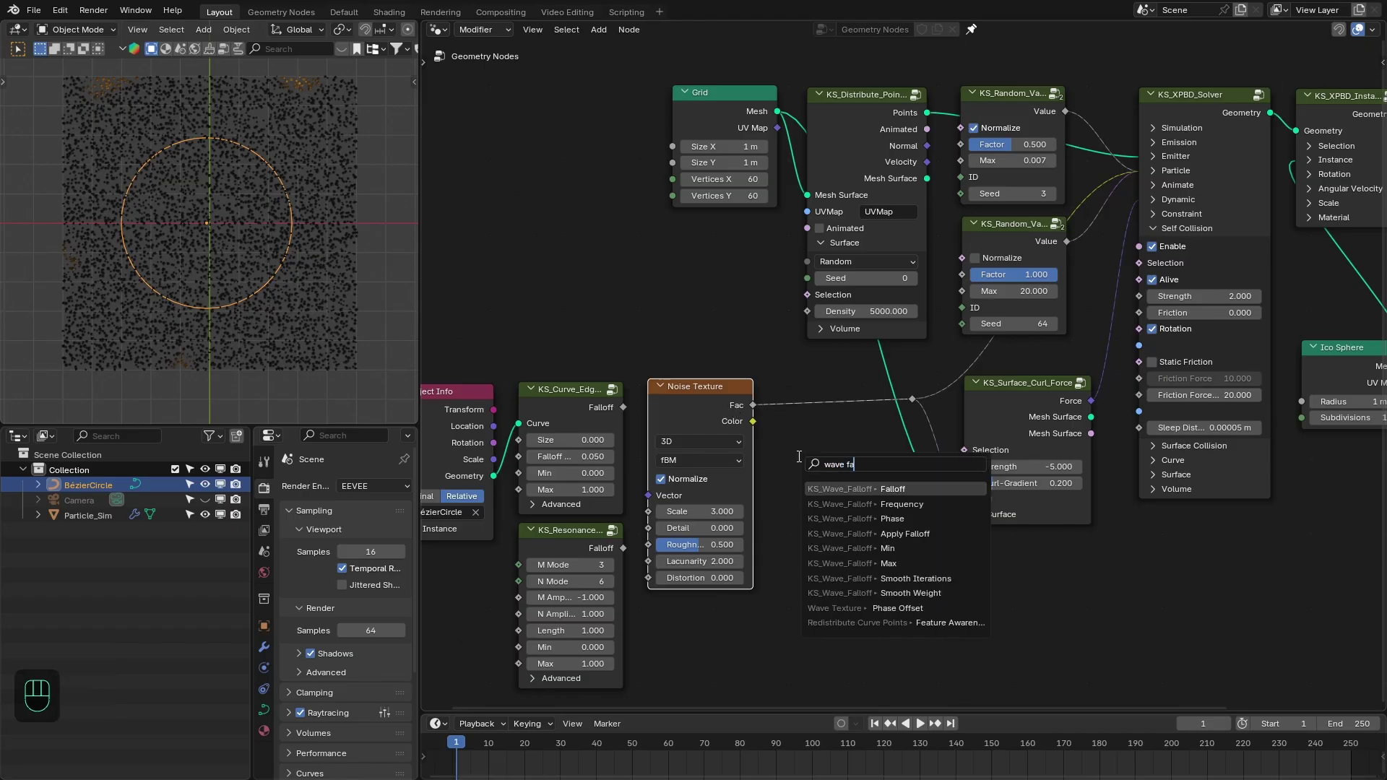
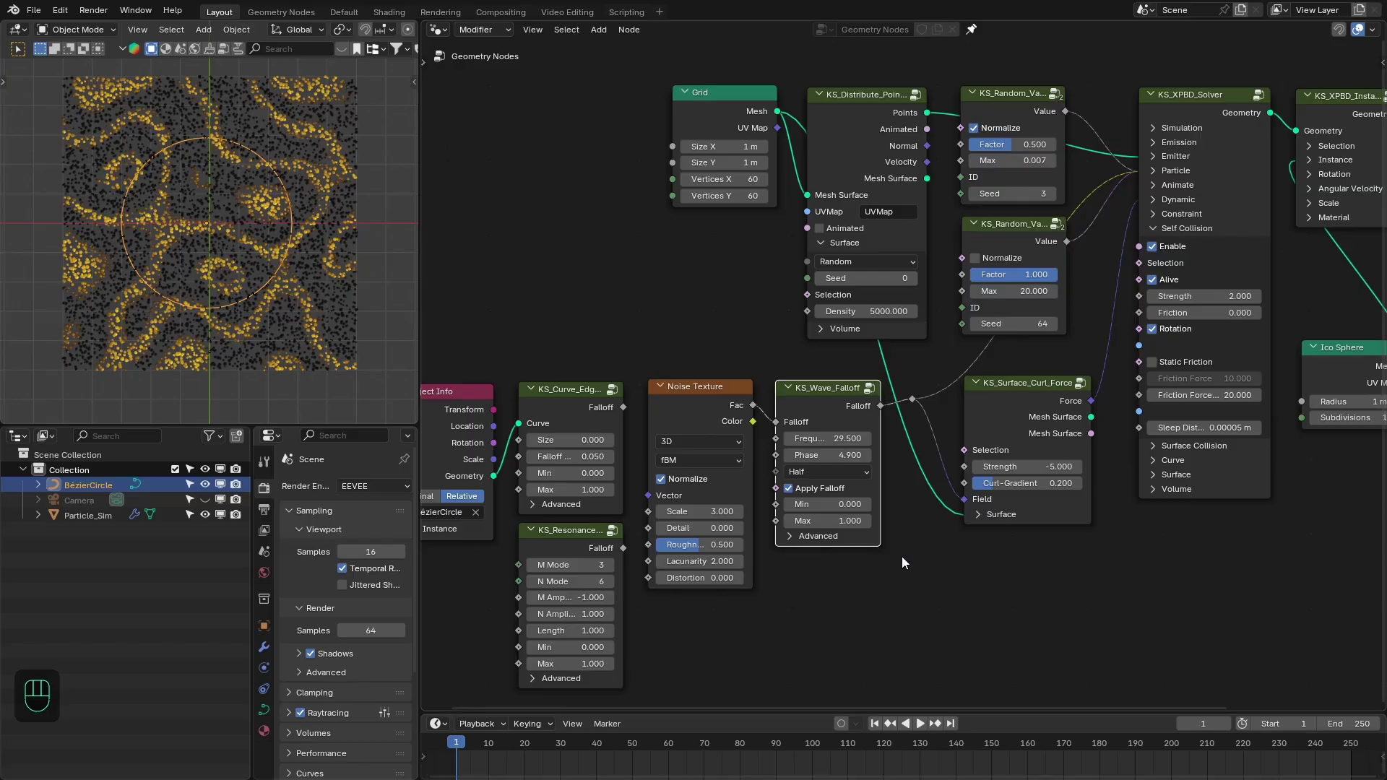
Insert KS_Wave_Falloff (frequency 29.5, phase 4.9) between noise and curl force and play
key("shift+Right")
key("shift+Left")
key("space")
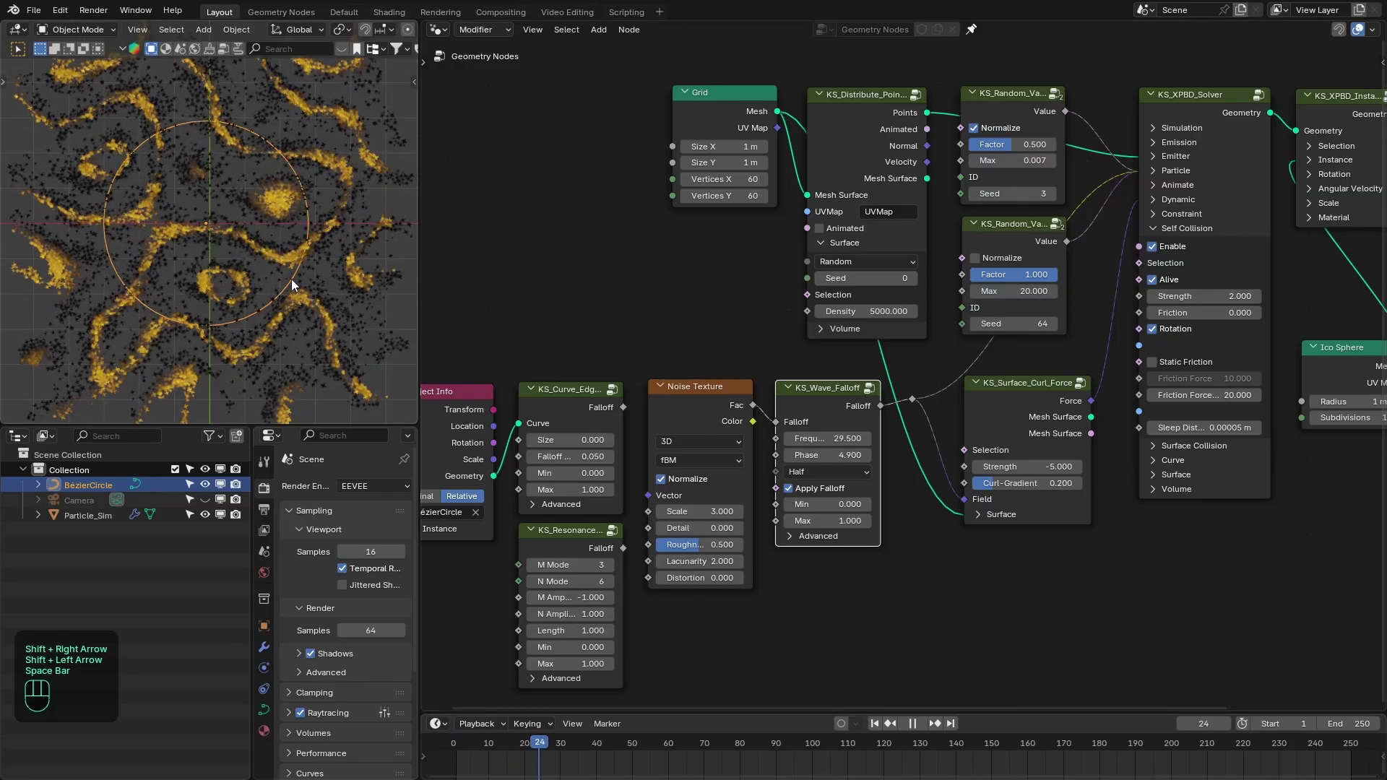
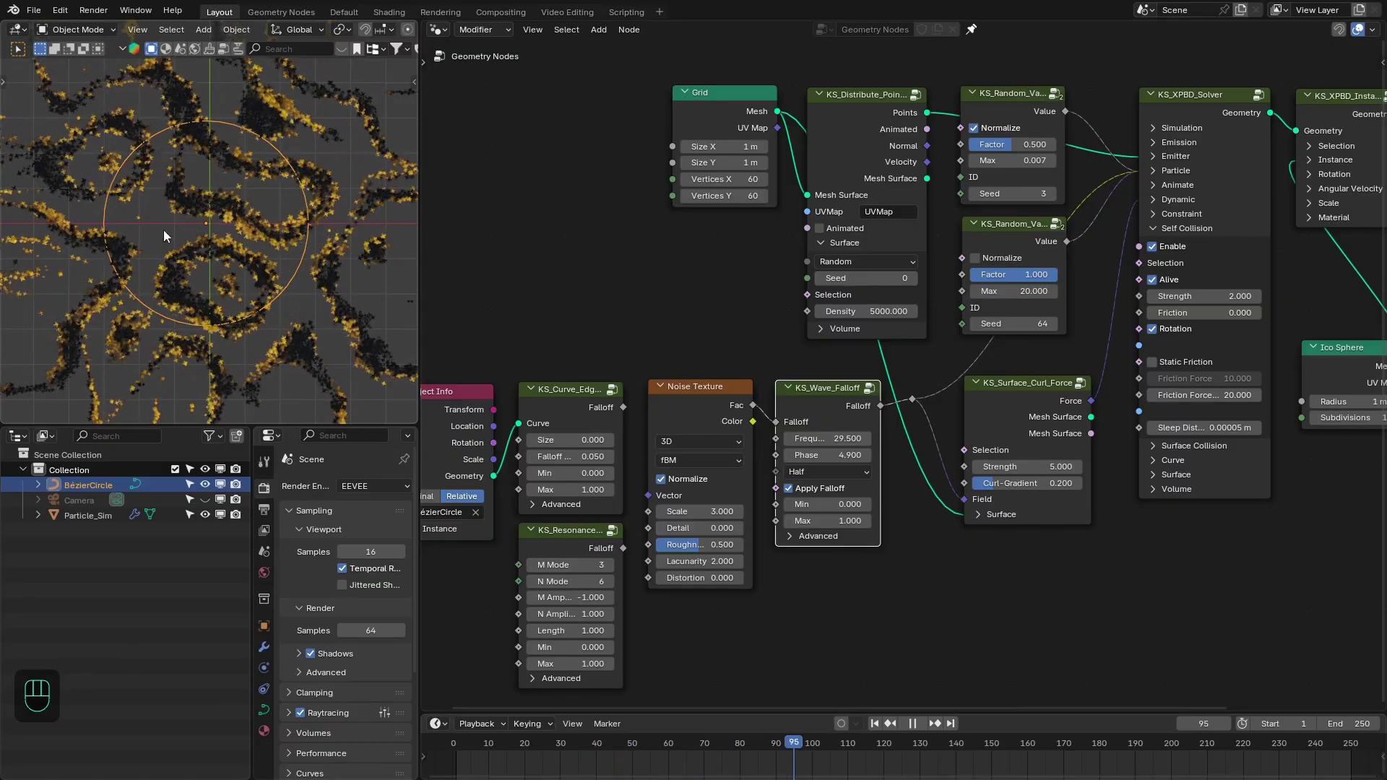
key("space")
Move the noise and wave falloff nodes lower and bring the main chain back into view
left_click_drag(262, 273, 776, 506)
left_click_drag(775, 506, 859, 357)
left_click_drag(901, 281, 855, 433)
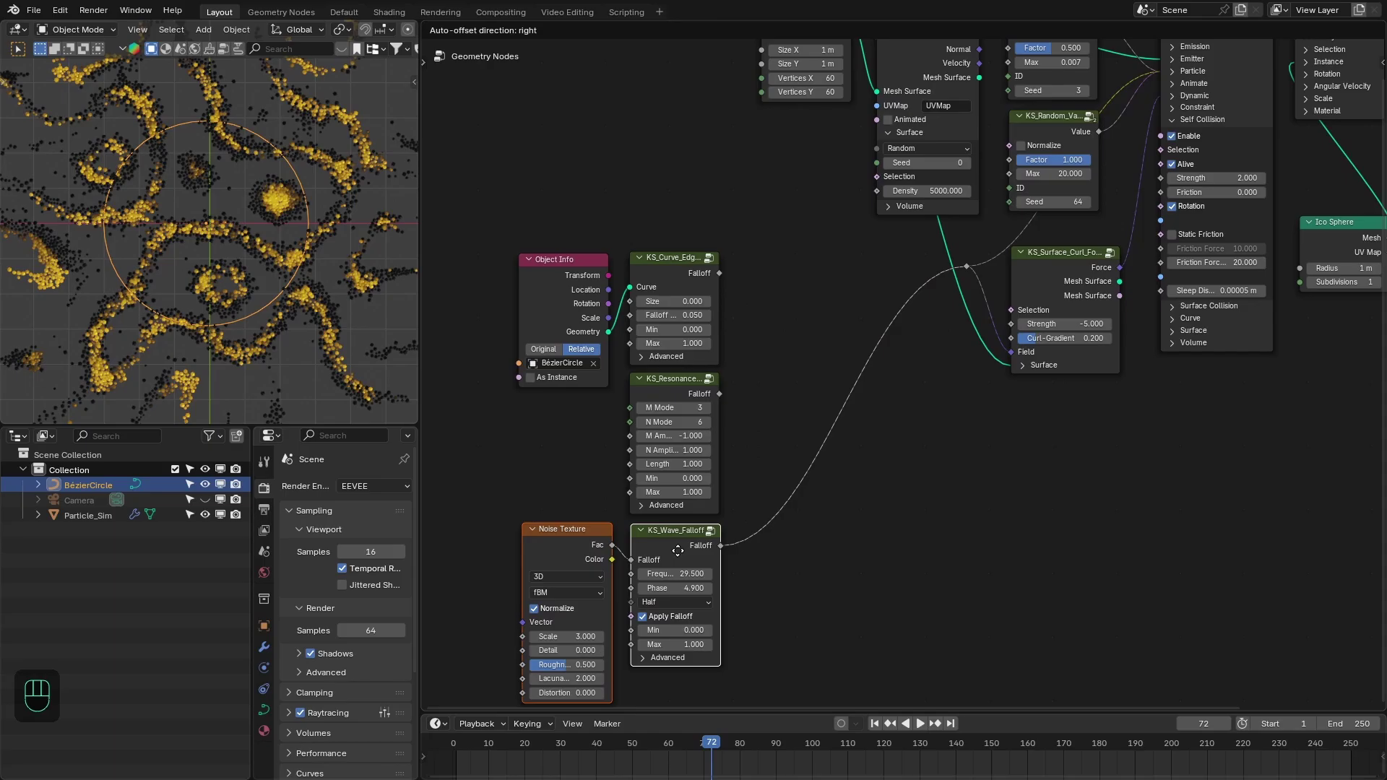
left_click_drag(865, 432, 781, 446)
Add an Image Texture node and connect its Color to the Curl Force Field
left_click(773, 401)
left_click_drag(840, 455, 804, 520)
key("shift+a")
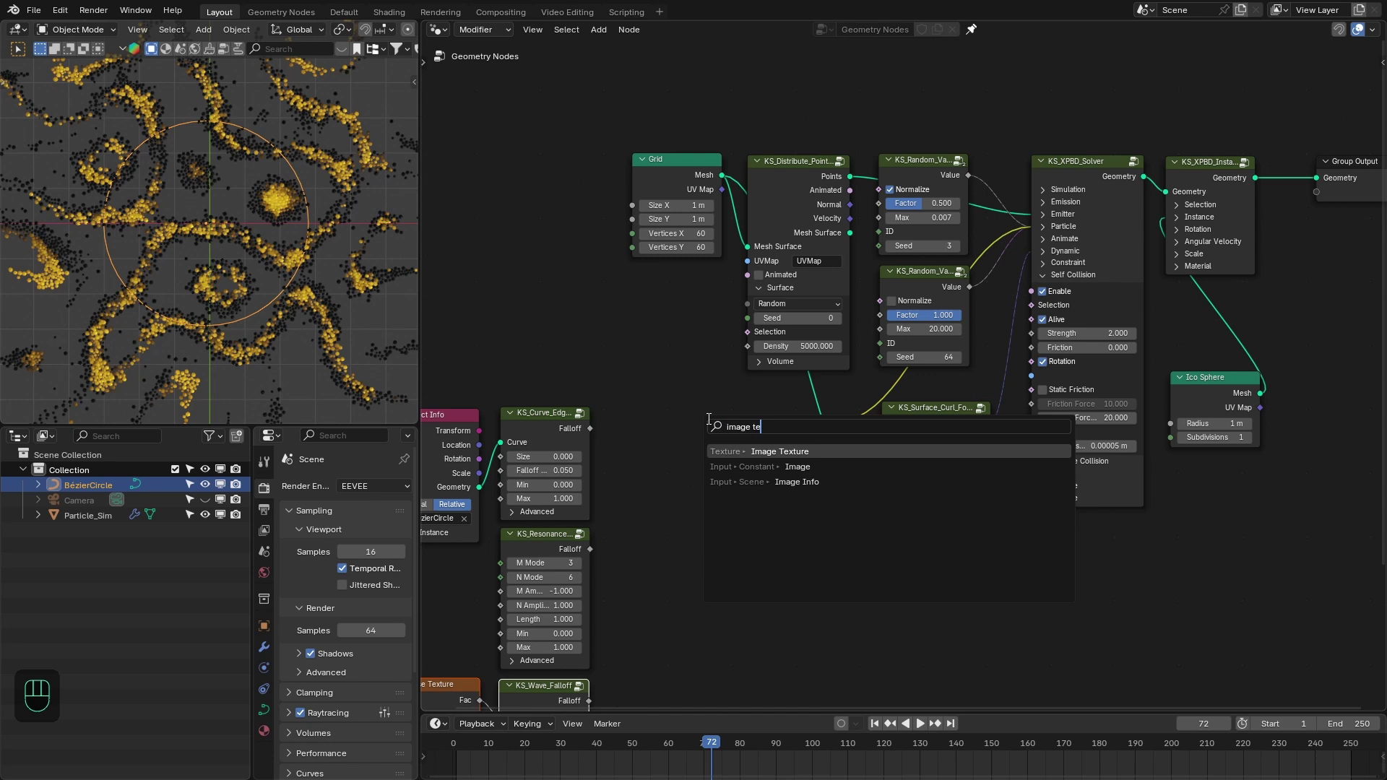
left_click_drag(806, 435, 839, 488)
left_click_drag(828, 508, 913, 476)
middle_click(757, 503)
left_click(781, 401)
left_click_drag(655, 488, 628, 403)
left_click(662, 381)
left_click_drag(724, 362, 725, 435)
left_click(655, 164)
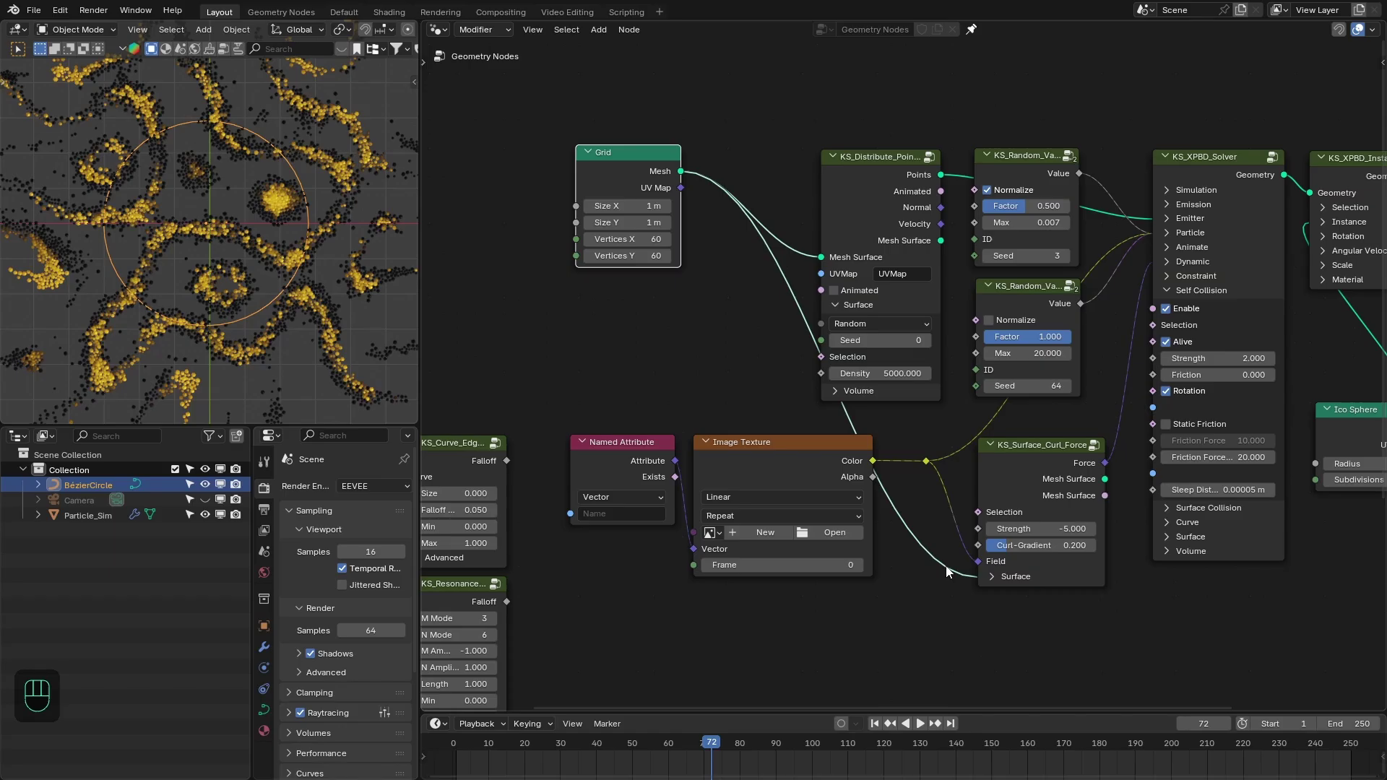
Store the Grid's UV Map as a Face Corner attribute named UVMap
left_click_drag(767, 407, 775, 498)
key("shift+a")
key("ctrl+x")
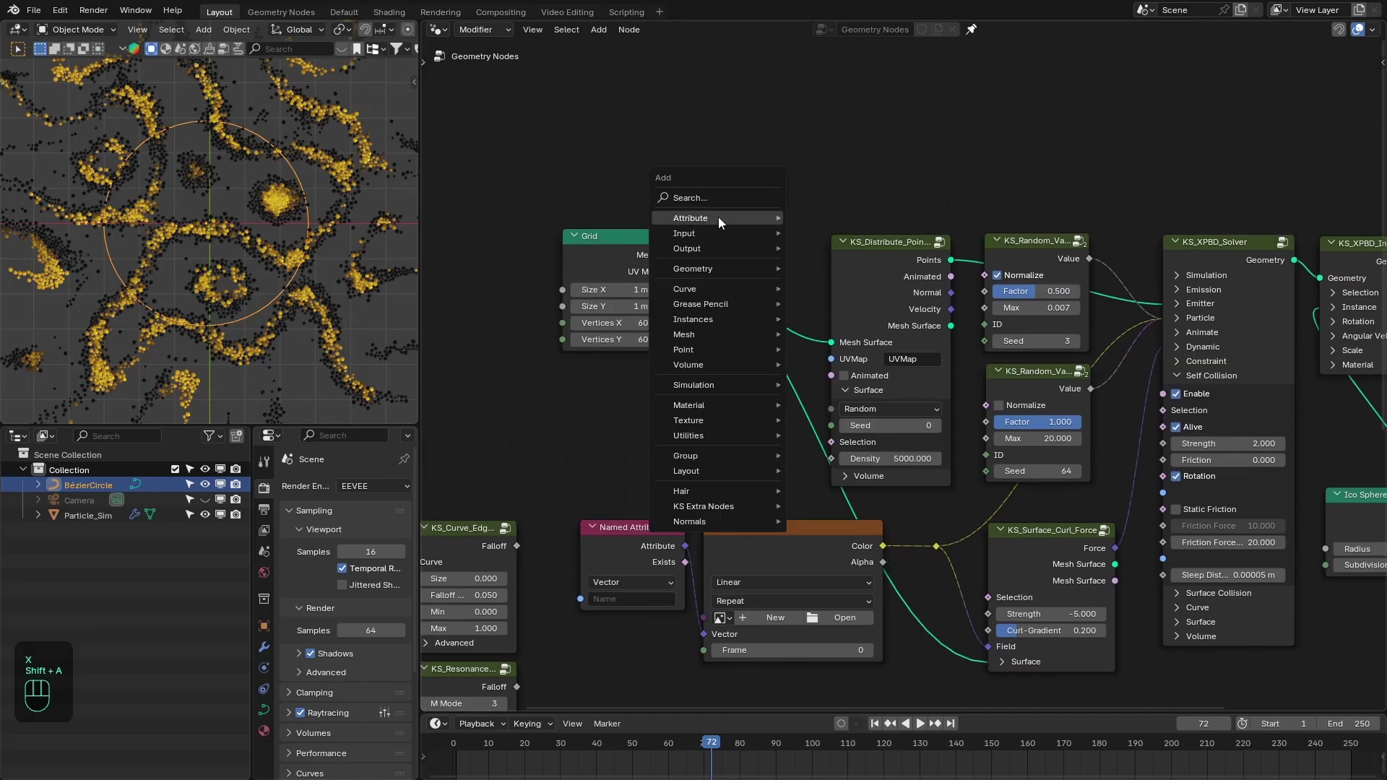
left_click_drag(654, 365, 655, 329)
left_click(744, 406)
left_click_drag(745, 332, 767, 244)
left_click(681, 287)
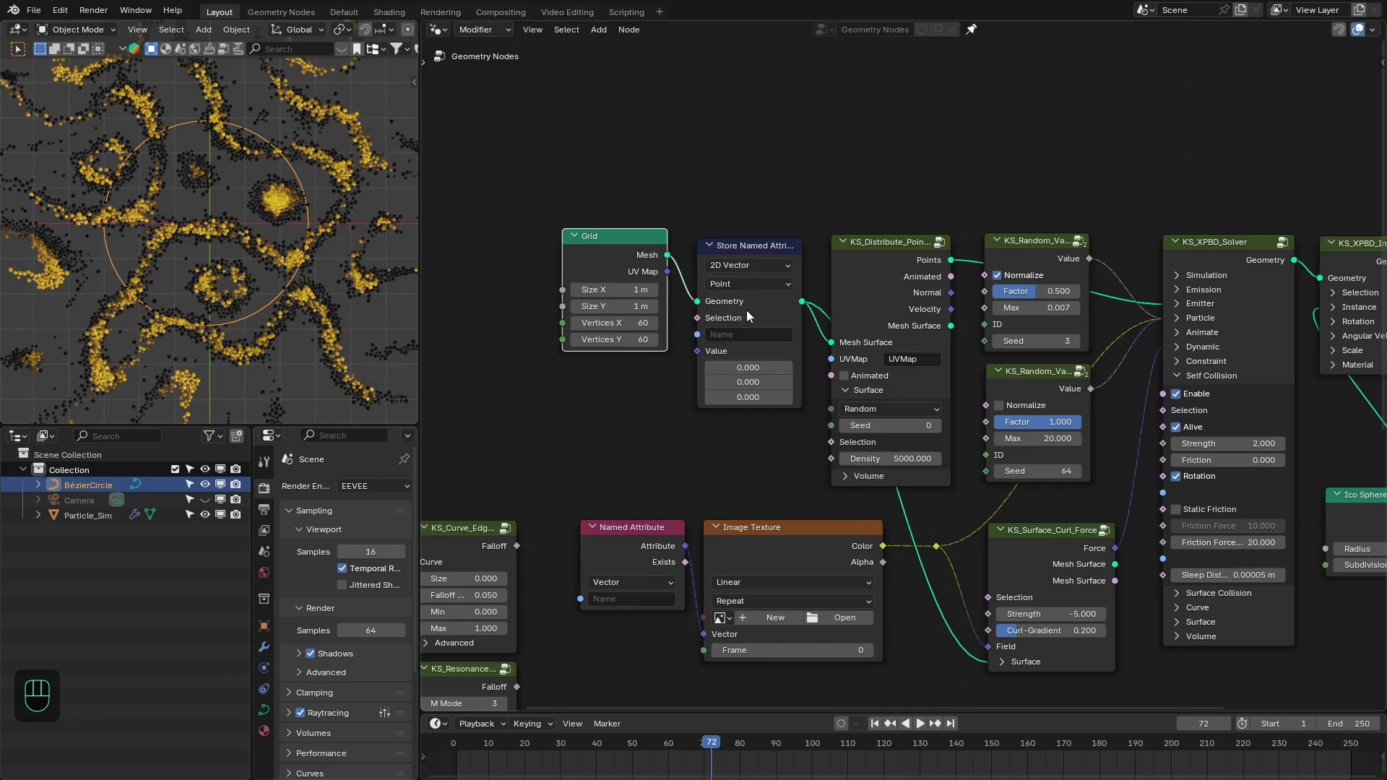
left_click_drag(747, 252, 743, 252)
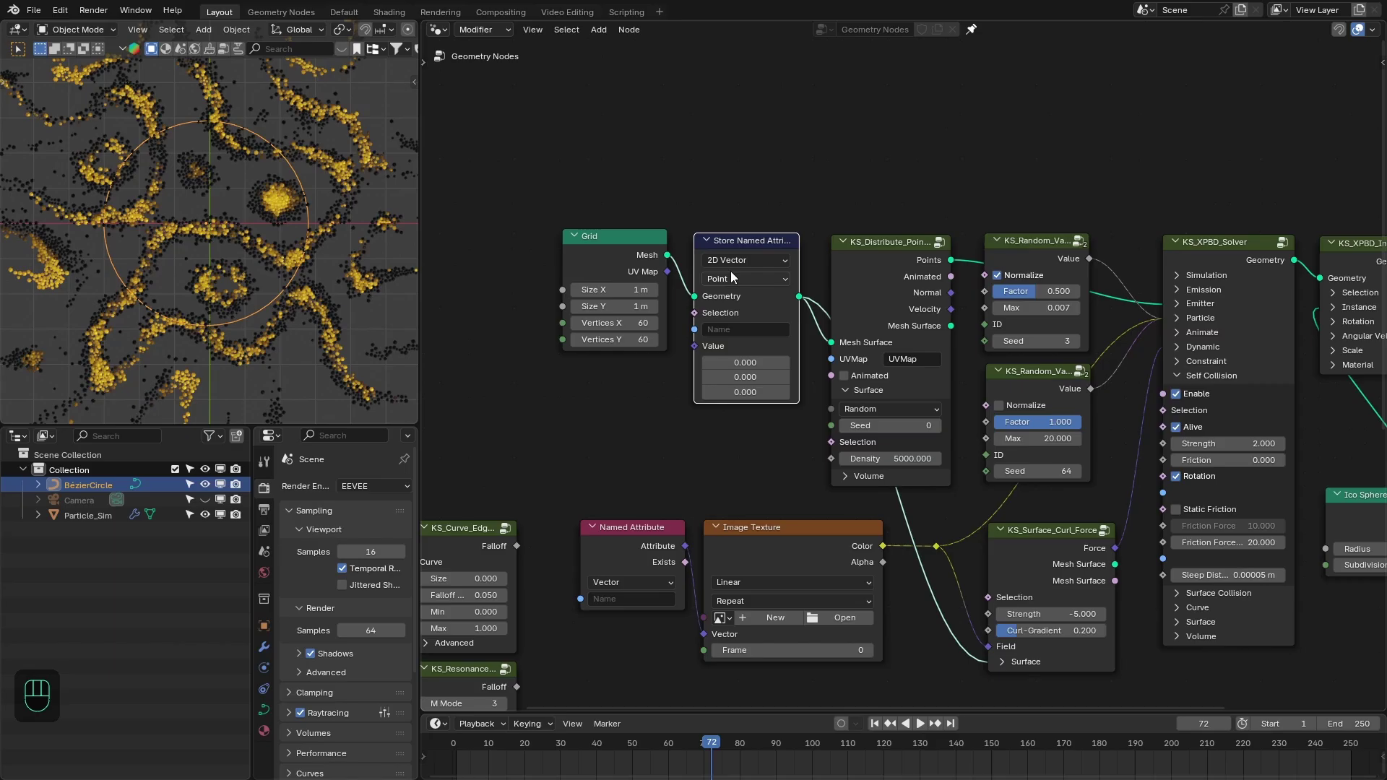
left_click_drag(730, 279, 718, 321)
left_click(648, 239)
left_click_drag(680, 302, 728, 341)
left_click_drag(730, 334, 731, 334)
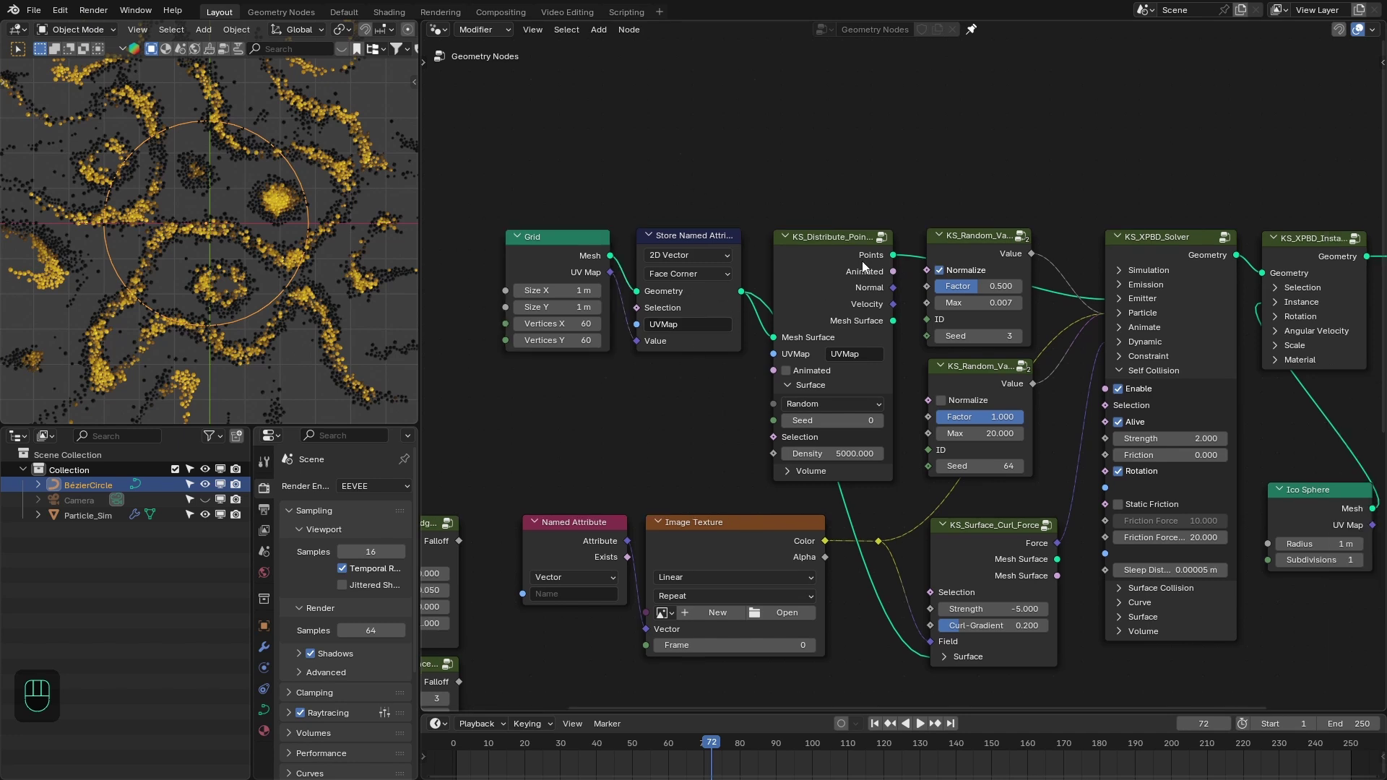
Read UVMap back with a Named Attribute into the Image Texture Vector and preview the gradient
left_click(944, 663)
left_click_drag(704, 501, 720, 500)
left_click_drag(606, 583, 601, 608)
left_click_drag(659, 447, 620, 473)
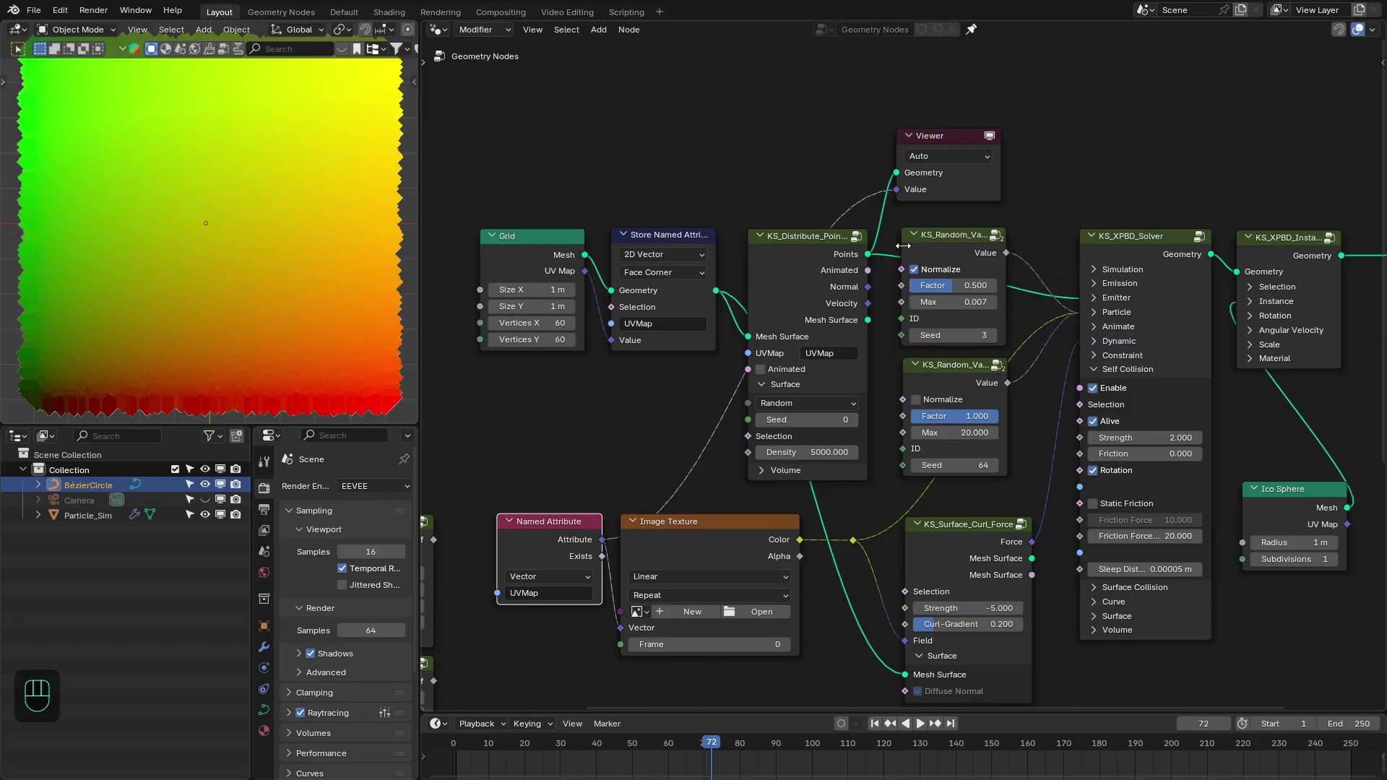
Preview the Image Texture colour on the points and load the eye photo into it
left_click(932, 195)
left_click_drag(782, 543, 782, 512)
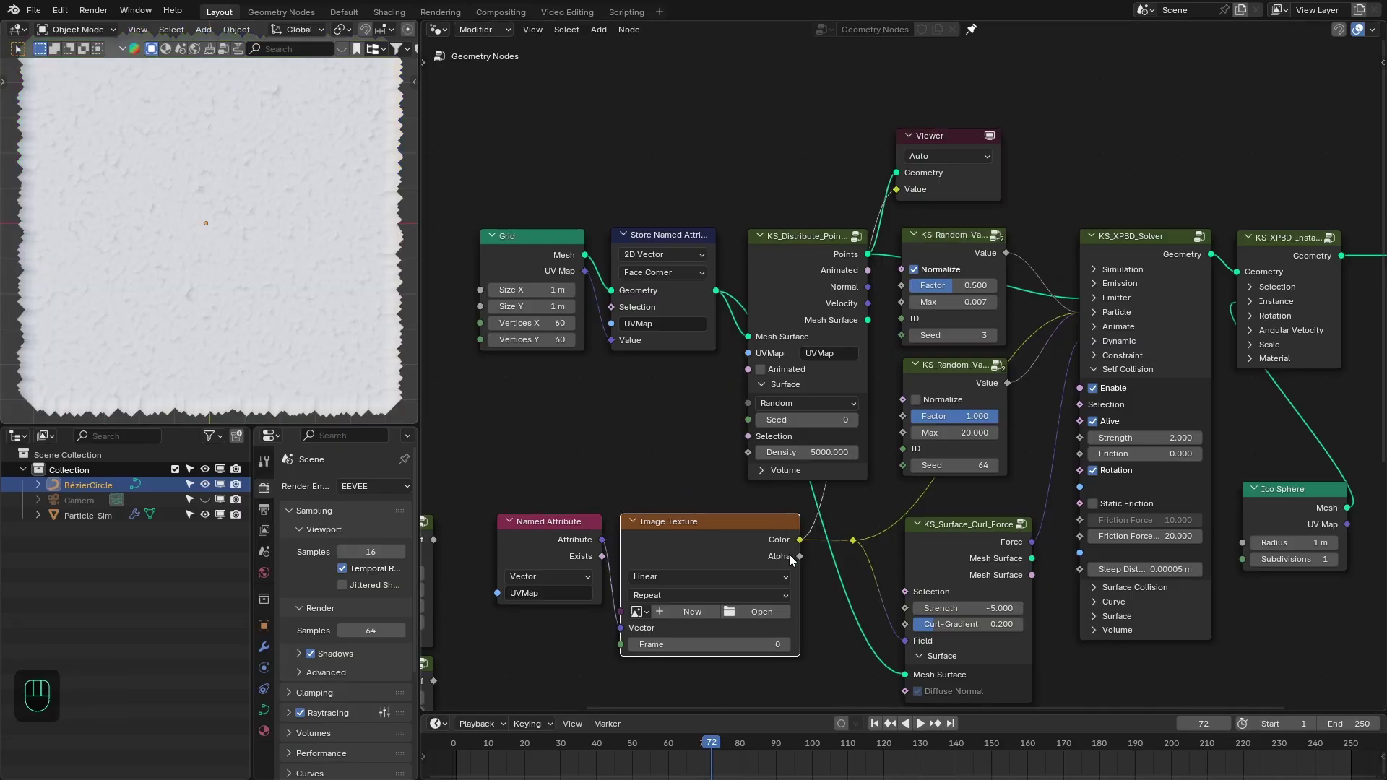
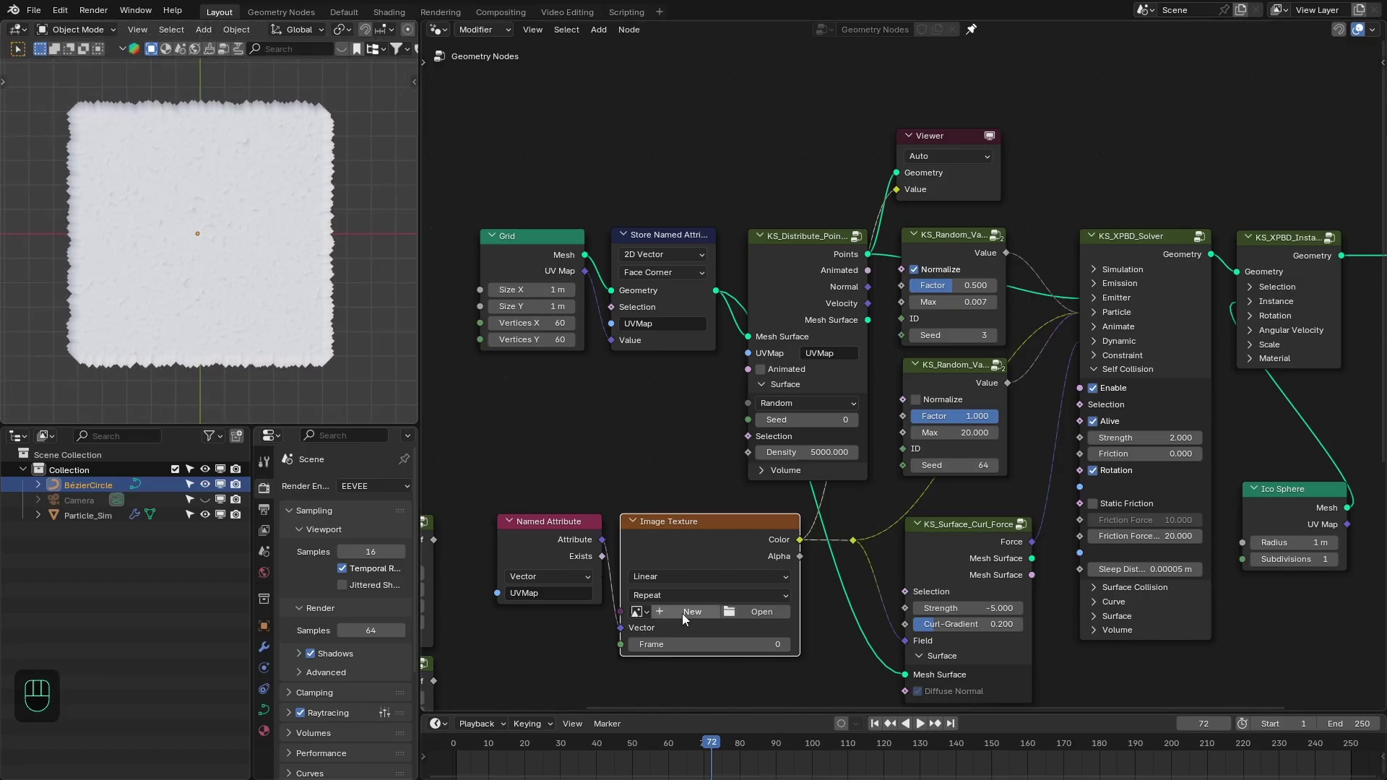
left_click(756, 618)
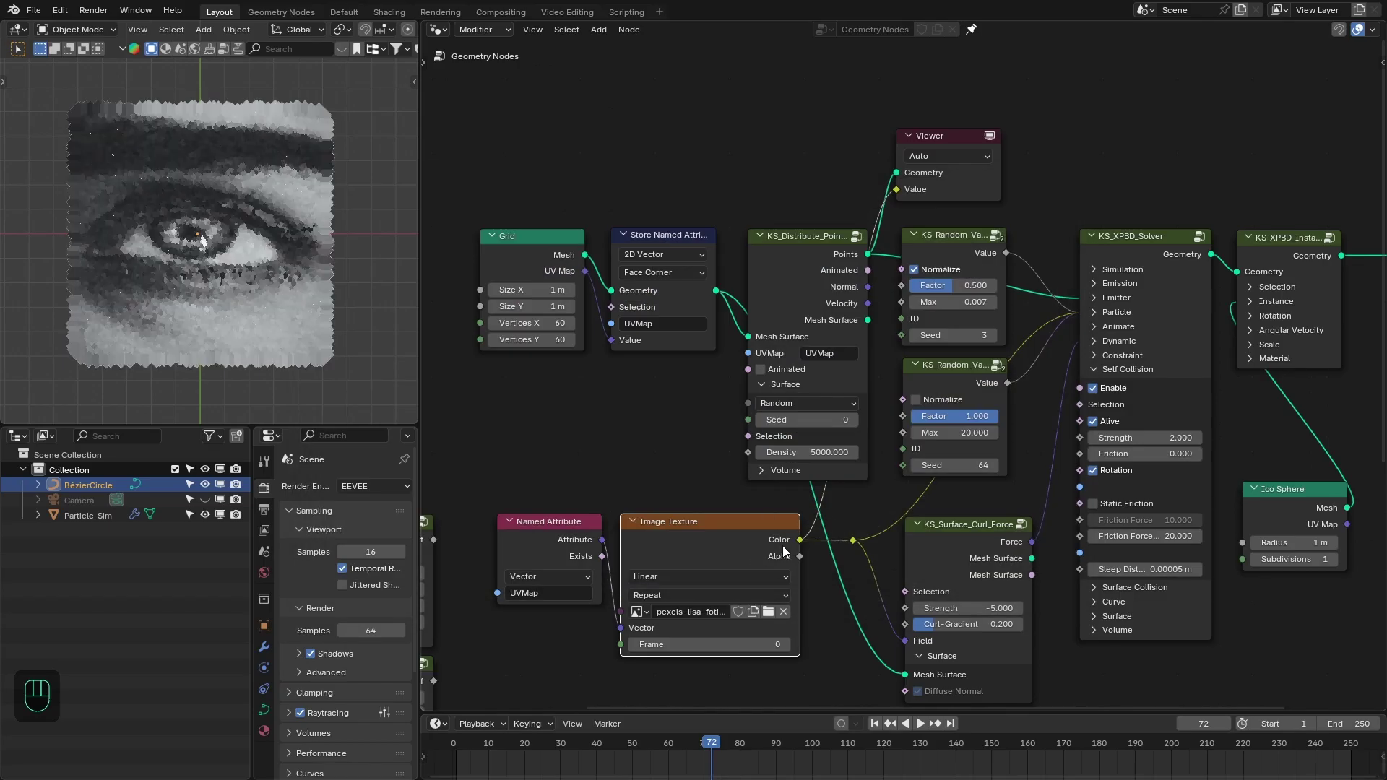
left_click_drag(934, 192, 915, 224)
key("x")
Return to the particle result, rewind to frame 1 and play the simulation
key("shift+Right")
key("shift+Left")
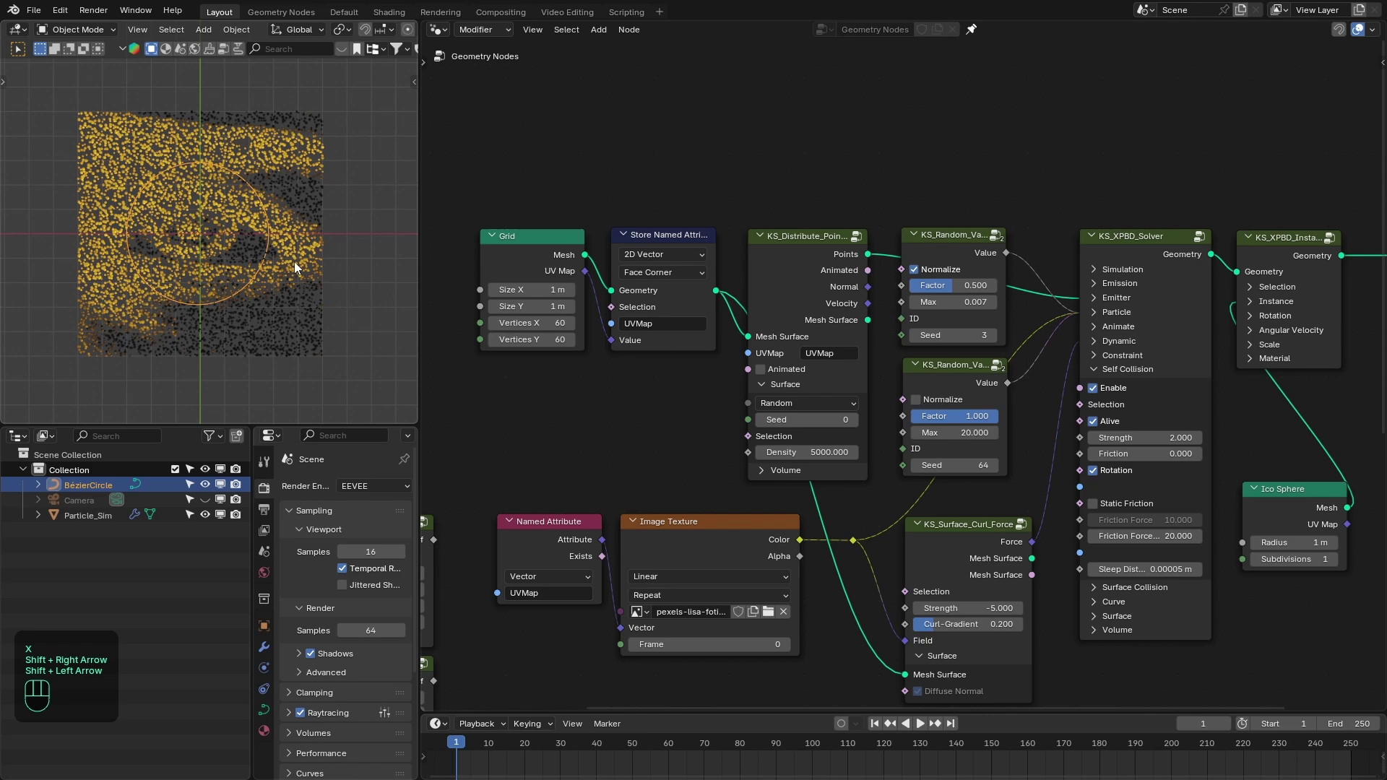
left_click_drag(232, 286, 207, 227)
key("KP_7")
key("space")
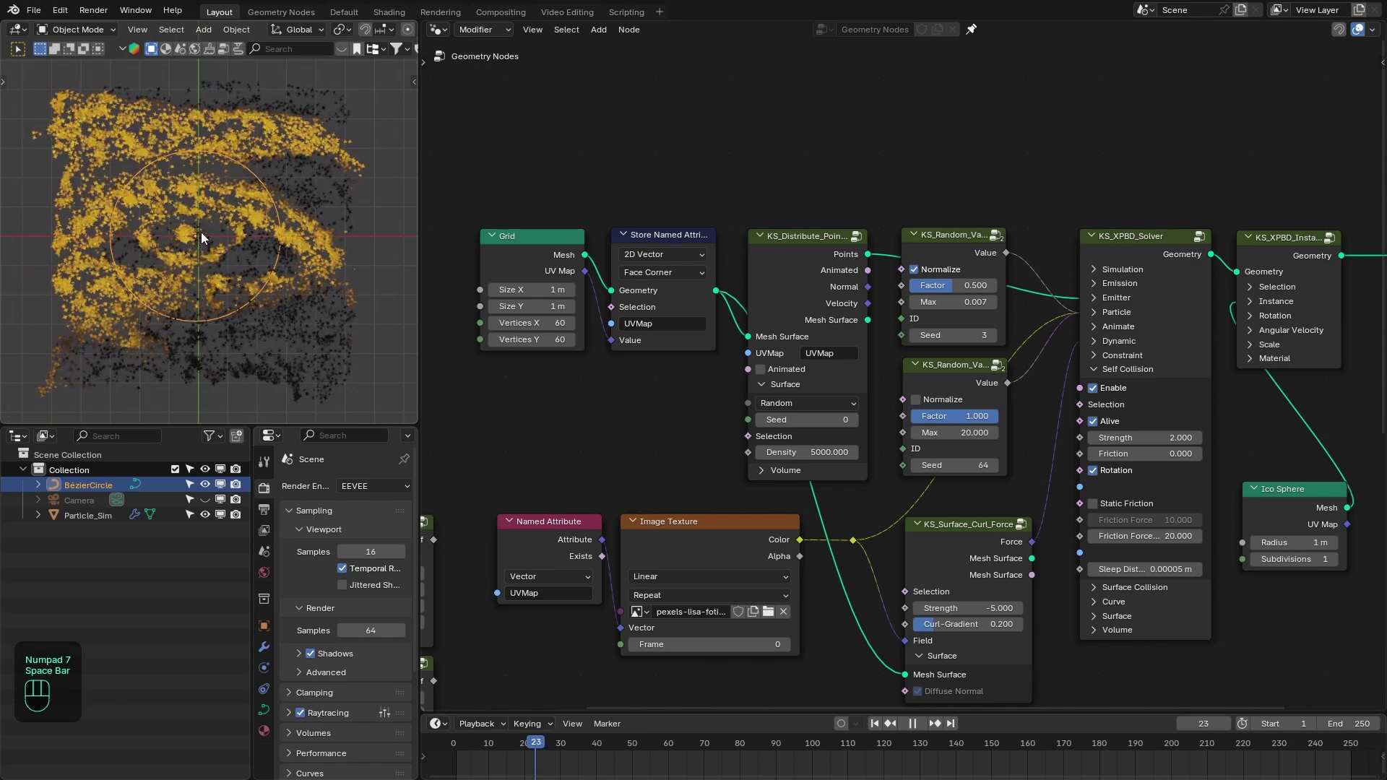
Maximize the 3D viewport and orbit around the eye-shaped particle swarm
key("ctrl+space")
key("z")
key("z")
left_click_drag(761, 331, 753, 348)
left_click(741, 389)
left_click(738, 384)
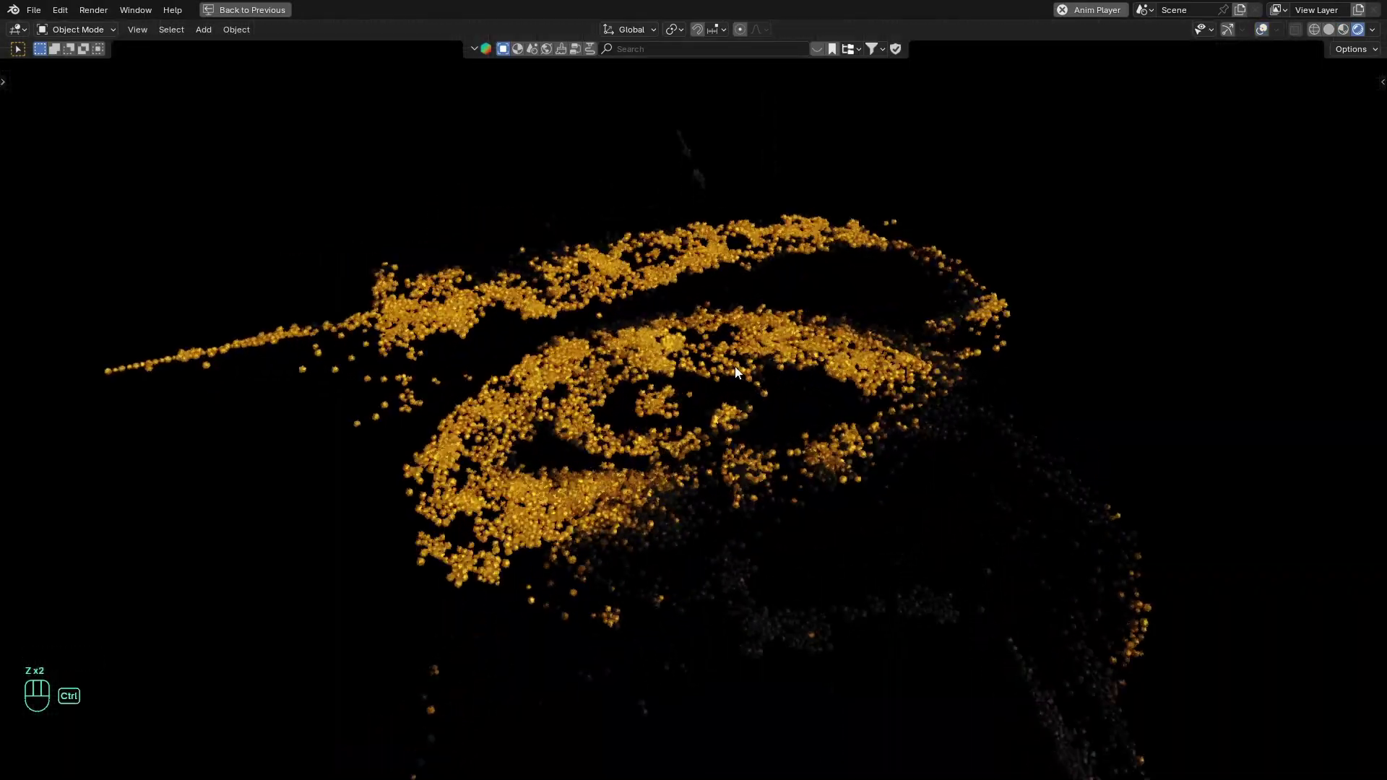
Leave the maximized viewport and reset the timeline to frame 1
left_click(738, 386)
key("shift+Left")
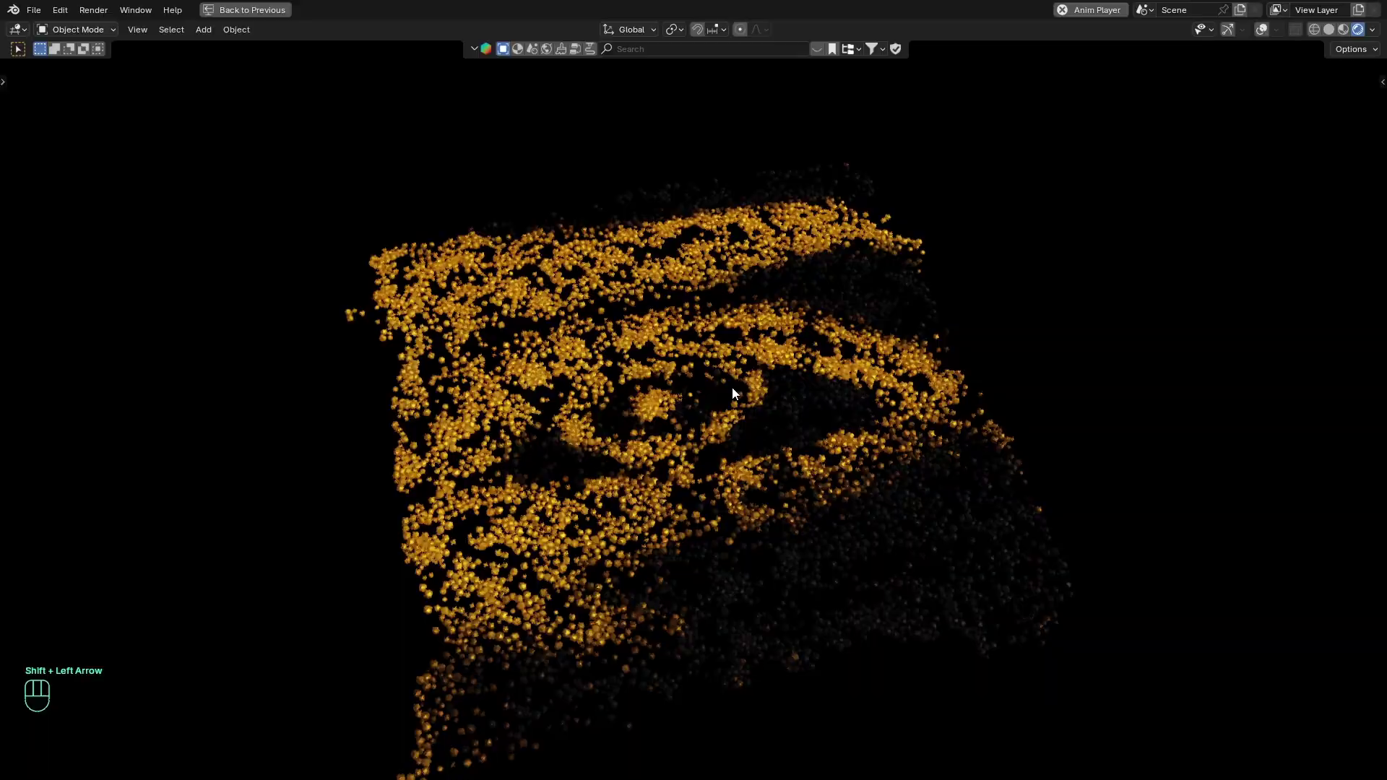
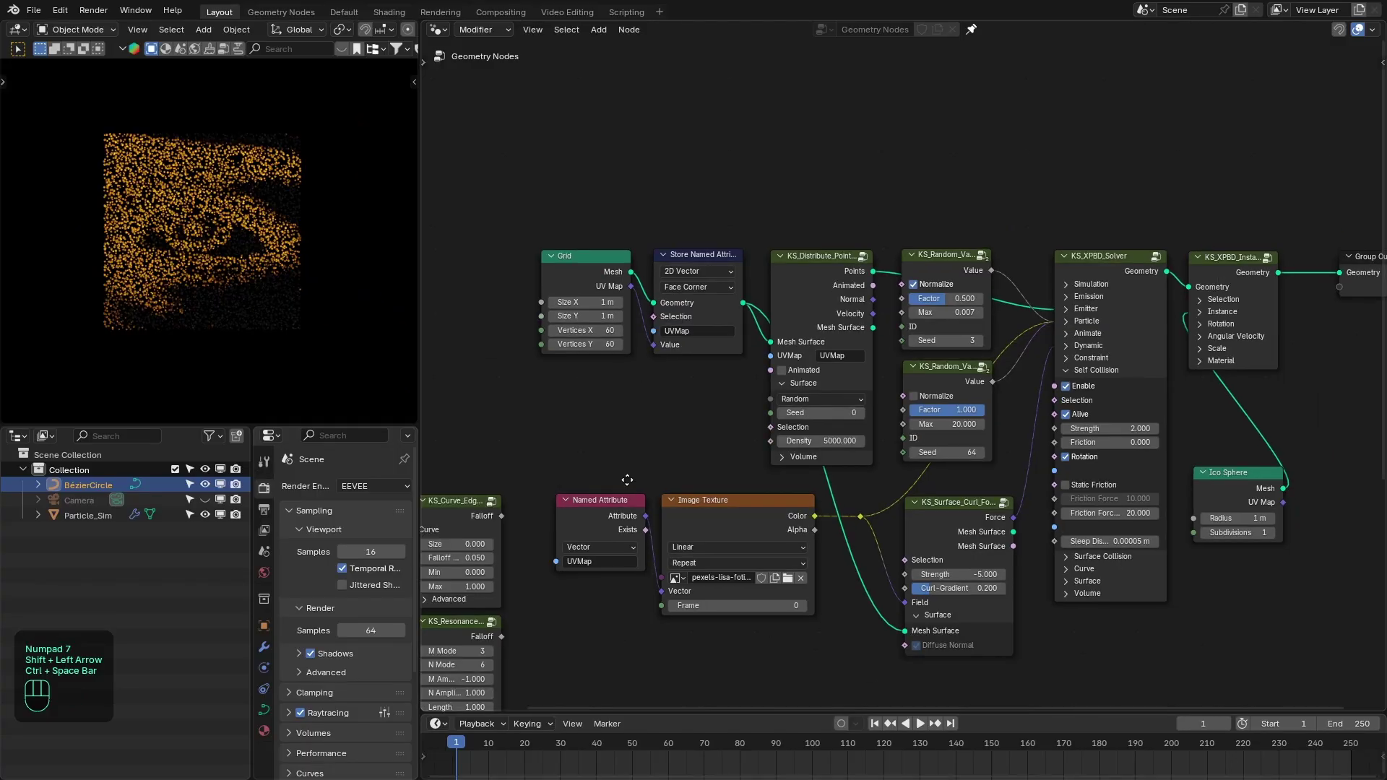
Bring the falloff nodes into view and move KS_Resonance Falloff beside the image texture
left_click_drag(739, 551, 802, 489)
left_click_drag(614, 433, 908, 457)
left_click_drag(853, 445, 909, 457)
left_click_drag(785, 453, 818, 442)
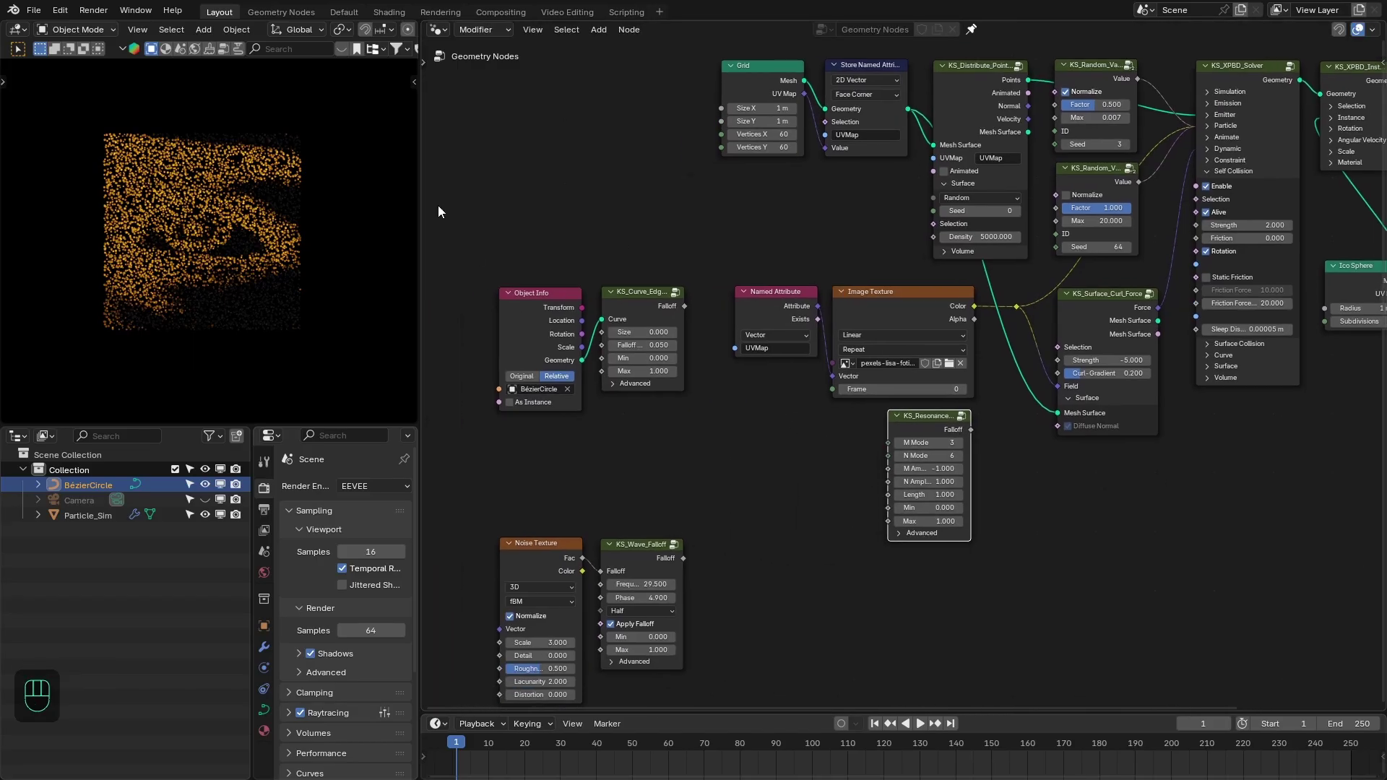
right_click(450, 217)
left_click_drag(641, 552, 590, 545)
left_click_drag(701, 516, 618, 563)
right_click(643, 571)
left_click(742, 494)
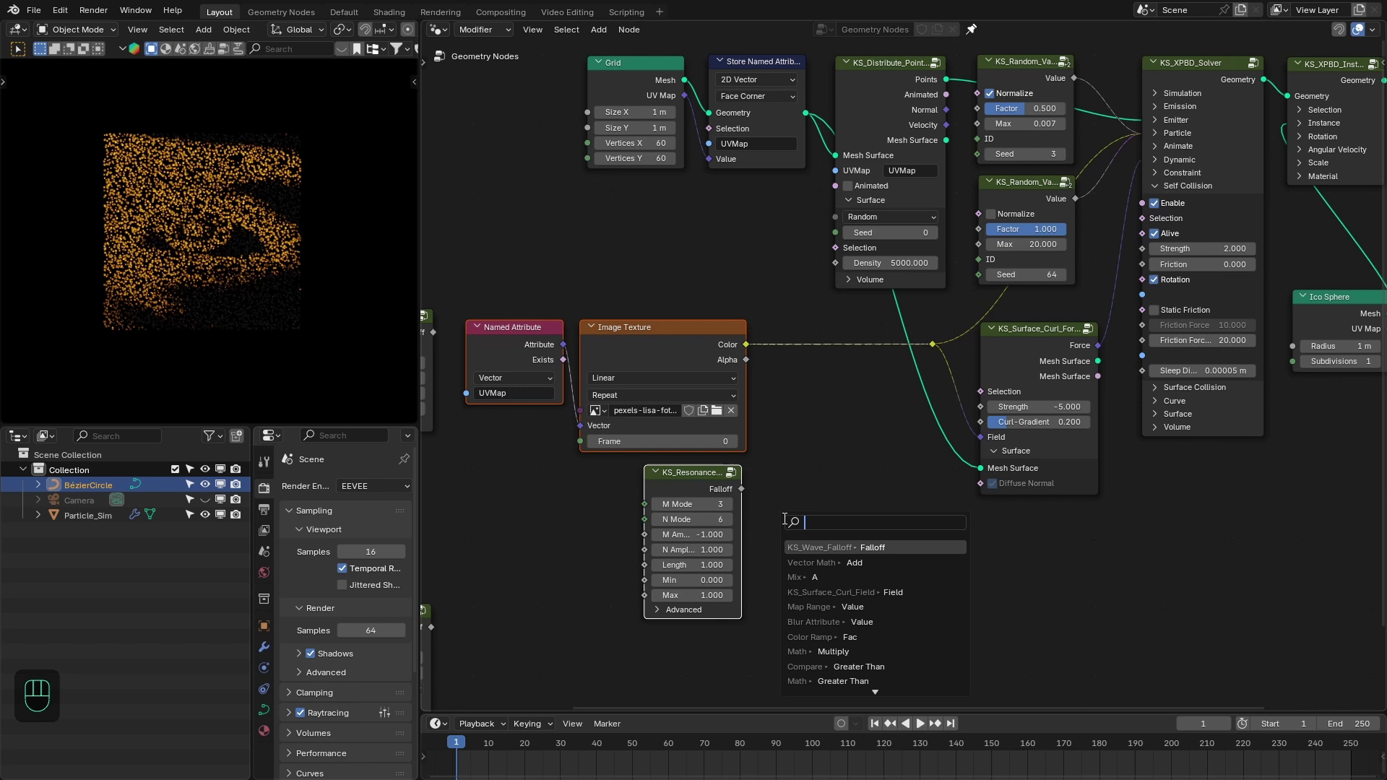
Insert a Float Mix before Curl Force Field with eye texture in A and resonance falloff in B
left_click_drag(782, 409, 774, 487)
left_click_drag(770, 464, 818, 391)
left_click(918, 367)
left_click_drag(822, 399, 817, 333)
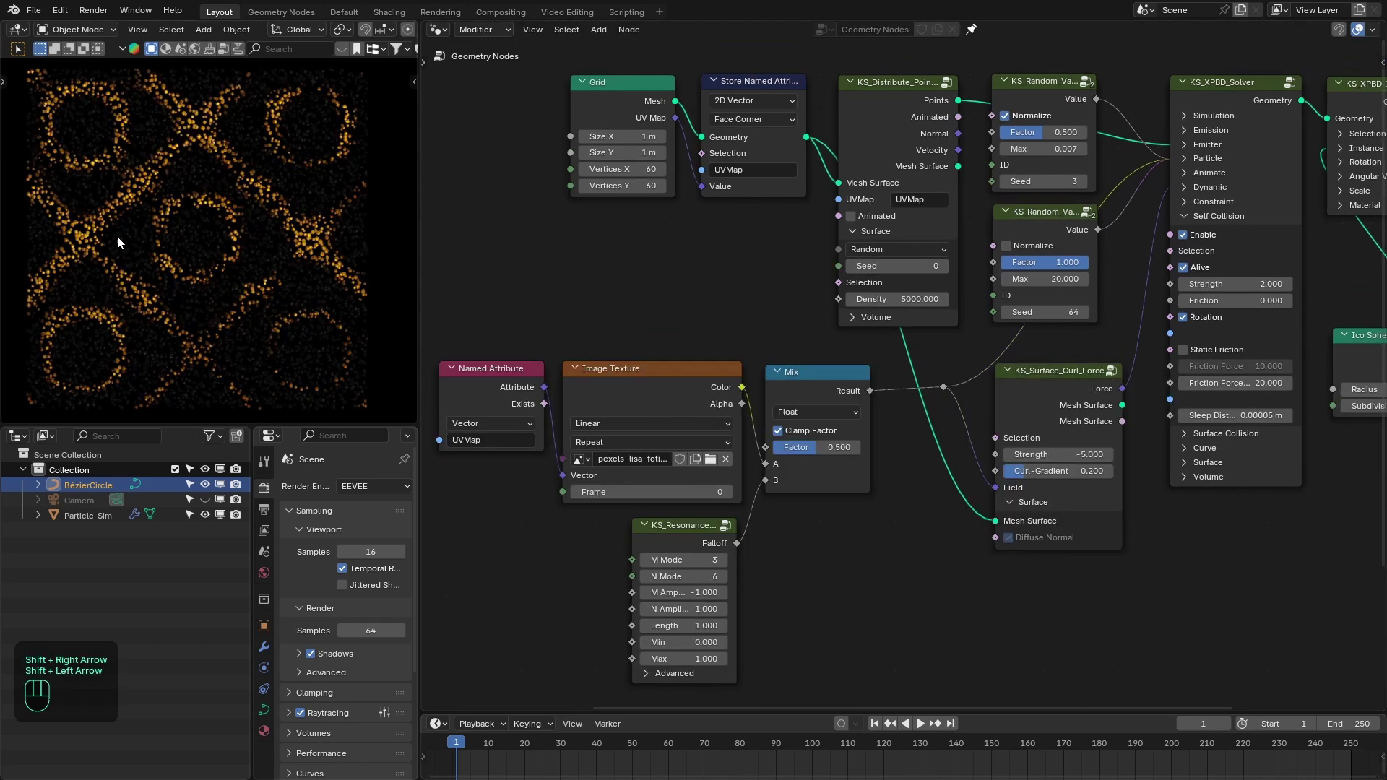
key("shift+Right")
key("shift+Left")
left_click_drag(822, 451, 816, 458)
Play the simulation at several mix factors and settle on factor 1, fully toward resonance
key("shift+Right")
key("shift+Left")
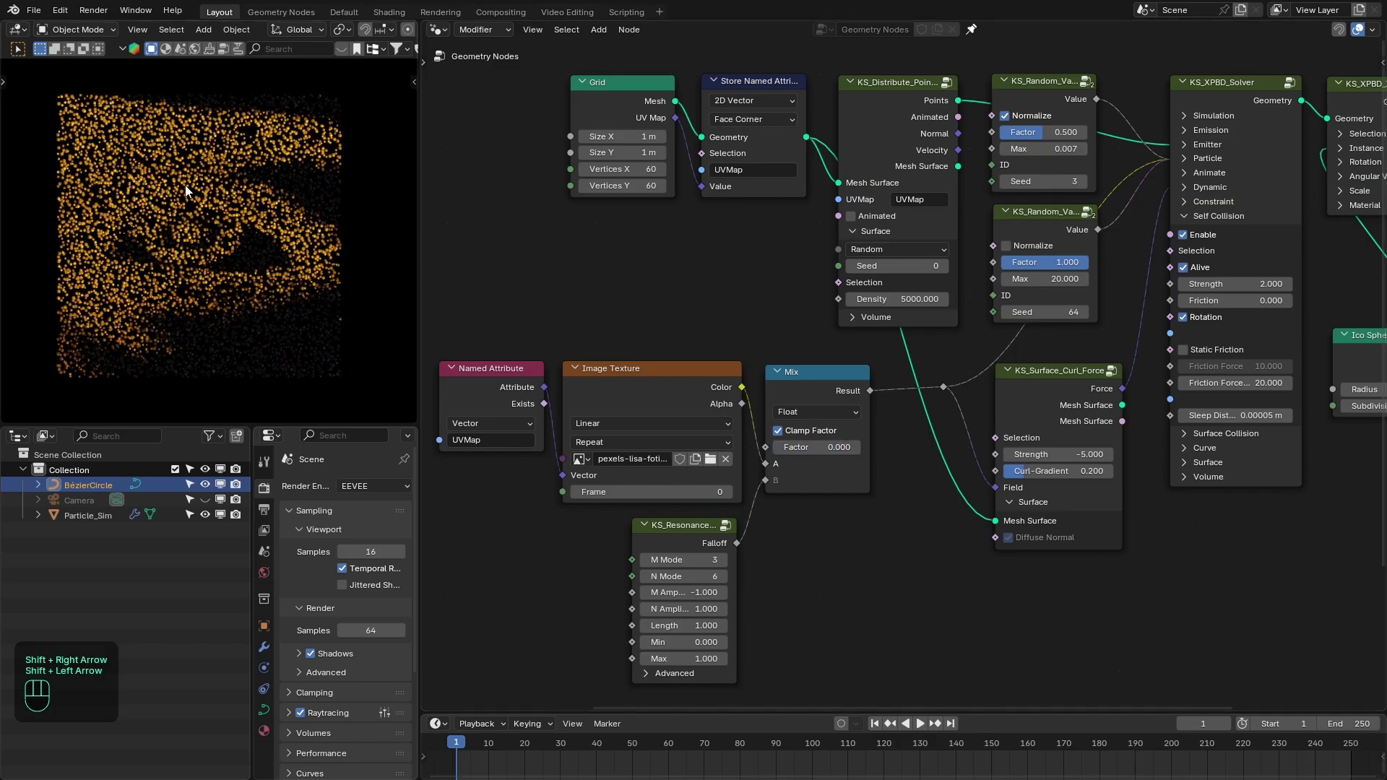
key("space")
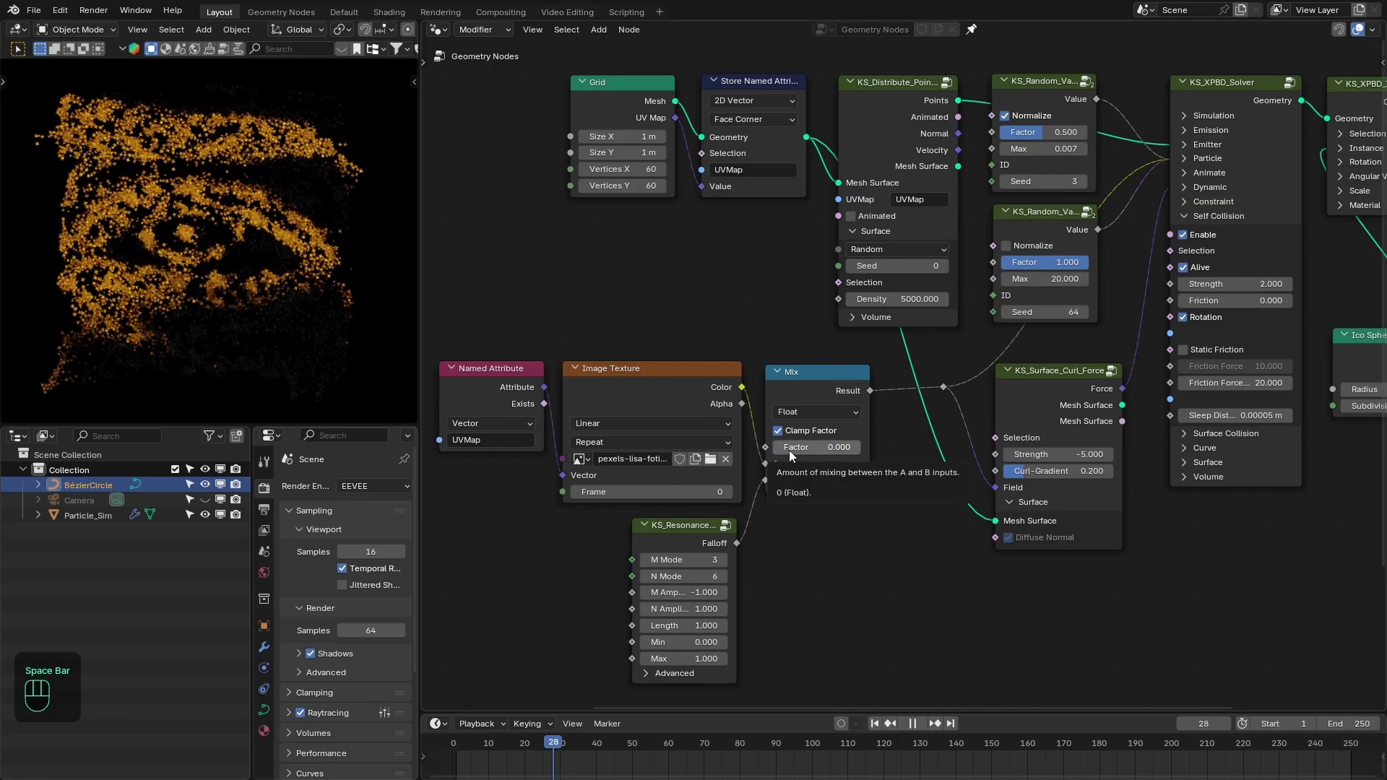
left_click_drag(783, 457, 795, 458)
key("space")
left_click_drag(468, 761, 382, 391)
key("space")
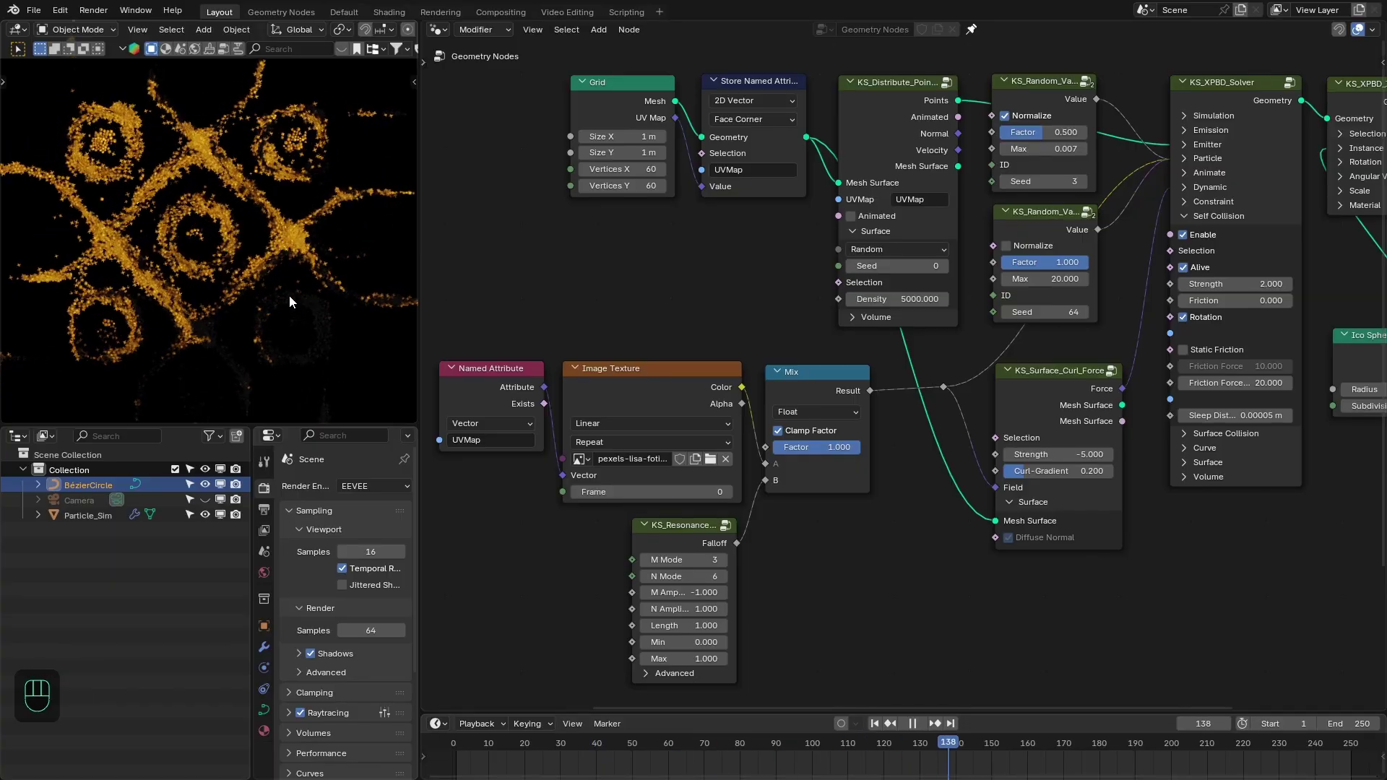
key("space")
key("x")
left_click_drag(764, 444, 732, 320)
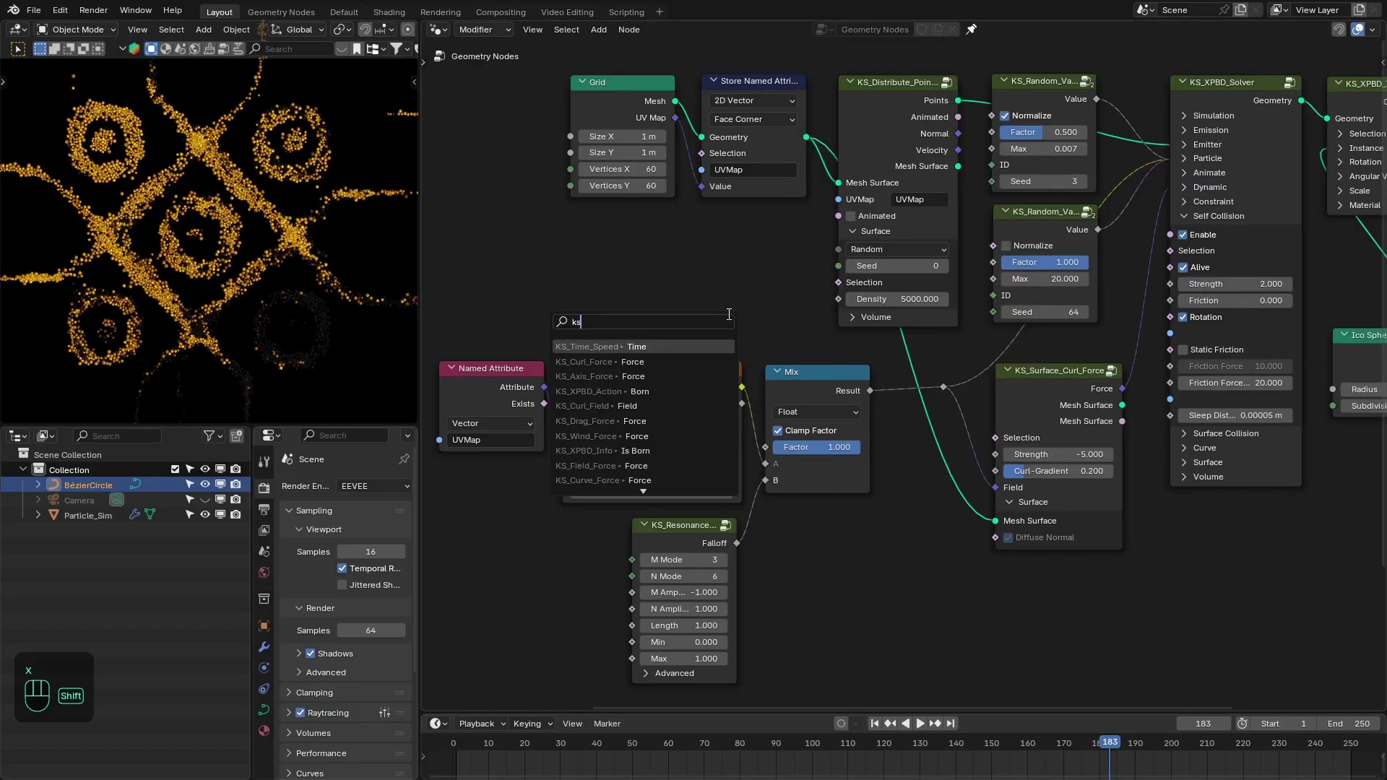
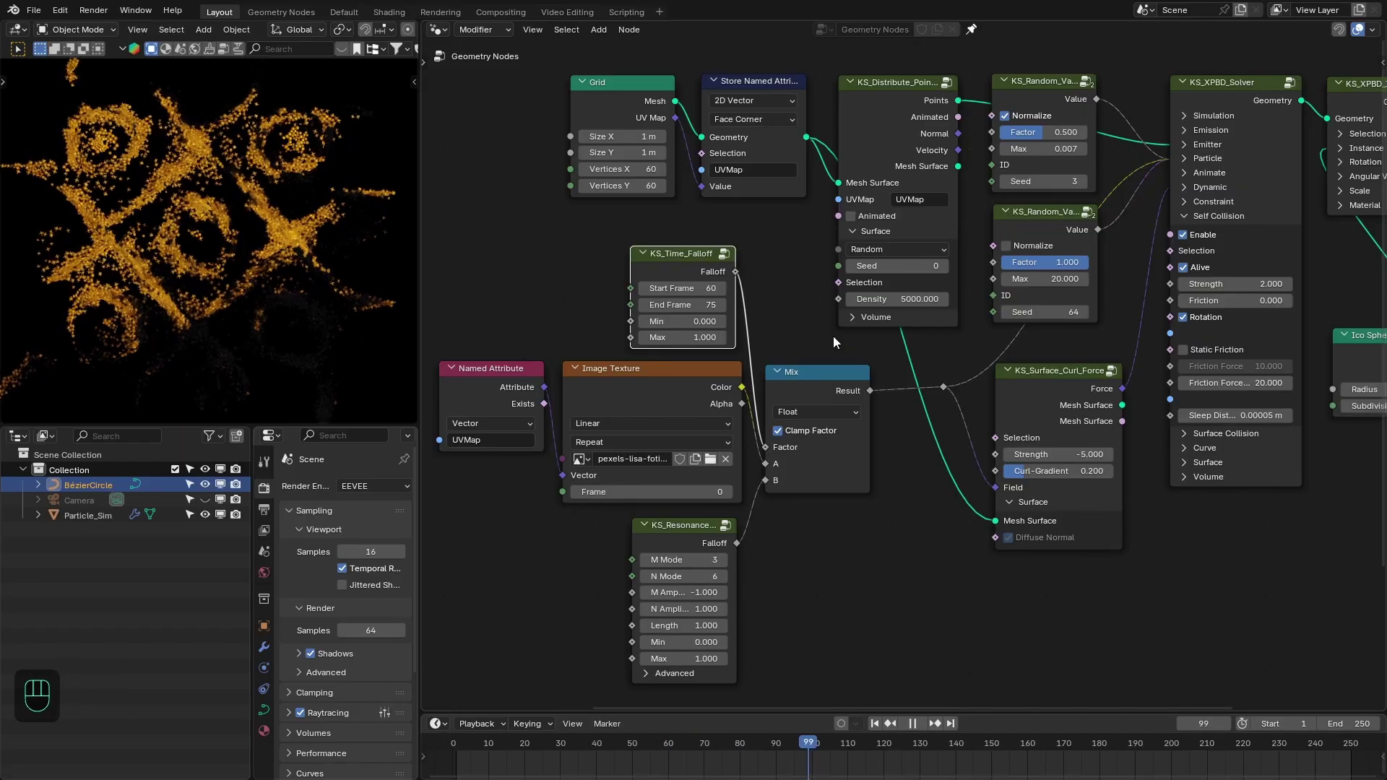
Wire the KS_Time_Falloff (frames 60–75) into the Mix factor and play the result
key("space")
left_click_drag(283, 300, 900, 334)
left_click(900, 335)
left_click(878, 297)
left_click_drag(772, 149, 791, 167)
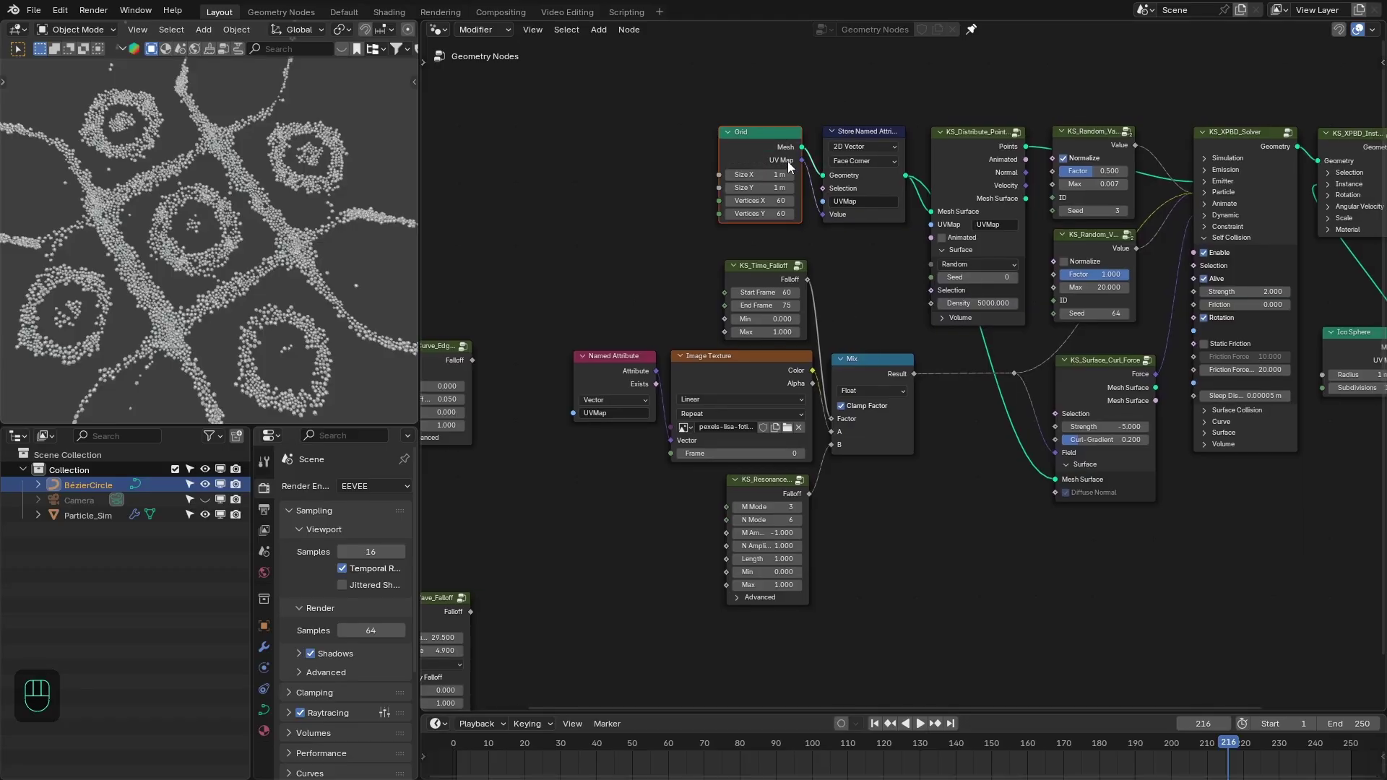
Tidy the node graph and bring the noise-wave falloff nodes into view
left_click_drag(877, 351, 948, 342)
left_click(1000, 503)
left_click_drag(951, 350, 594, 73)
left_click(593, 71)
left_click_drag(498, 526, 518, 579)
left_click_drag(480, 528, 550, 572)
right_click(560, 567)
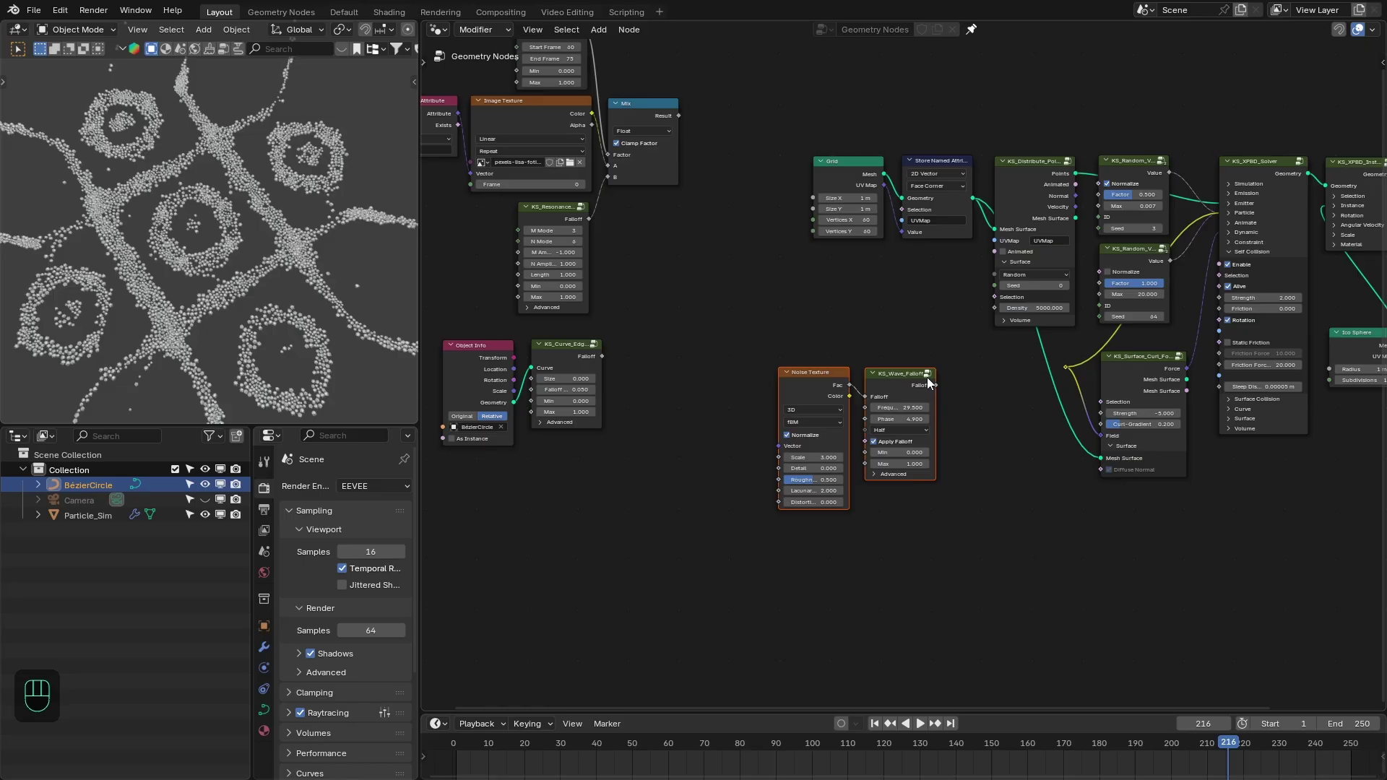
Connect KS_Wave_Falloff to the Curl Force Field input
left_click_drag(935, 395, 1029, 375)
left_click_drag(811, 471, 846, 517)
right_click(777, 355)
left_click(798, 379)
key("shift+a")
key("shift+a")
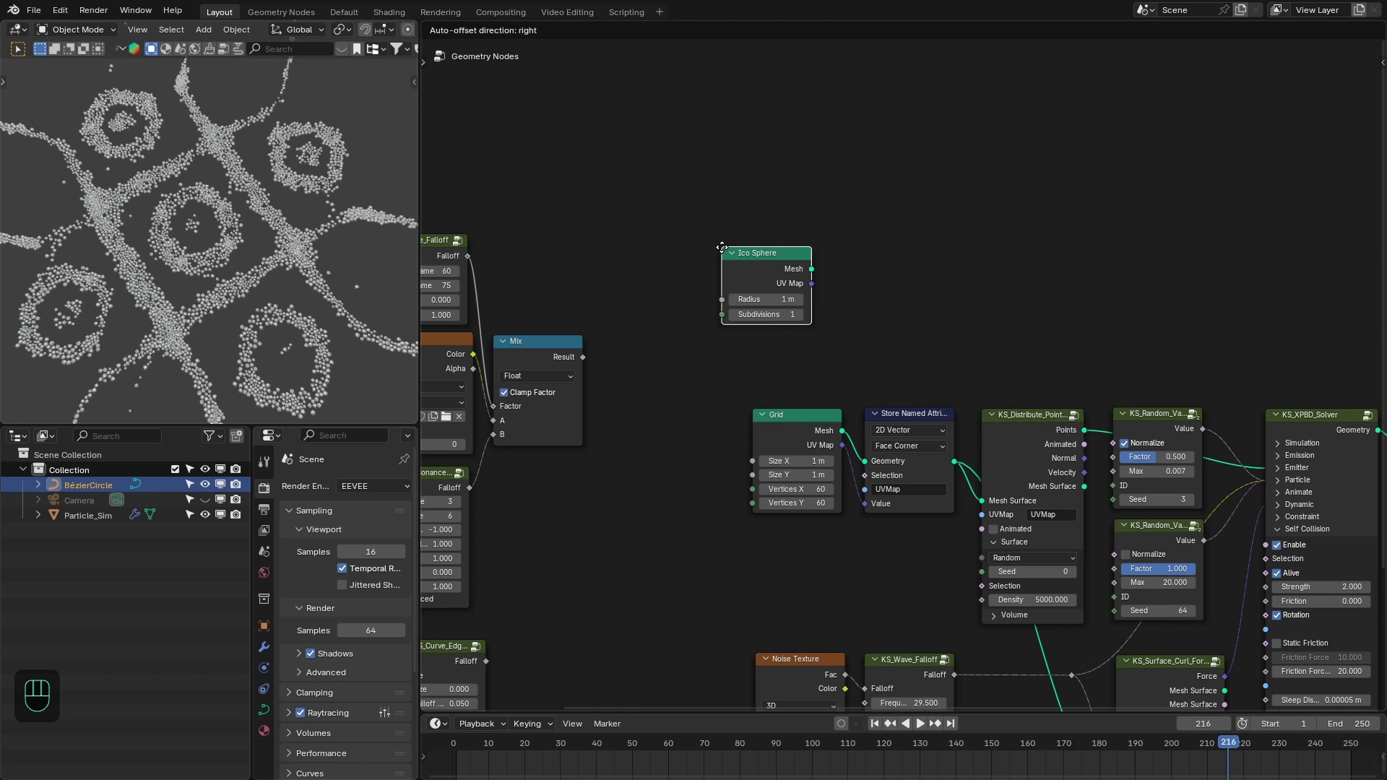
Try the Ico Sphere as the emitter mesh, revert it, and set Density to 10000
left_click_drag(792, 380, 857, 452)
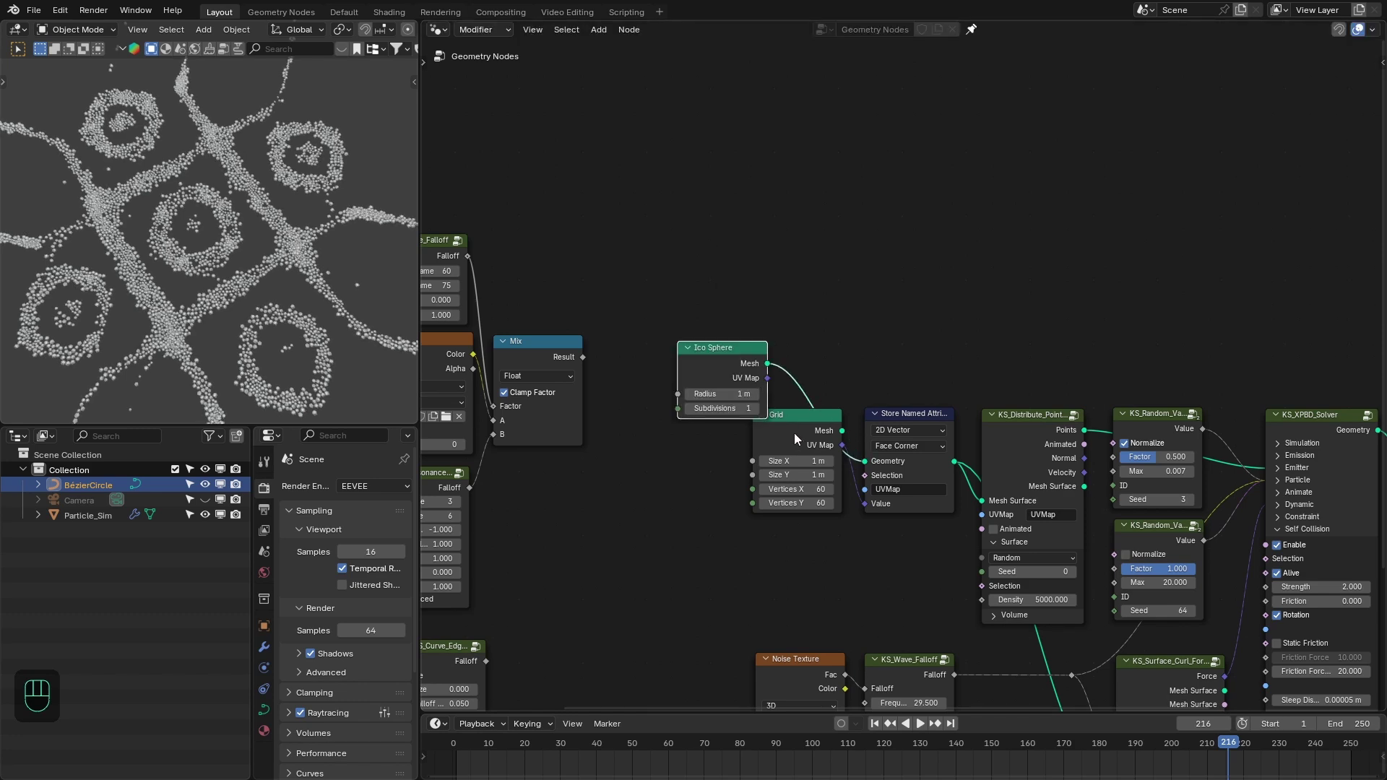
left_click_drag(790, 399, 829, 470)
left_click_drag(786, 434, 716, 240)
key("x")
key("ctrl+z")
left_click_drag(692, 310, 729, 370)
left_click_drag(740, 371, 801, 409)
key("shift+Left")
Save the blend file and switch to the browser showing the Patreon membership page
key("ctrl+s")
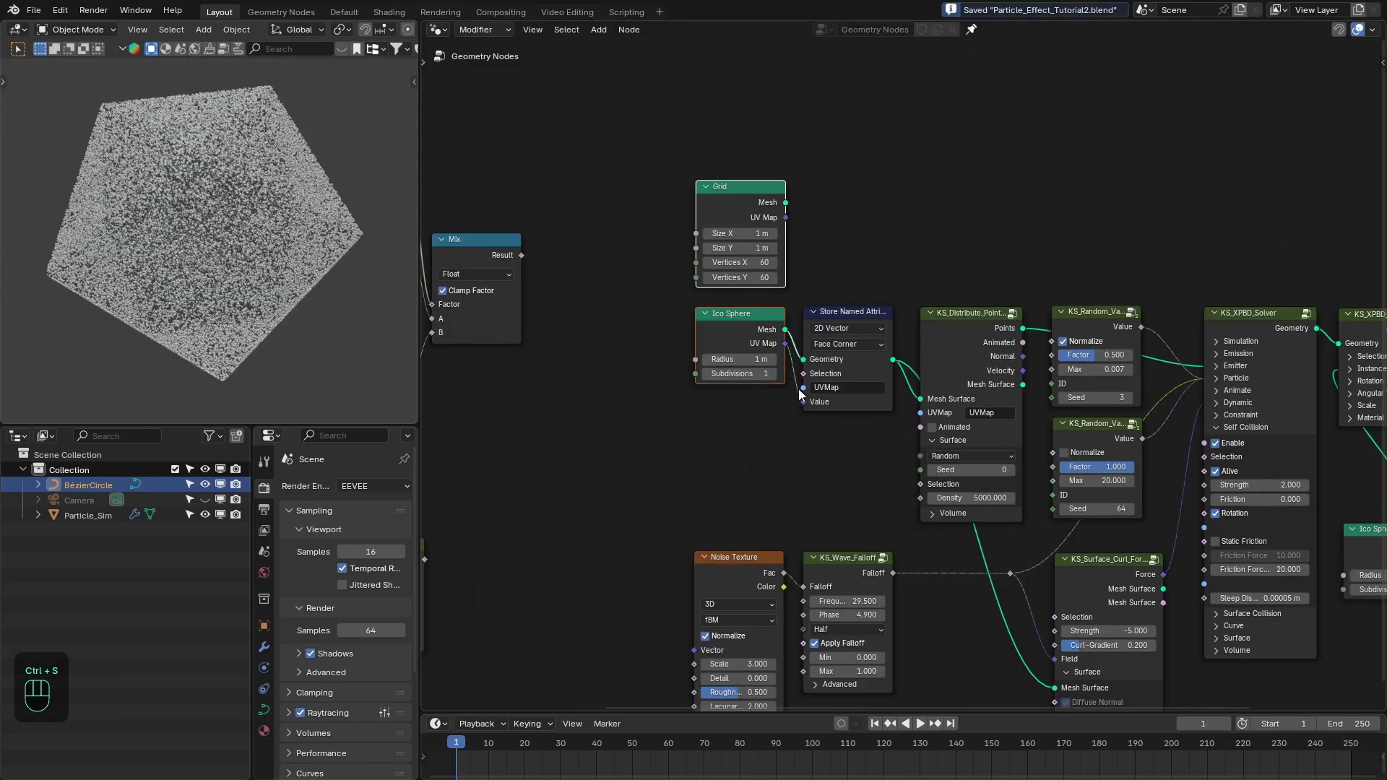
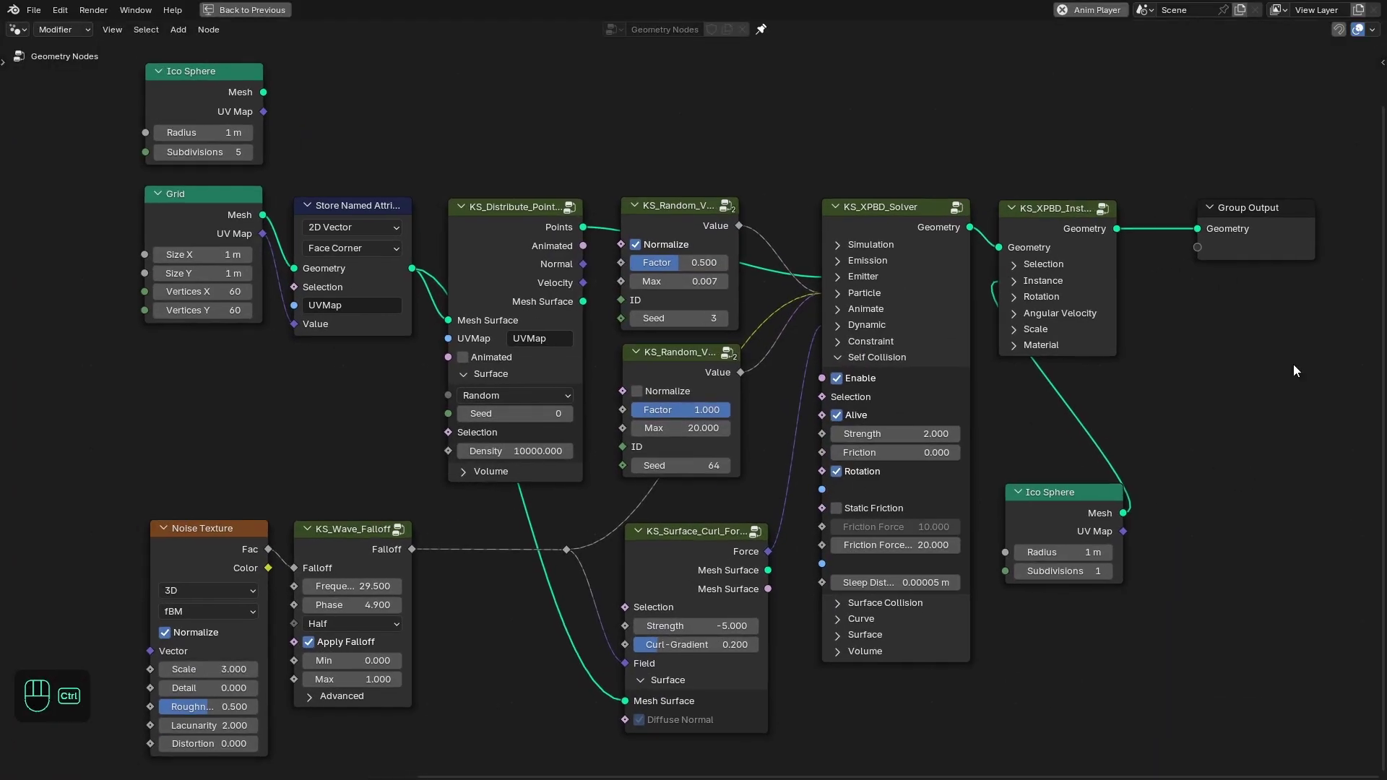
key("ctrl+space")
key("ctrl+space")
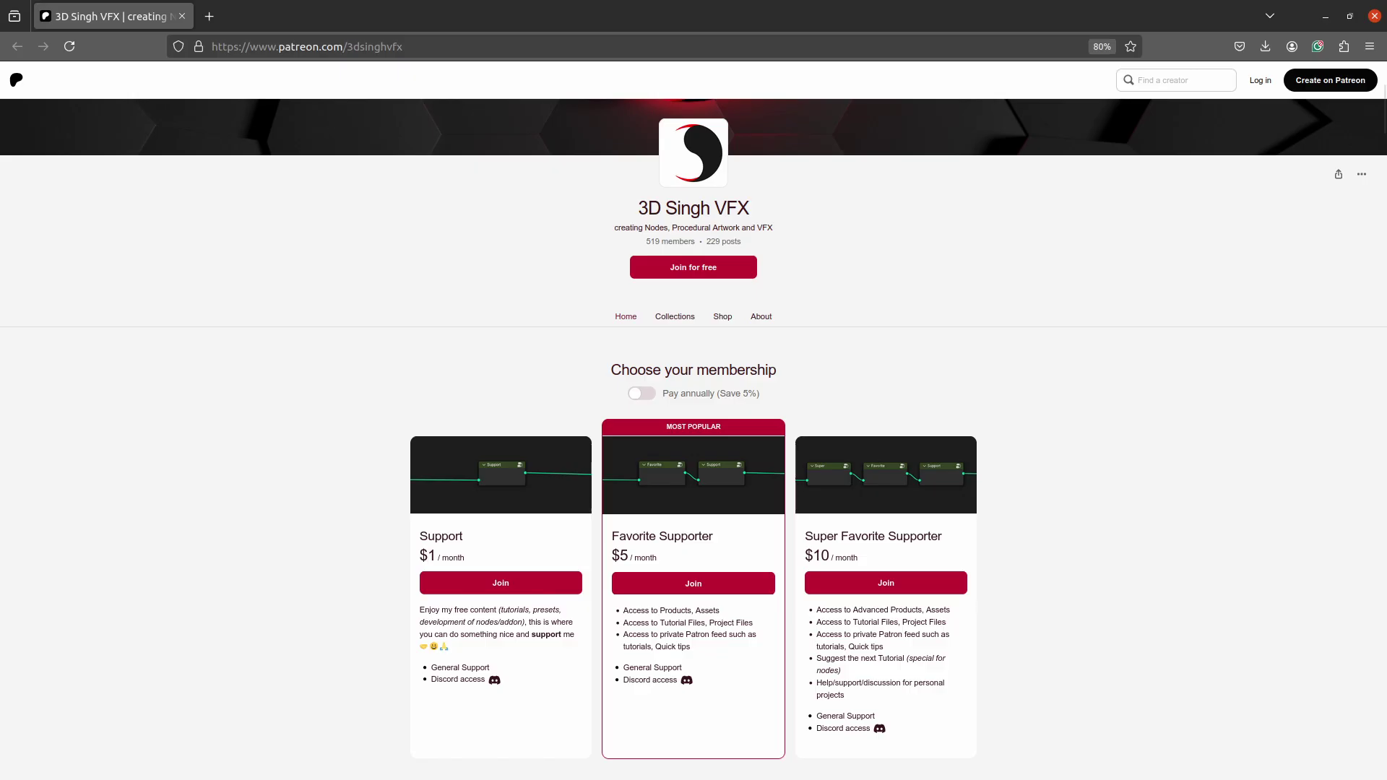